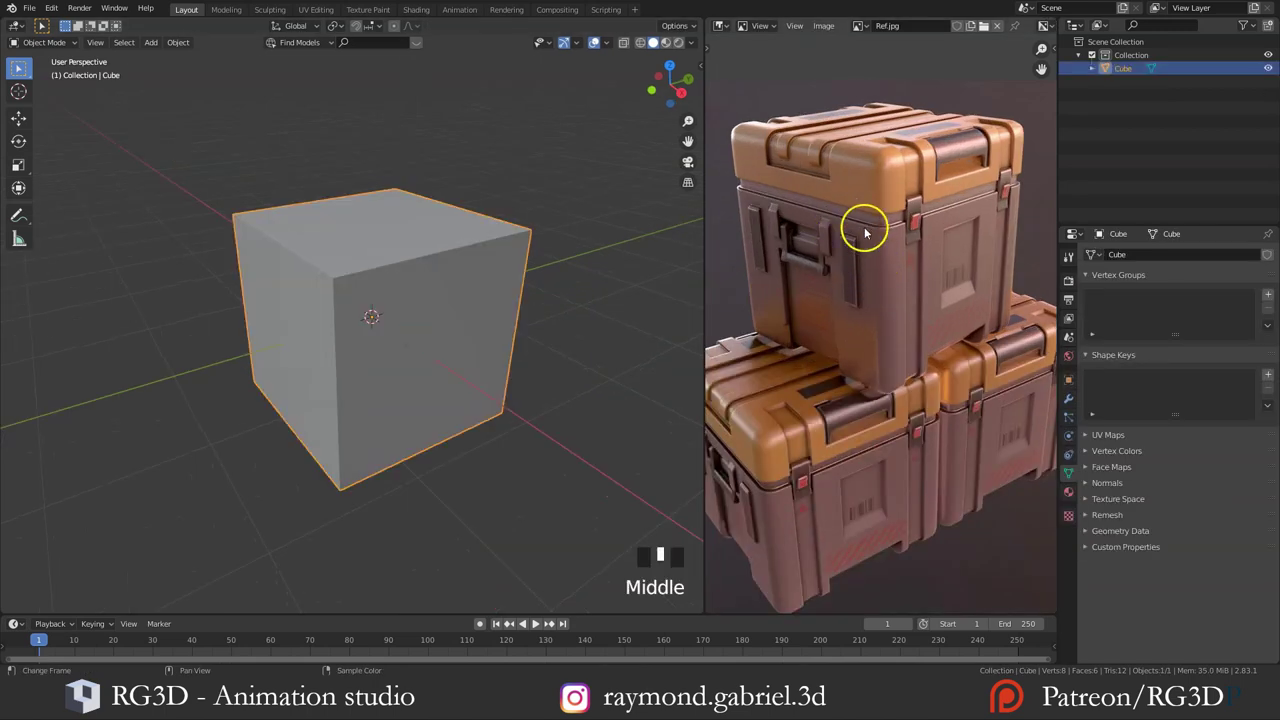
Step: Inspect the cube, enter Edit Mode and select all of its geometry
left_click_drag(725, 139, 970, 164)
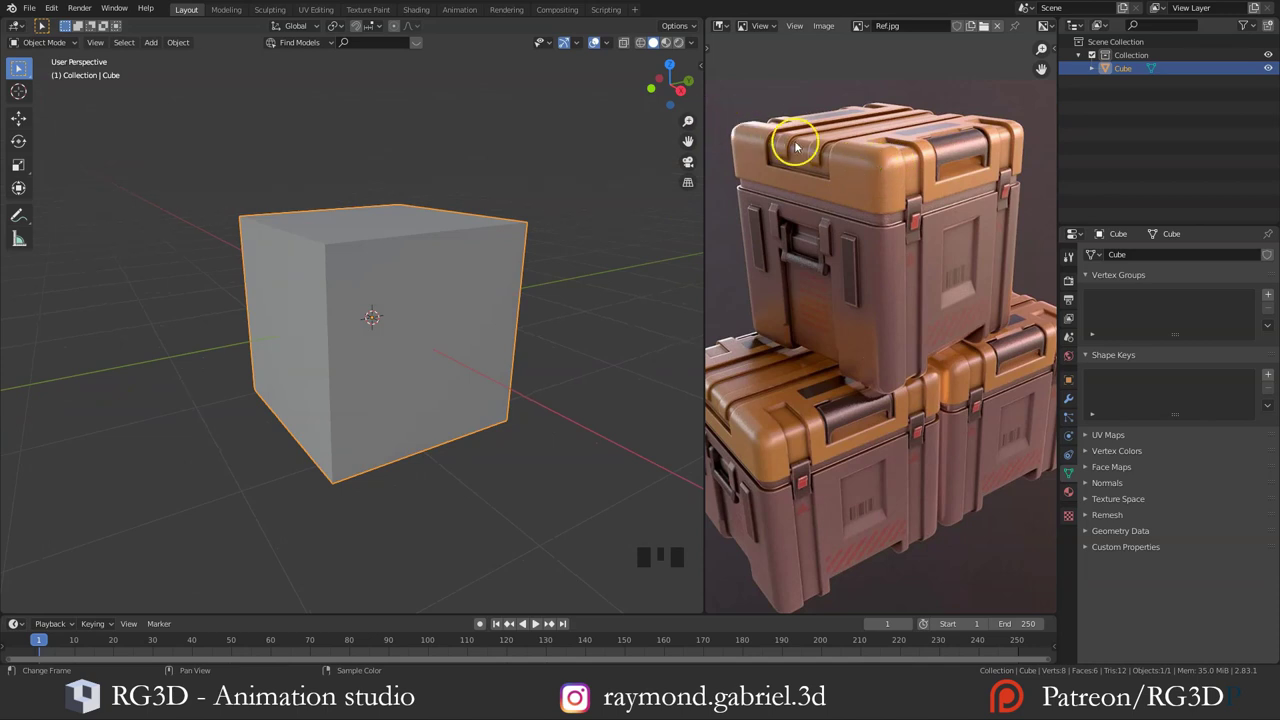
left_click_drag(450, 308, 383, 359)
key("Tab")
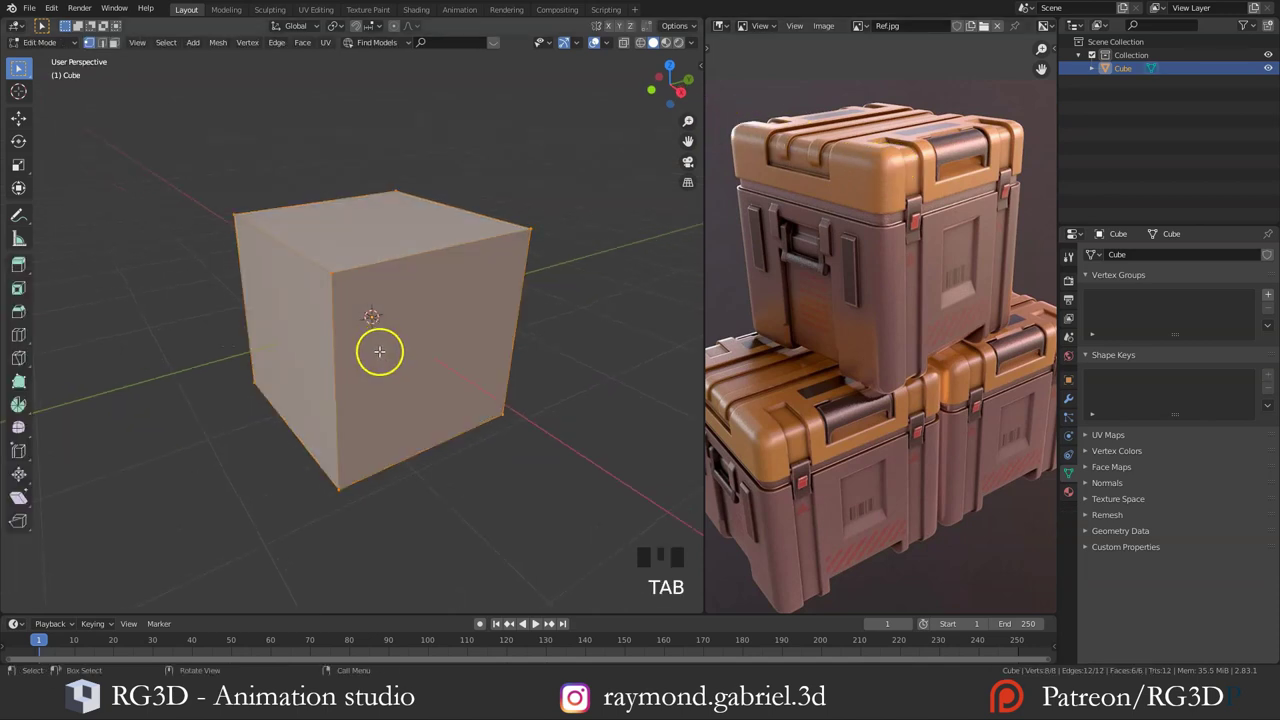
key("a")
Step: Bevel all the cube's edges, adjusting the segment count with the scroll wheel
key("ctrl+z")
scroll("up", 3)
scroll("down", 3)
key("ctrl+b")
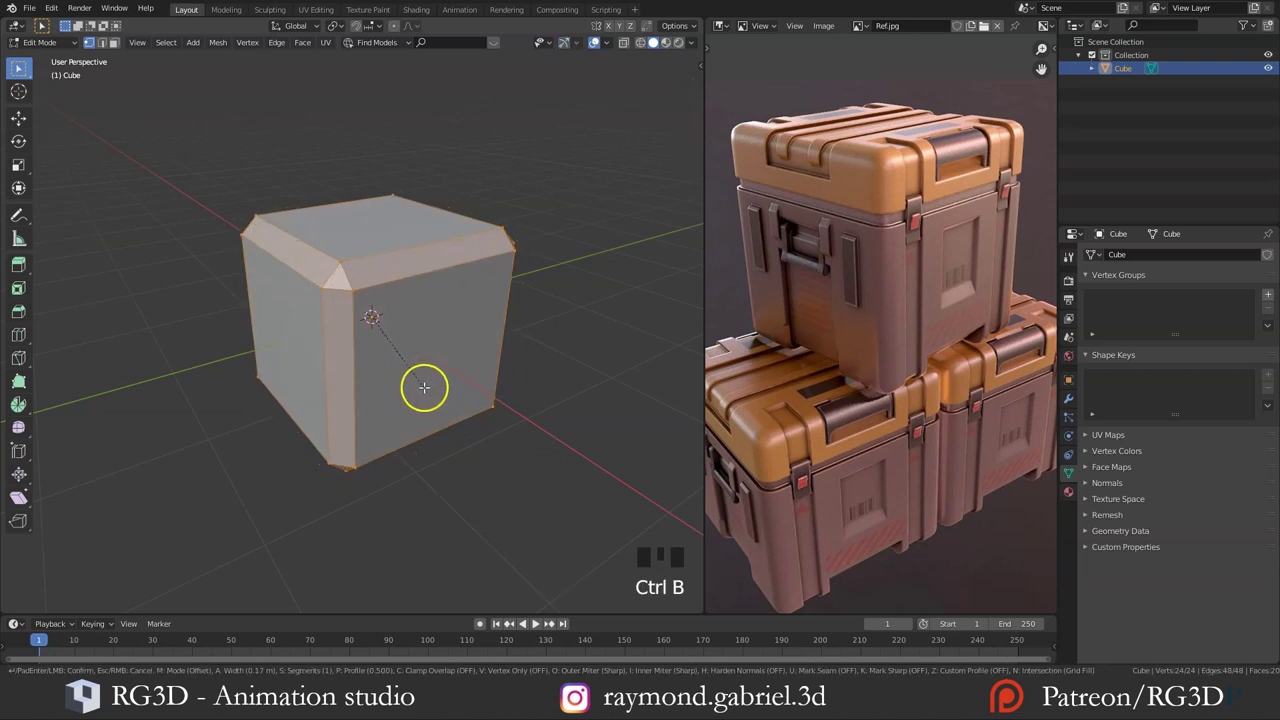
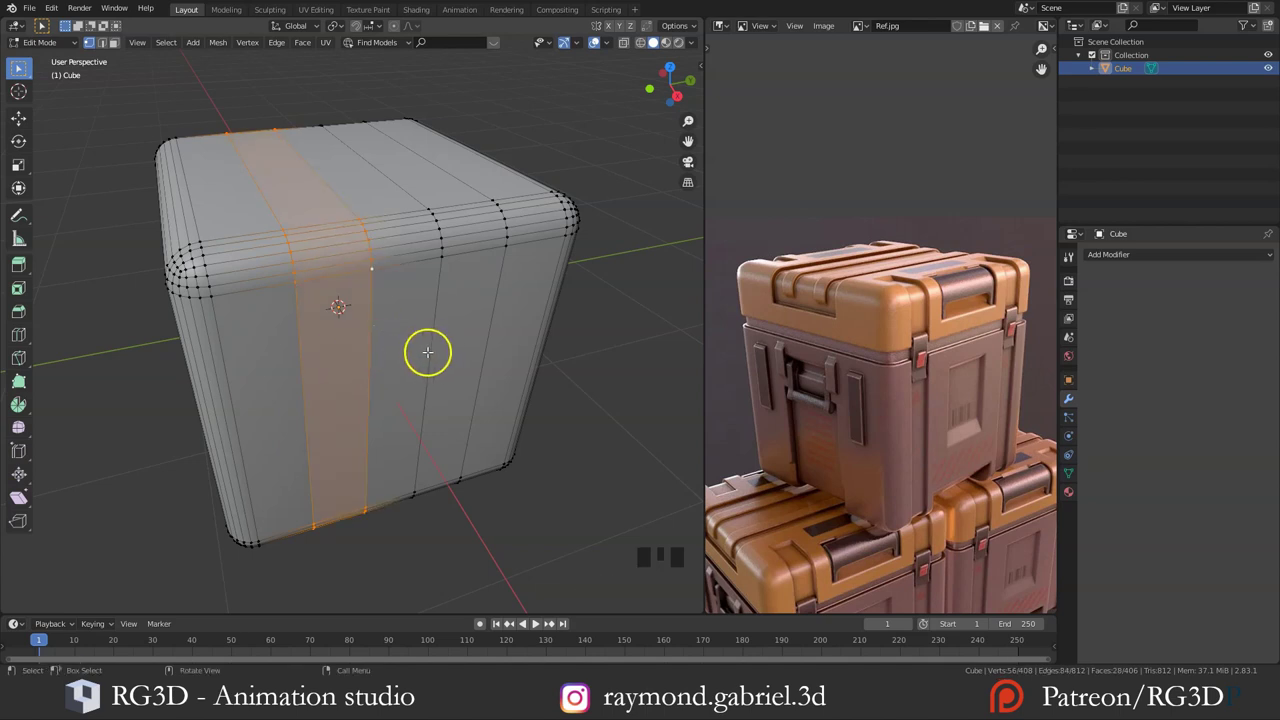
Step: Slide the selected face band sideways along the cube
key("g")
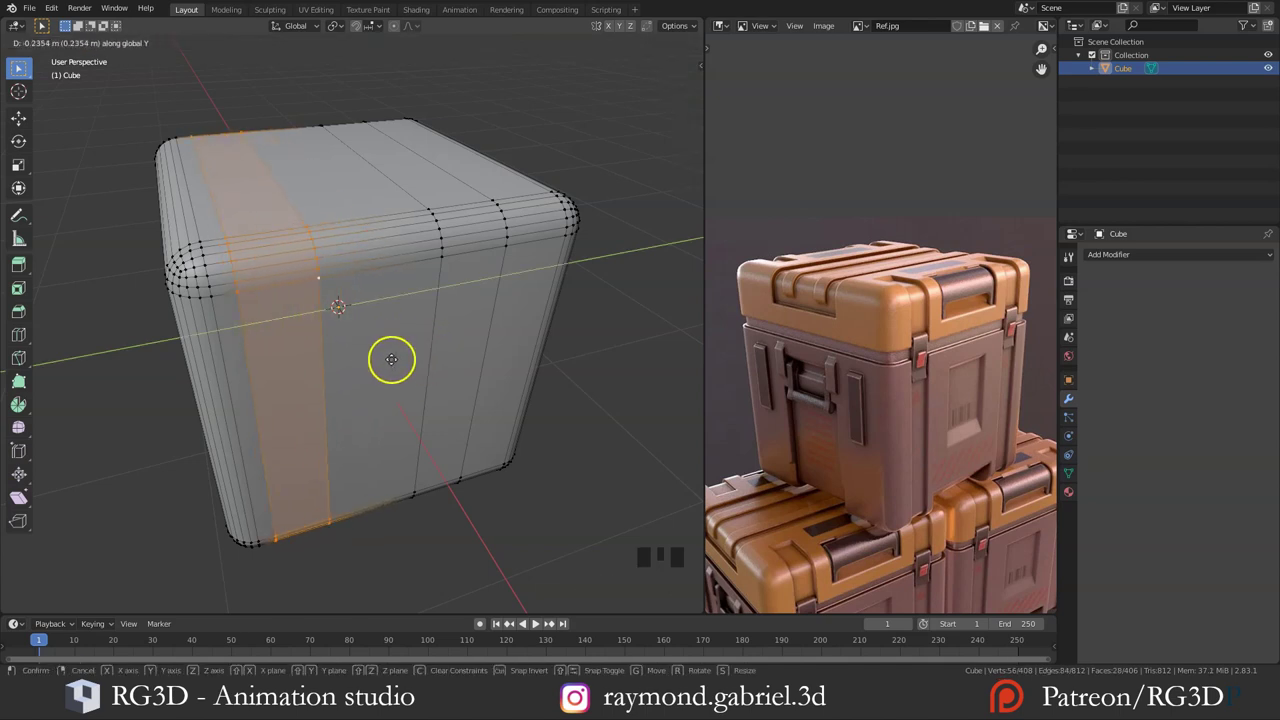
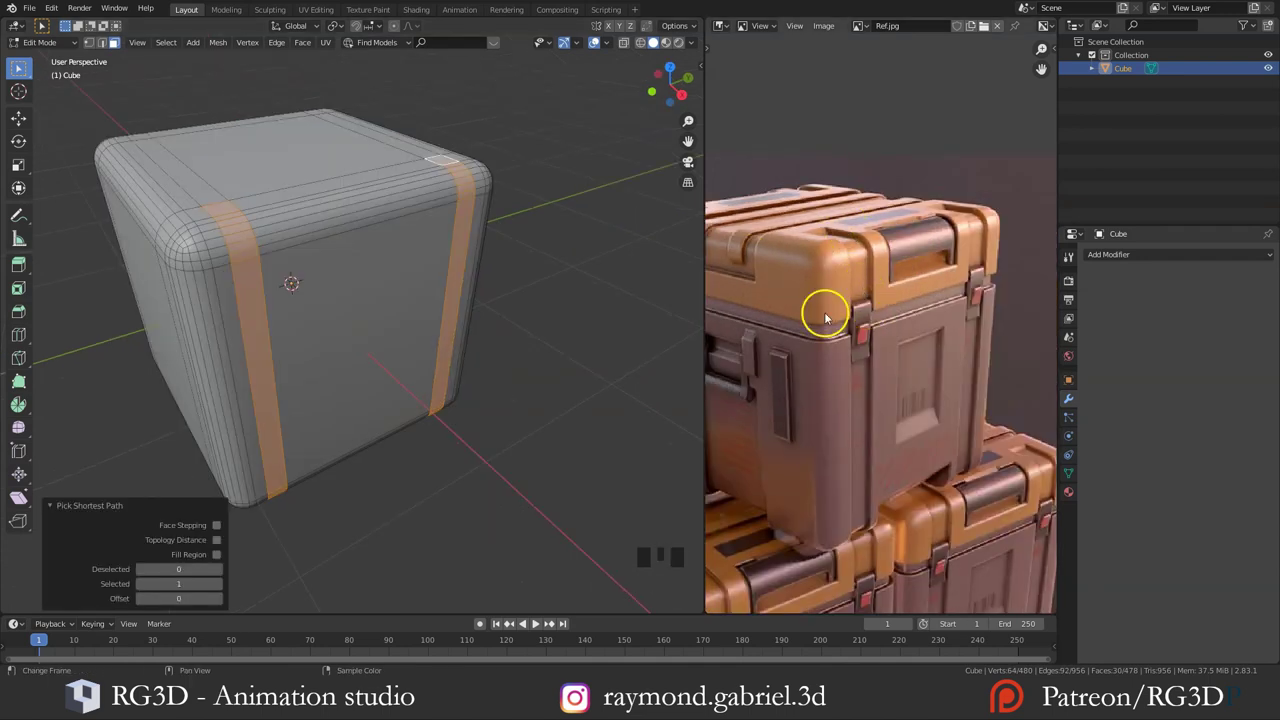
Step: Extrude the selected side strips along their normals to start the straps
key("alt+e")
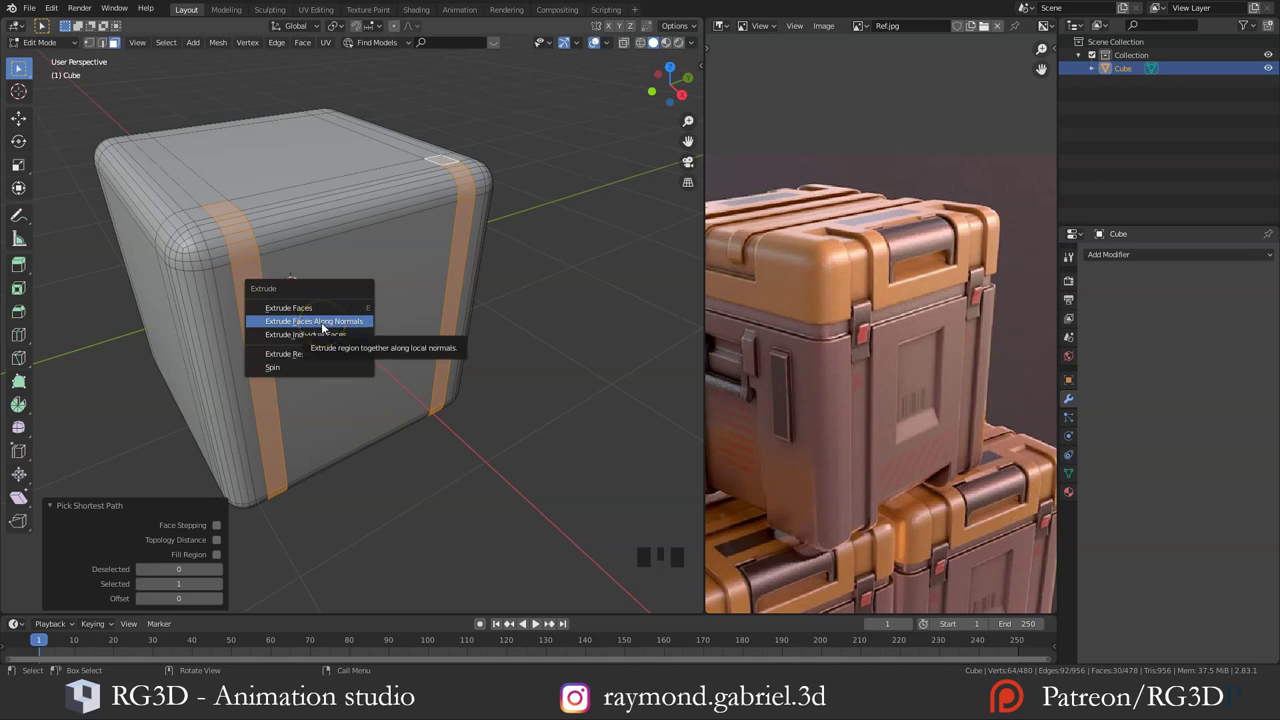
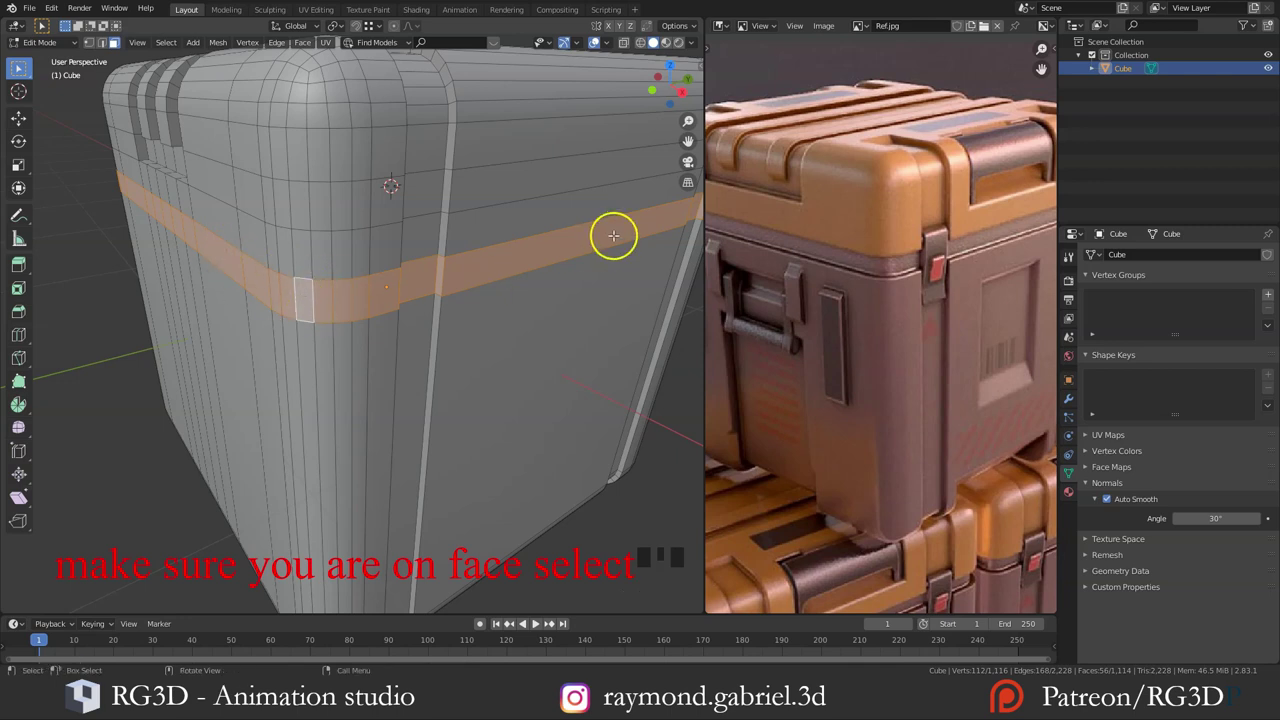
Step: Extrude the middle face band outward into a raised strap
scroll("up", 3)
middle_click(948, 266)
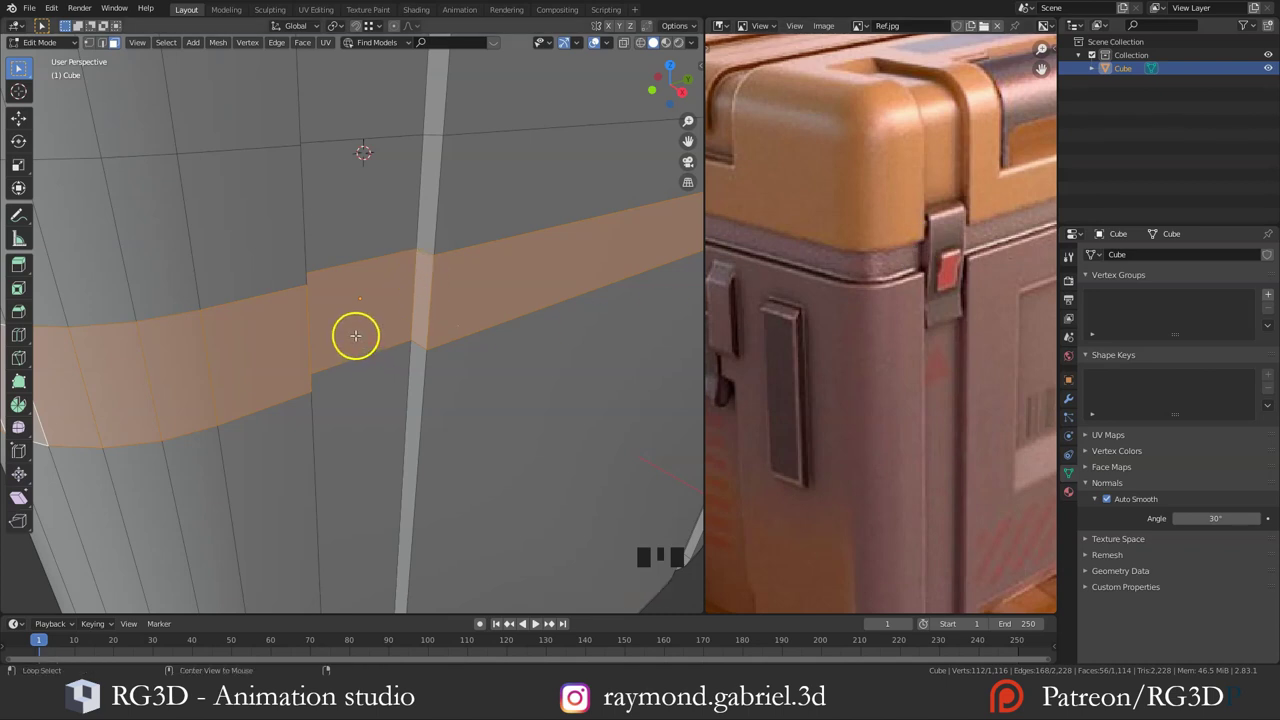
key("alt+e")
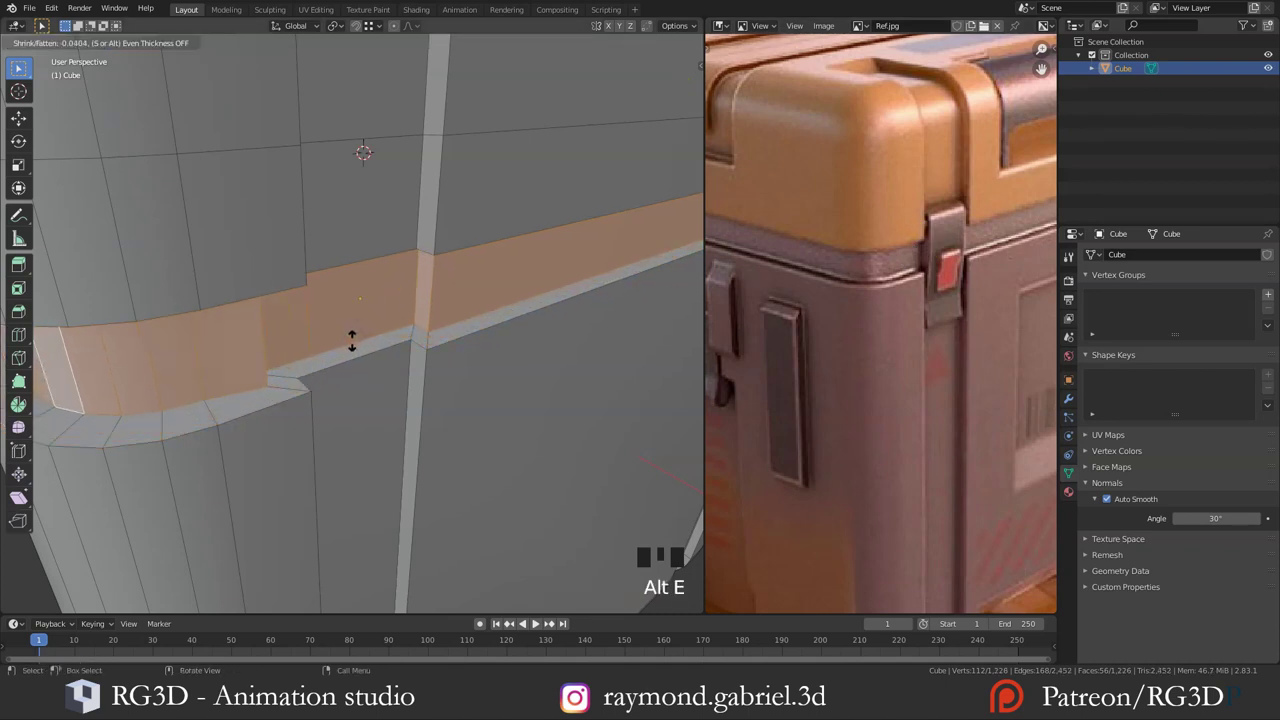
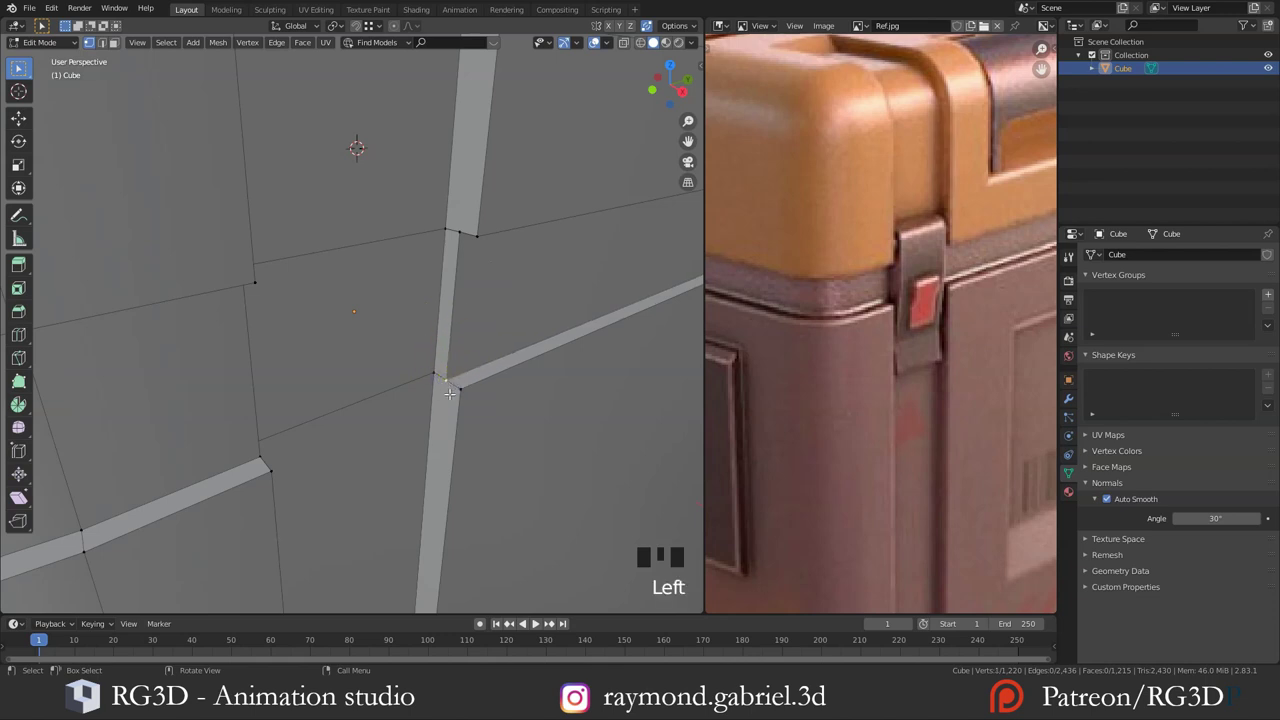
Step: Move the stray junction vertices and add an edge loop across the vertical strap
key("g")
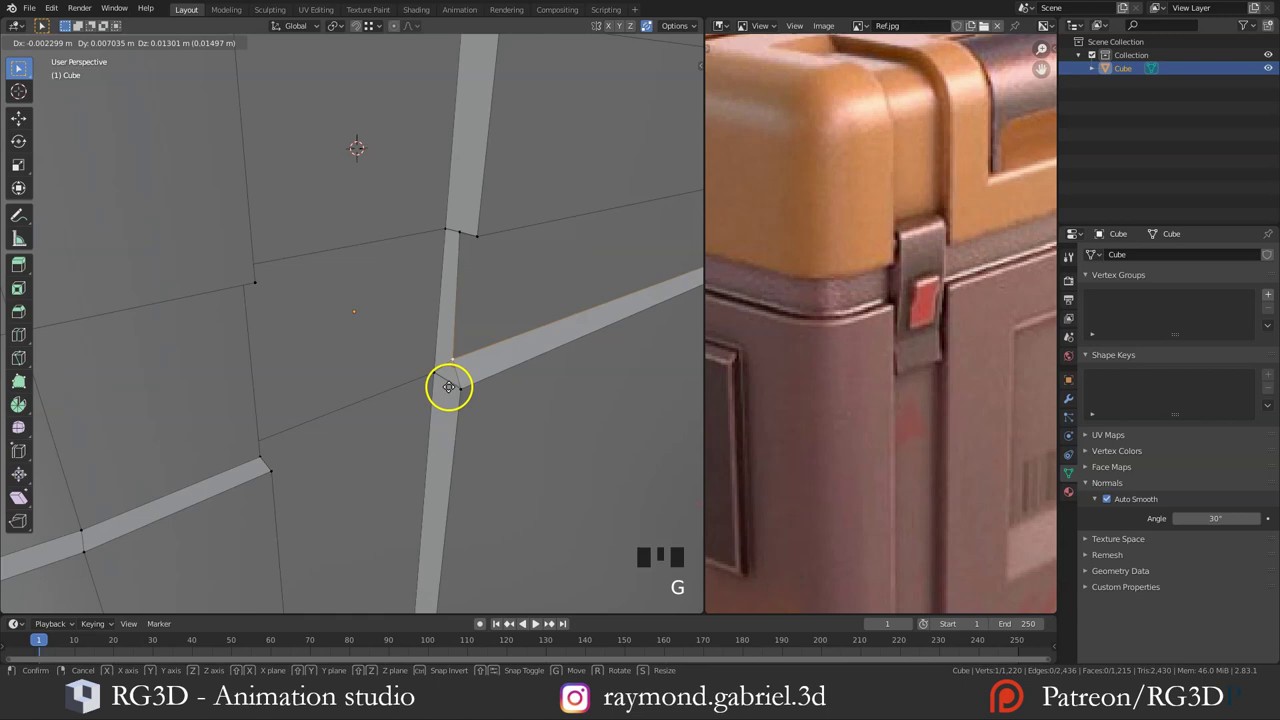
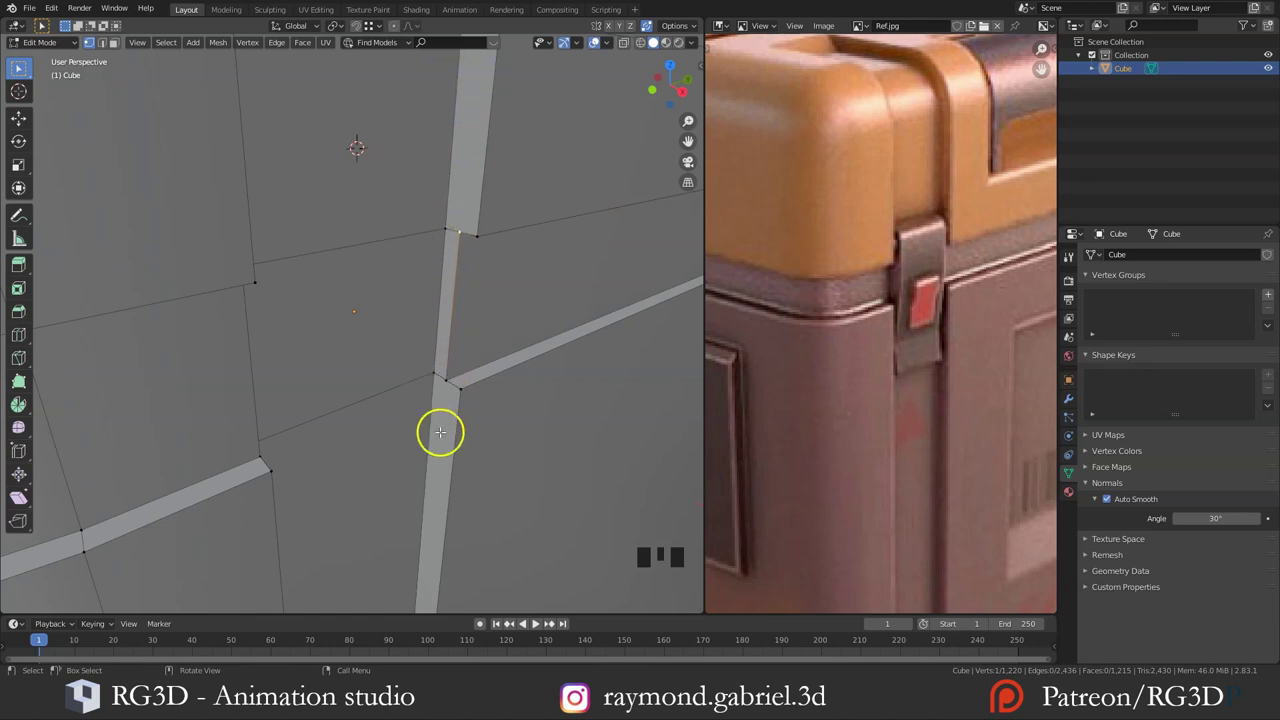
key("g")
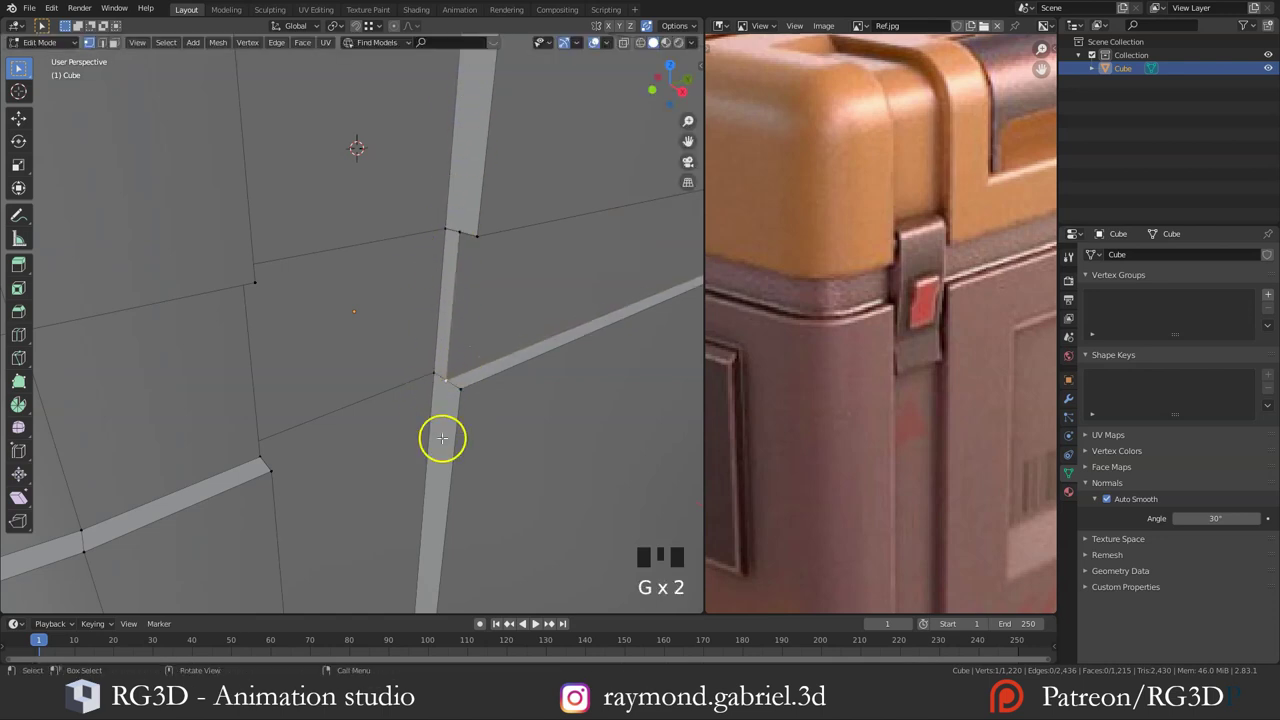
key("g")
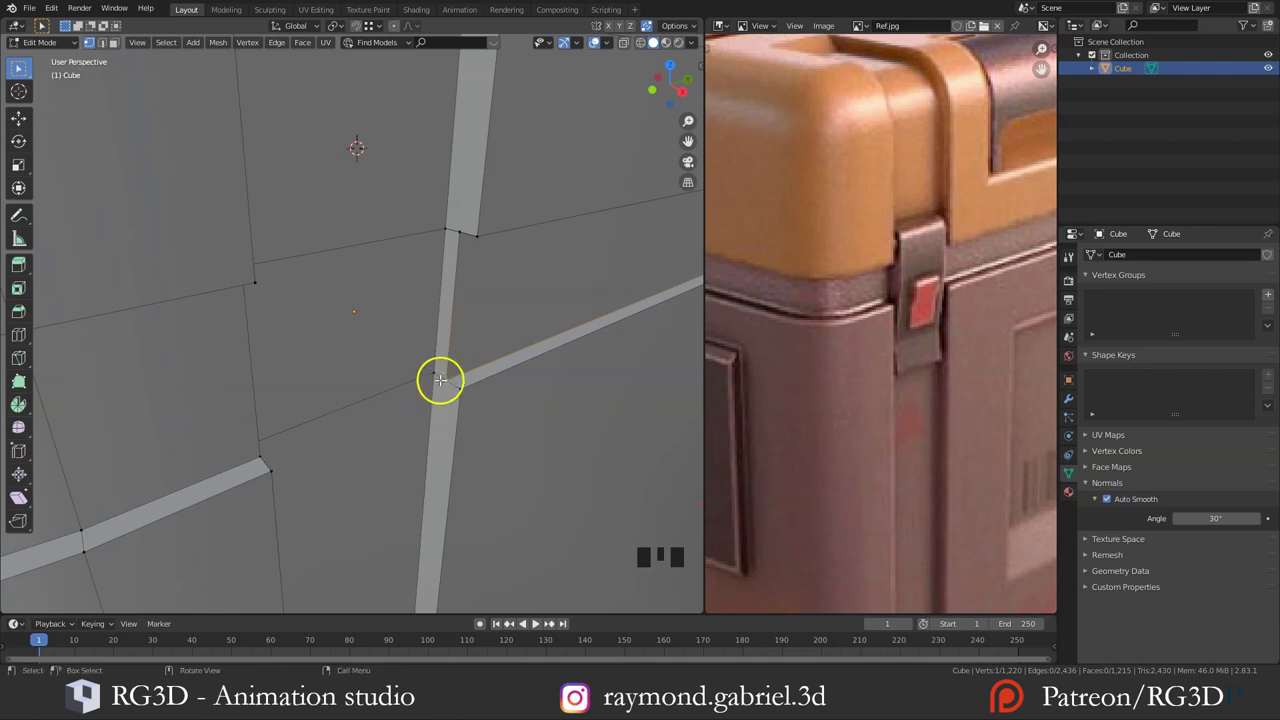
key("ctrl+r")
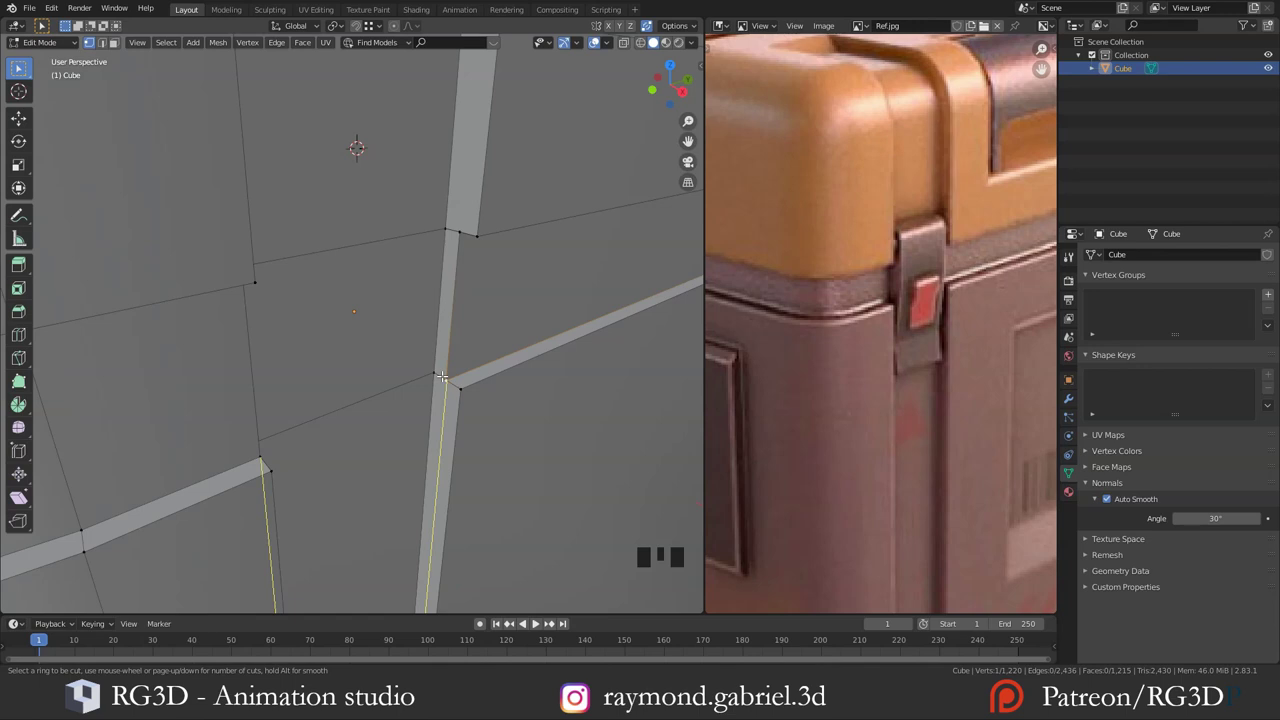
key("ctrl+r")
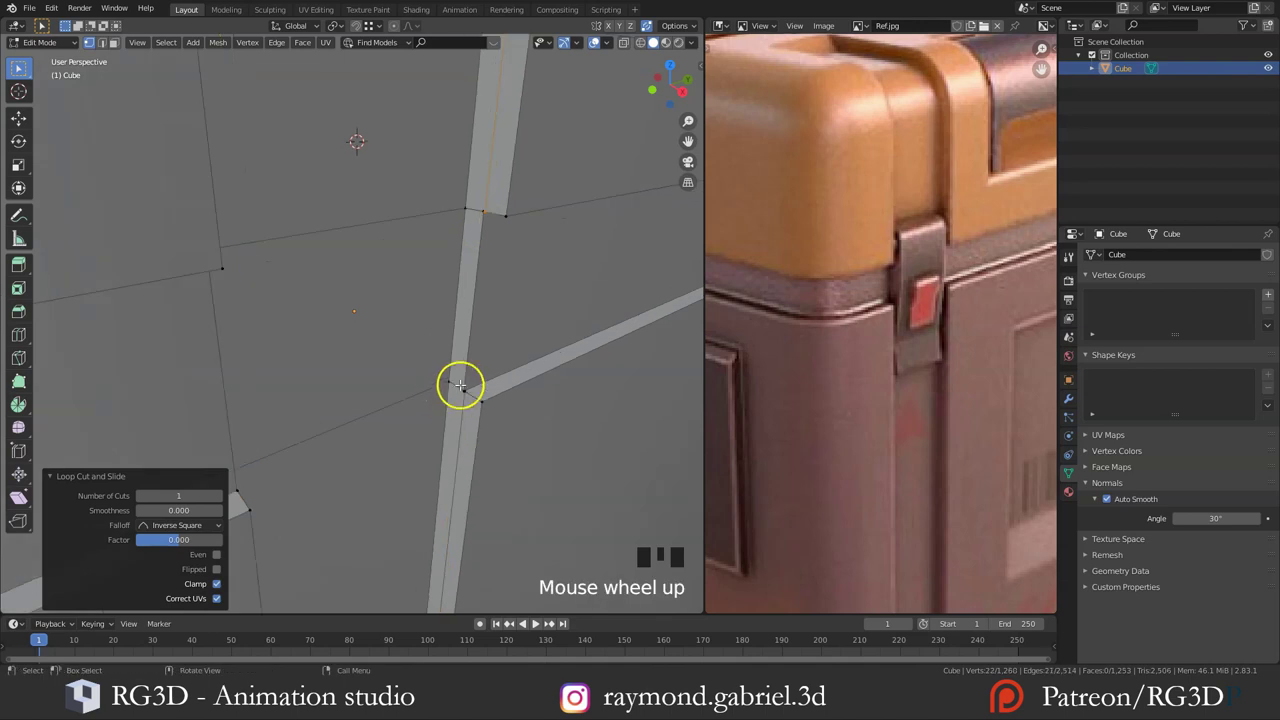
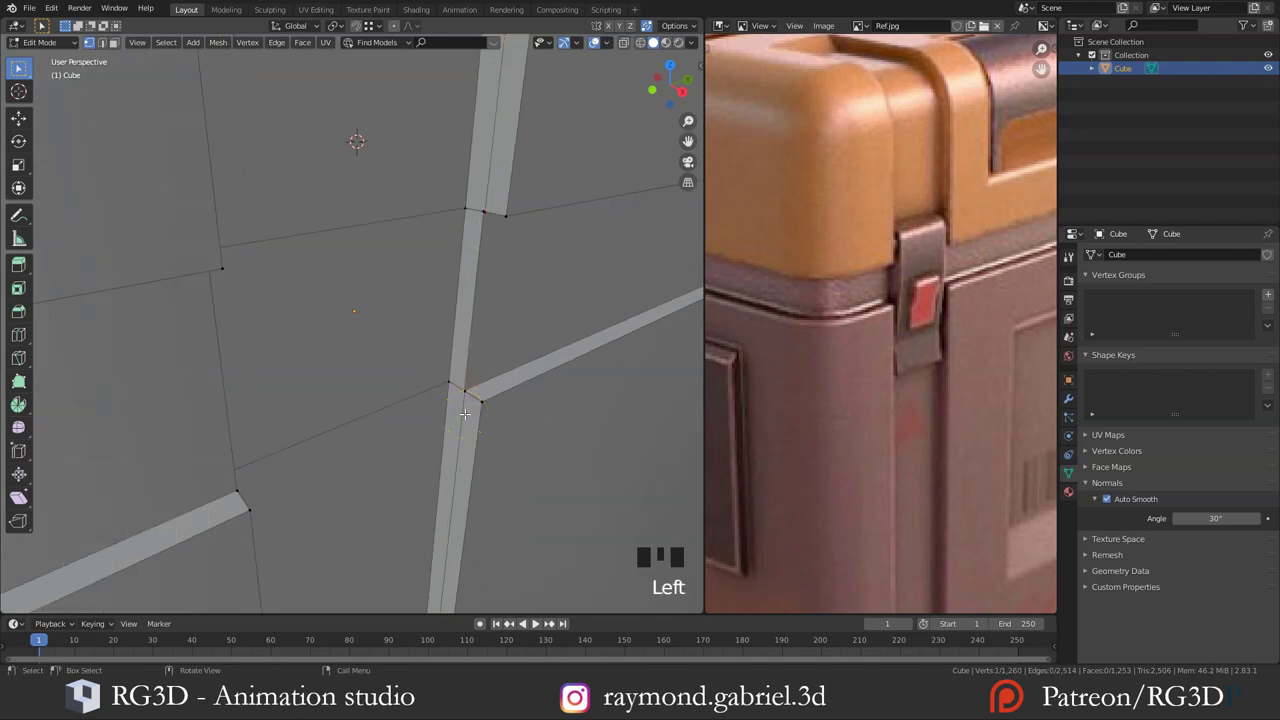
Step: Undo the bad vertex merge at the junction and bring up the snapping target choices
key("KP_Decimal")
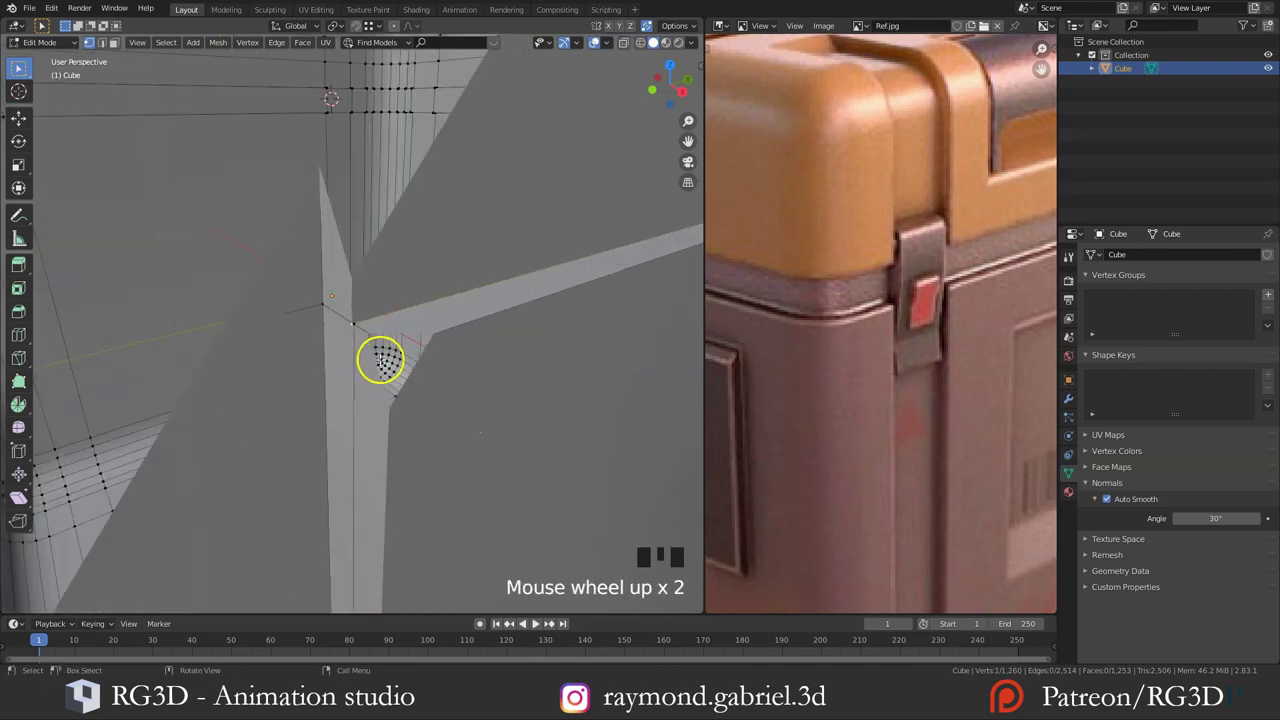
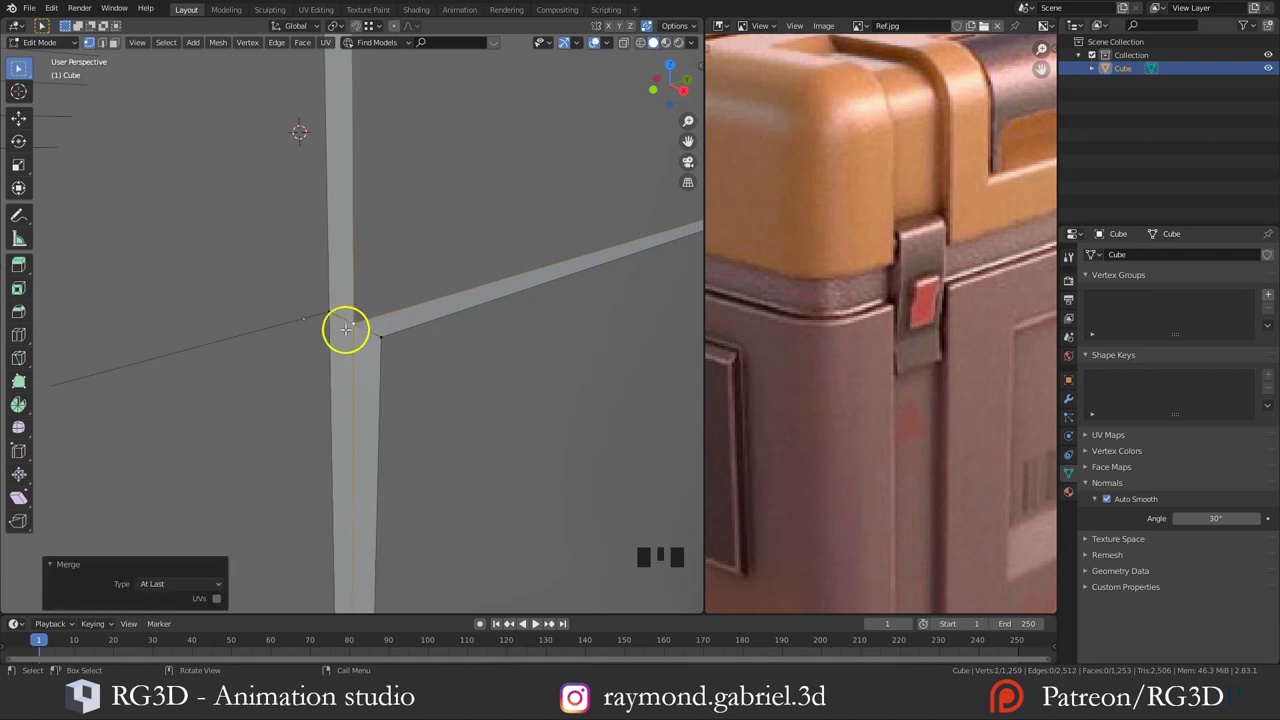
key("ctrl+z")
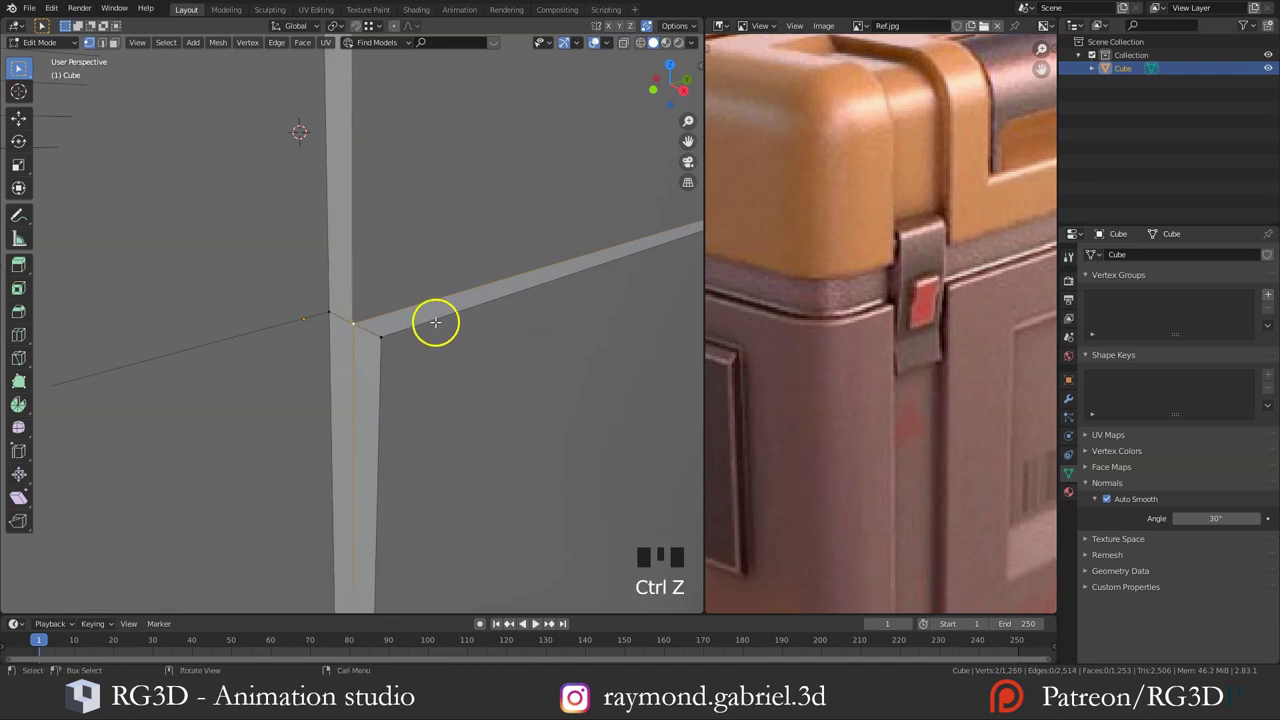
key("alt+a")
key("ctrl+z")
left_click_drag(384, 27, 379, 67)
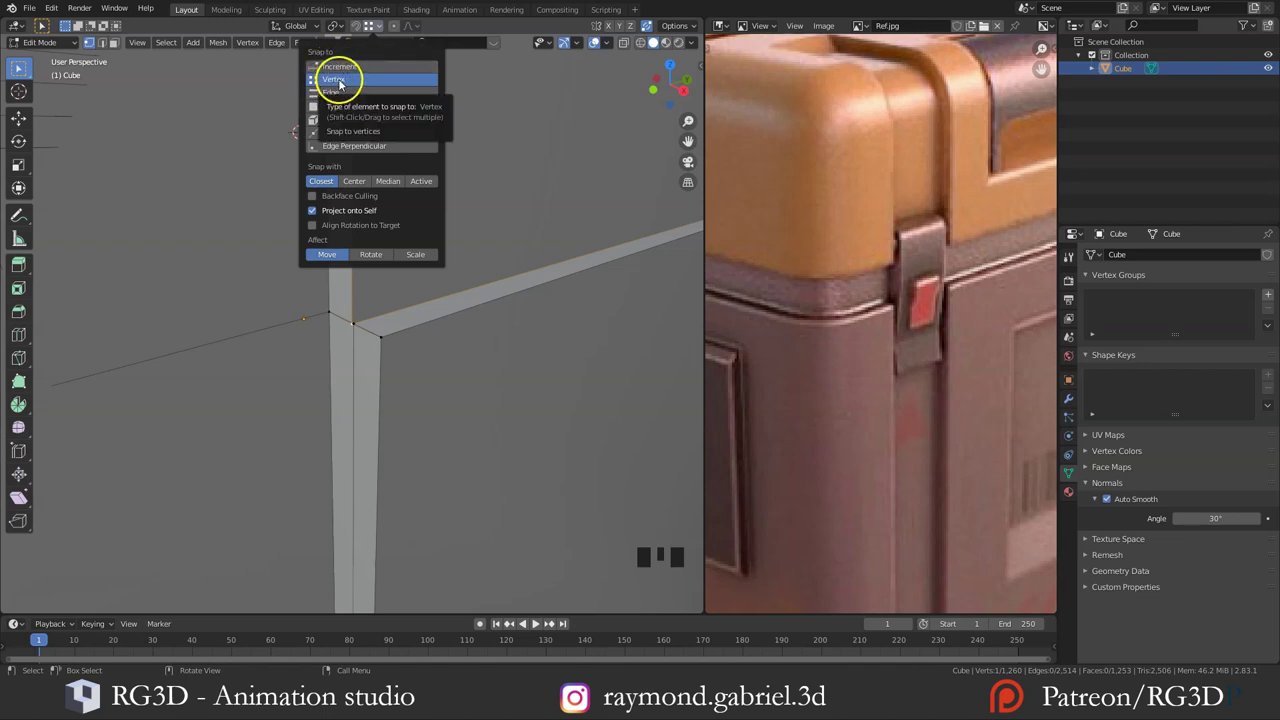
Step: Enable vertex snapping with auto-merge and drag the stray vertex onto the strap corner
left_click(650, 32)
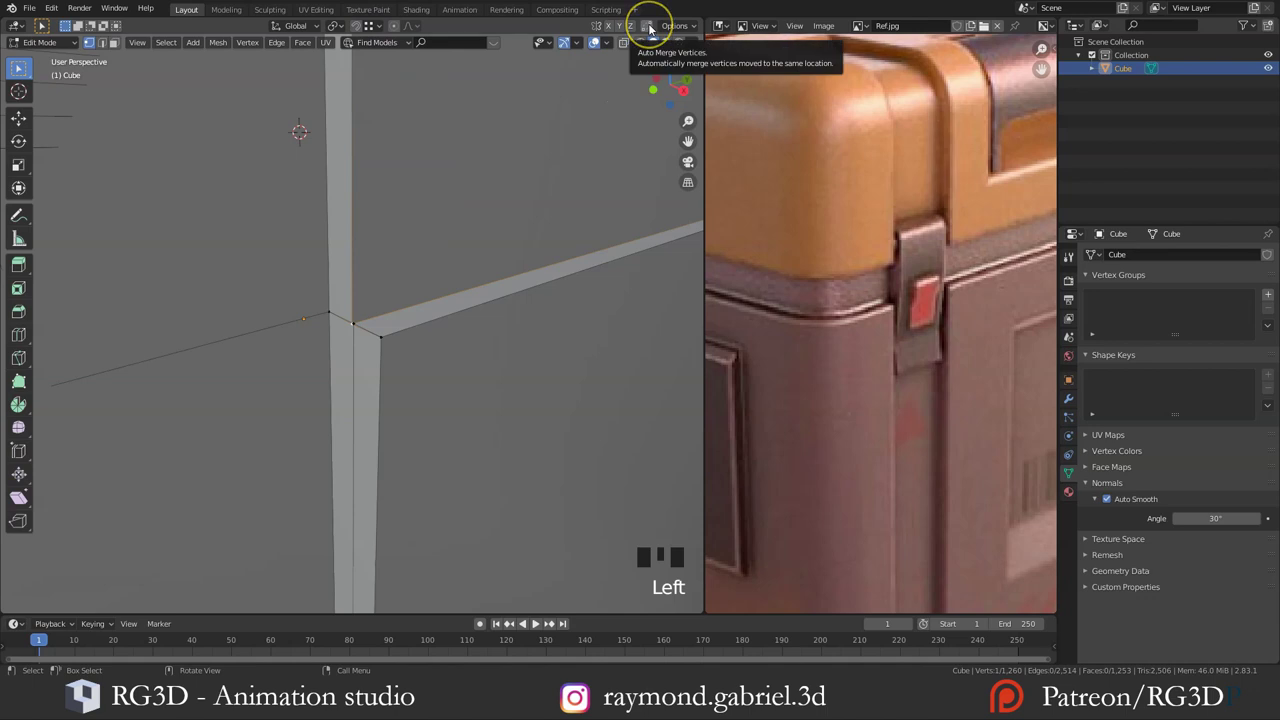
left_click(654, 31)
key("g")
key("g")
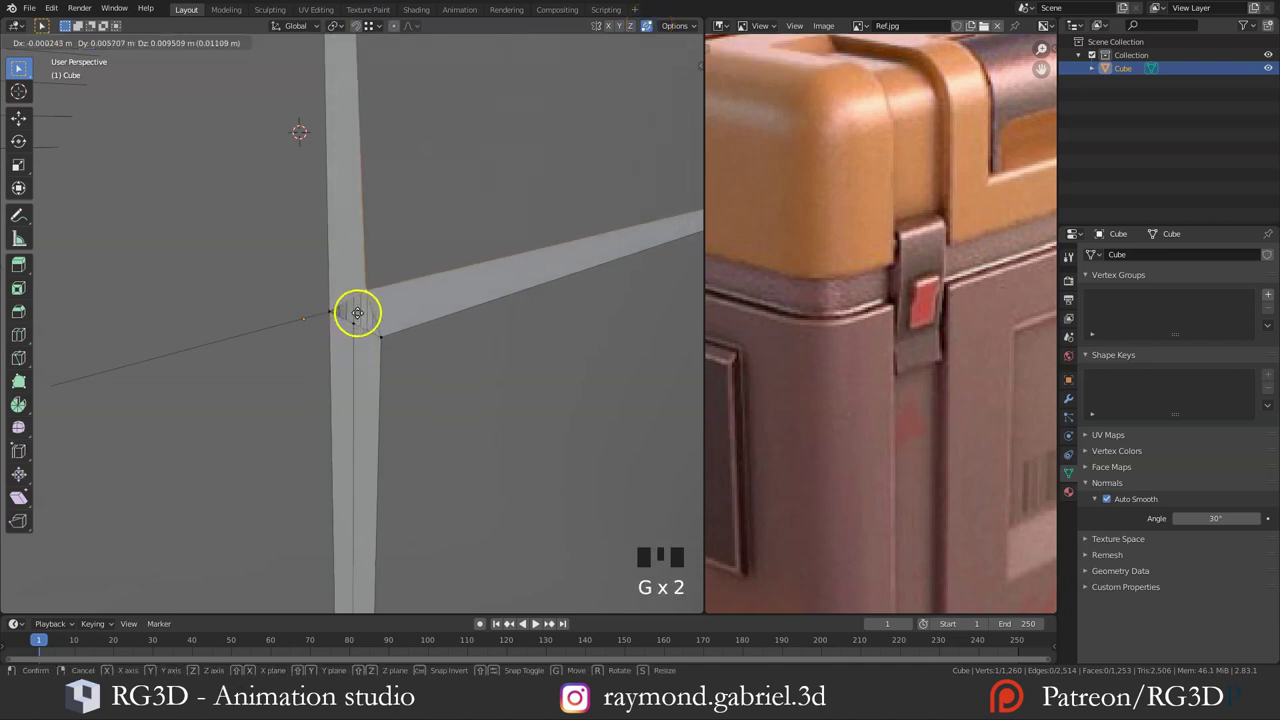
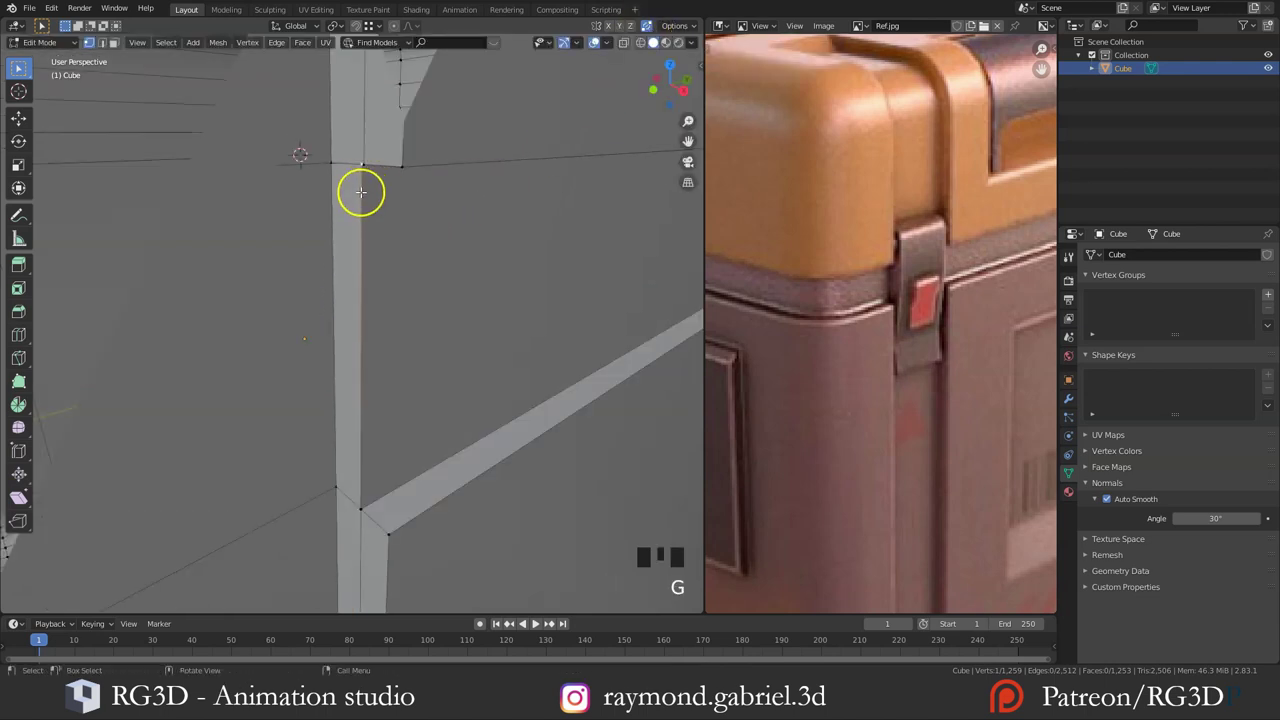
Step: Select an edge loop along the strap to add a supporting loop around the body
key("g")
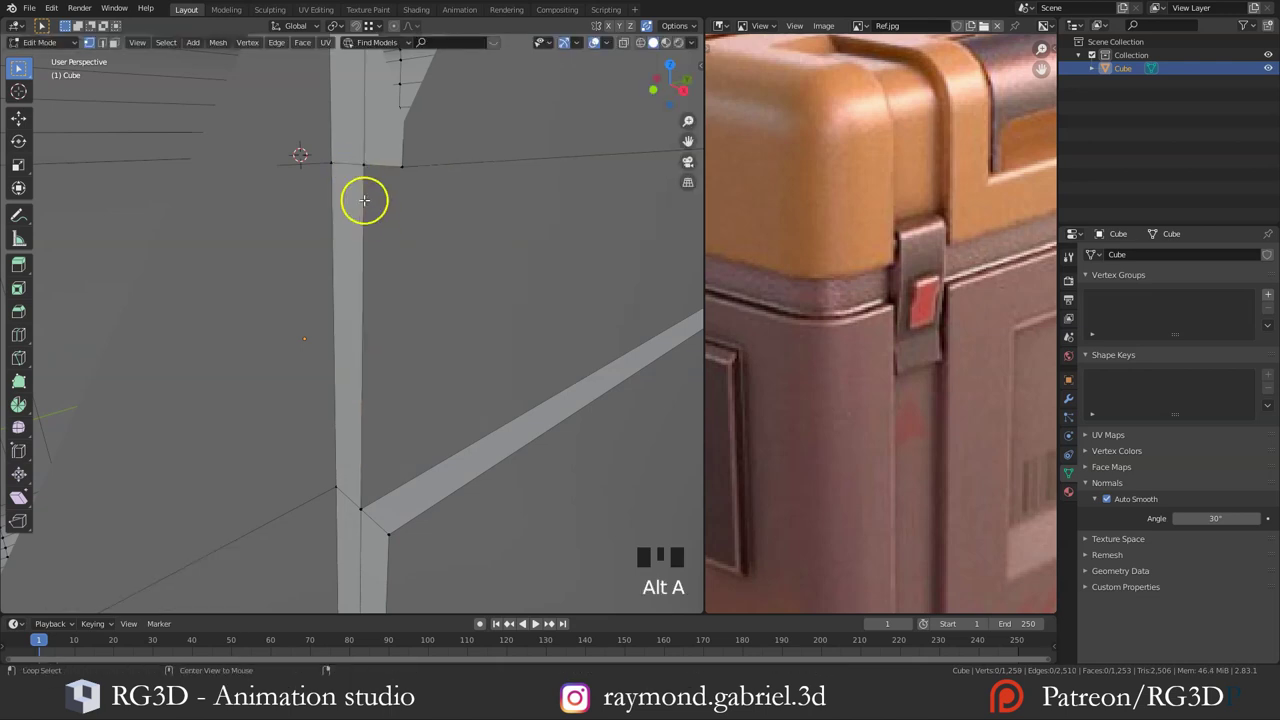
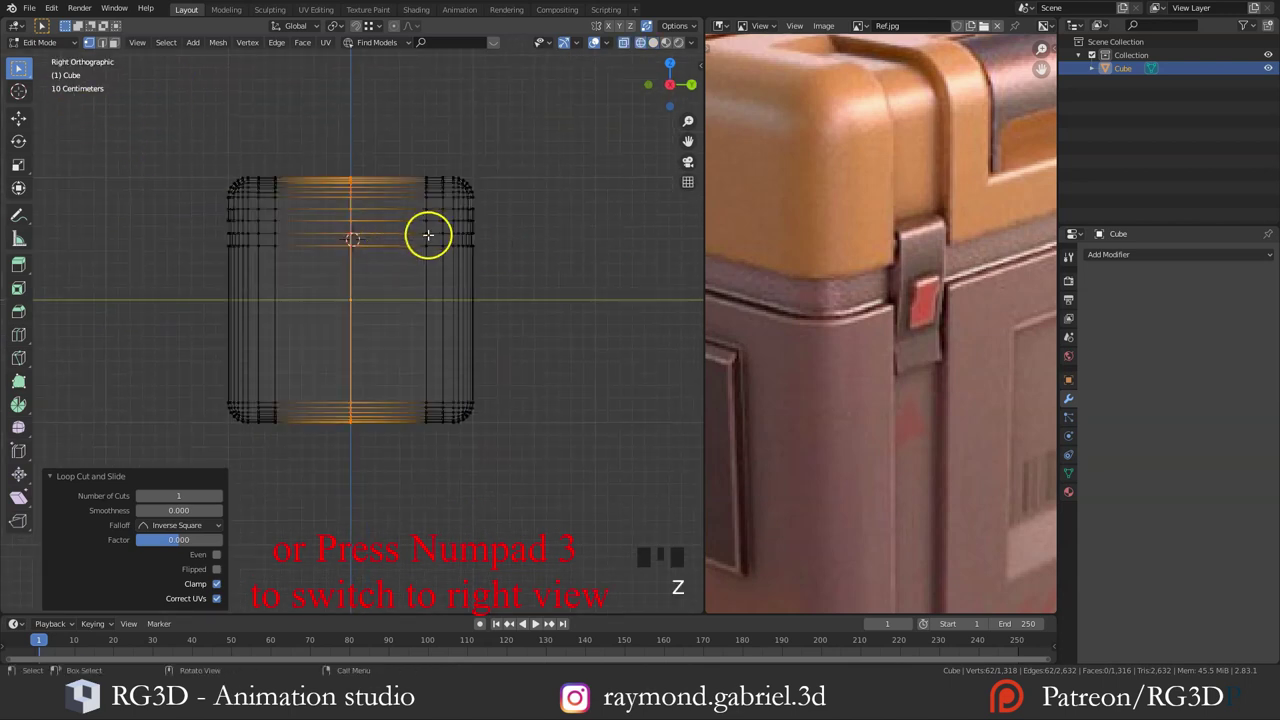
Step: Confirm the centre edge loop, box-select the right half of the mesh and delete its vertices
key("alt+a")
key("b")
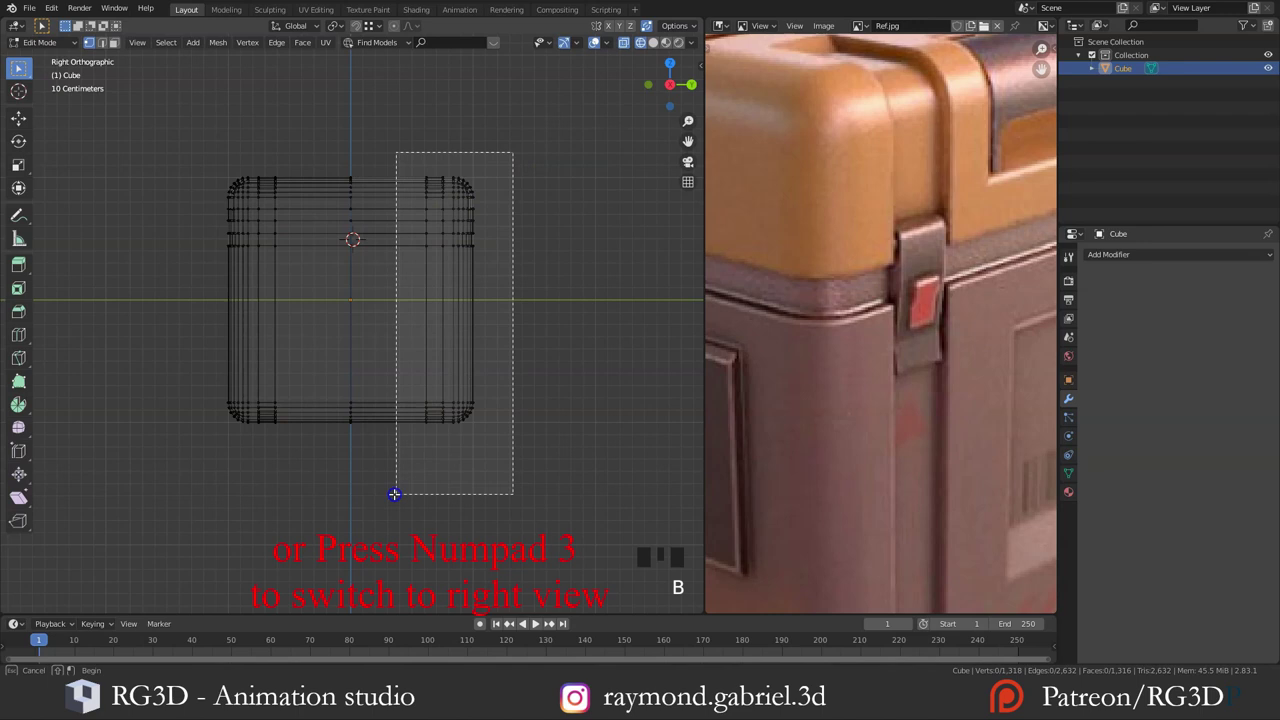
key("x")
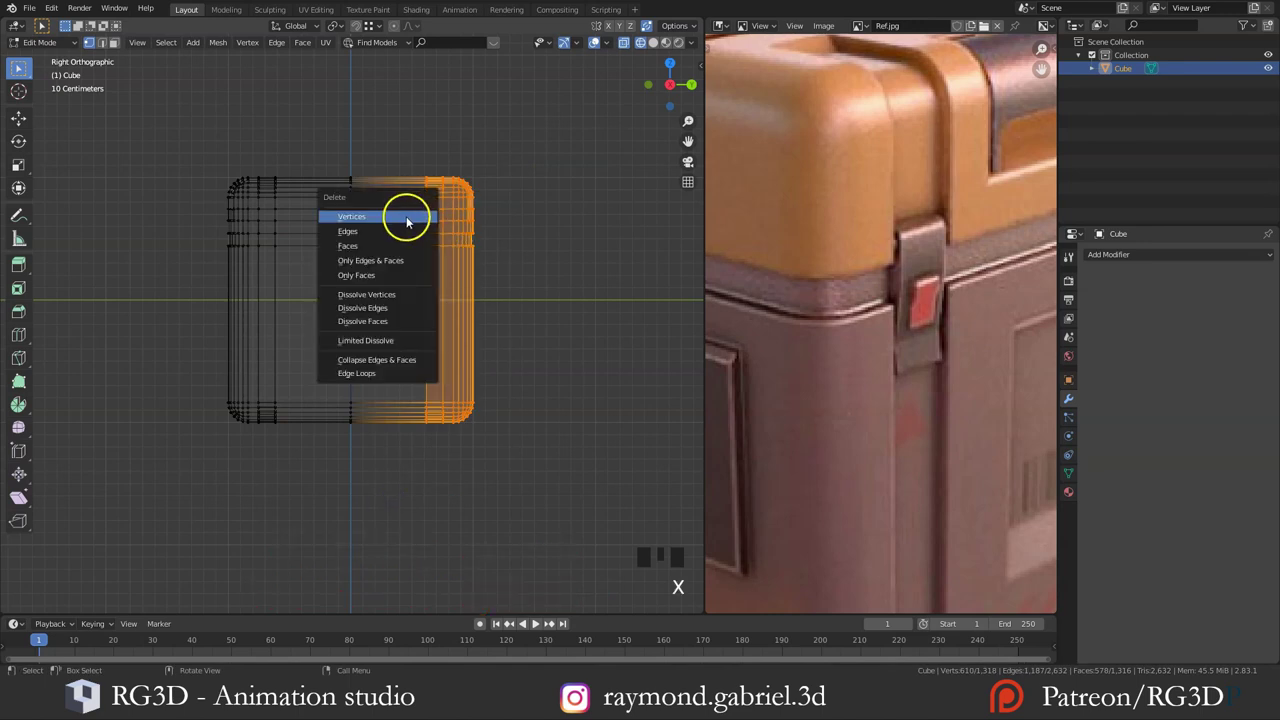
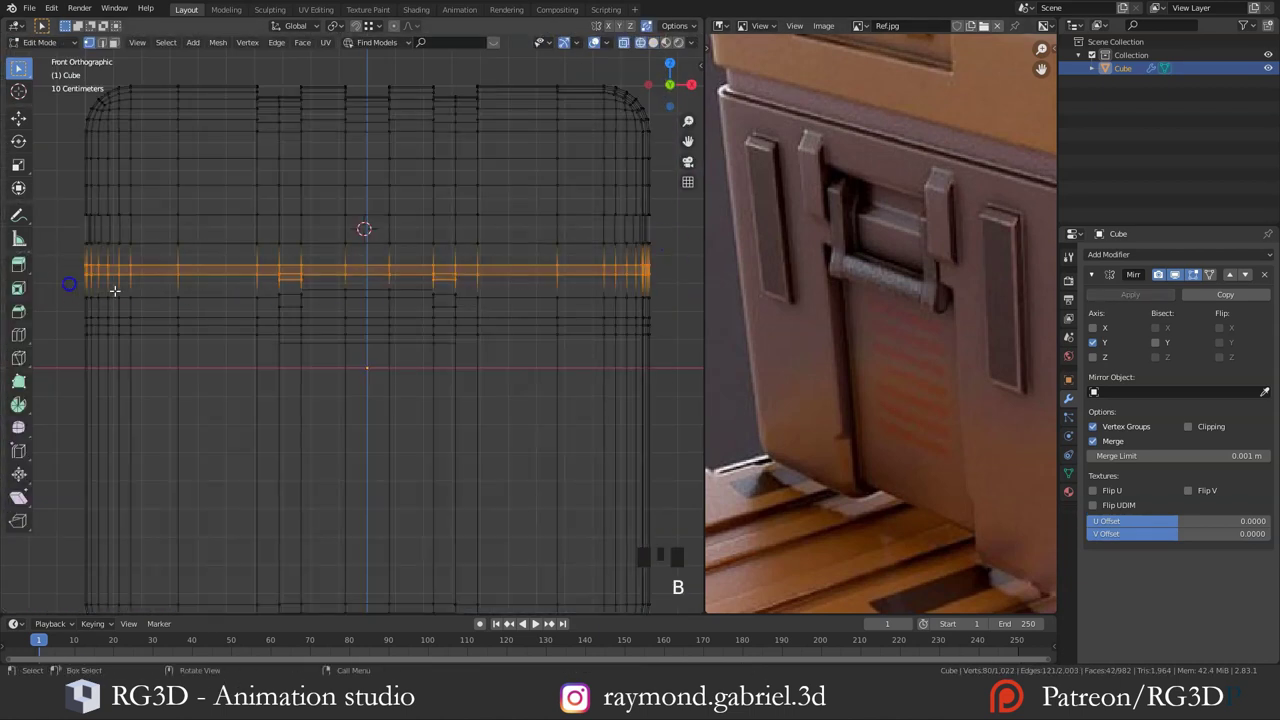
Step: Move the middle edge loop vertically along Z on the mirrored crate
key("g")
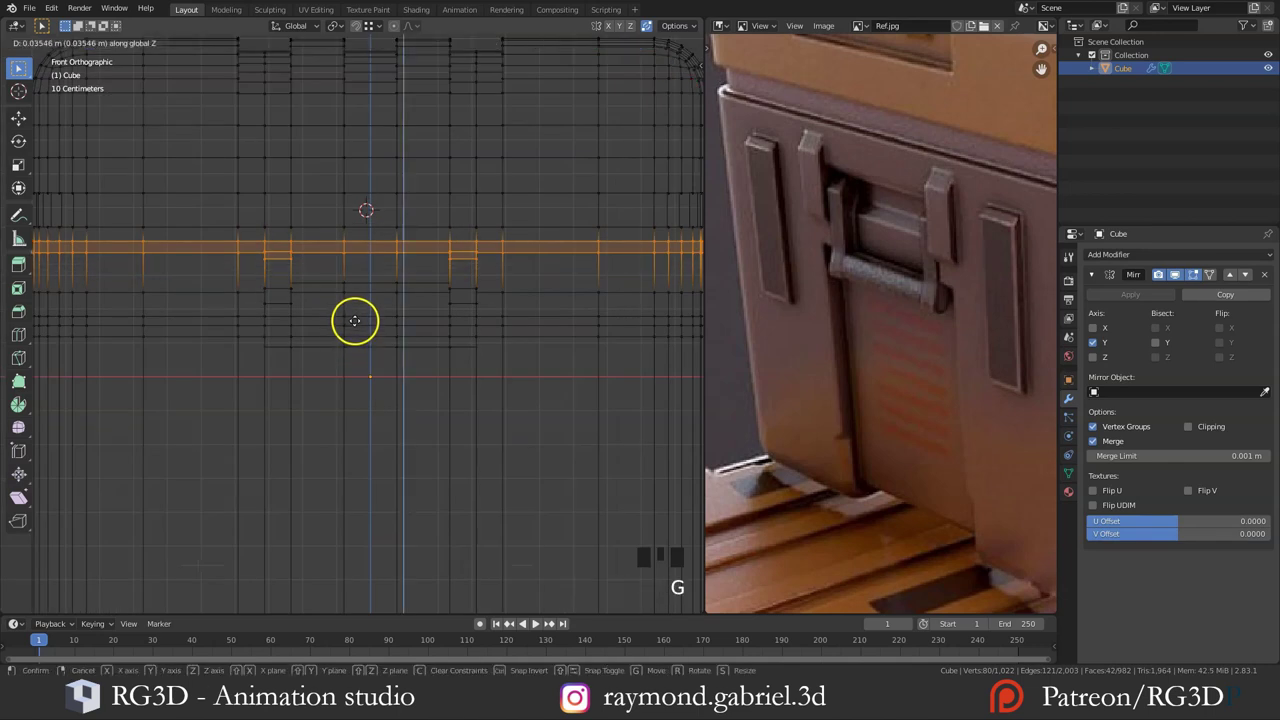
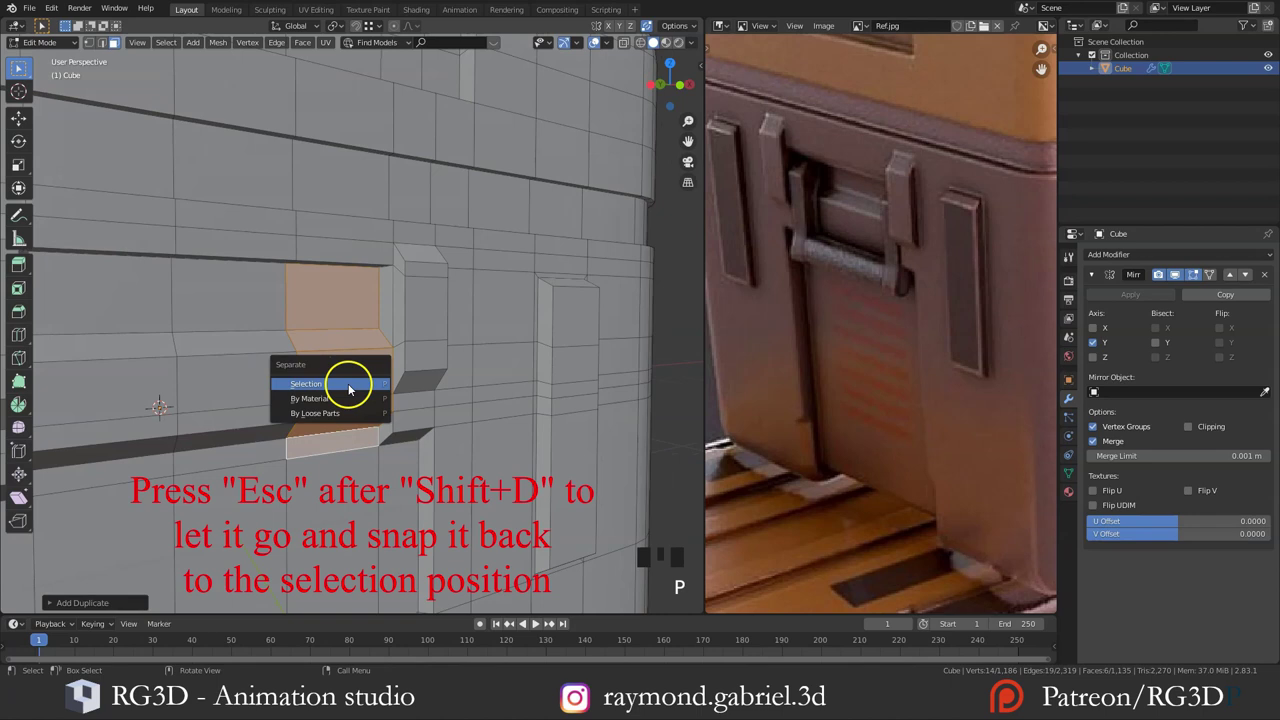
Step: Separate the latch-area faces into their own object and nudge the new piece into place
key("Tab")
left_click(343, 381)
key("g")
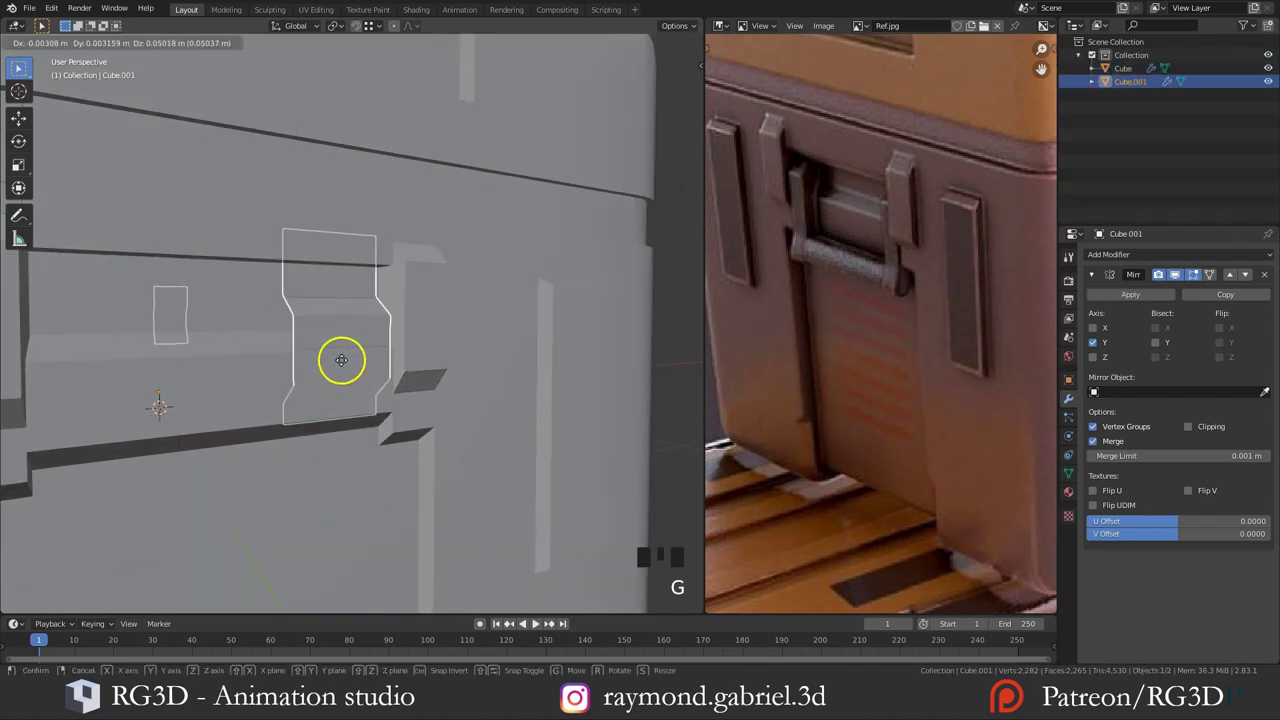
key("Tab")
Step: Select all of the latch piece and scale it down into a narrow vertical strip
left_click(348, 382)
left_click(348, 382)
left_click_drag(359, 378, 353, 374)
scroll("down", 3)
middle_click(357, 383)
key("Tab")
key("a")
scroll("up", 3)
key("s")
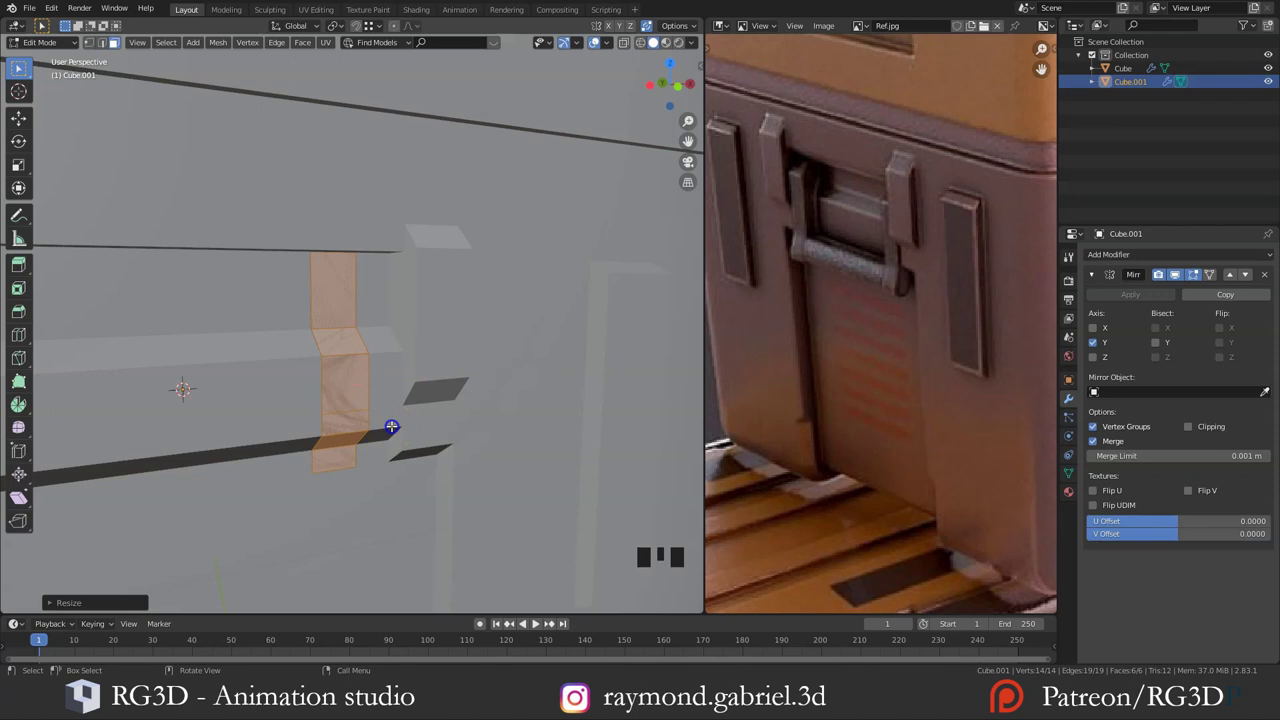
key("g")
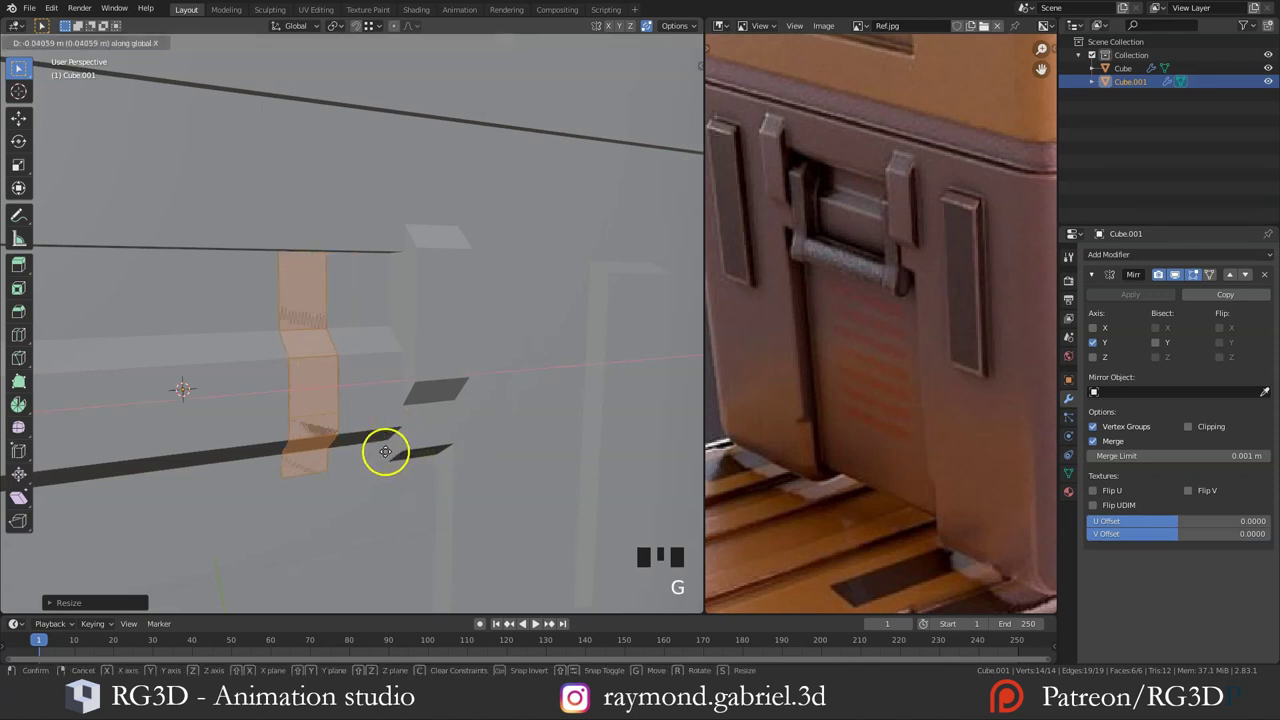
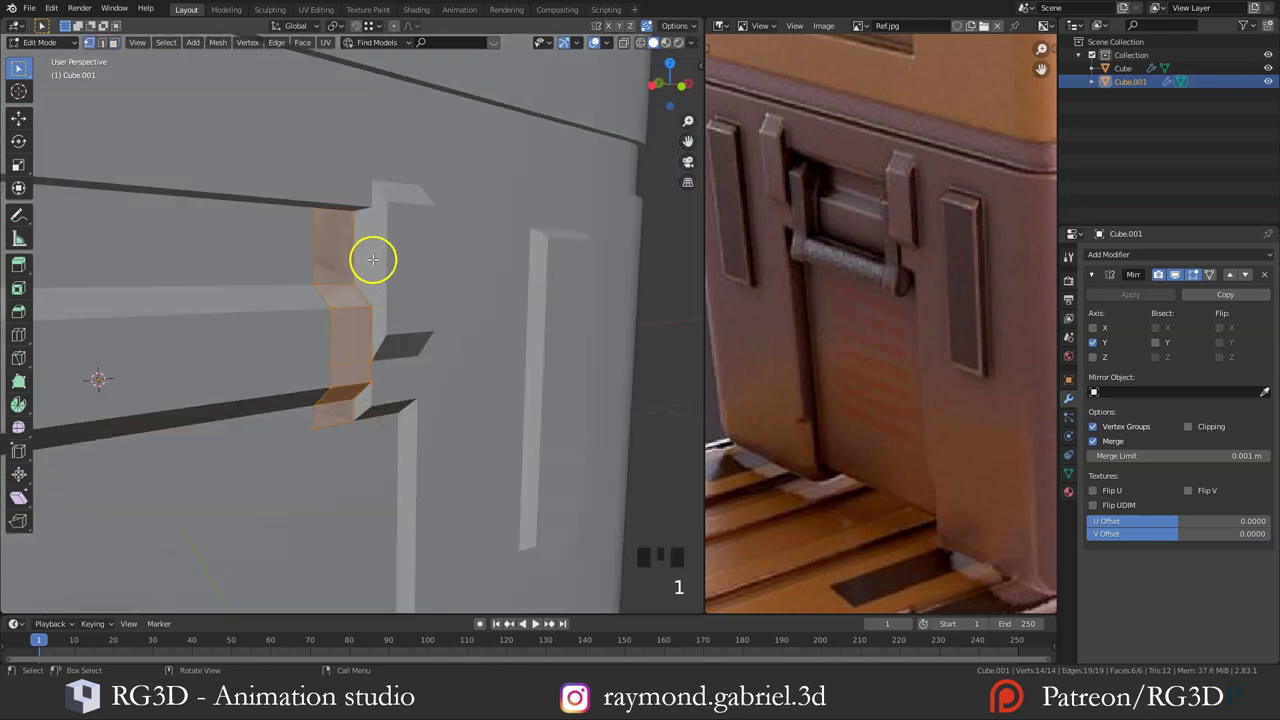
Step: Straighten the latch's bent middle section by moving its hidden edges vertically into a flat strip
key("z")
key("alt+a")
key("b")
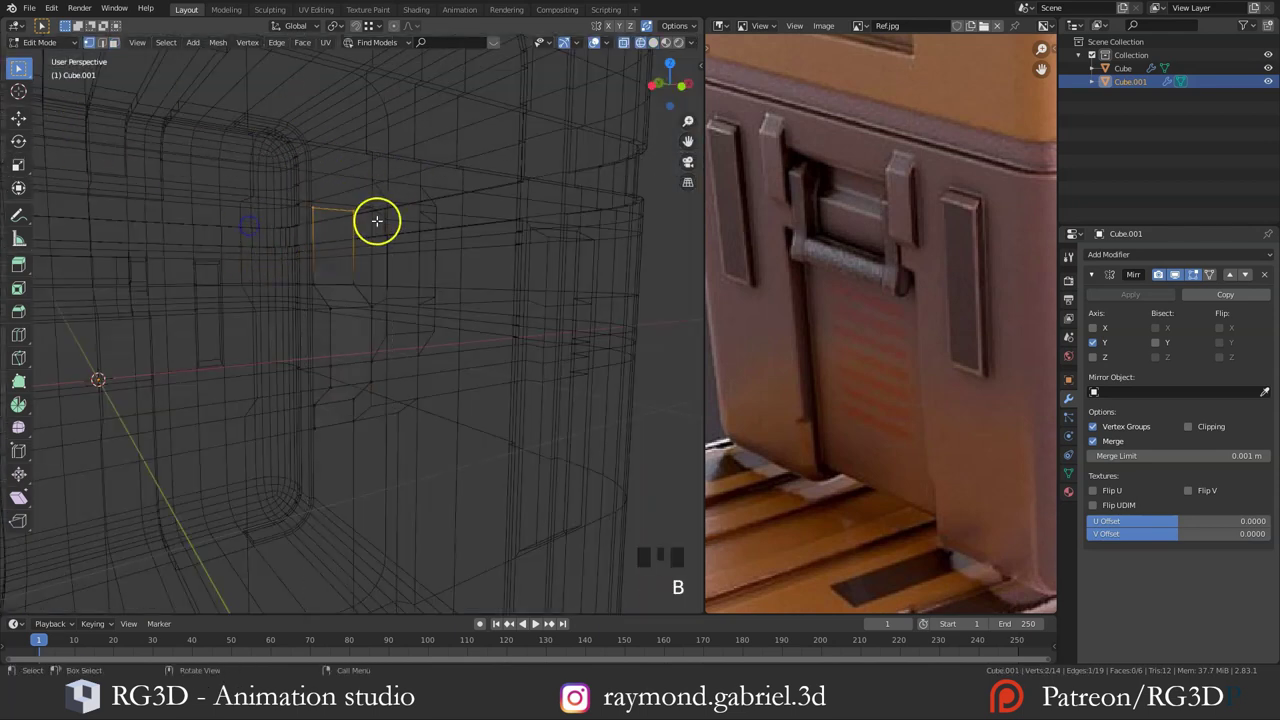
key("z")
key("g")
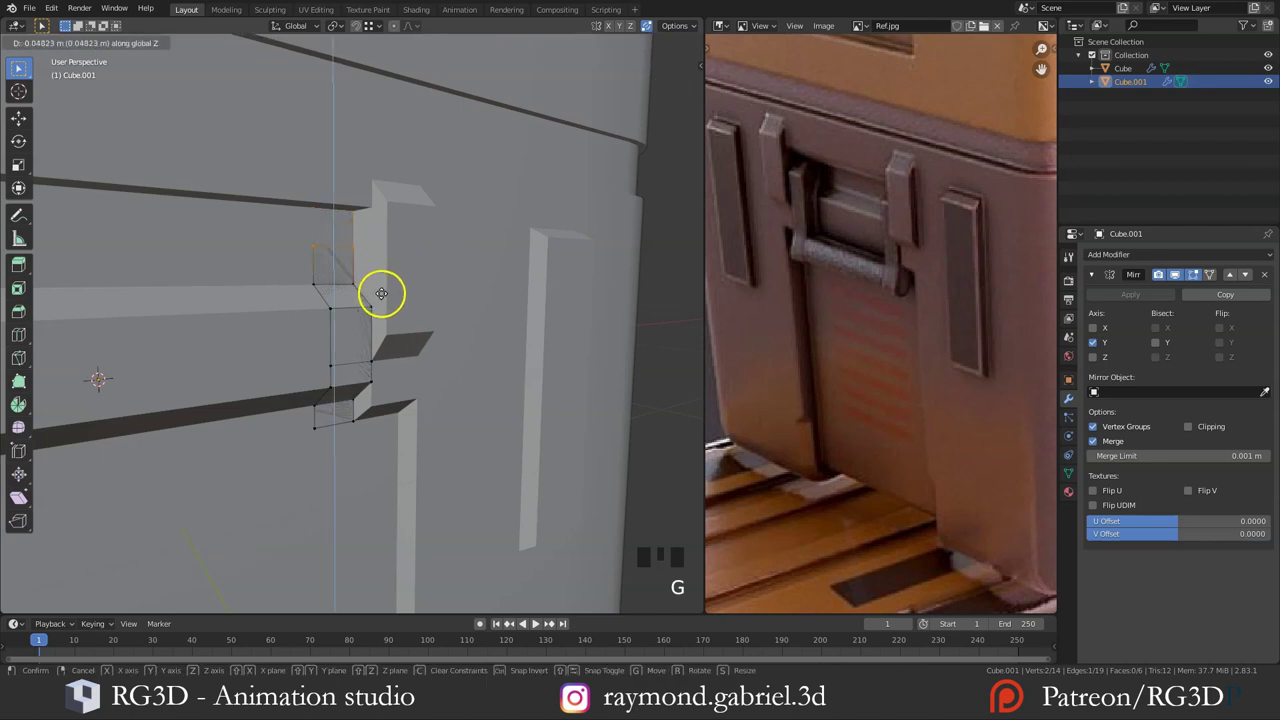
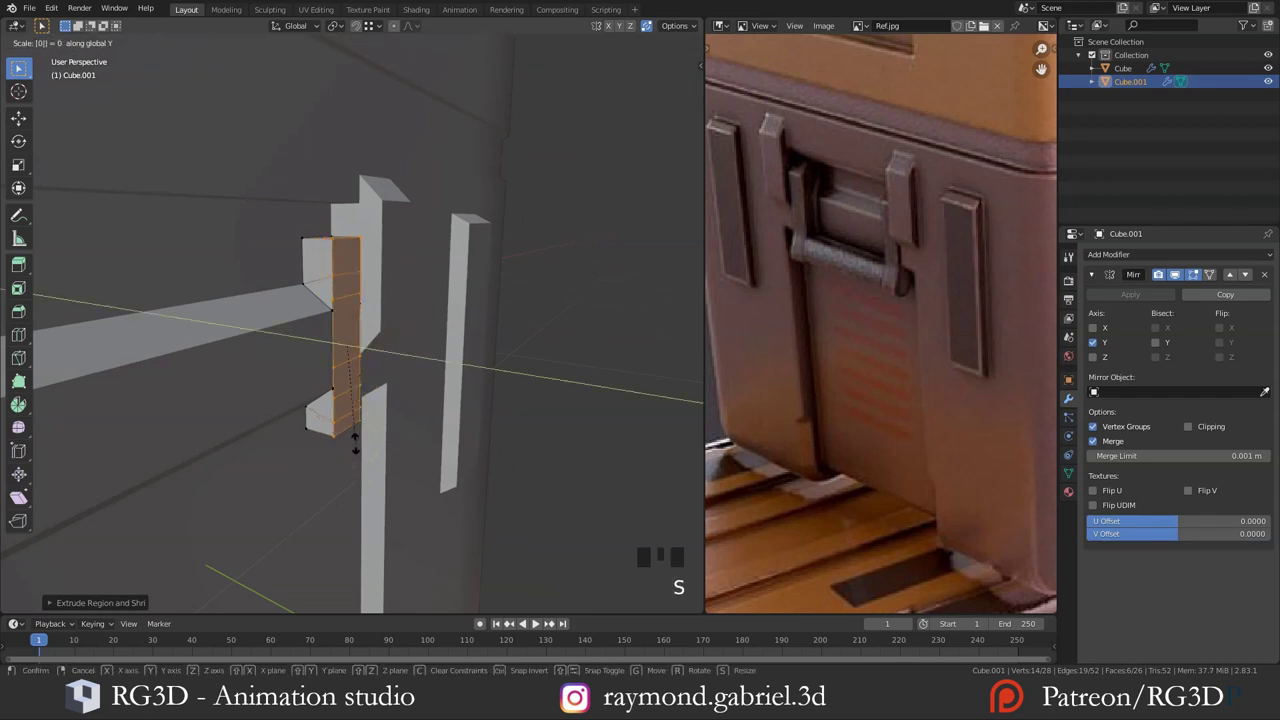
Step: Adjust the latch strip's thickness and position its top vertices into a stepped side profile
key("g")
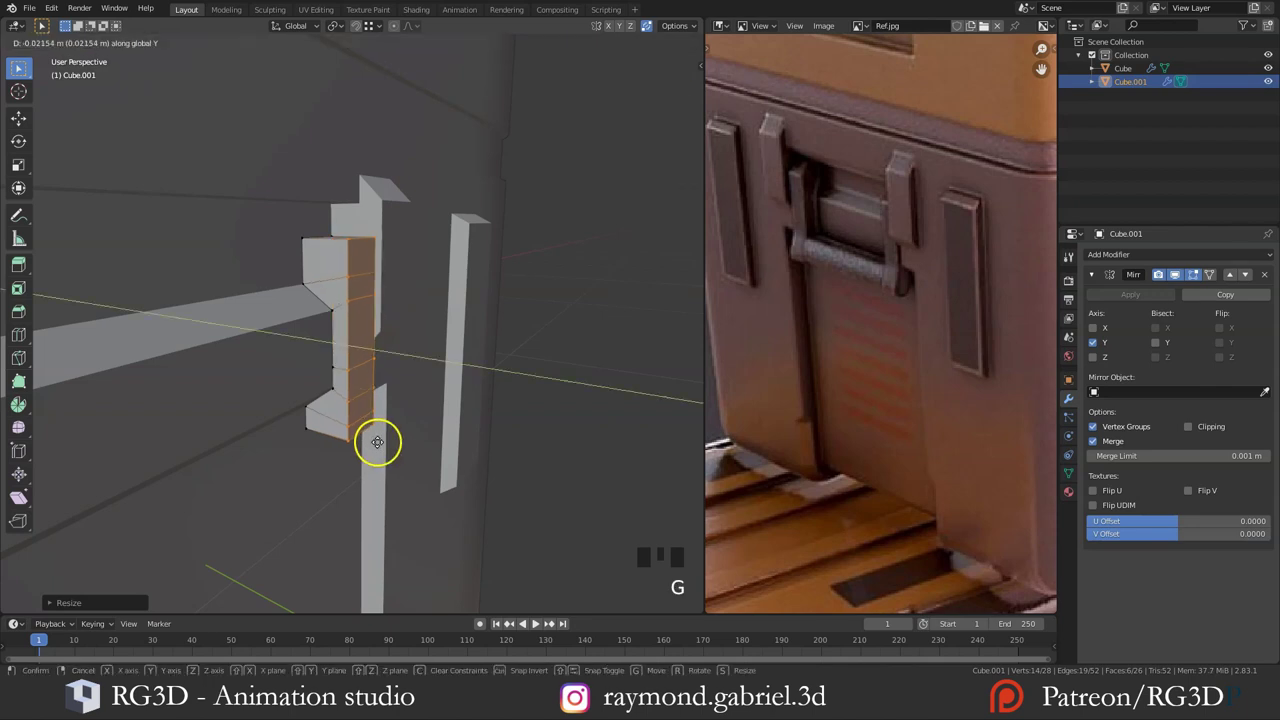
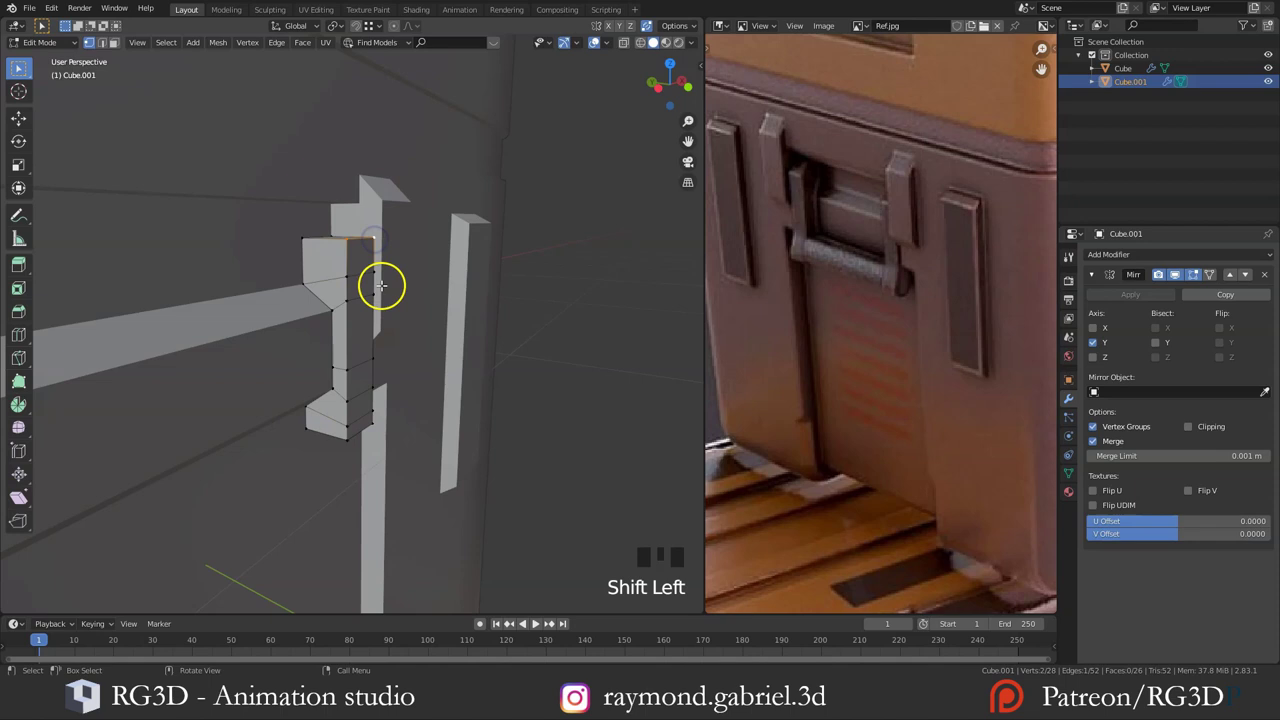
key("g")
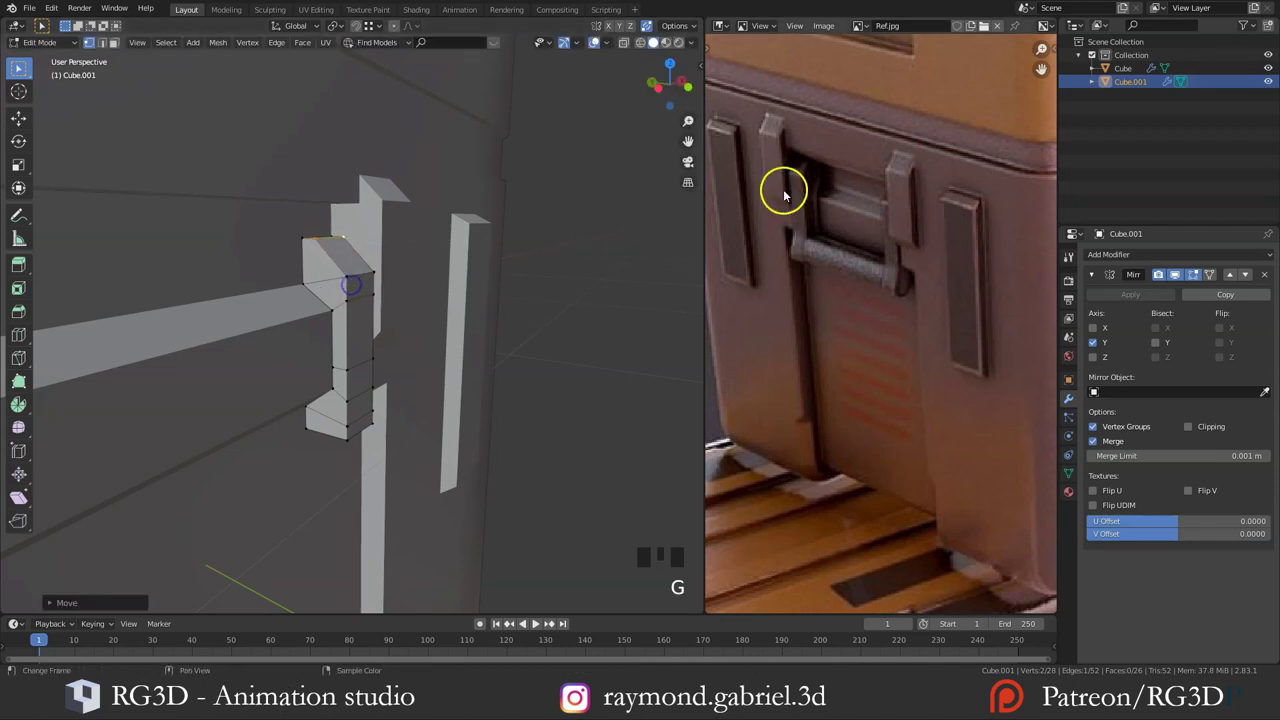
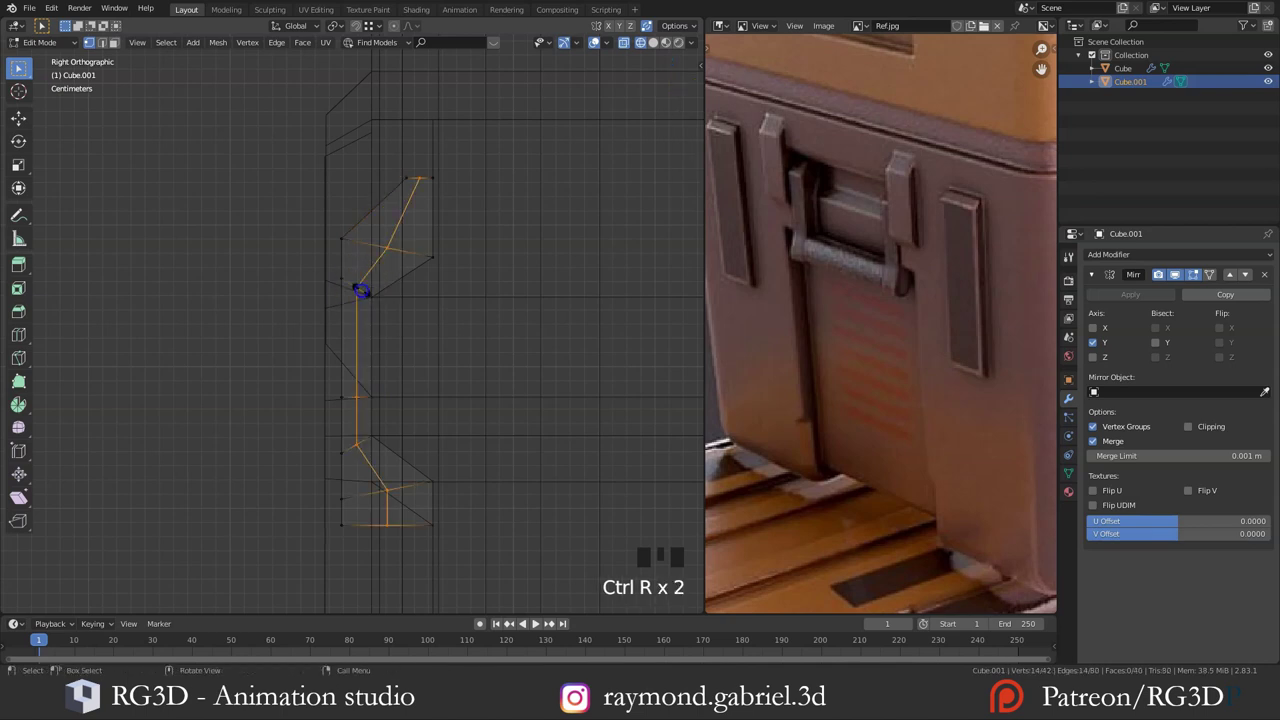
Step: Move the latch's lower vertices, then extrude the bottom edge downward in several sections to form a curved clasp
key("b")
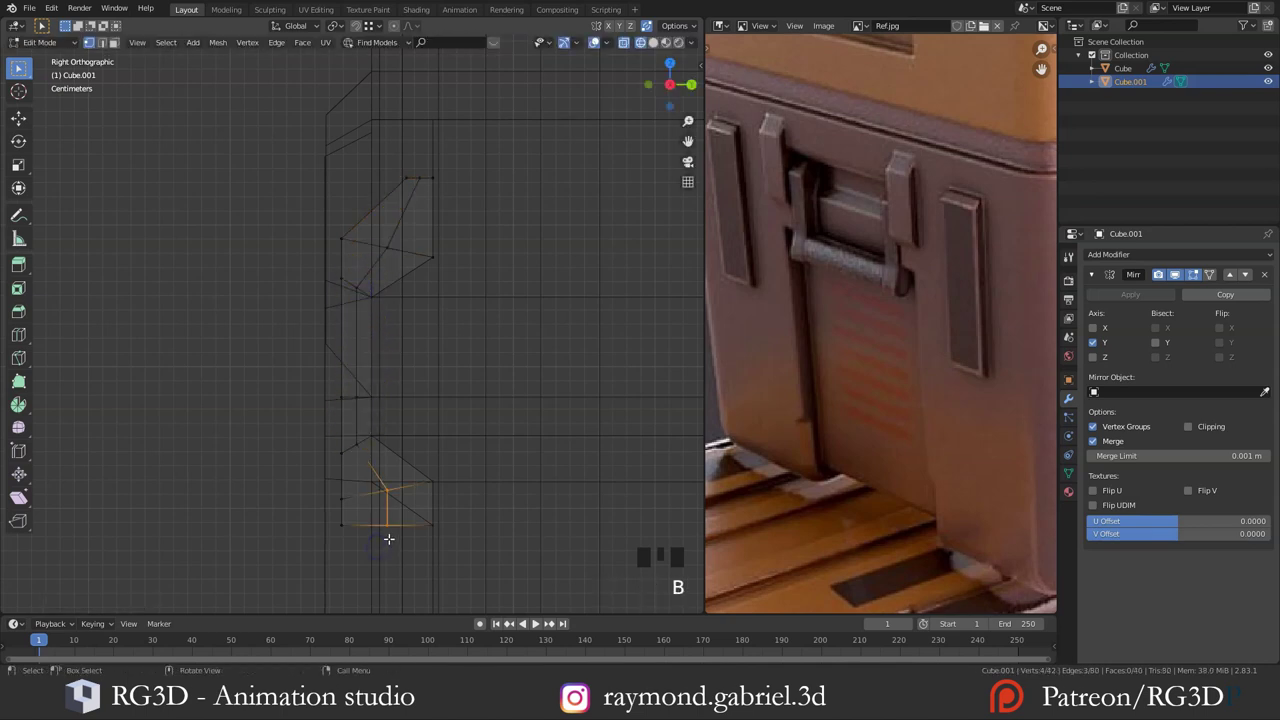
key("g")
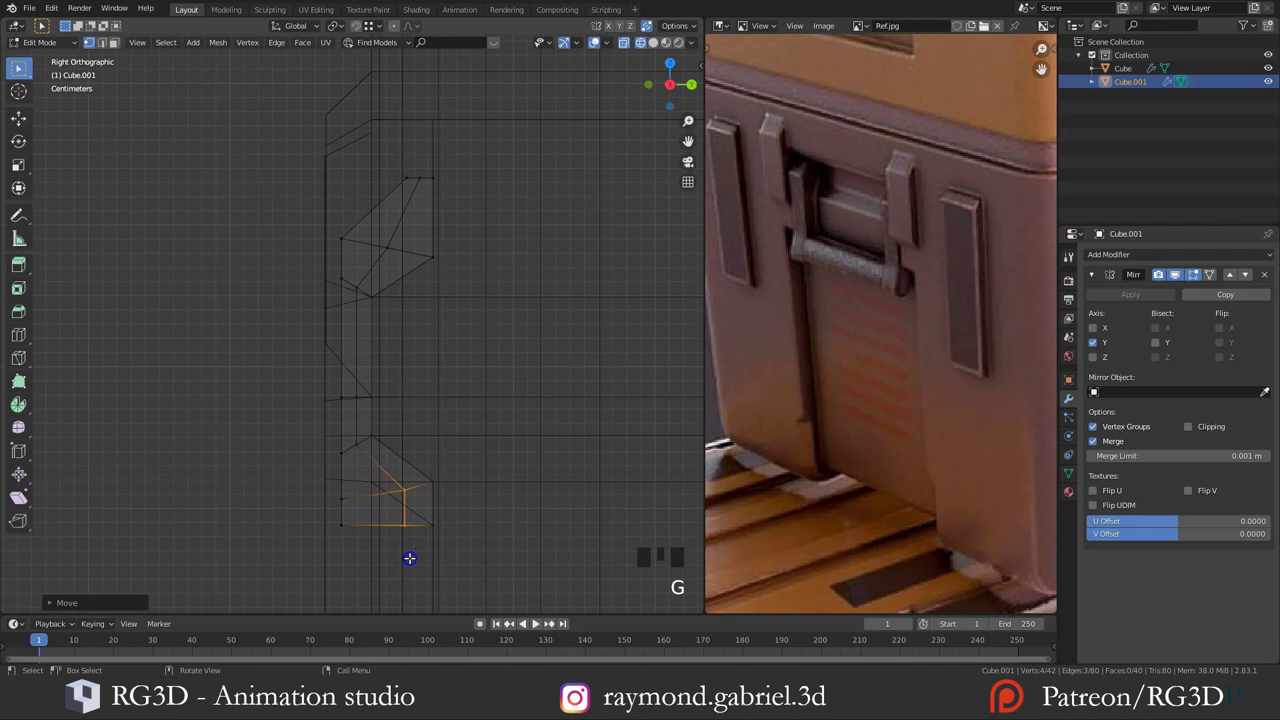
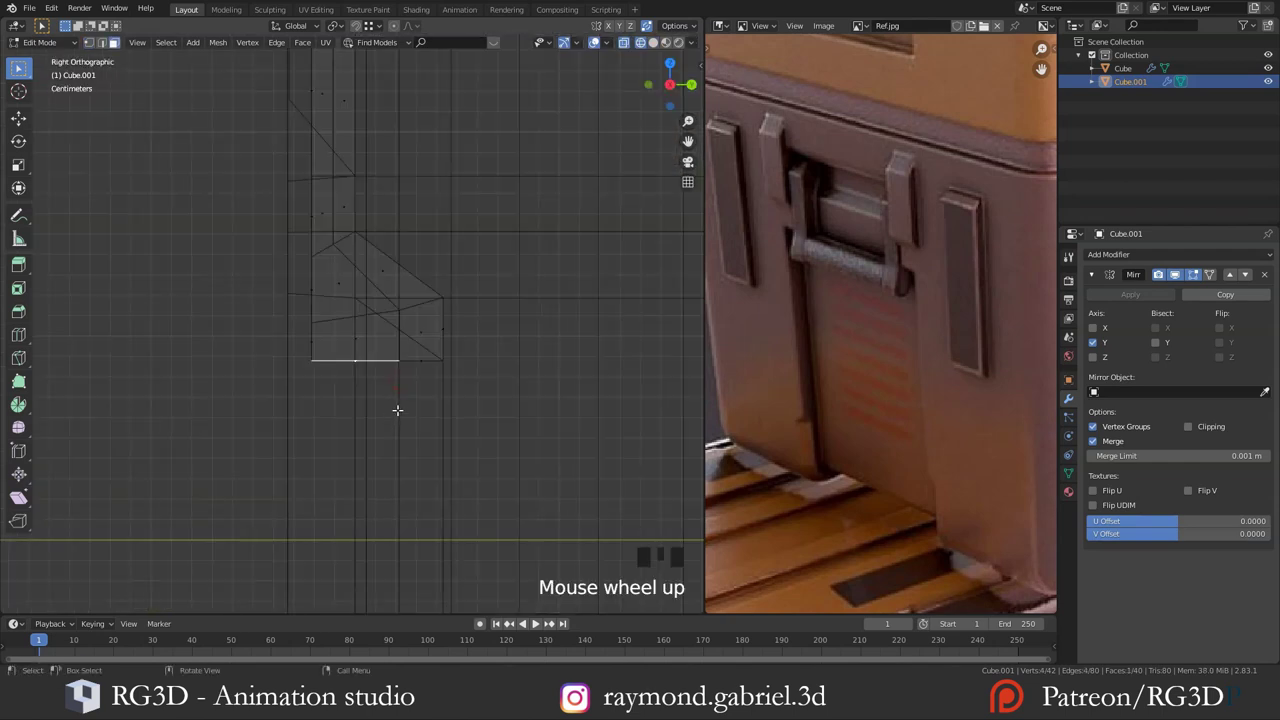
key("e")
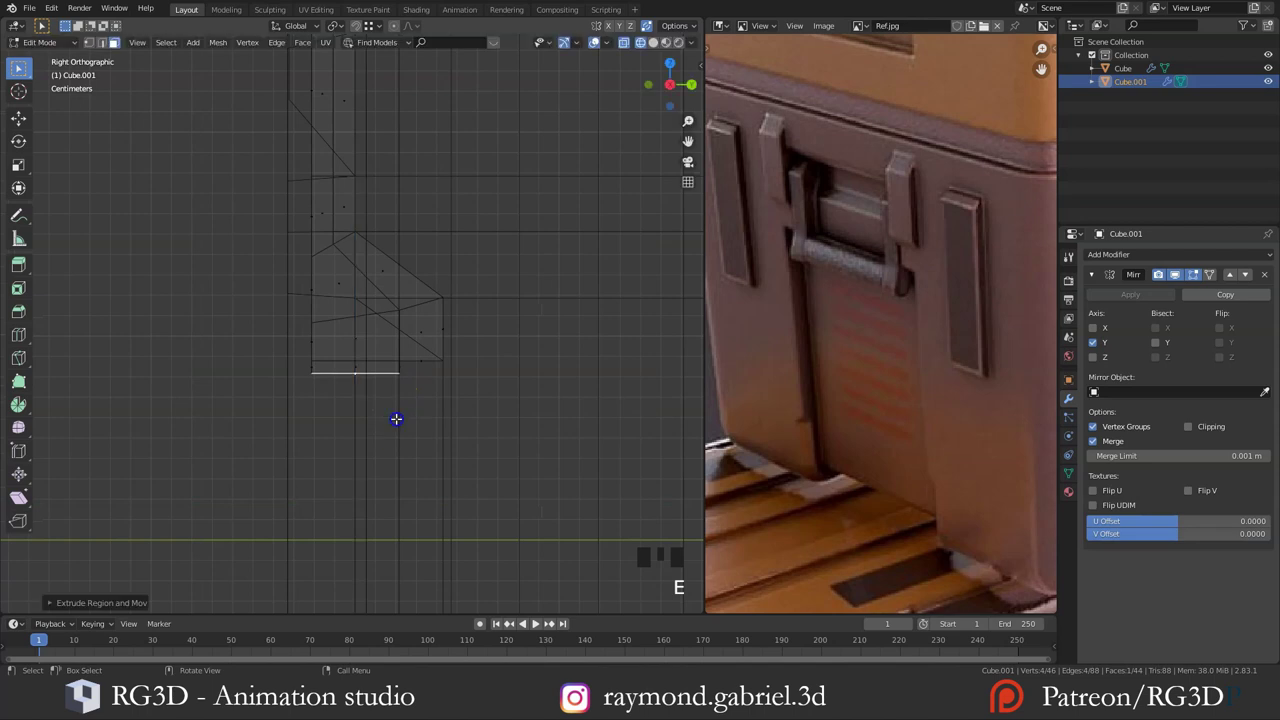
key("s")
key("e")
key("s")
key("e")
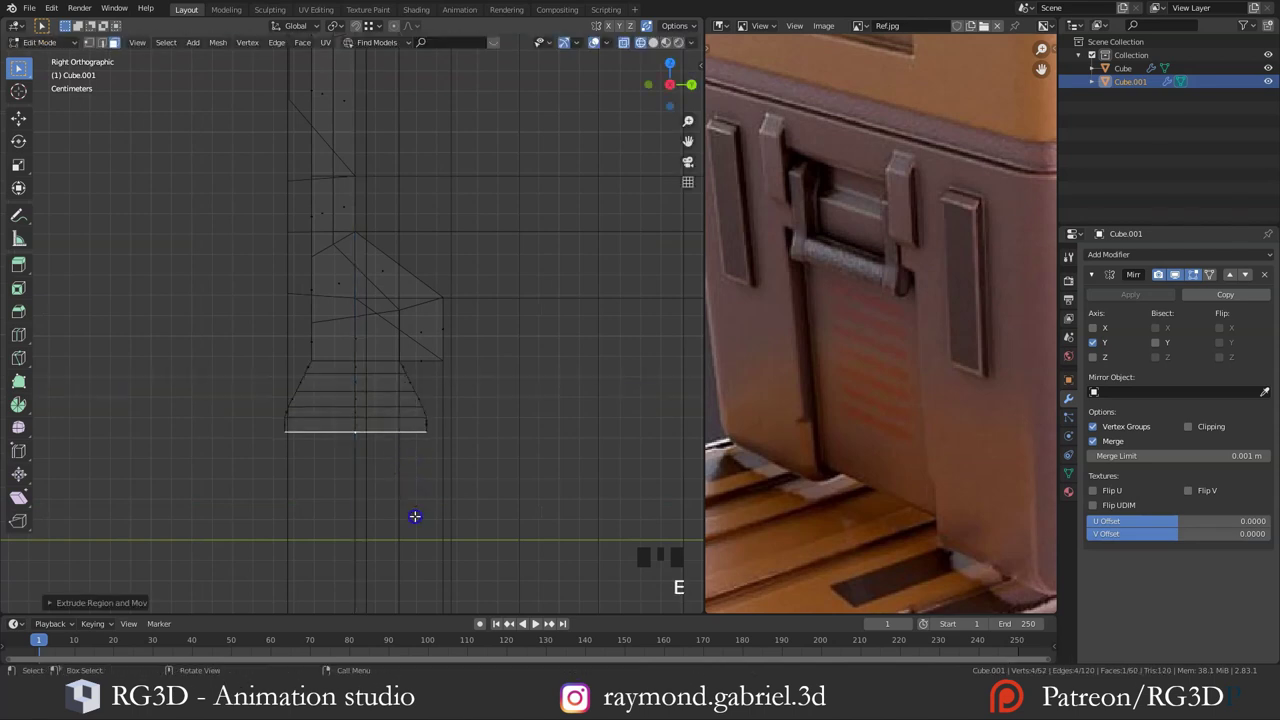
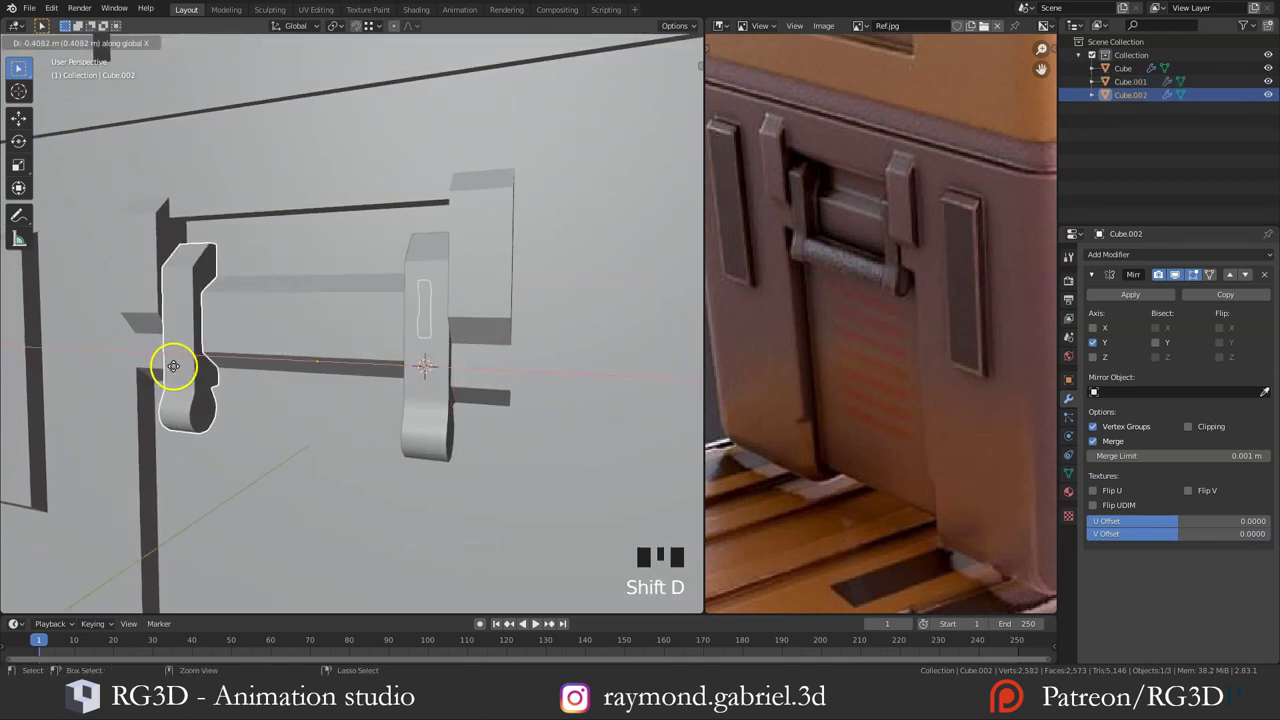
Step: Place a duplicate latch further along the crate front and bring up the Add Mesh menu for a cylinder
left_click_drag(186, 351, 386, 433)
right_click(386, 433)
middle_click(389, 425)
key("shift+a")
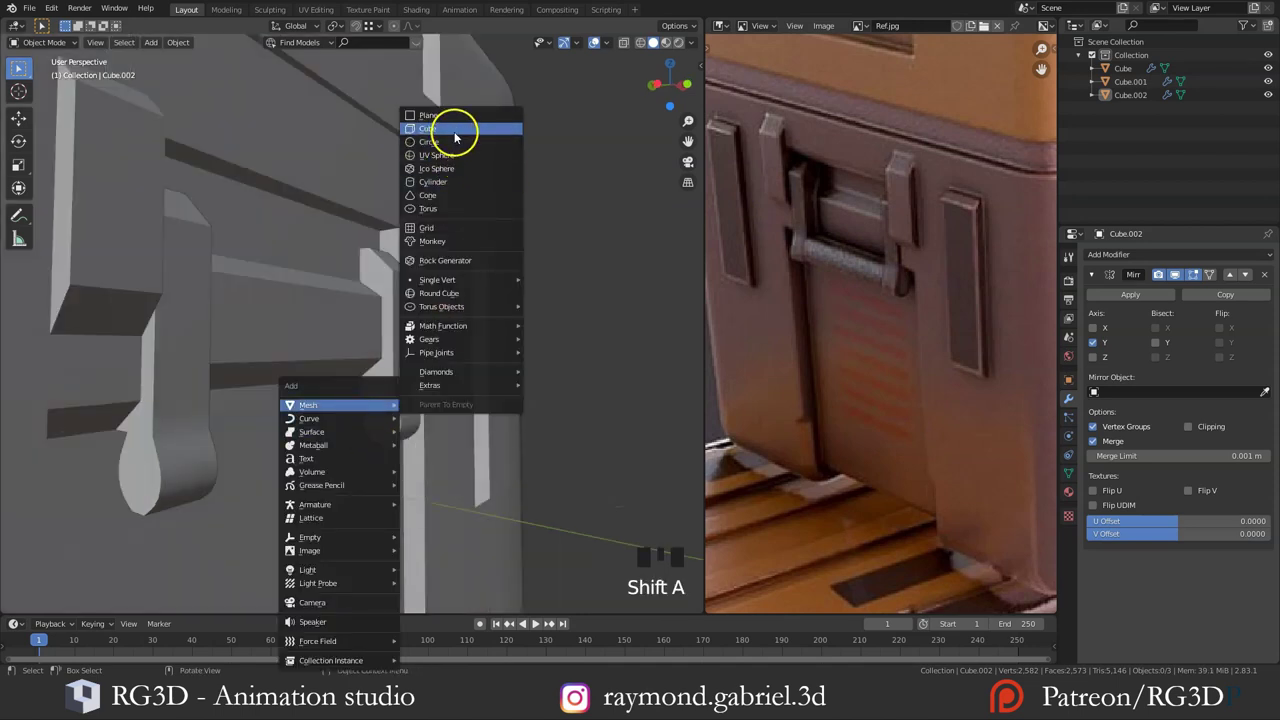
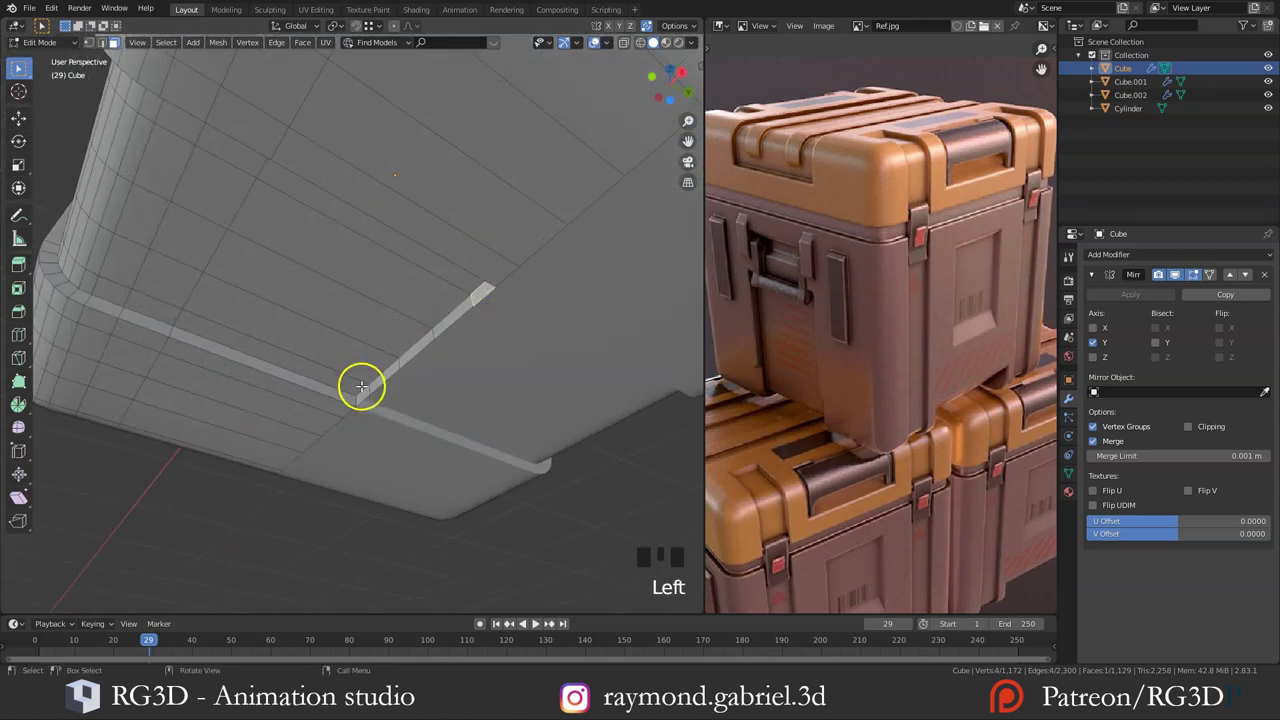
Step: Review the whole crate with the new cylinder, then reach the Add-ons section of Edit > Preferences
left_click(24, 69)
left_click_drag(24, 69, 24, 69)
key("x")
scroll("down", 3)
left_click_drag(24, 69, 911, 377)
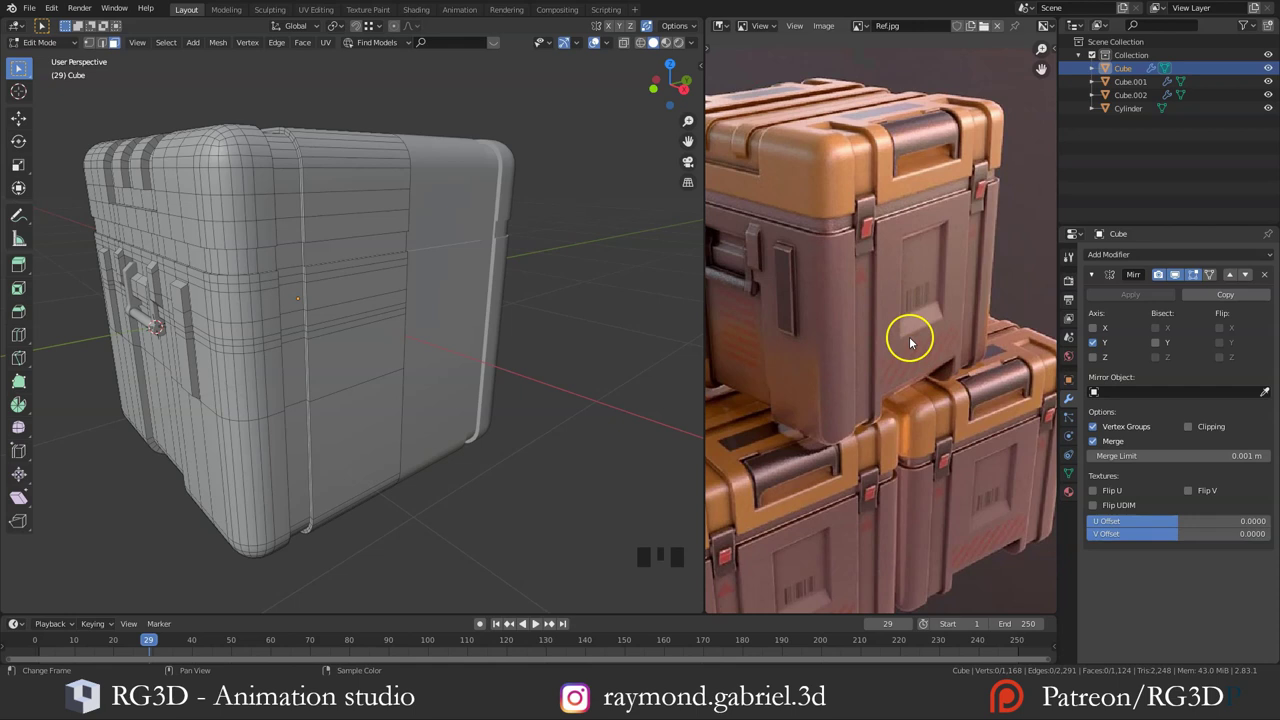
left_click_drag(24, 69, 24, 69)
left_click_drag(24, 69, 52, 18)
left_click_drag(52, 18, 100, 243)
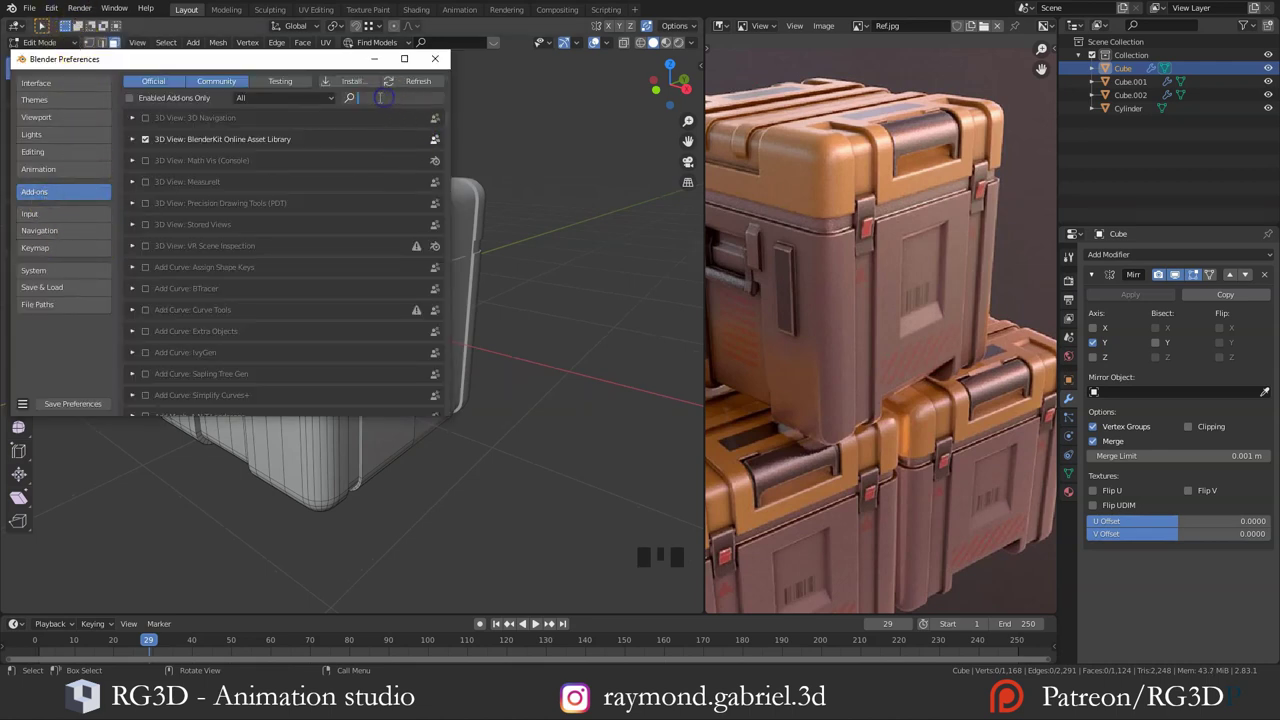
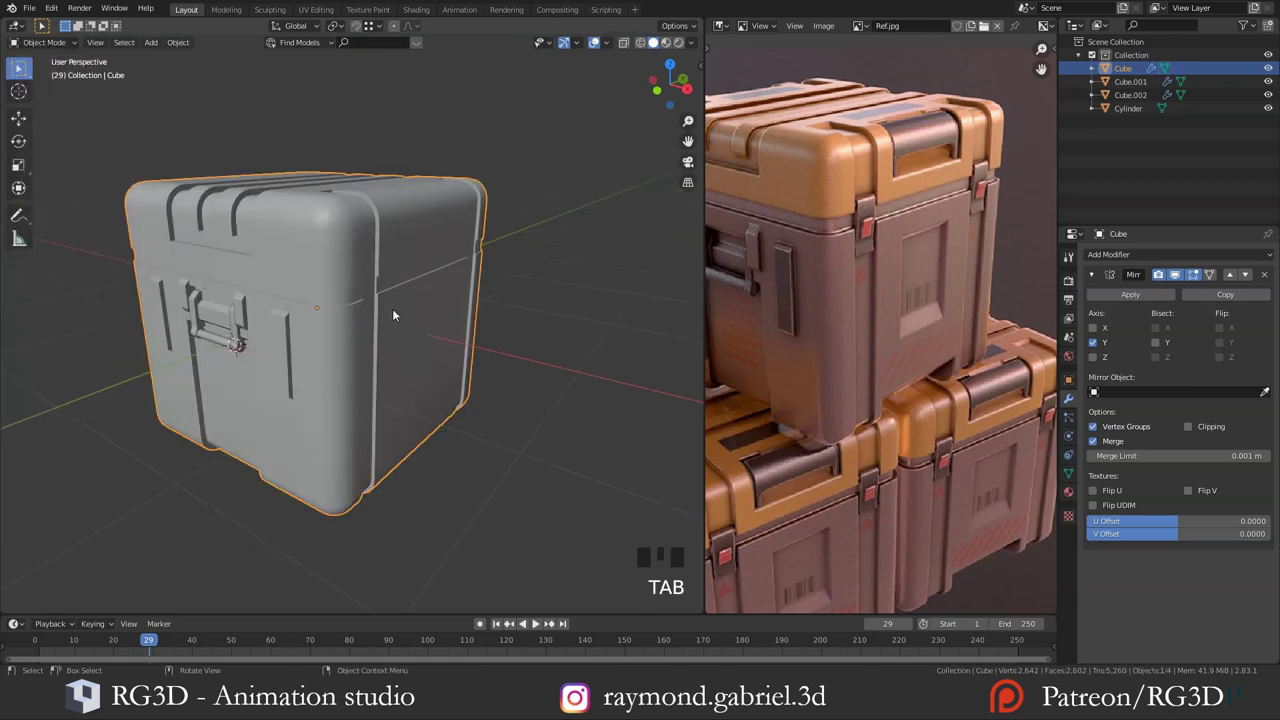
Step: Switch to Front Orthographic and show the Bool Tool panel in the sidebar
left_click_drag(401, 350, 511, 324)
key("n")
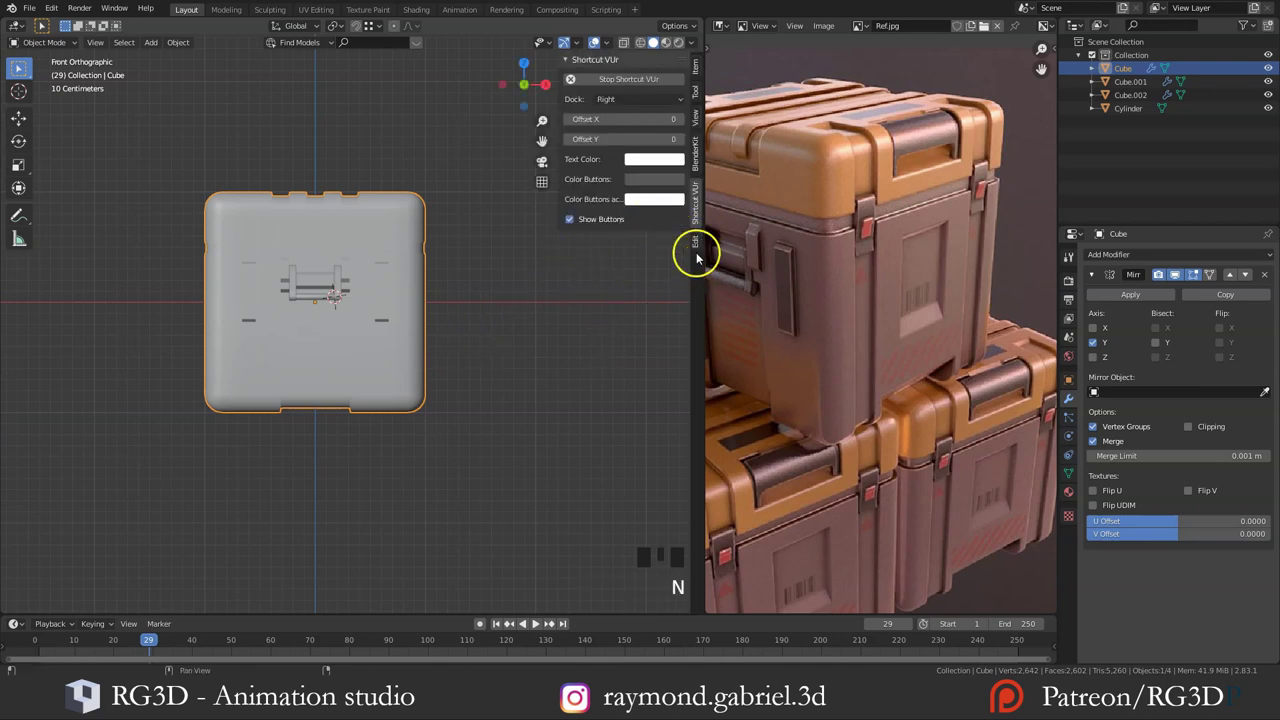
left_click(696, 253)
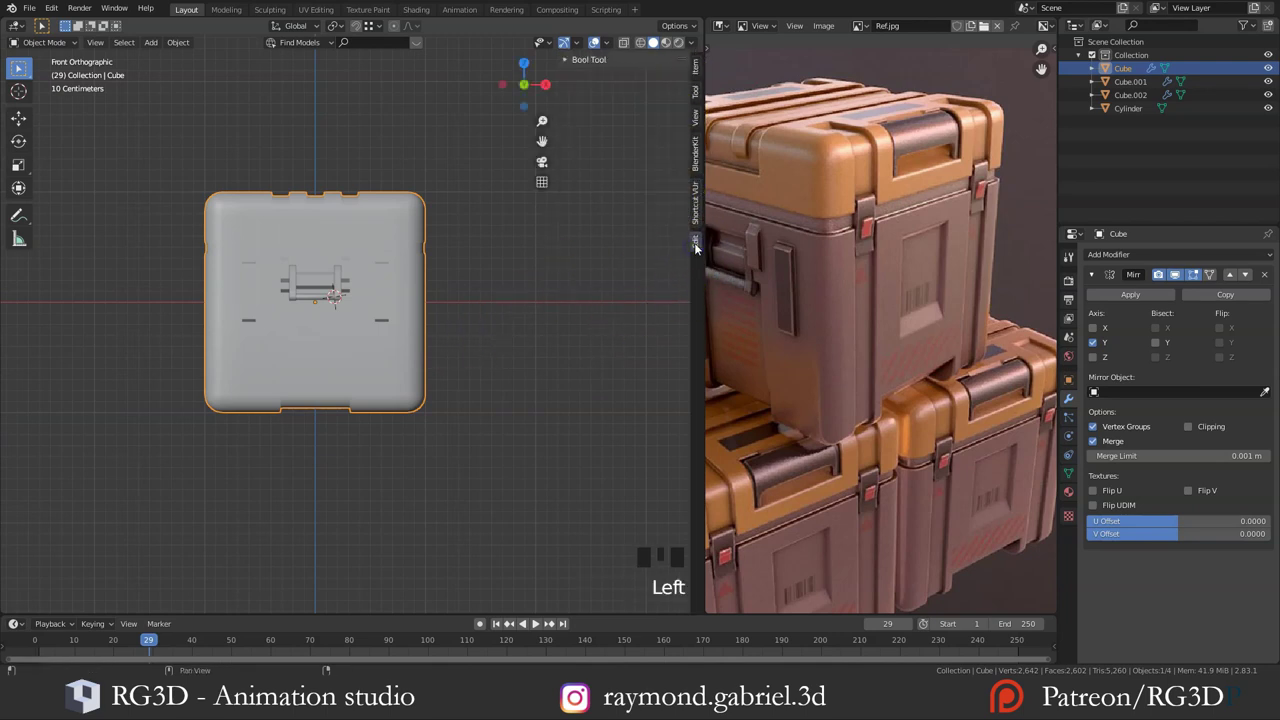
left_click_drag(575, 73, 631, 114)
left_click_drag(631, 114, 332, 416)
left_click_drag(332, 416, 310, 410)
Step: Add a new cube, shrink it and rotate it about 45 degrees to serve as a cutter
key("shift+a")
key("s")
left_click_drag(309, 439, 488, 338)
key("r")
left_click_drag(469, 382, 603, 444)
Step: Position the rotated cutter cube at the crate's lower edge and enlarge it to overlap the corner
key("r")
key("g")
scroll("up", 3)
left_click_drag(445, 436, 380, 438)
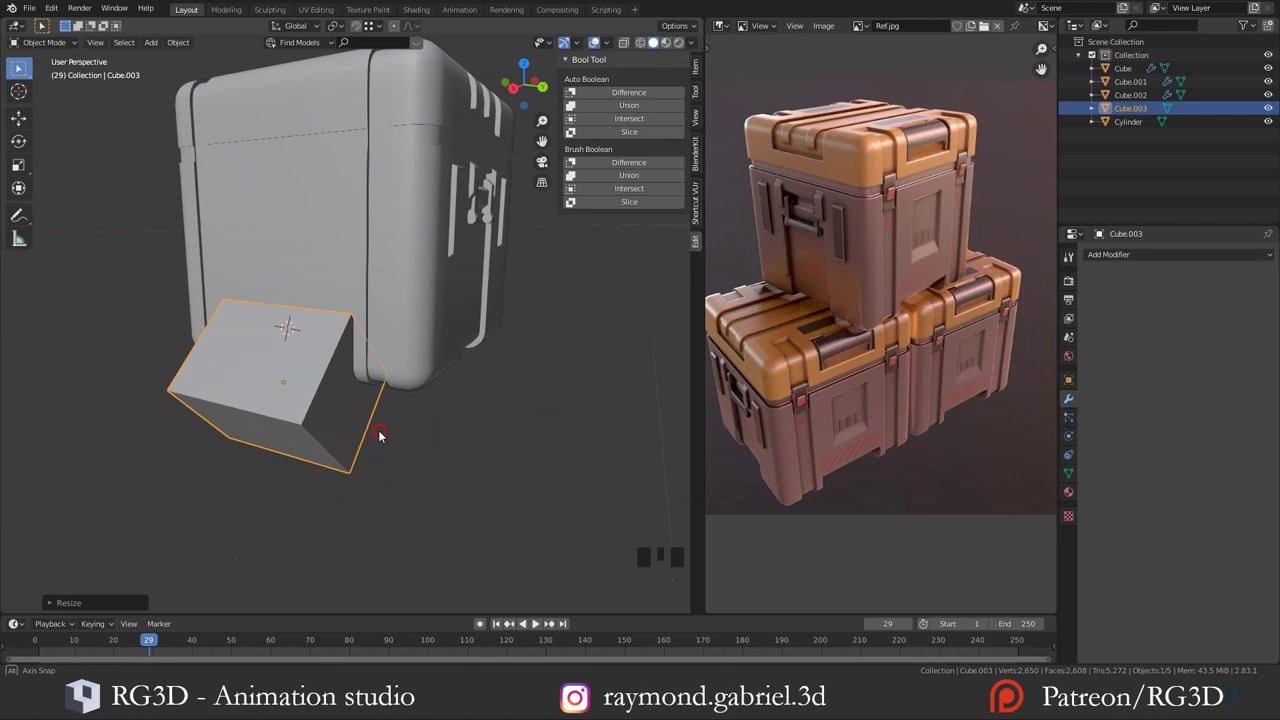
left_click_drag(368, 412, 386, 399)
scroll("down", 3)
middle_click(392, 399)
key("alt+a")
Step: With the cutter and crate selected, apply a Bool Tool Brush Boolean Difference to notch the lower edge
left_click(339, 421)
left_click(298, 275)
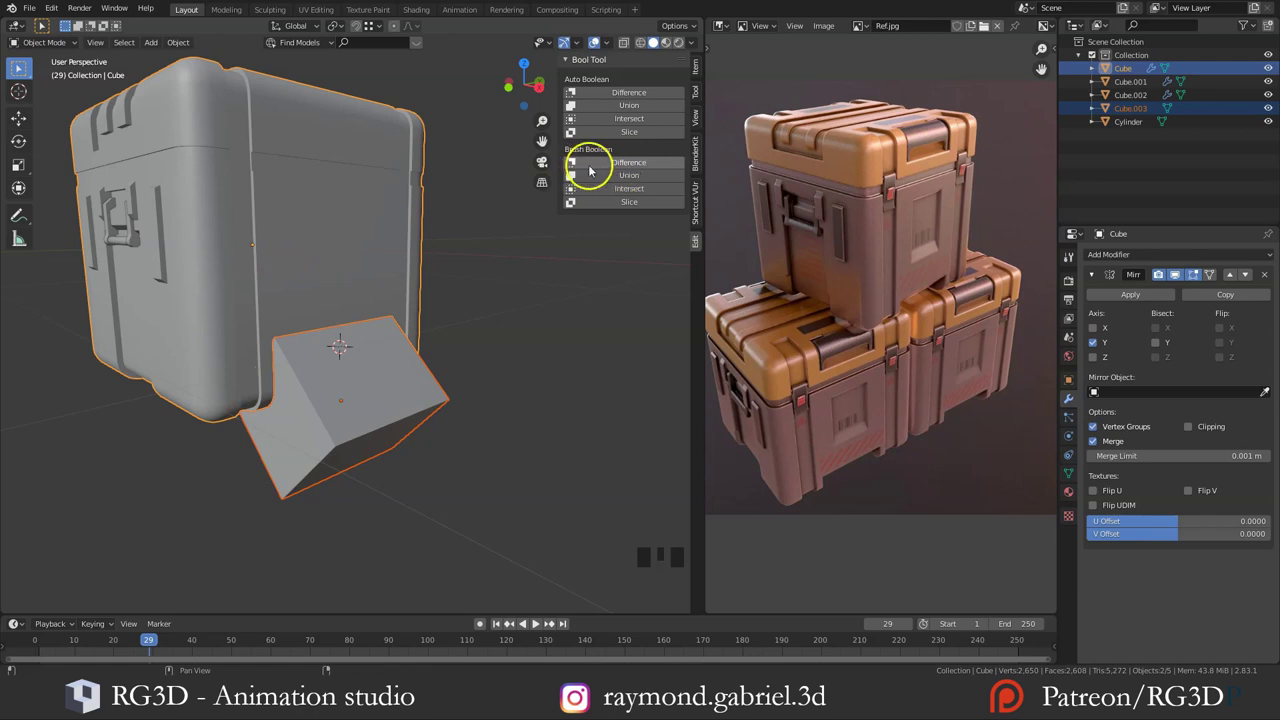
left_click_drag(630, 170, 368, 342)
left_click_drag(368, 342, 354, 406)
key("alt+a")
left_click(355, 406)
left_click(339, 260)
Step: Check the notch and move a duplicate cutter up to the crate's top edge
left_click_drag(292, 277, 952, 470)
key("alt+a")
left_click_drag(834, 478, 855, 450)
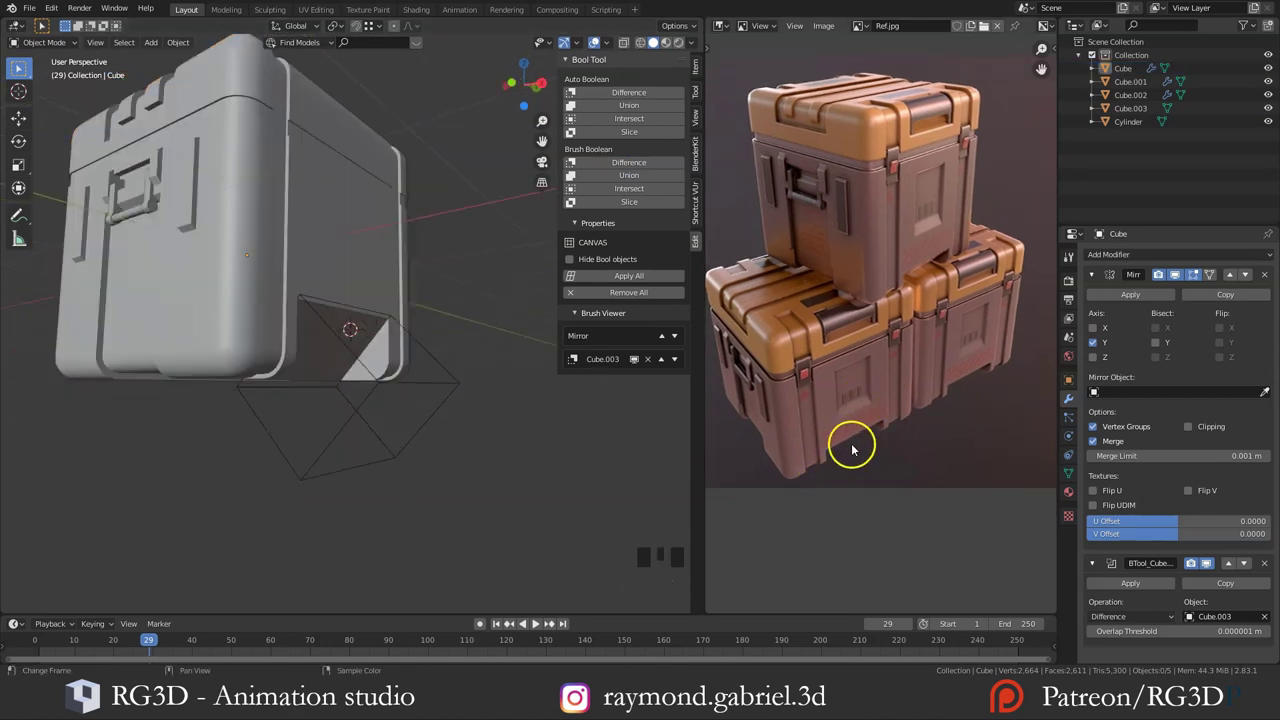
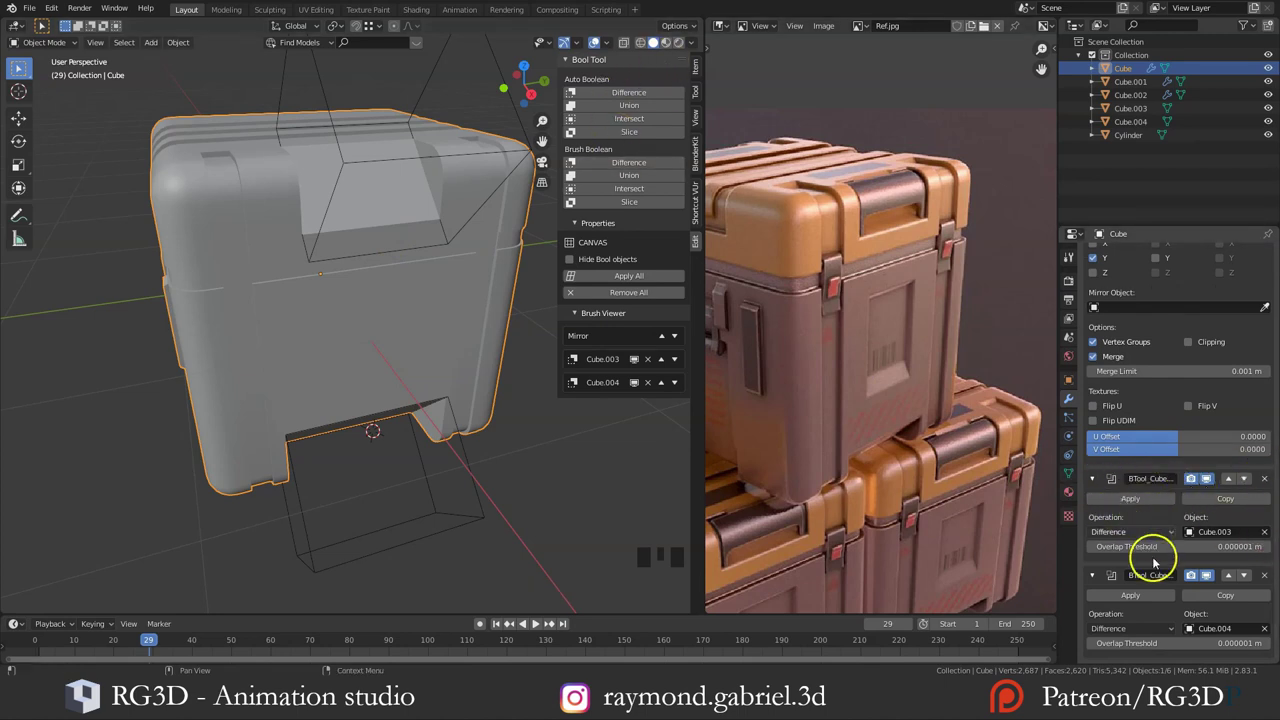
Step: Inspect the top notch, undo a stray change, and apply the first BTool boolean modifier in Modifier Properties
scroll("down", 3)
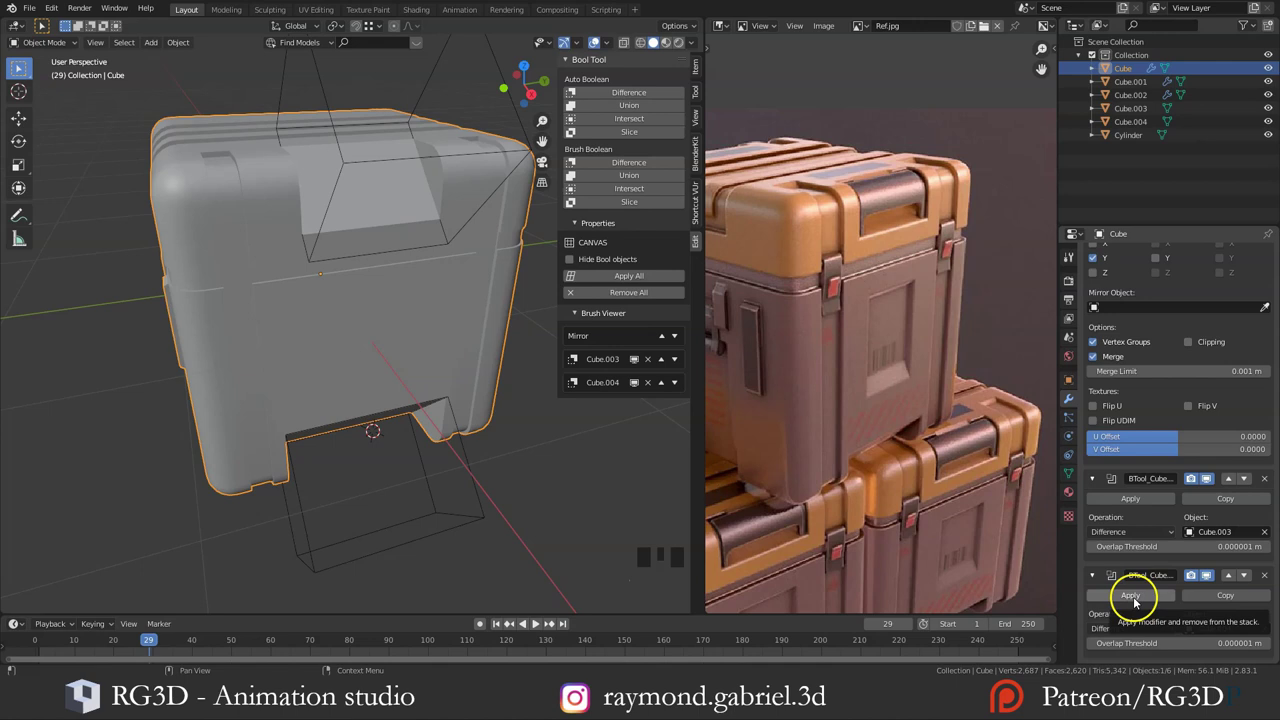
left_click_drag(1140, 600, 418, 357)
left_click_drag(418, 357, 377, 402)
scroll("up", 3)
left_click_drag(278, 296, 435, 390)
key("ctrl+z")
scroll("up", 3)
left_click(1145, 301)
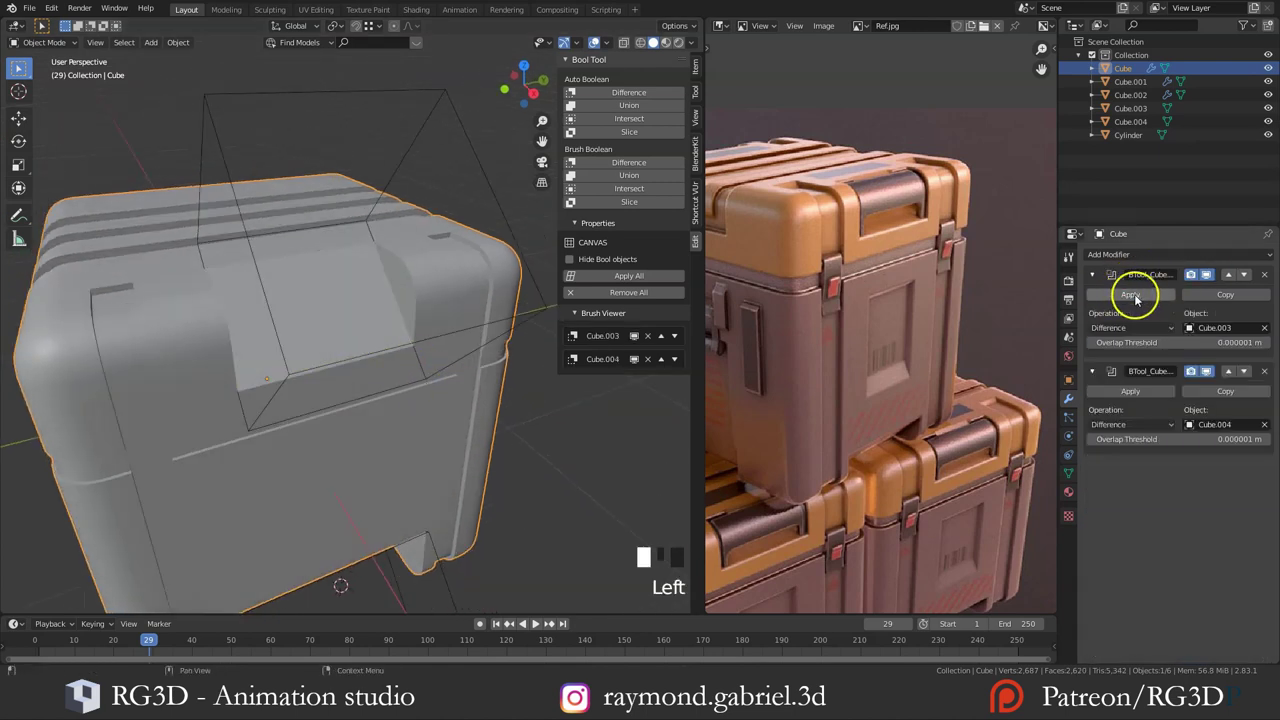
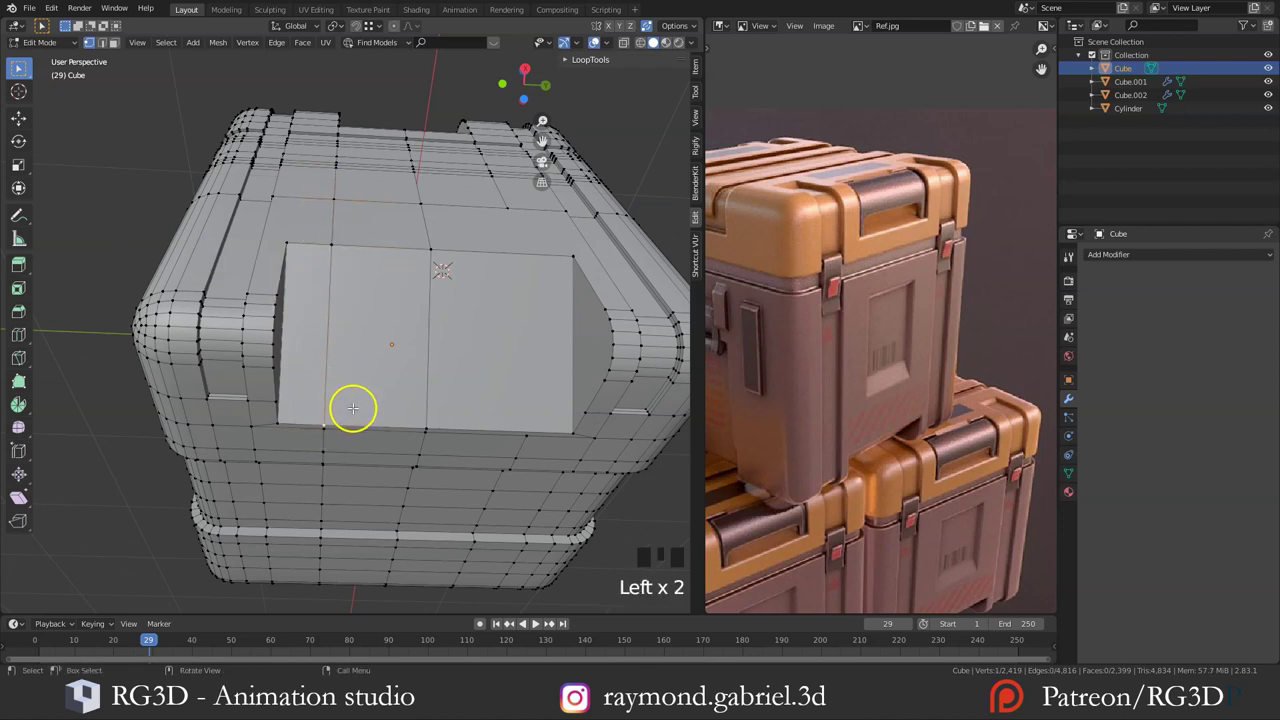
Step: Join vertices around the notch faces and view the crate from the side to reach its curved top edge
key("j")
key("alt+a")
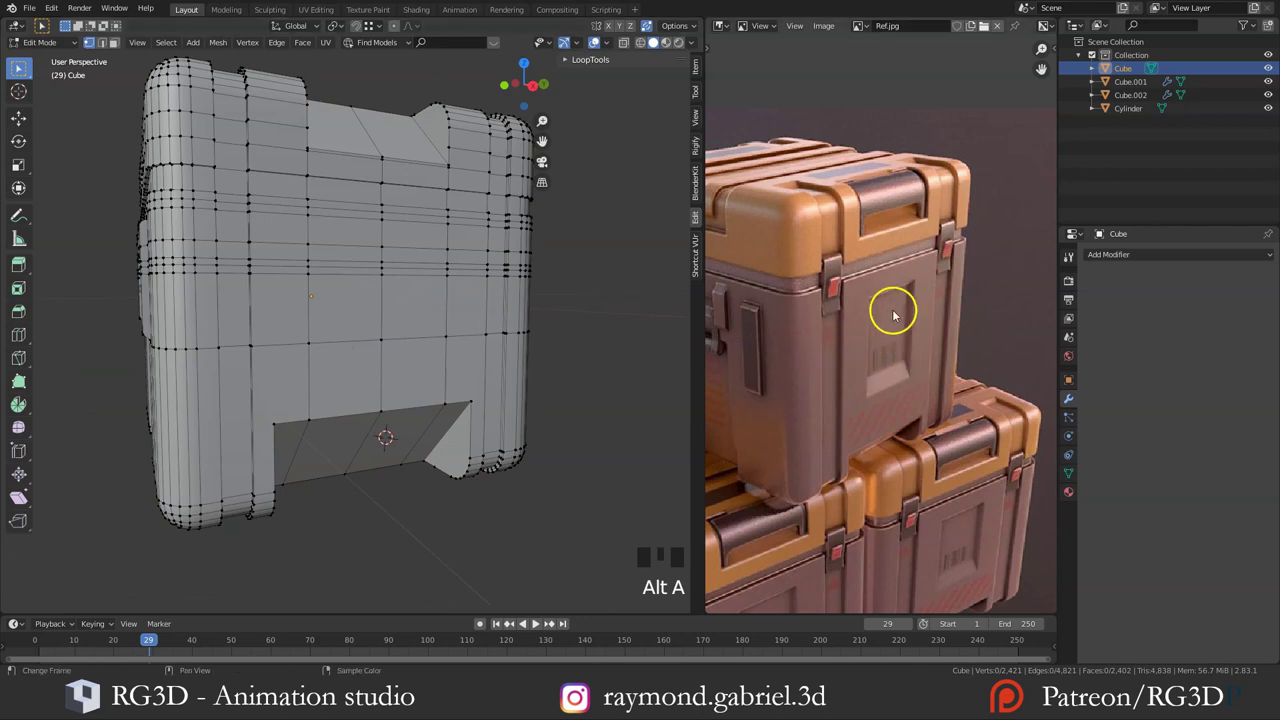
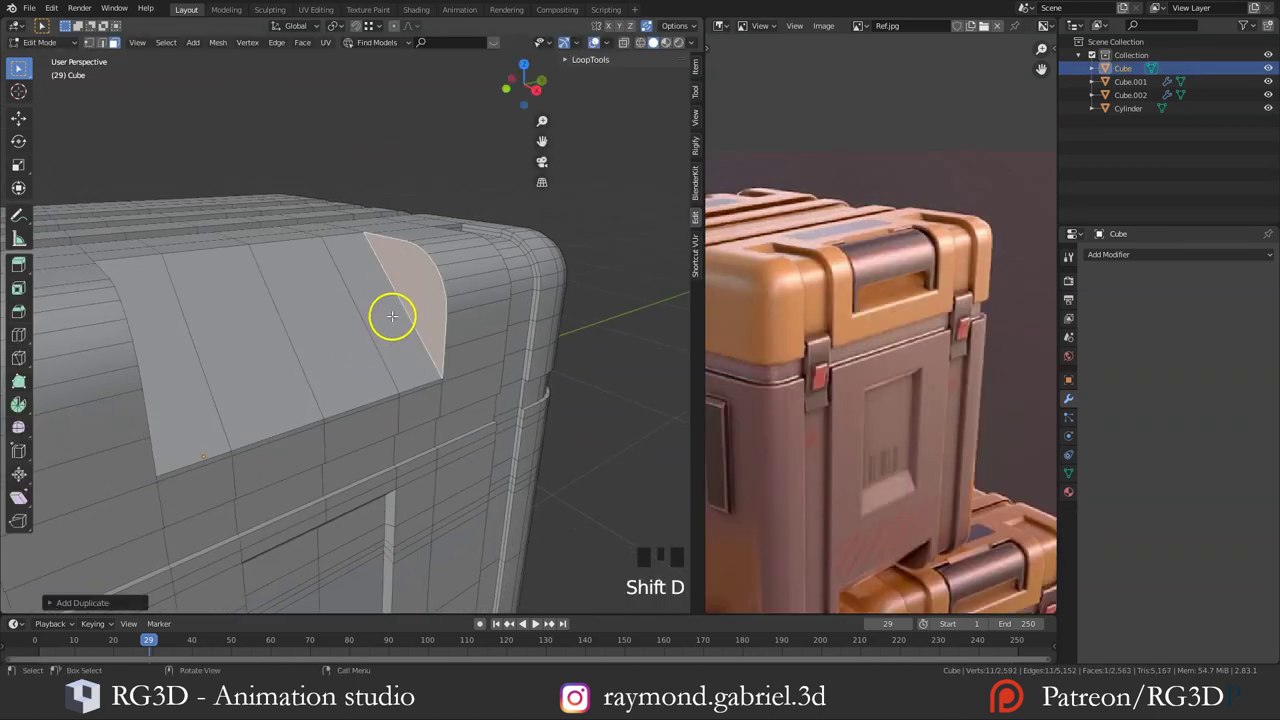
Step: Separate the faces (P > Selection), add loop cuts across the panel and scale its middle and extruded edges into a lip
key("p")
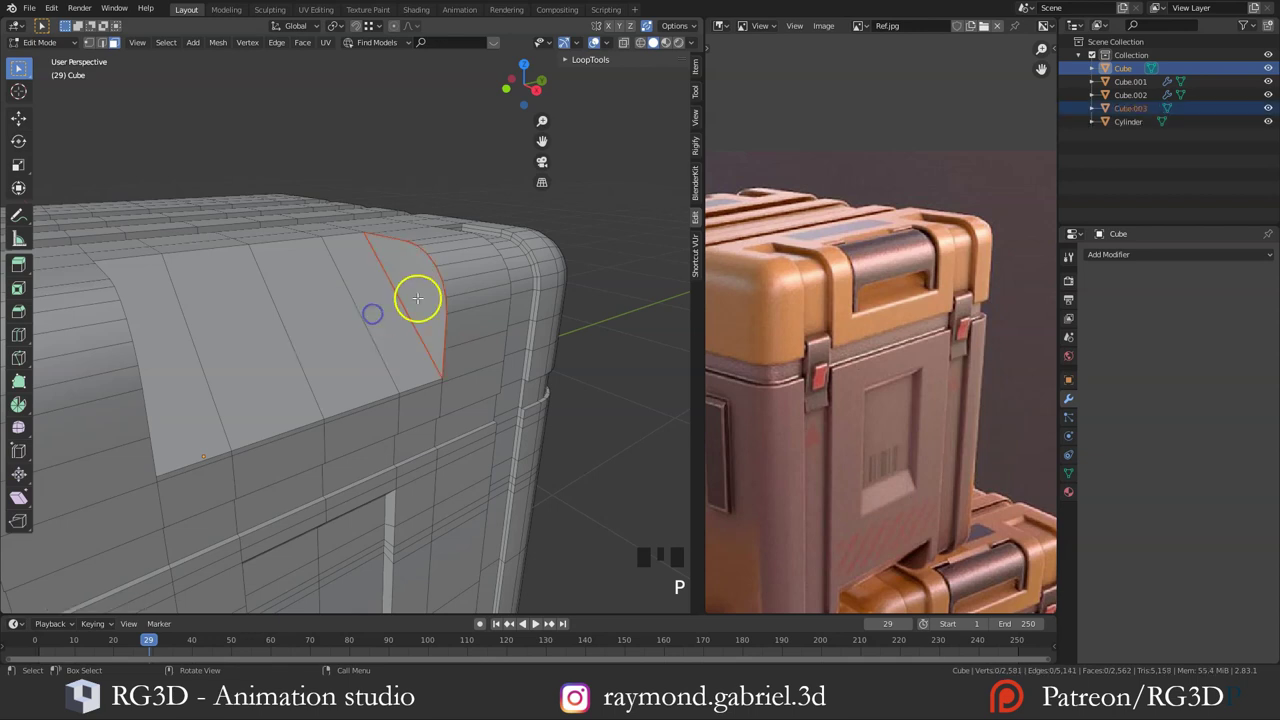
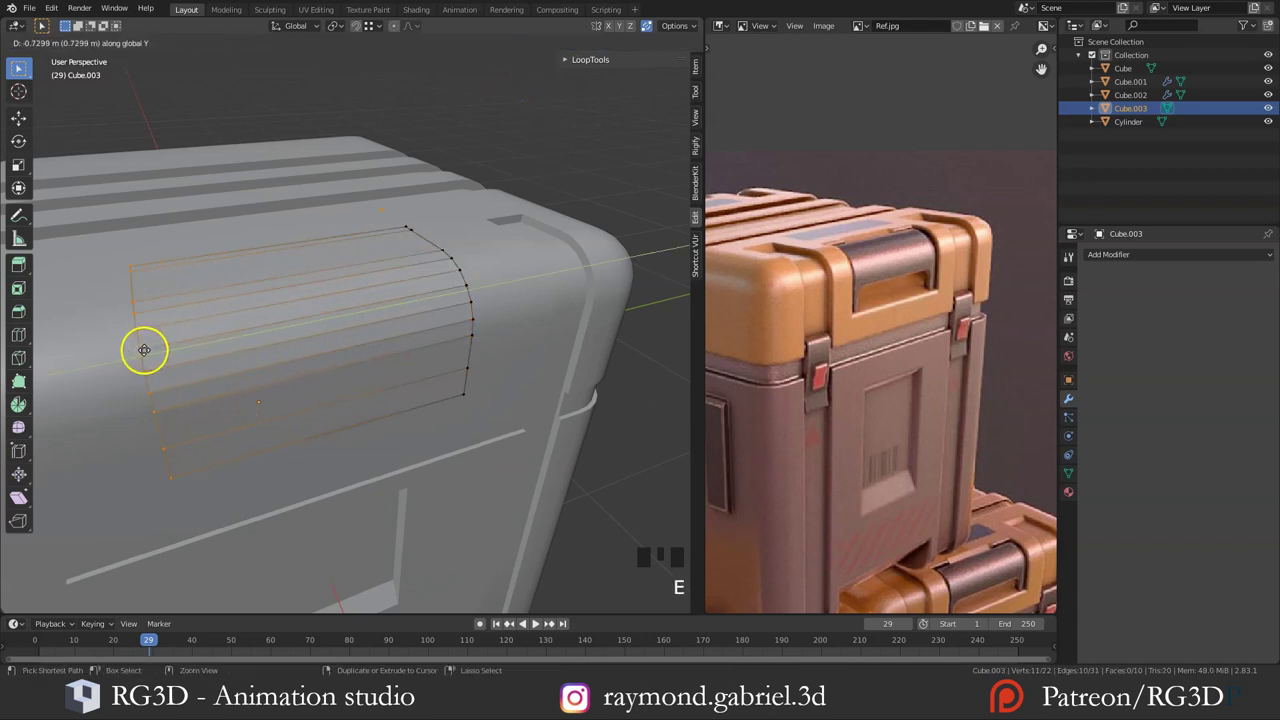
key("alt+a")
key("ctrl+r")
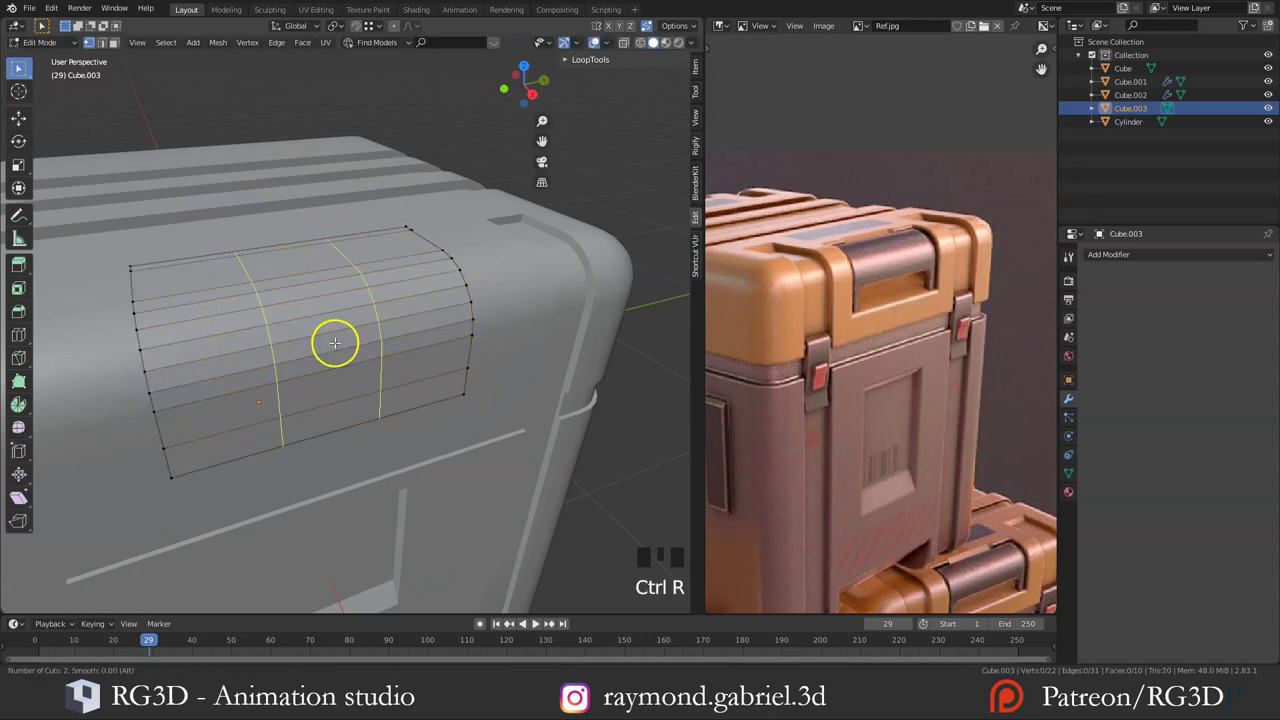
key("s")
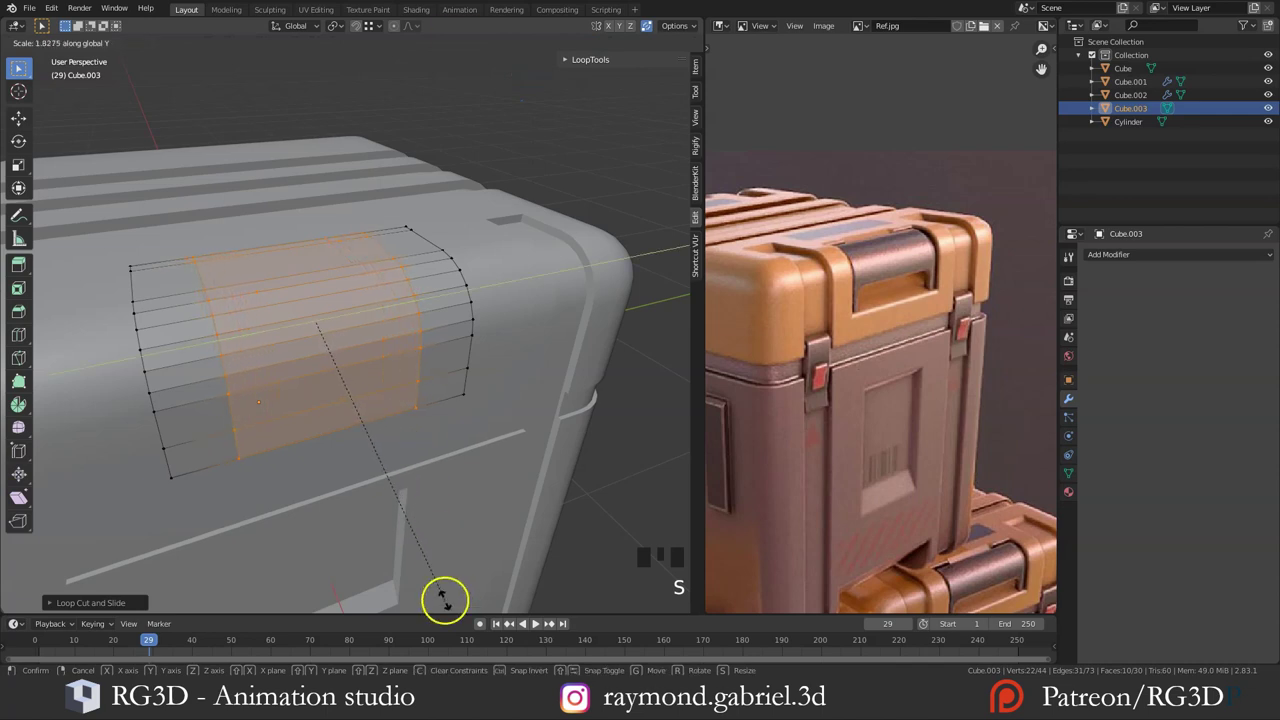
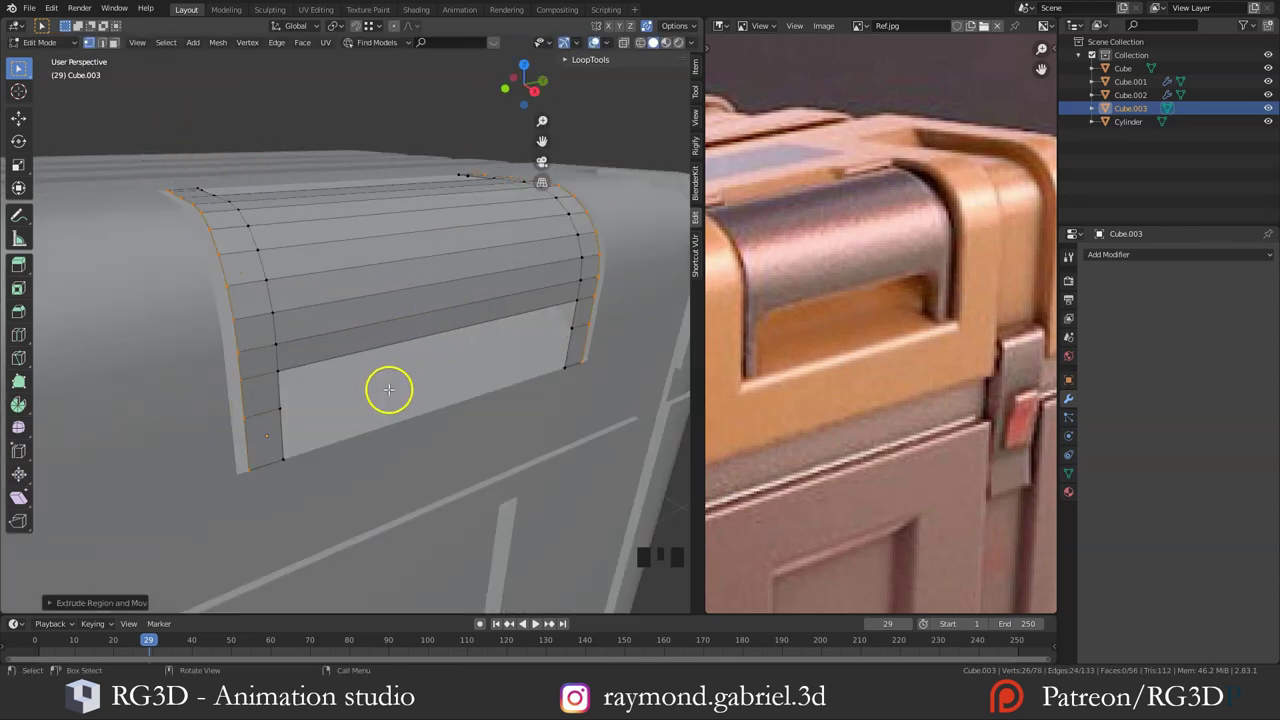
key("s")
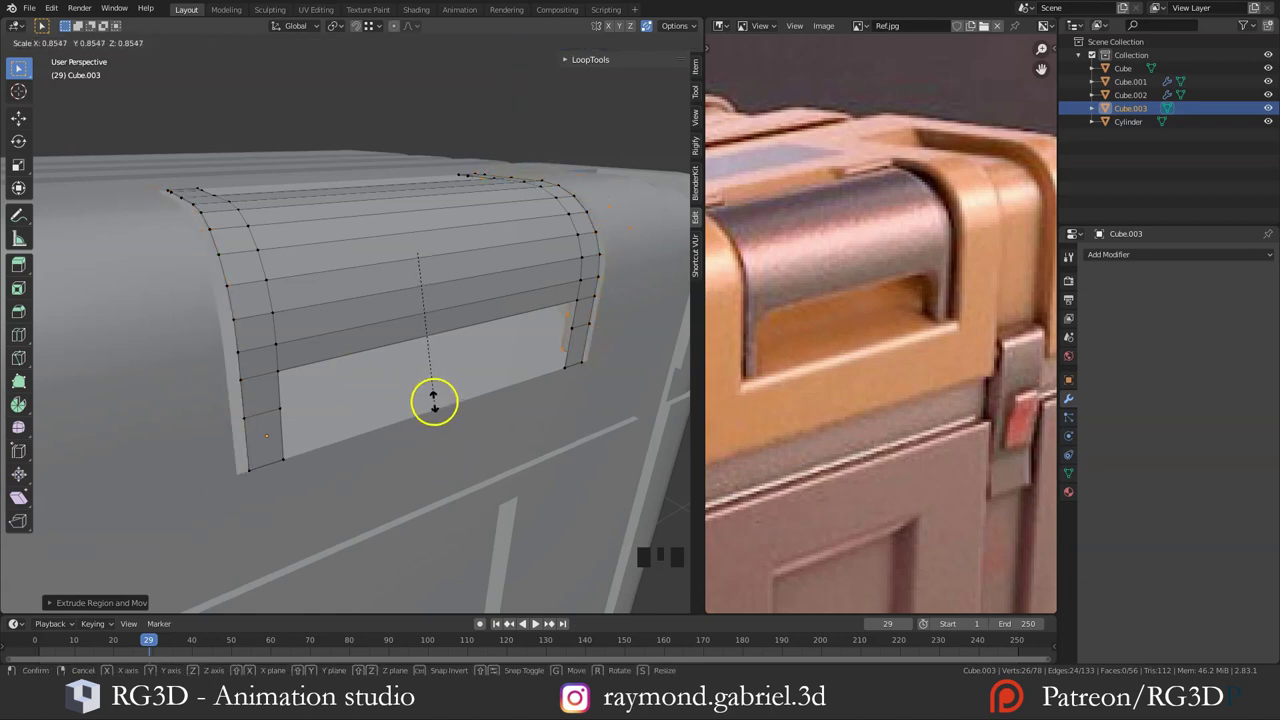
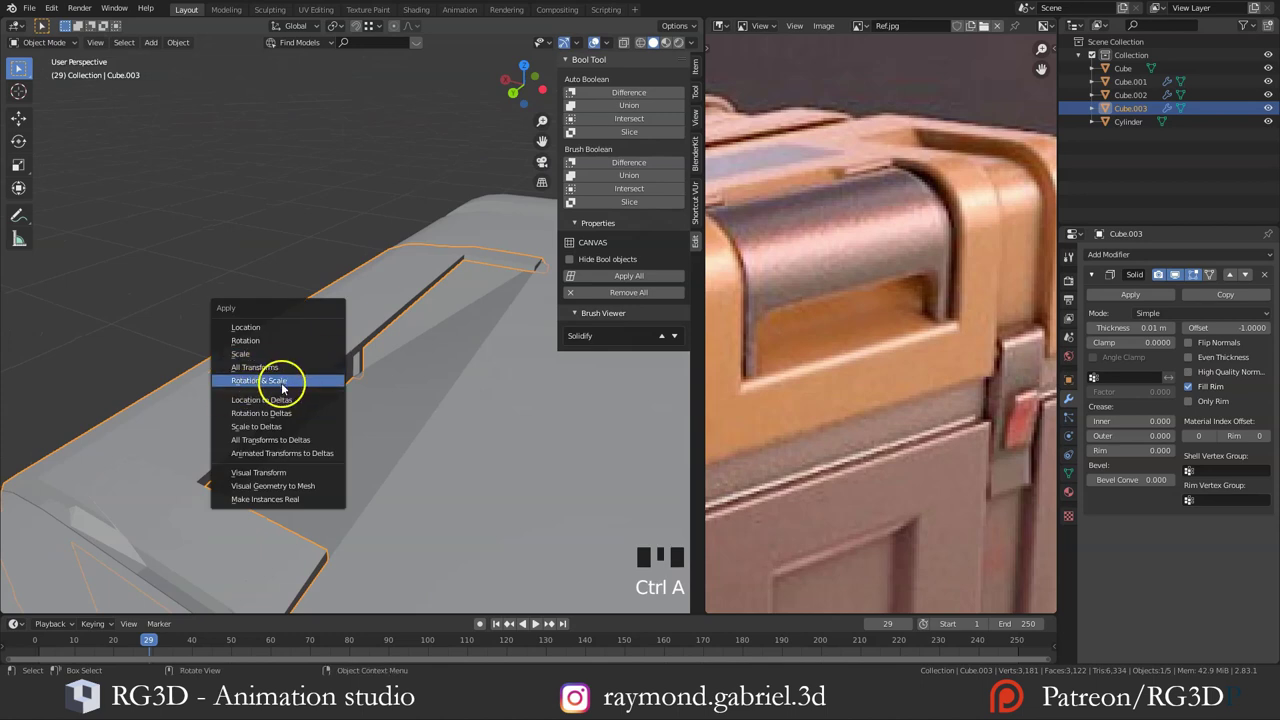
Step: Apply Rotation & Scale (Ctrl+A) to the solidified top panel
left_click_drag(318, 398, 1077, 384)
left_click(1077, 384)
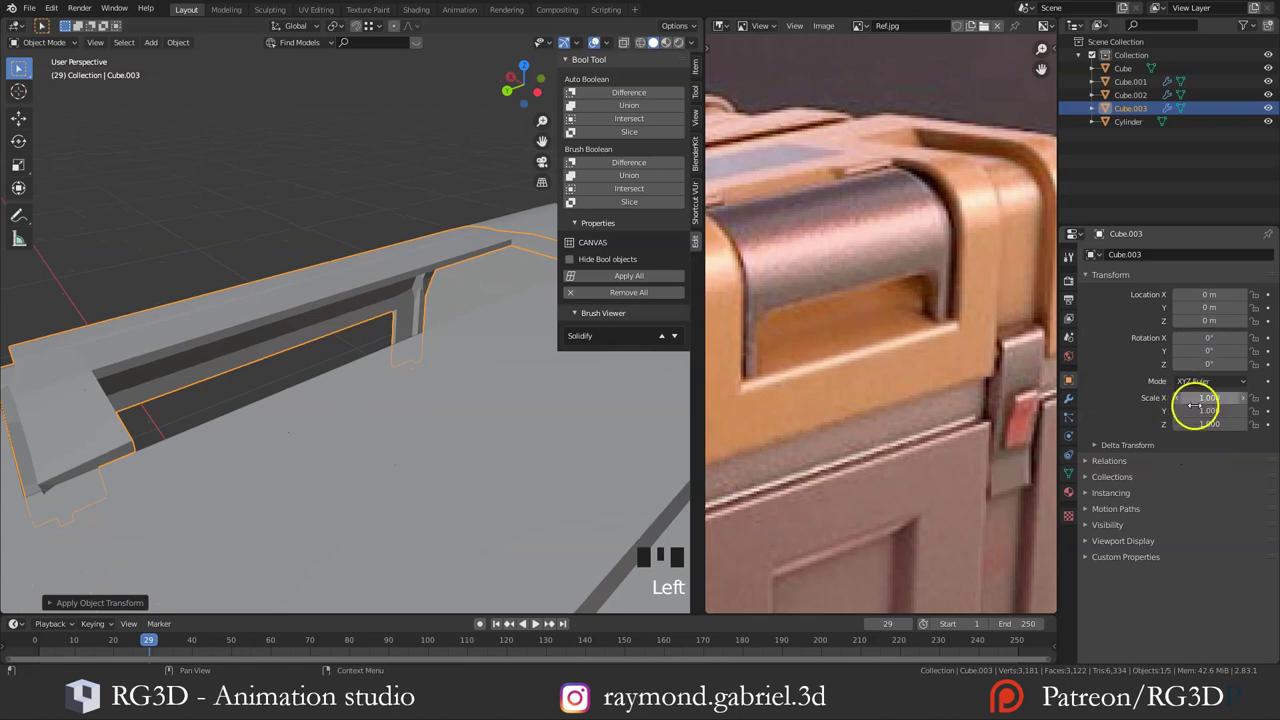
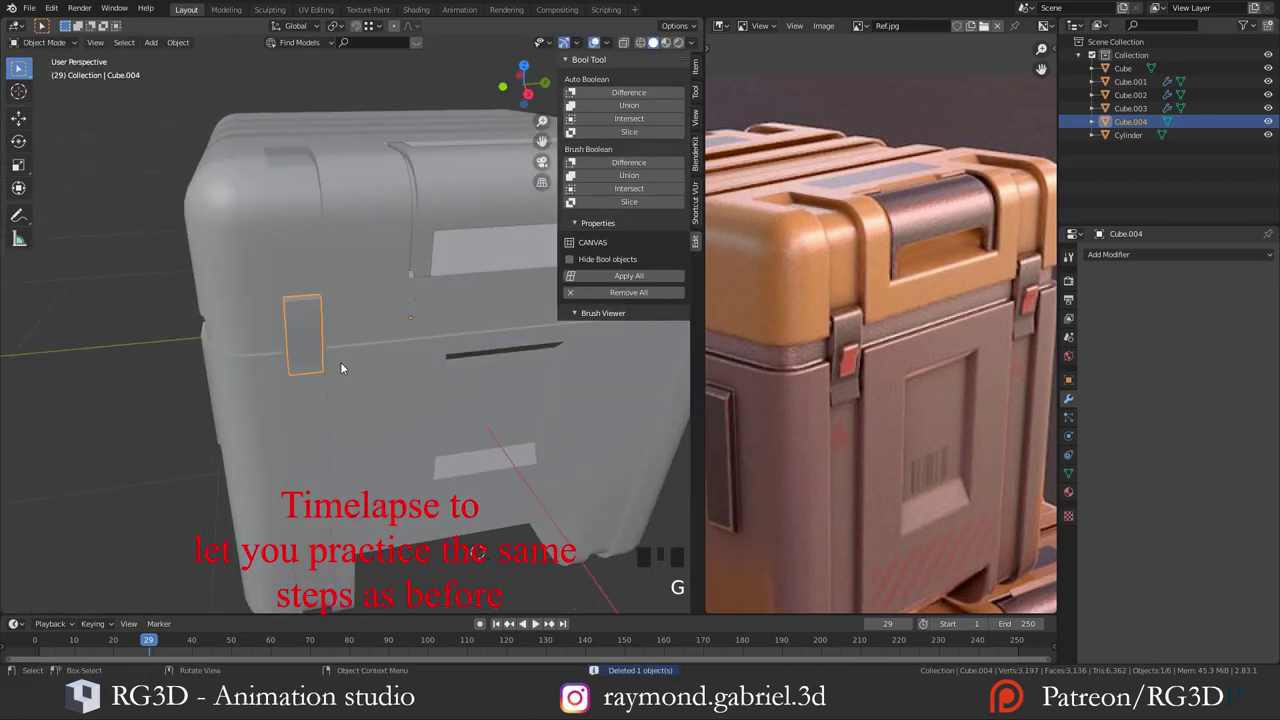
Step: Select the crate body to start adding the small raised latch blocks on its front
left_click(378, 352)
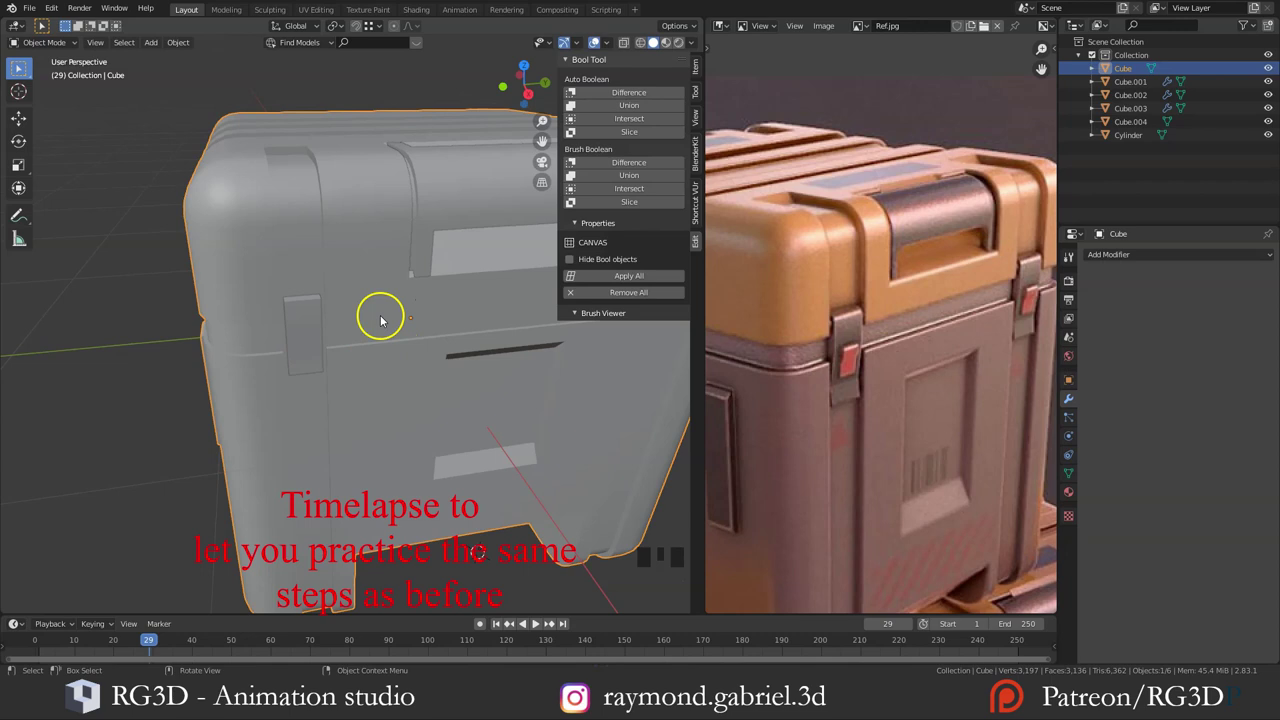
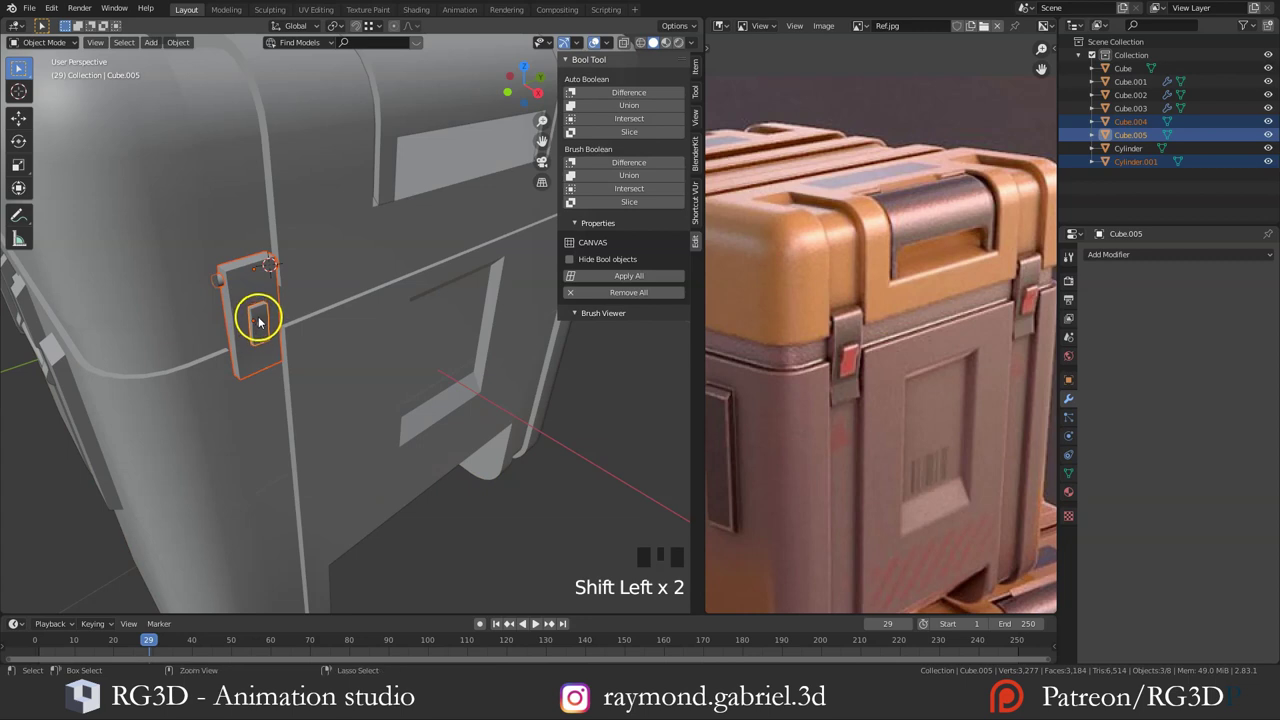
Step: Join the hinge cylinder into the latch plate, slide the latch along Y onto the crate edge and duplicate it
key("ctrl+j")
key("alt+a")
left_click(263, 318)
key("g")
scroll("down", 3)
left_click_drag(406, 275, 462, 326)
key("shift+d")
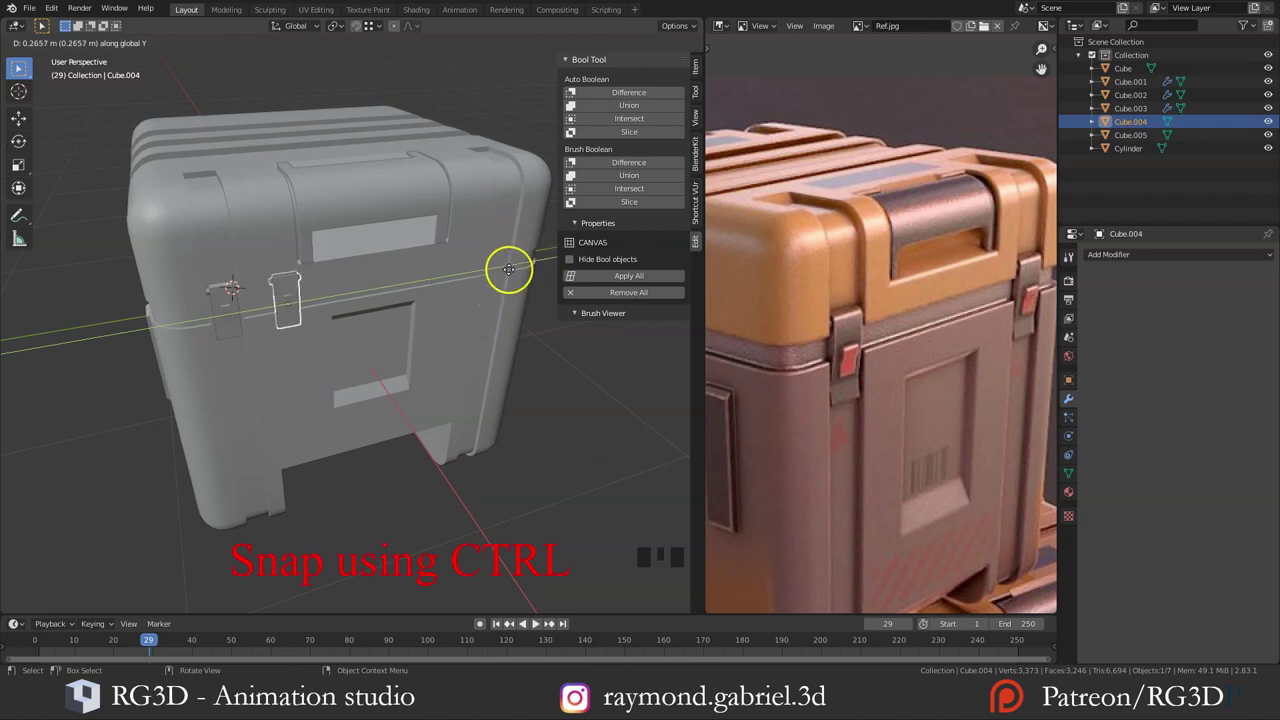
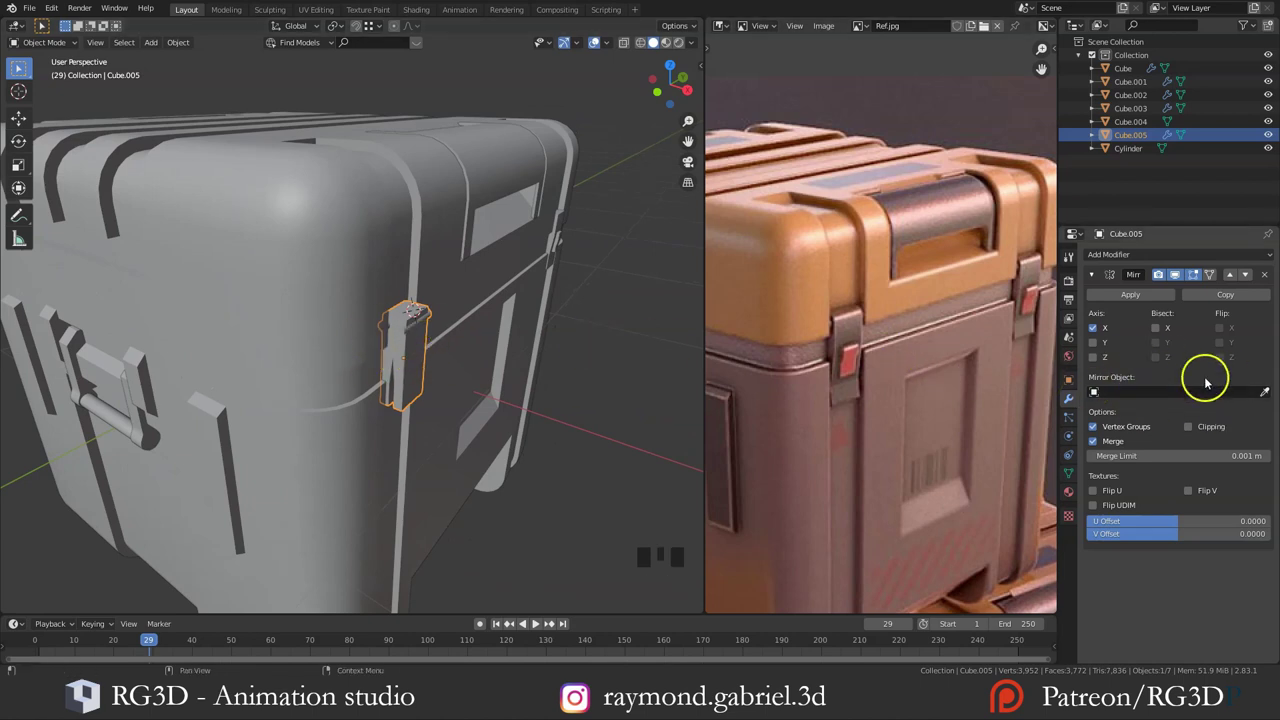
Step: Set the latch's Mirror modifier across X to use the crate body Cube as its Mirror Object
left_click(1266, 400)
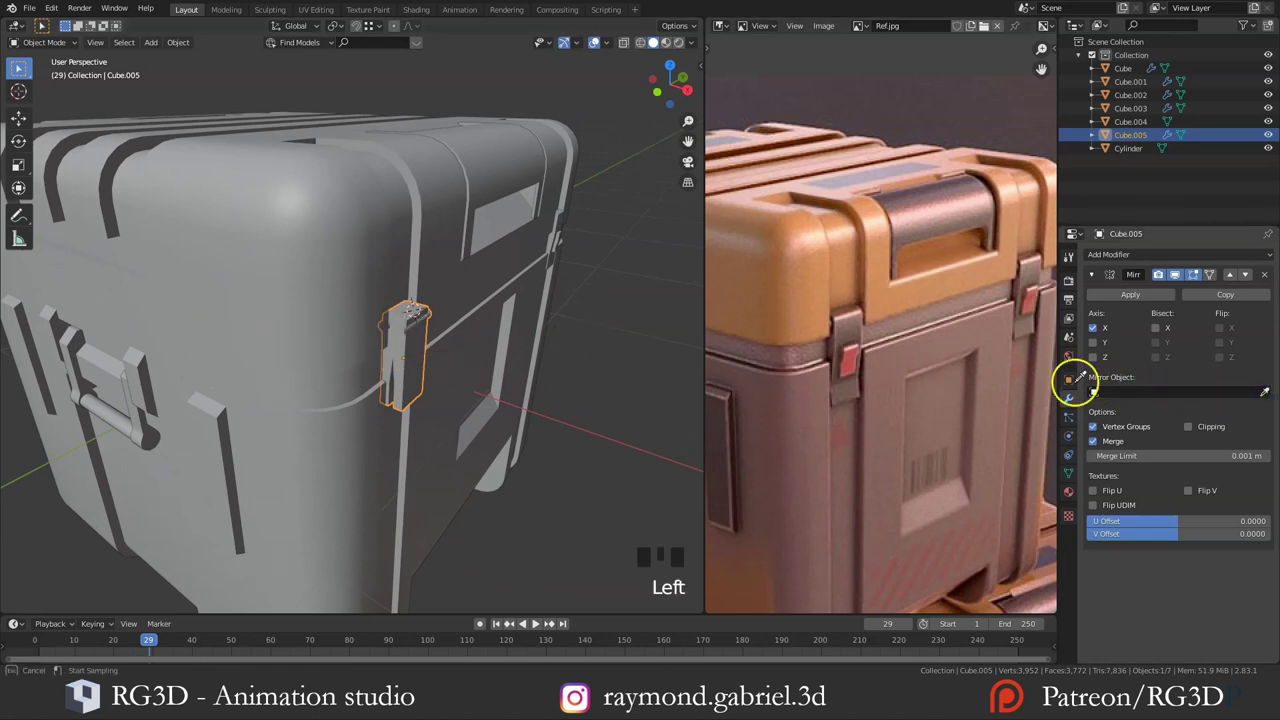
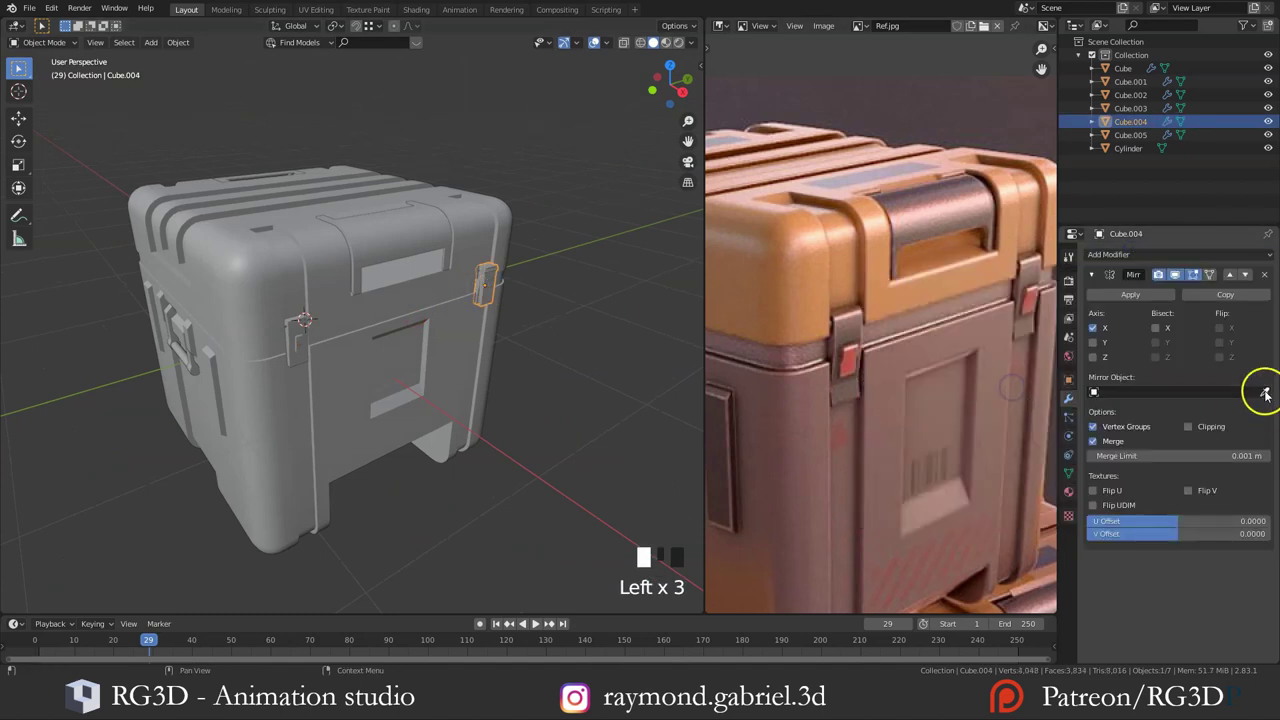
left_click_drag(266, 270, 429, 293)
key("alt+a")
Step: Orbit around the crate to check the latch copied onto the opposite corner
middle_click(457, 355)
scroll("down", 3)
left_click_drag(358, 362, 405, 414)
scroll("up", 3)
scroll("down", 3)
left_click_drag(862, 326, 845, 356)
scroll("up", 3)
left_click_drag(854, 383, 346, 397)
scroll("up", 3)
left_click_drag(346, 392, 402, 269)
left_click_drag(371, 288, 454, 235)
left_click_drag(405, 235, 281, 296)
left_click(281, 296)
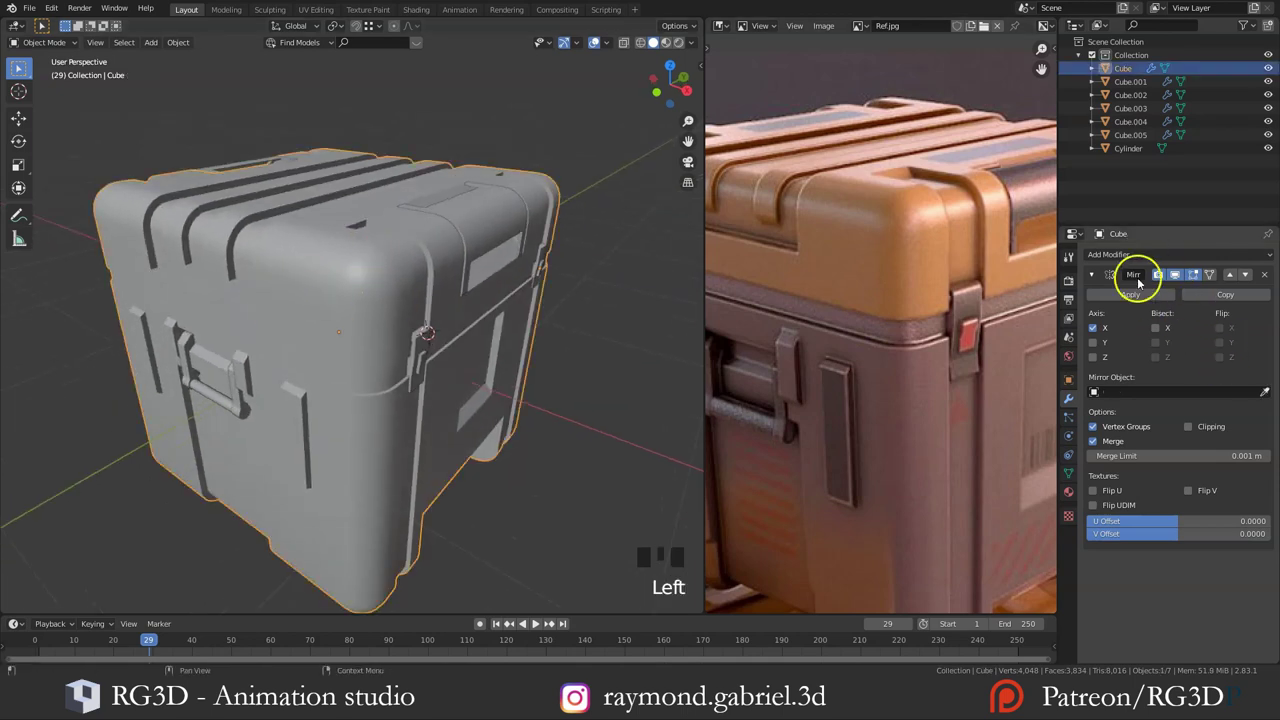
Step: Give the crate body a Bevel modifier of 0.008 m, 4 segments, limited by edge weight, and show edge weight values
left_click_drag(1092, 278, 408, 332)
left_click_drag(408, 332, 360, 300)
scroll("up", 3)
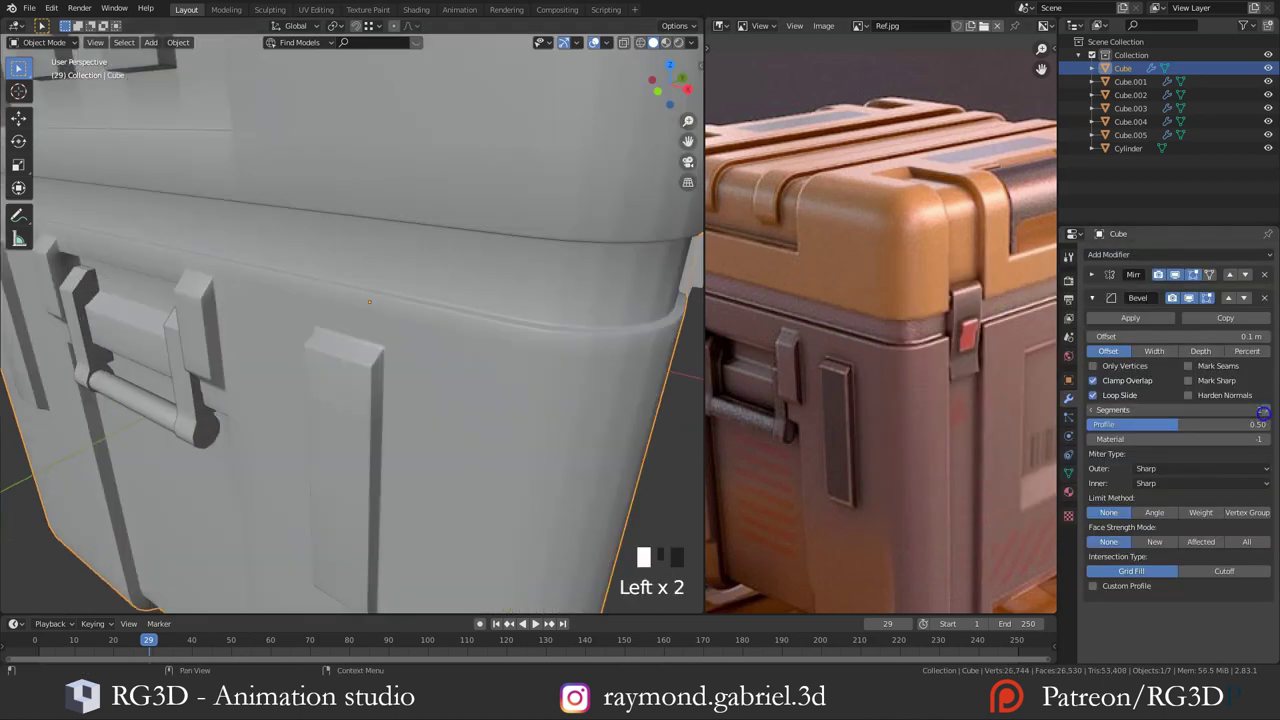
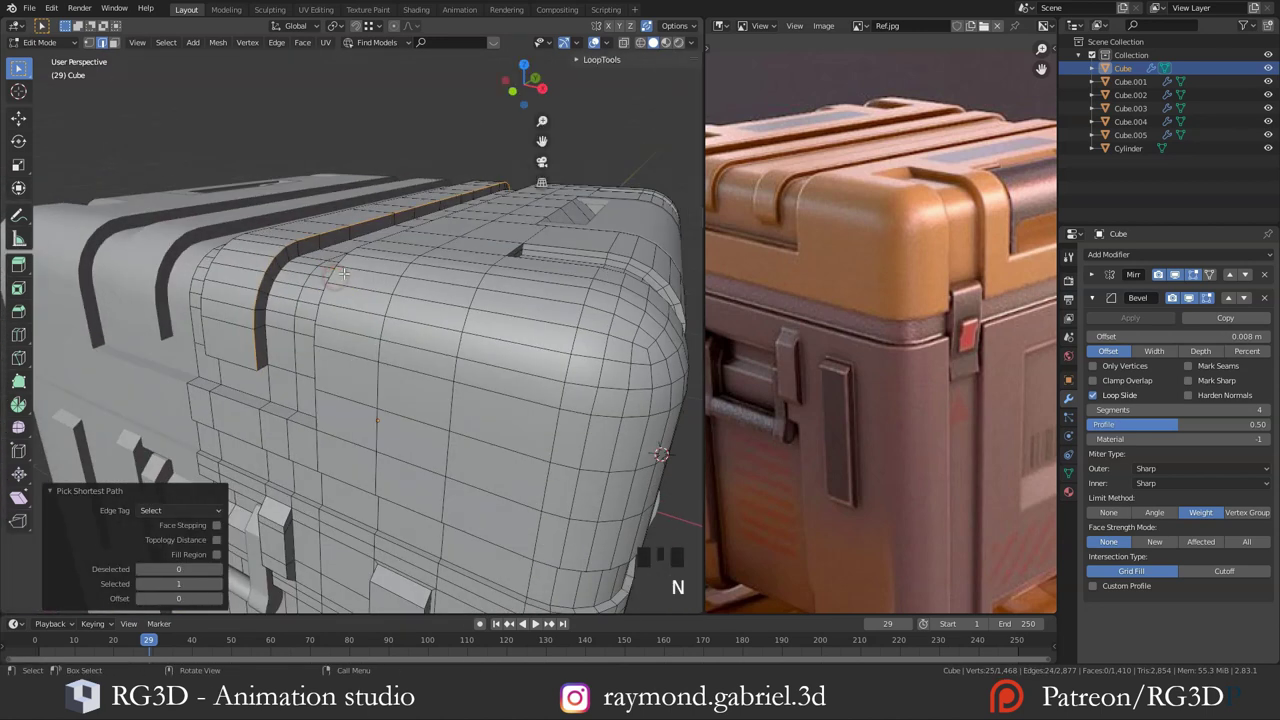
left_click(697, 67)
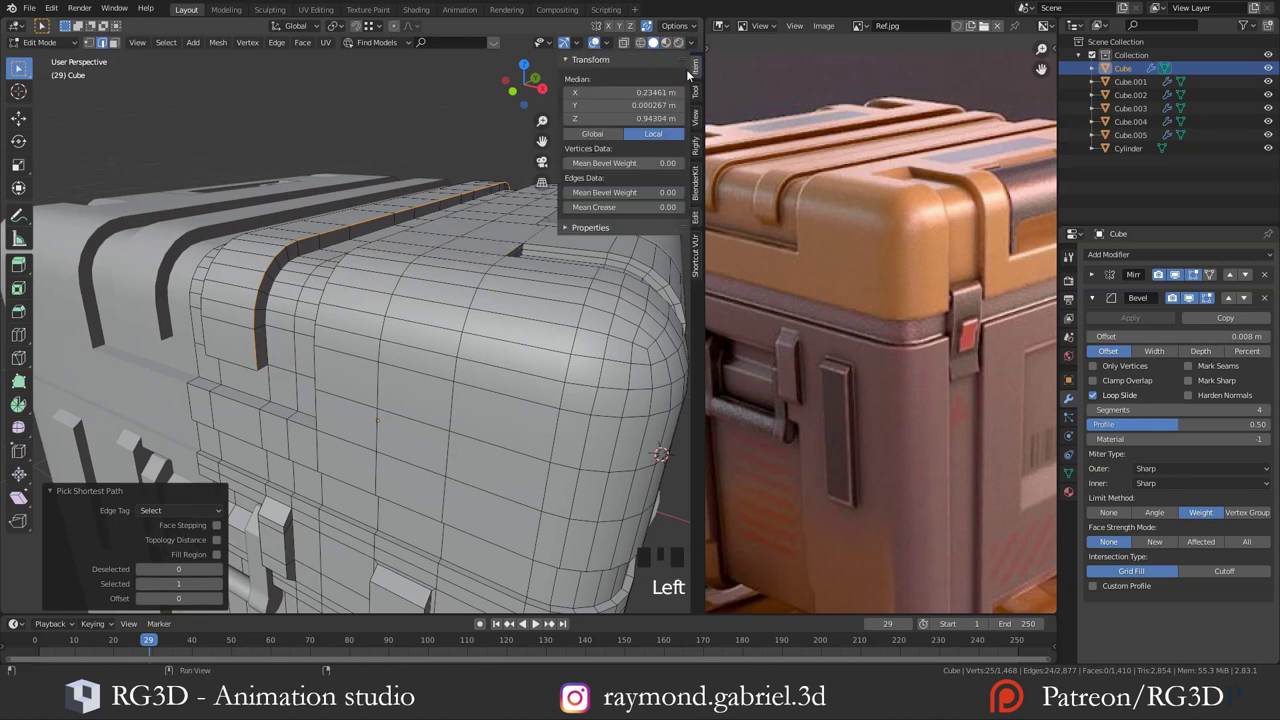
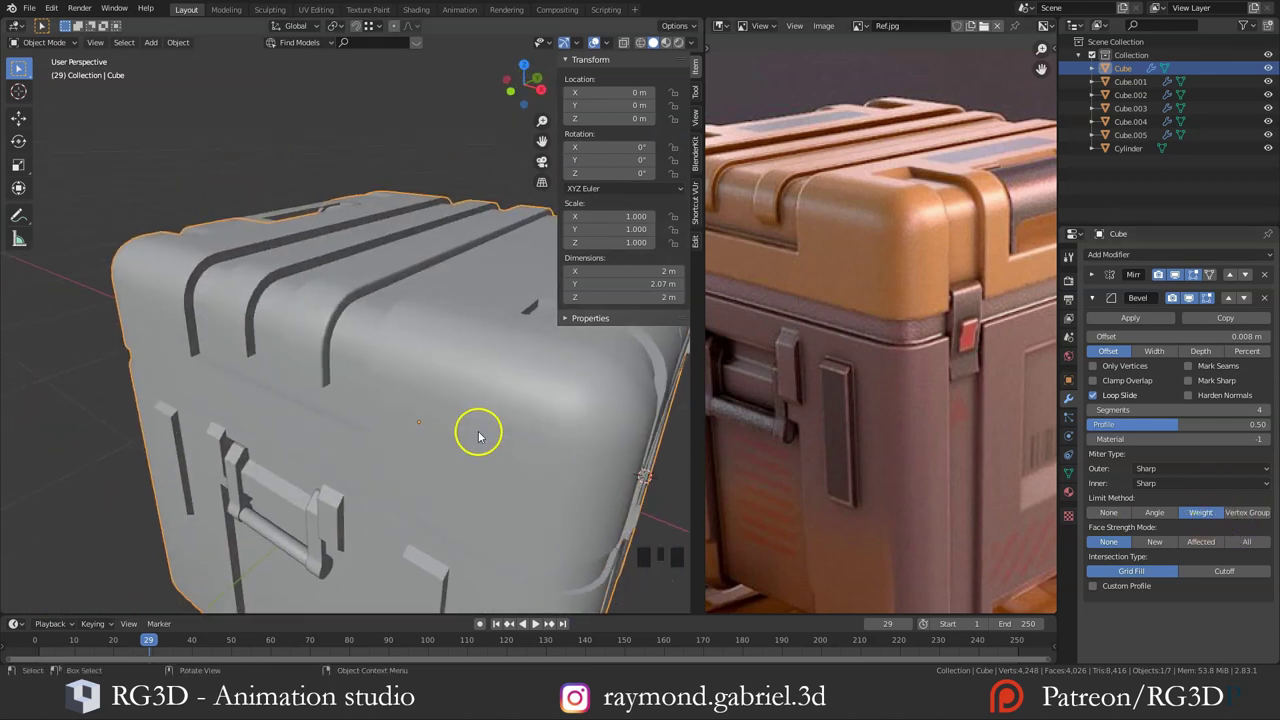
left_click_drag(439, 382, 1141, 515)
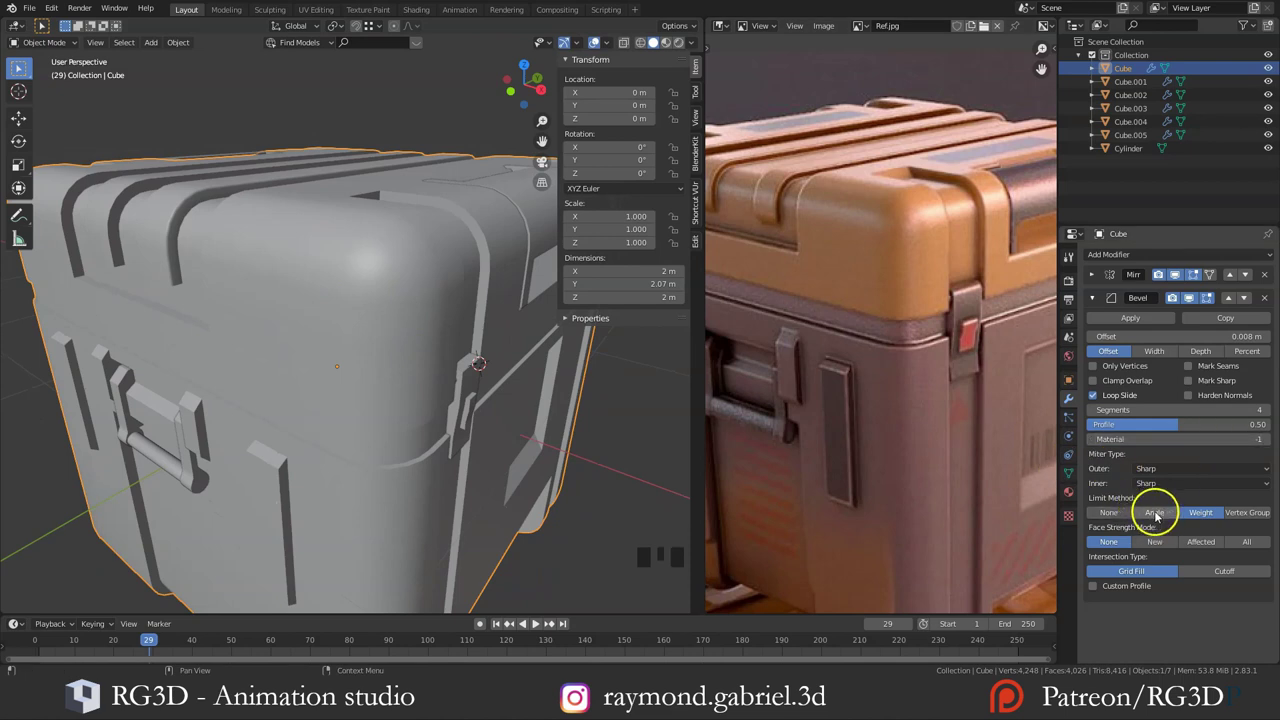
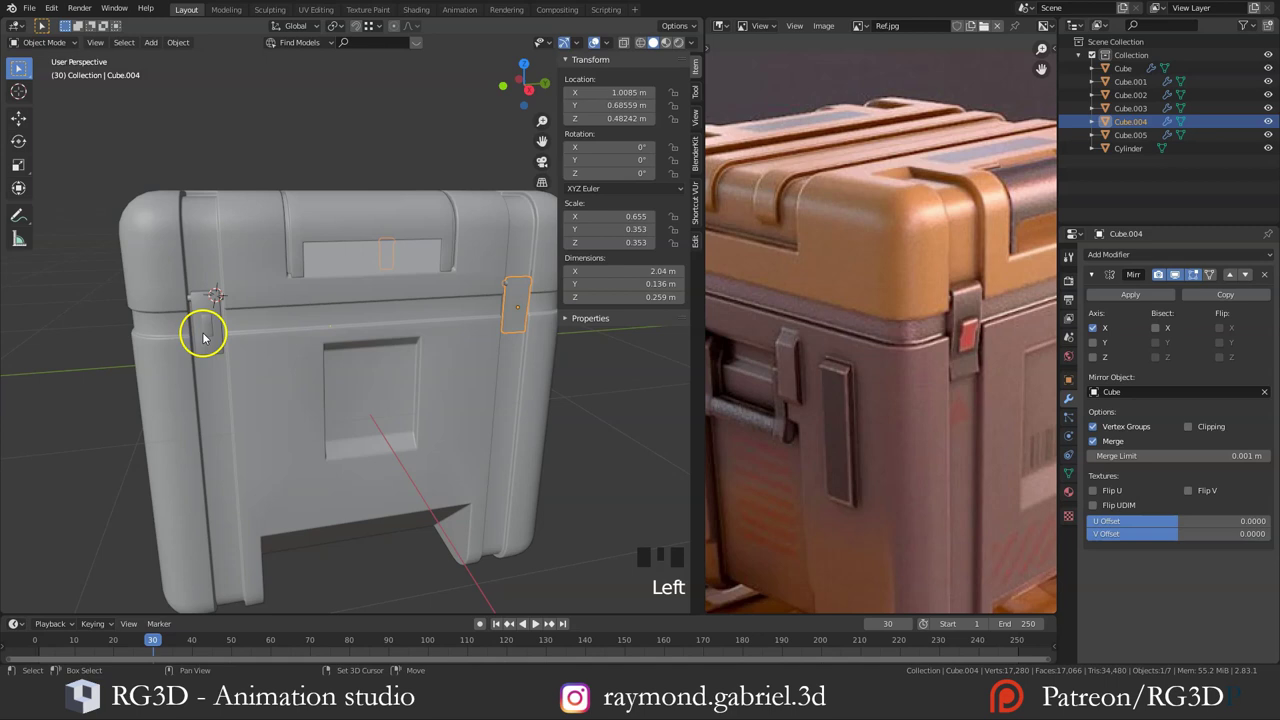
Step: Copy the bevel and mirror modifiers from the bevelled latch onto the other latch via Ctrl+L
left_click(216, 330)
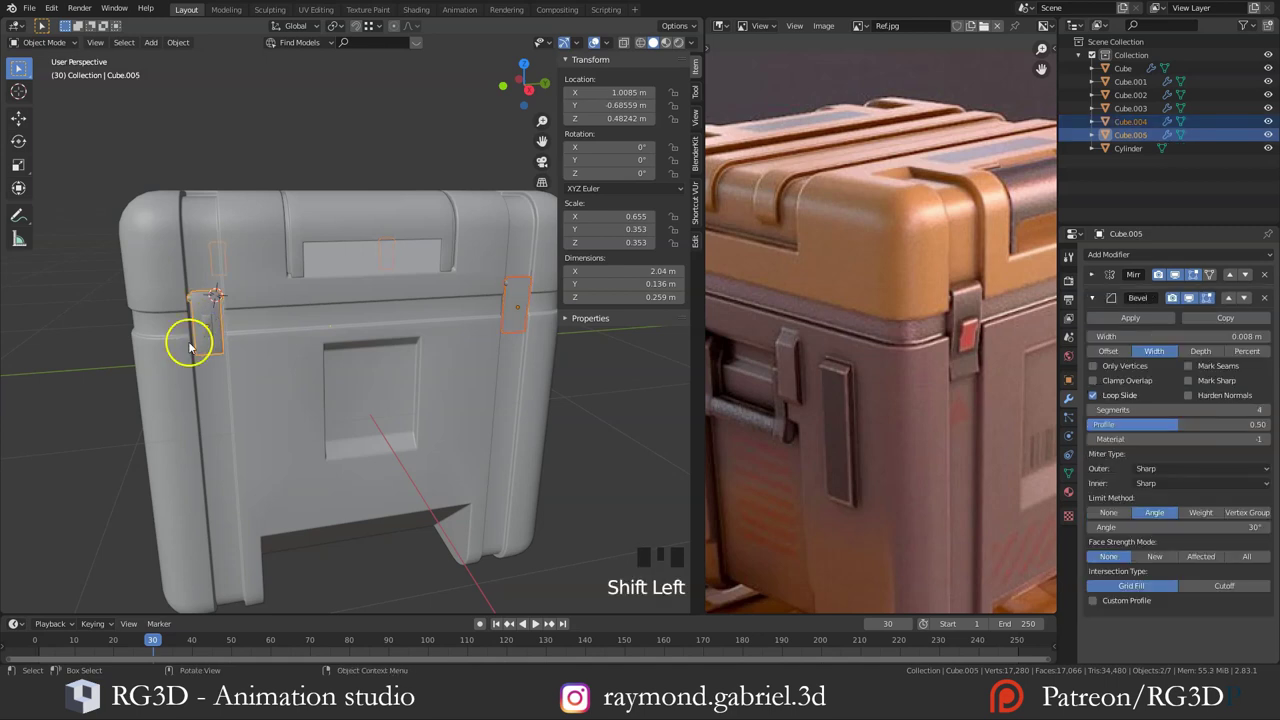
key("ctrl+l")
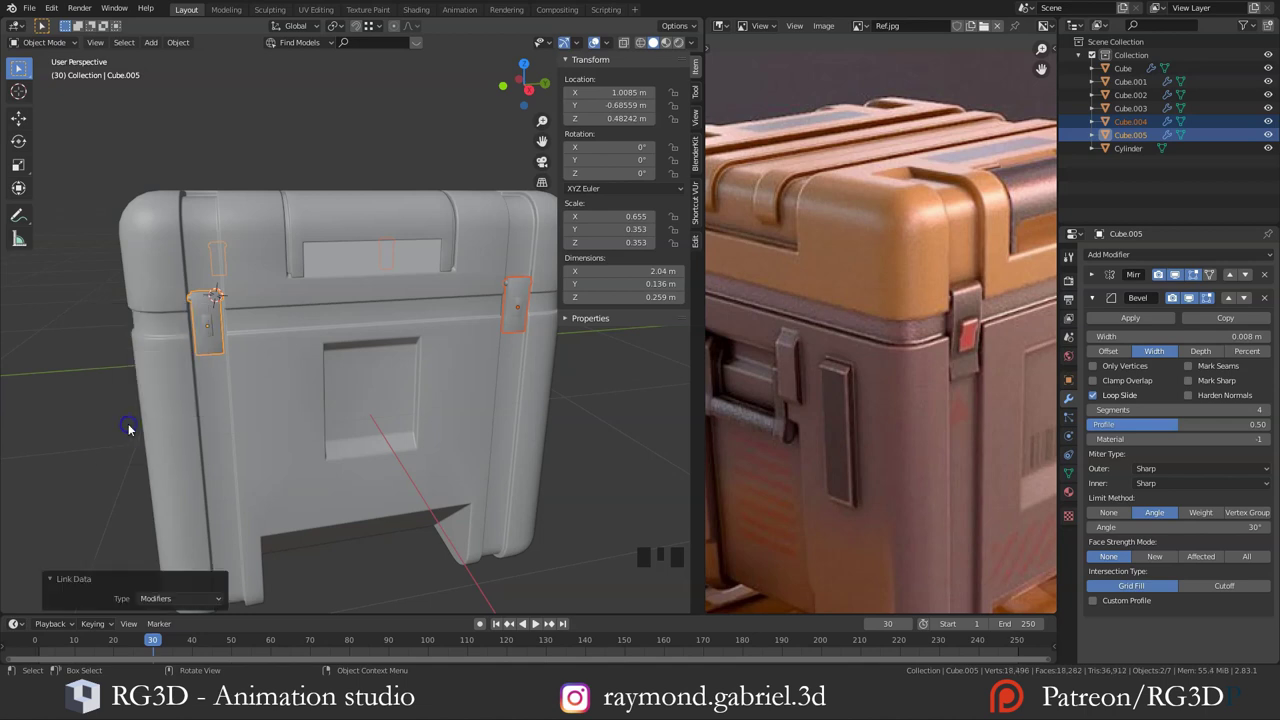
left_click(205, 333)
left_click(205, 333)
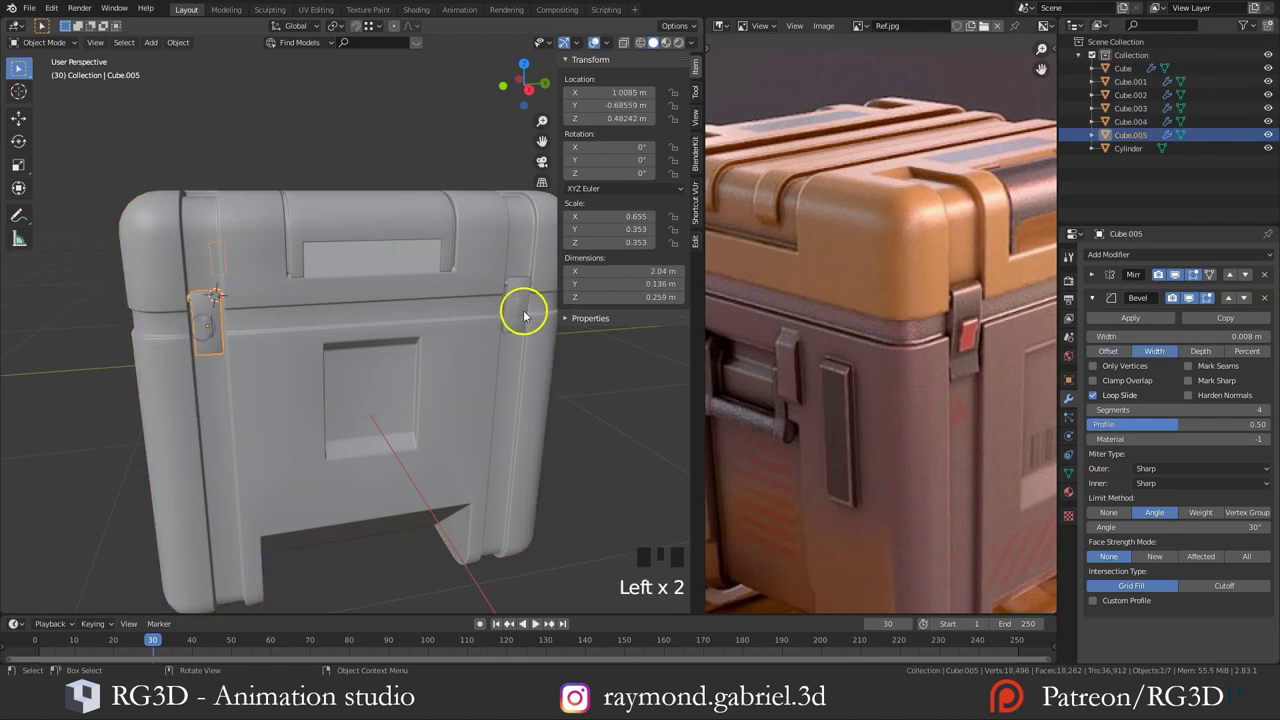
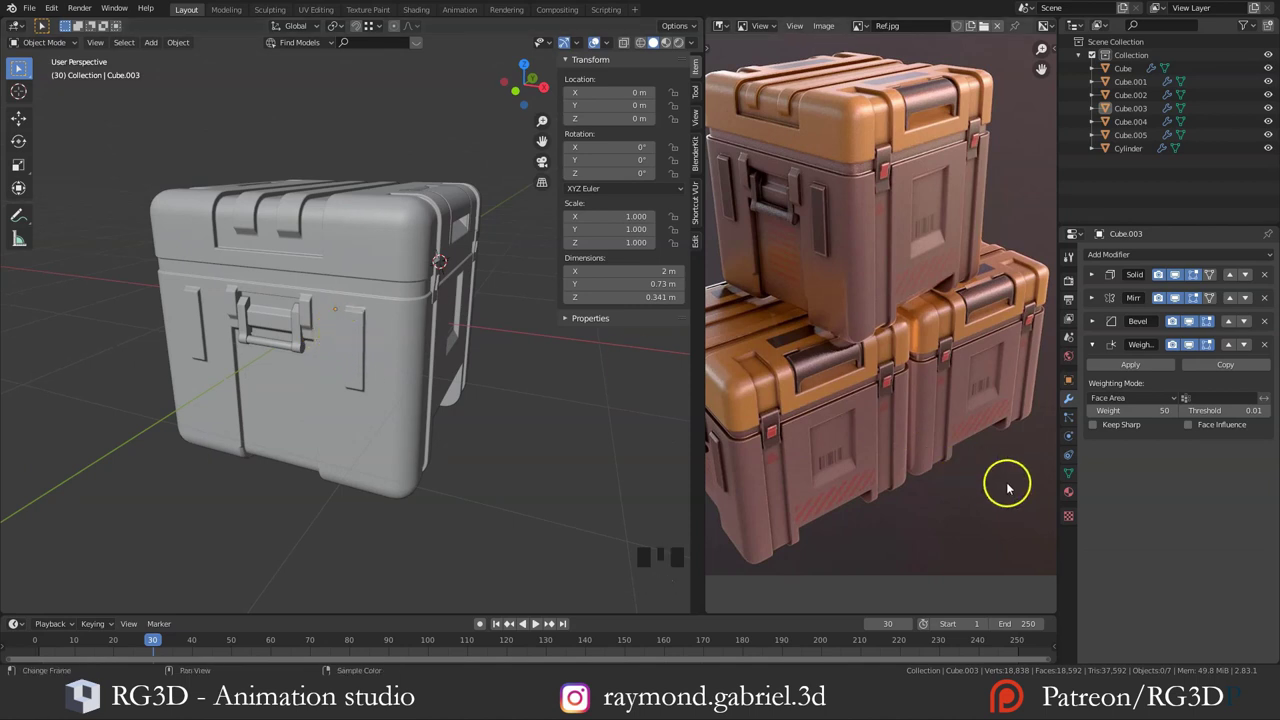
Step: Colour the crate lid orange and the lower body brown, viewed in Material Preview shading
left_click(1072, 499)
middle_click(1112, 268)
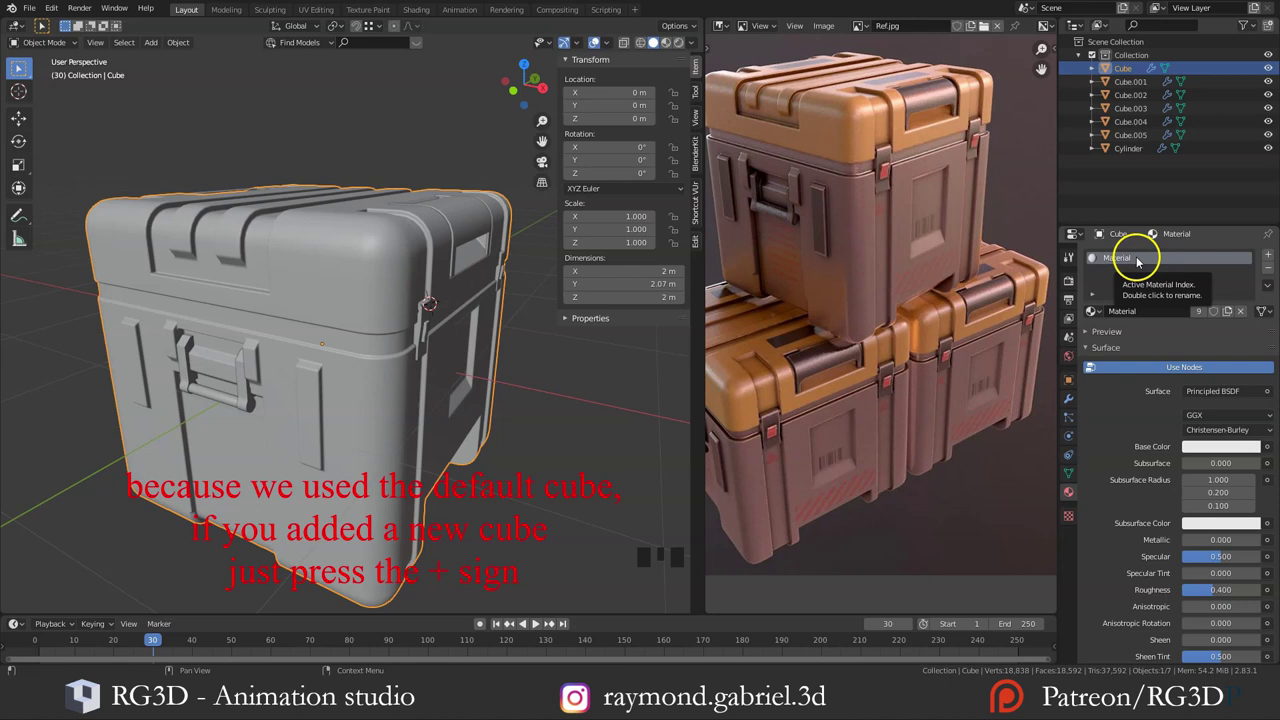
left_click_drag(560, 354, 1214, 451)
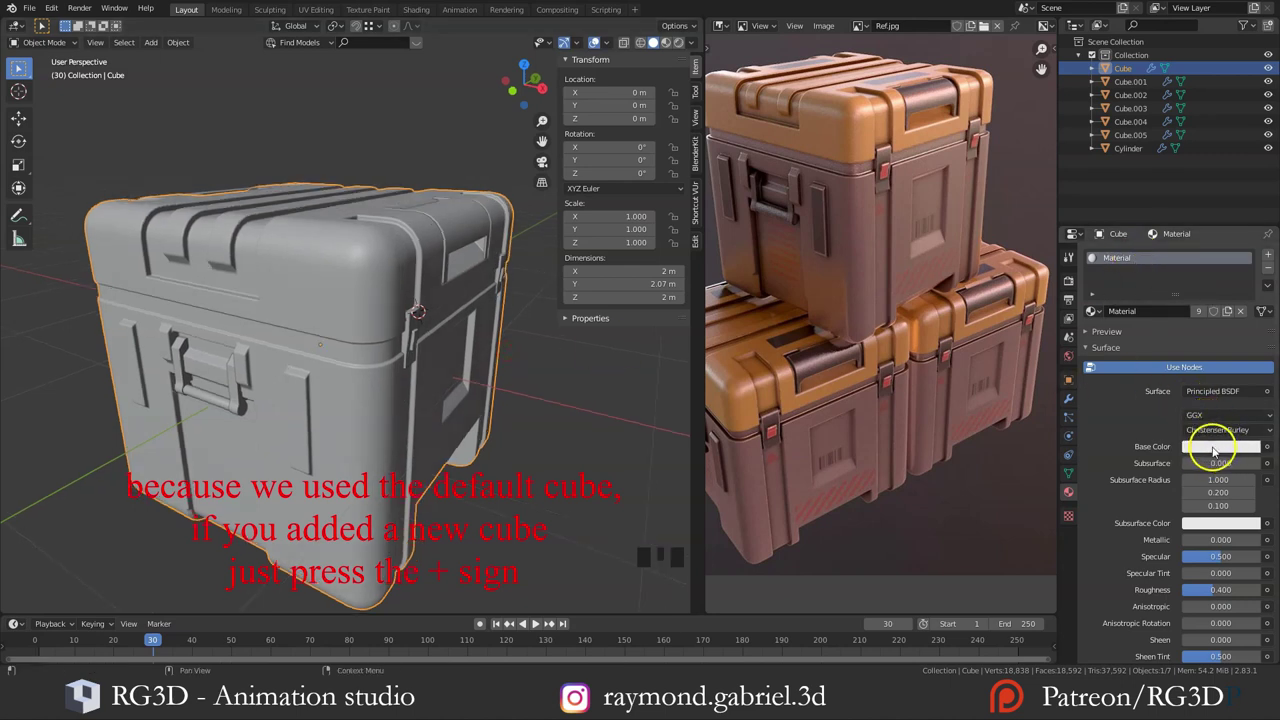
key("e")
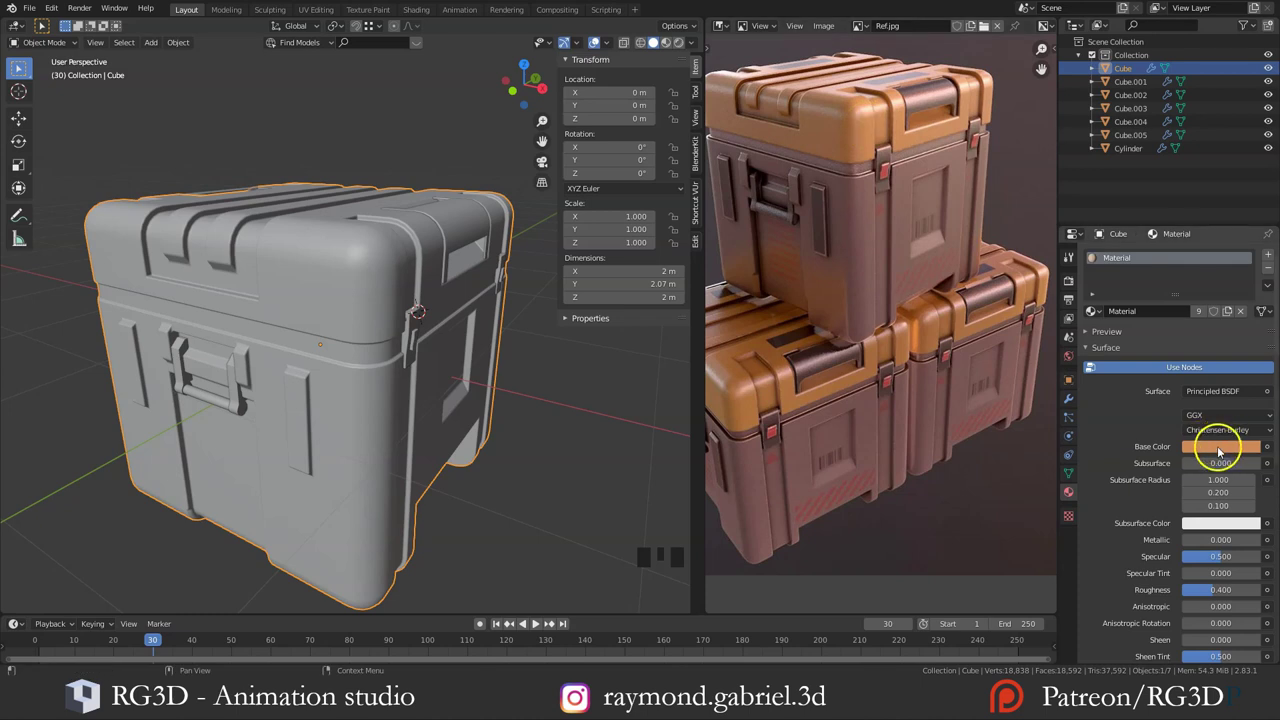
left_click_drag(364, 346, 371, 292)
key("z")
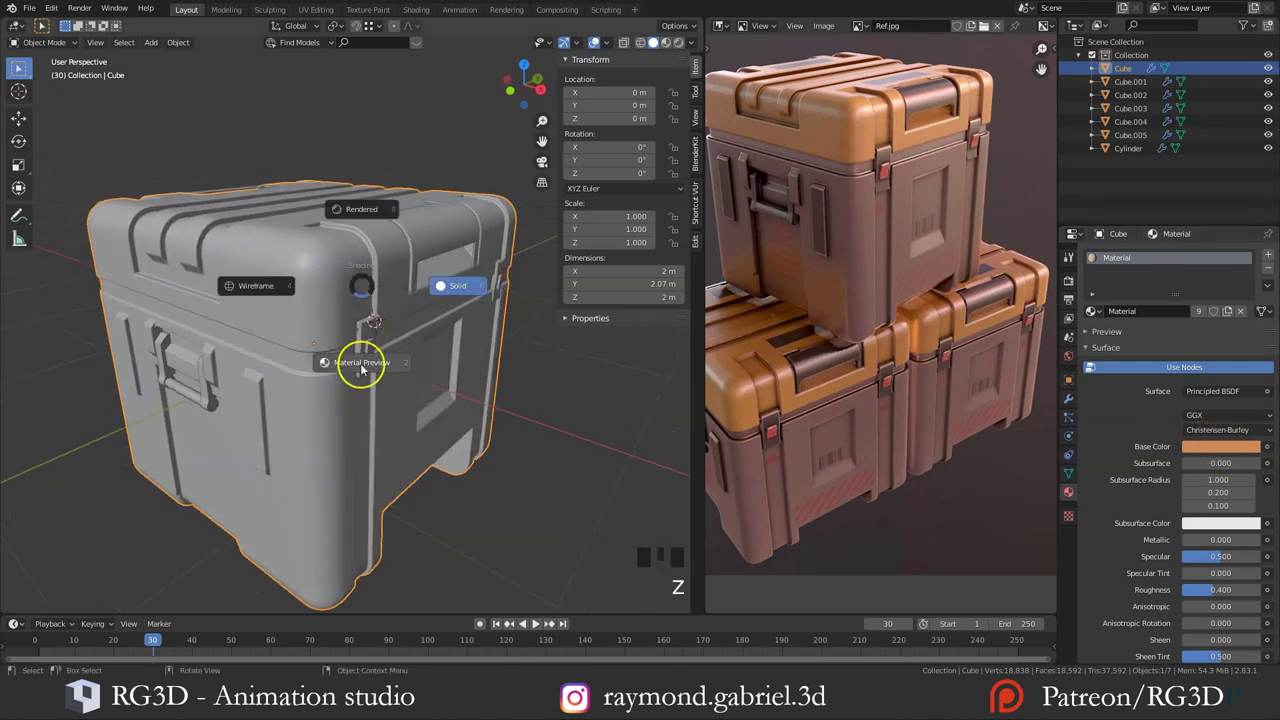
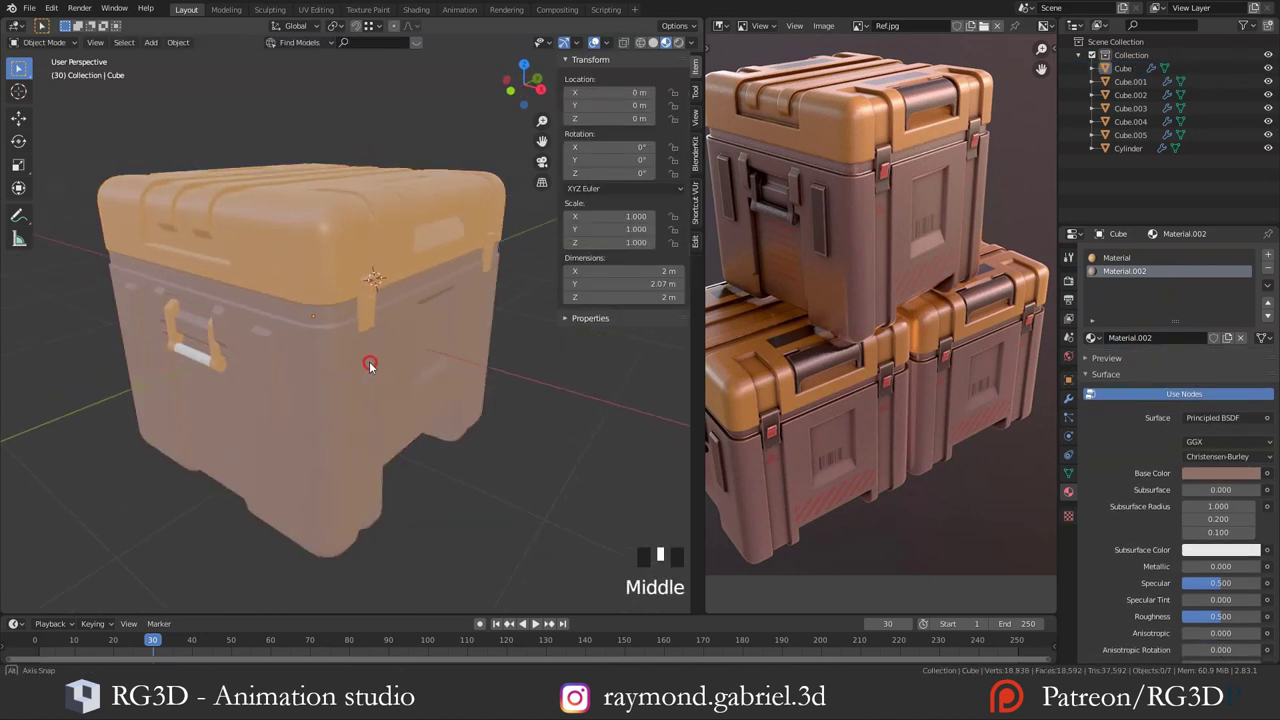
Step: Give the latch pieces the existing brown material from the browse list and add a second material slot
left_click(332, 313)
scroll("up", 3)
middle_click(332, 301)
scroll("up", 3)
left_click_drag(352, 315, 1098, 319)
left_click(1098, 319)
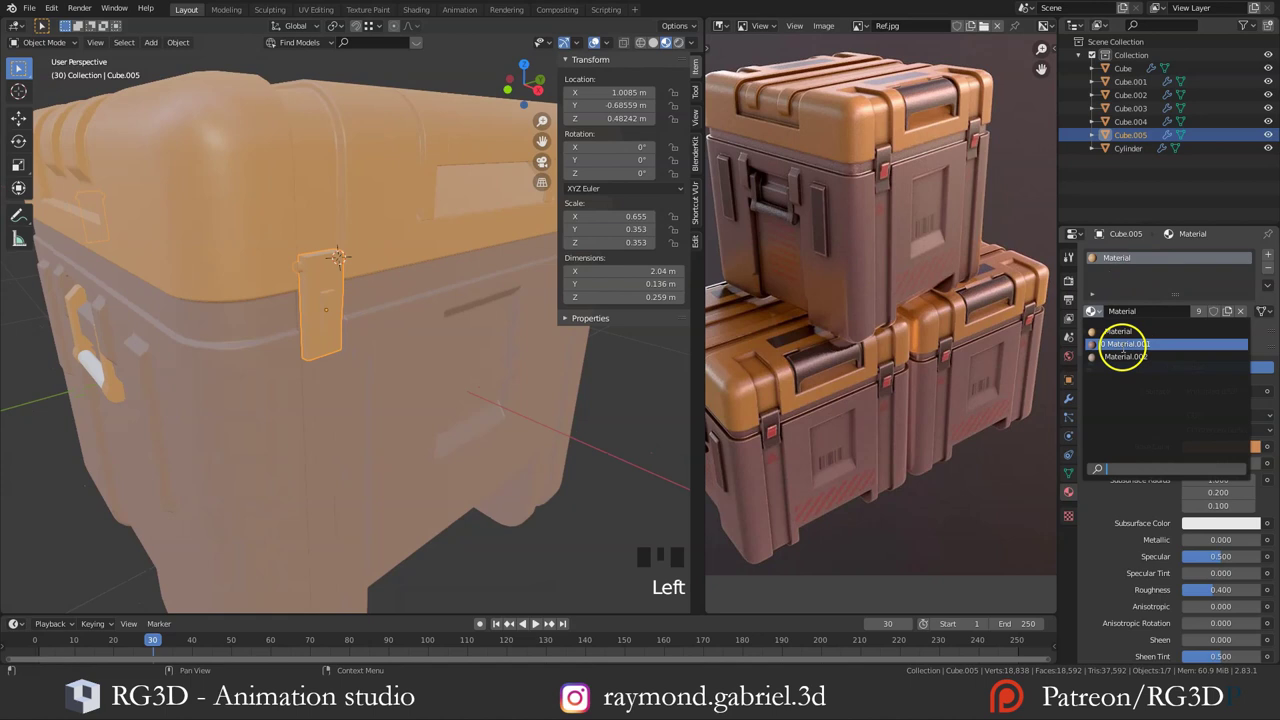
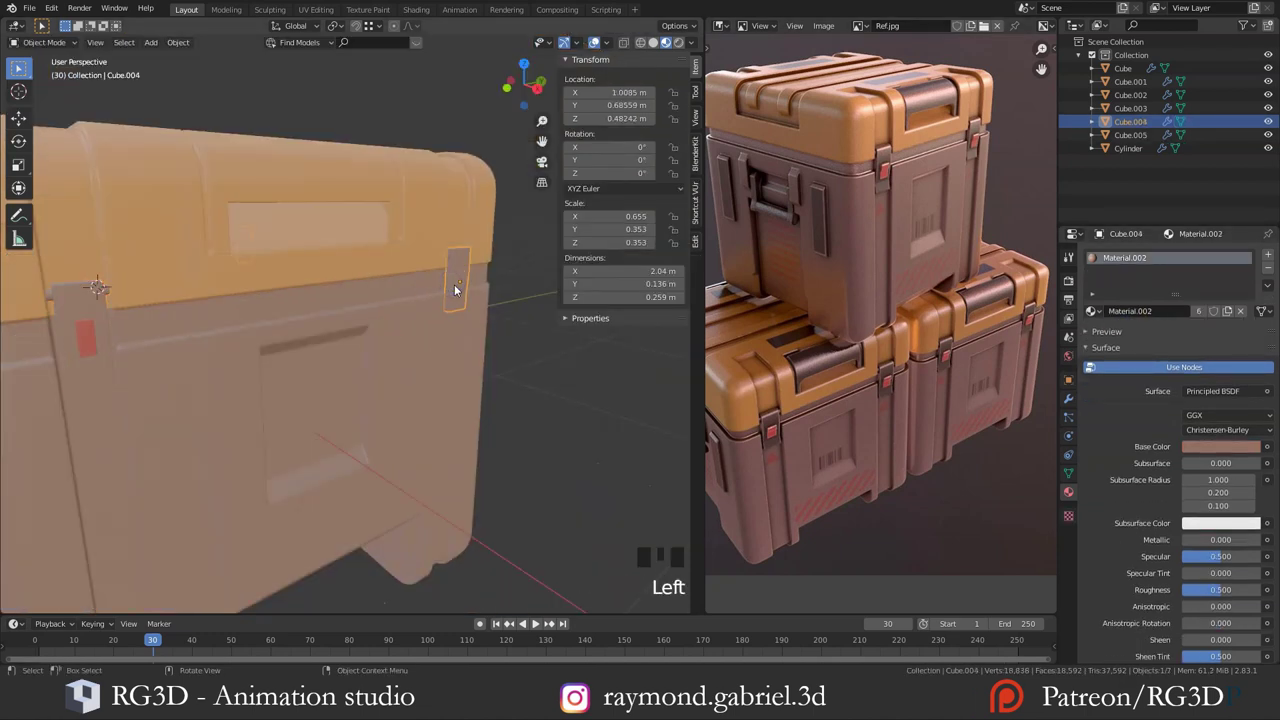
left_click_drag(1272, 270, 1166, 343)
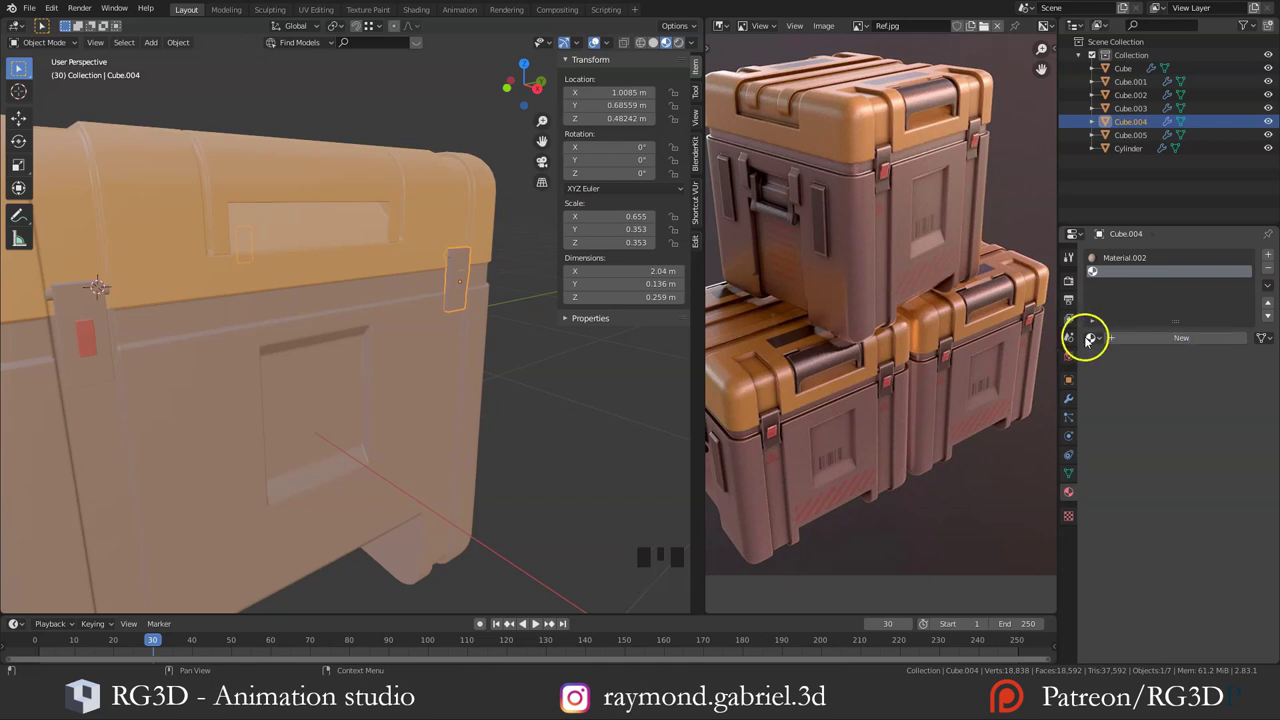
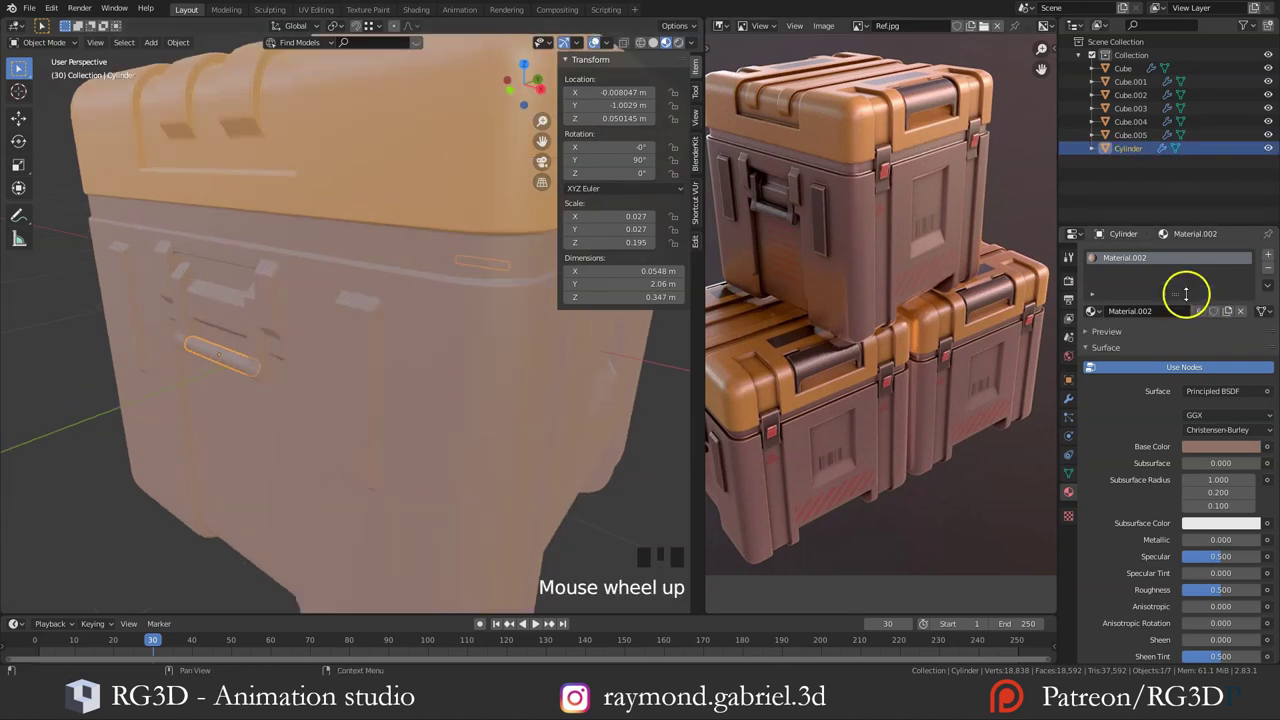
Step: Adjust the handle cylinder's own brownish material colour in the HSV picker
left_click_drag(1204, 319, 1205, 454)
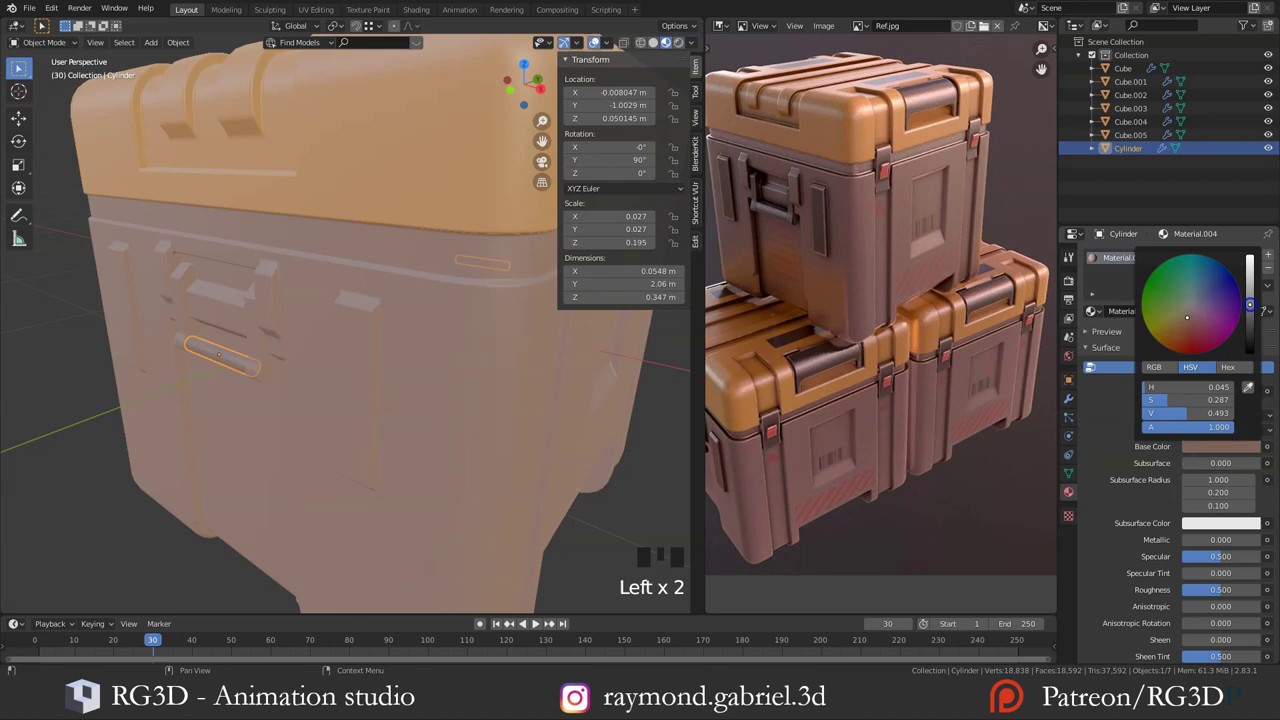
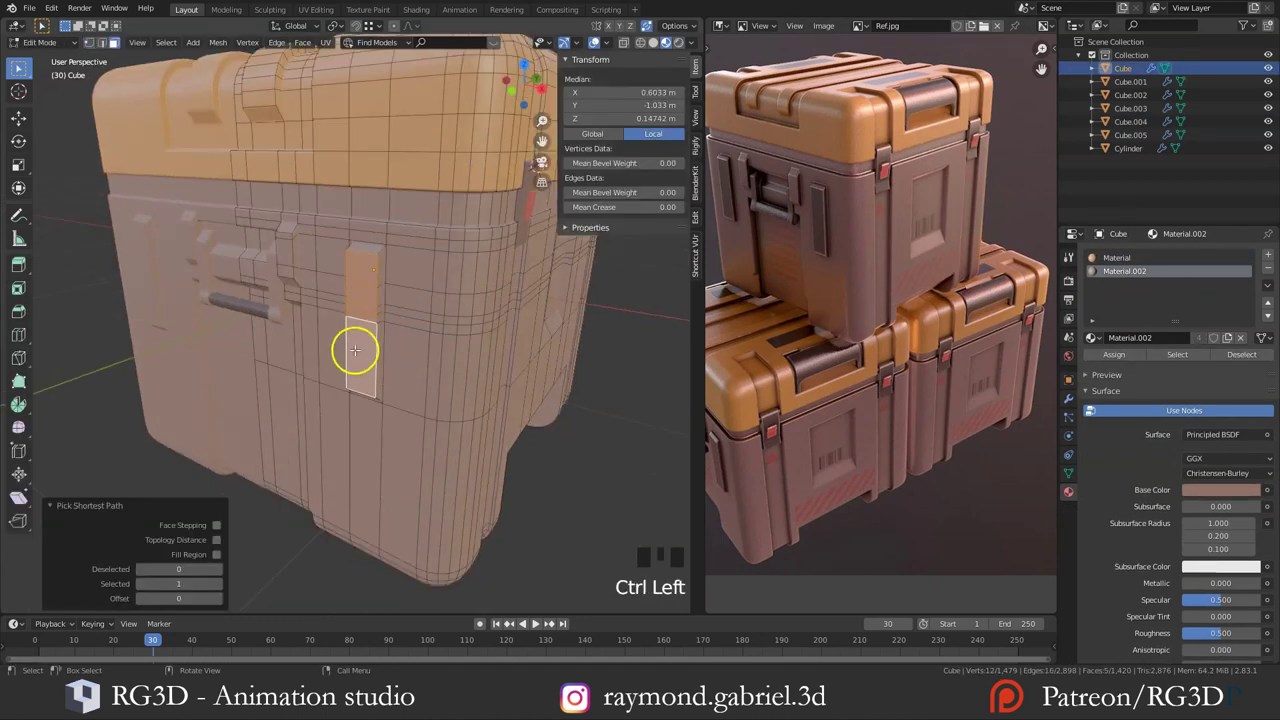
Step: Inset the selected rectangular panel faces on the crate body
scroll("up", 3)
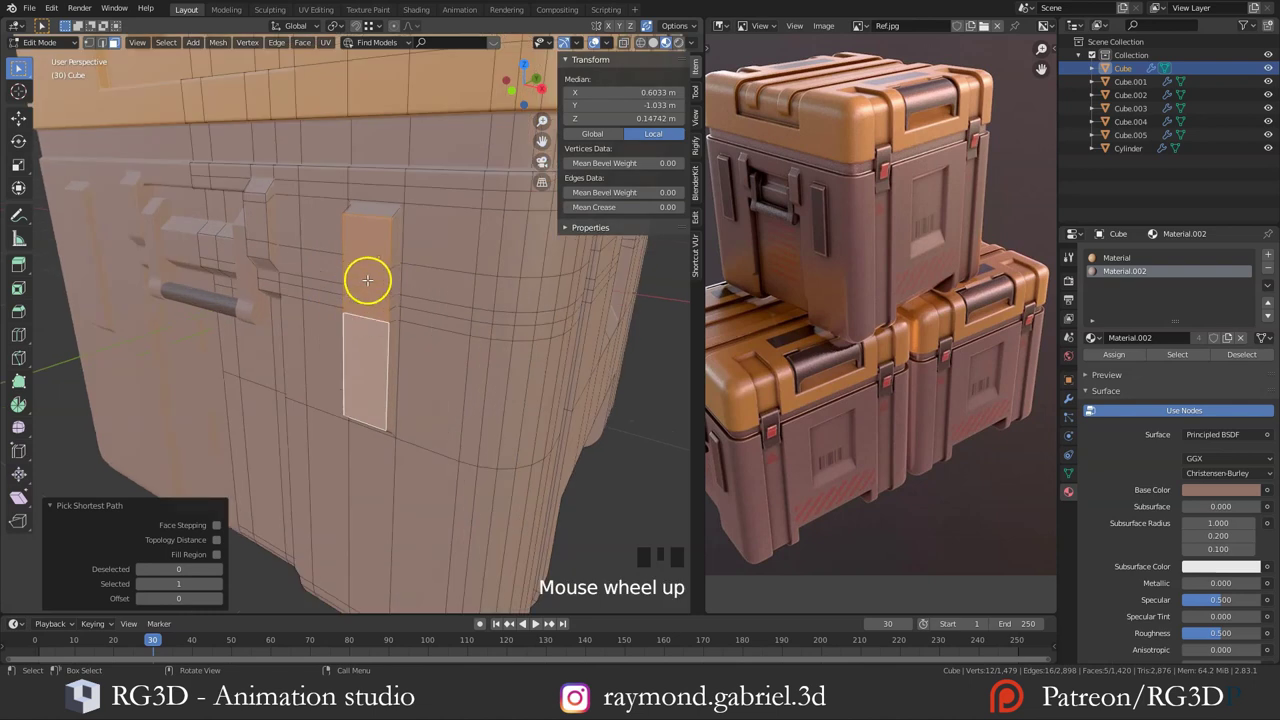
key("i")
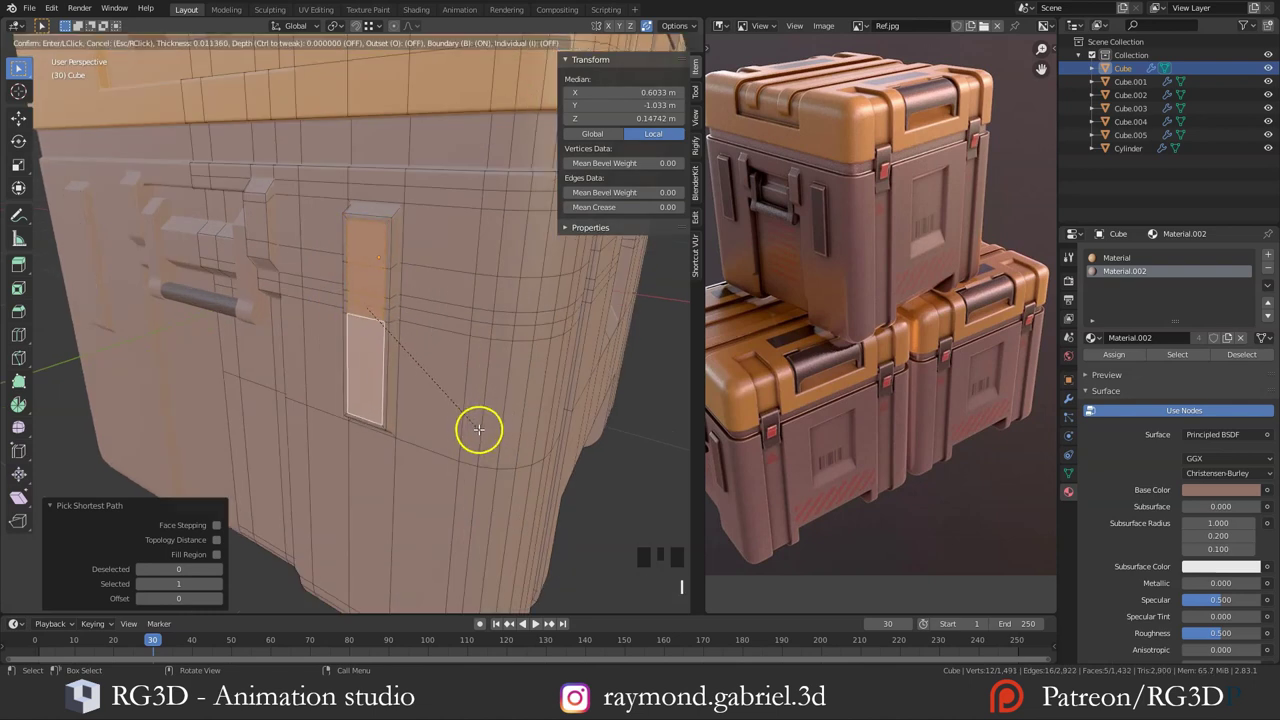
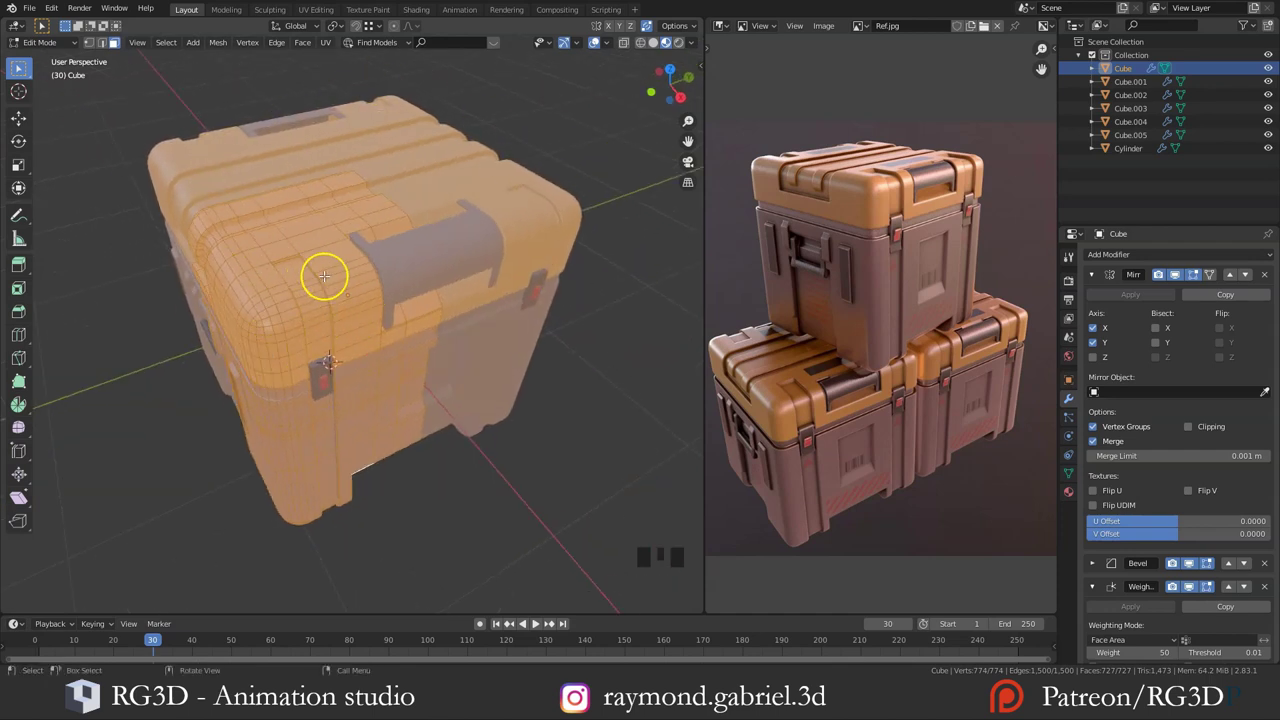
Step: Apply the crate body's Mirror modifier and unwrap its UVs with Smart UV Project
key("Tab")
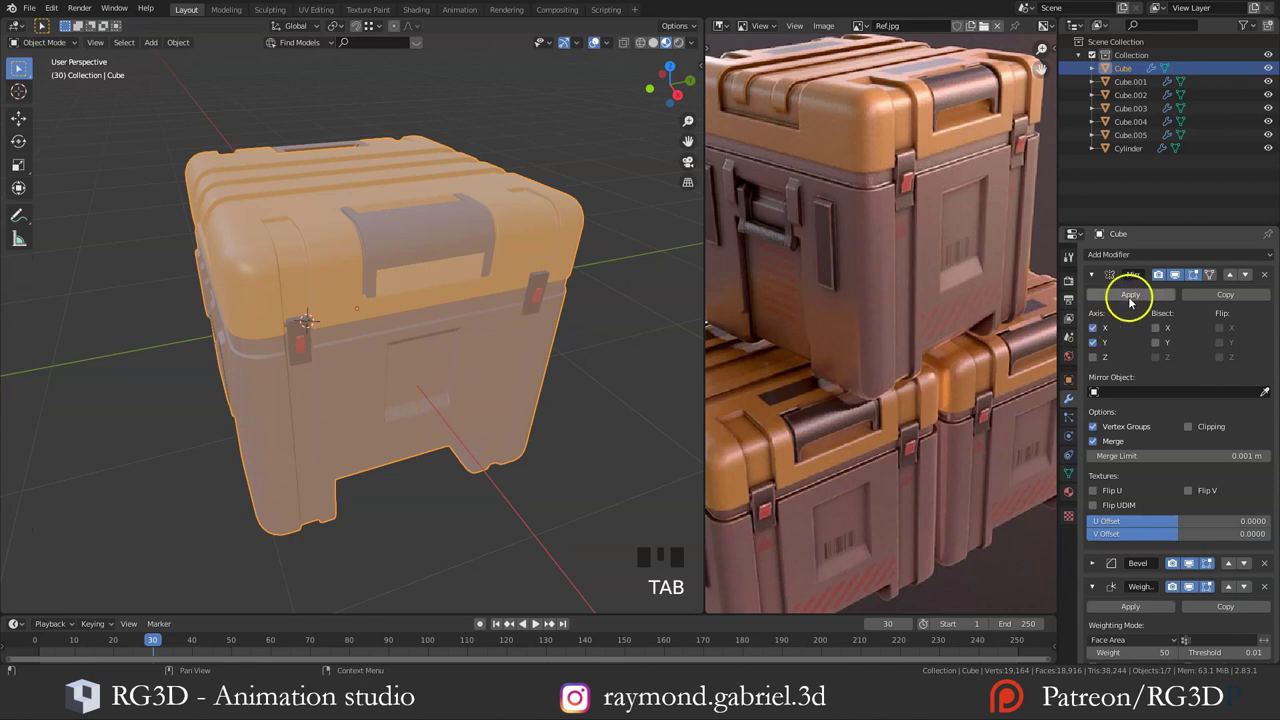
left_click(1130, 303)
left_click_drag(1130, 303, 414, 357)
key("u")
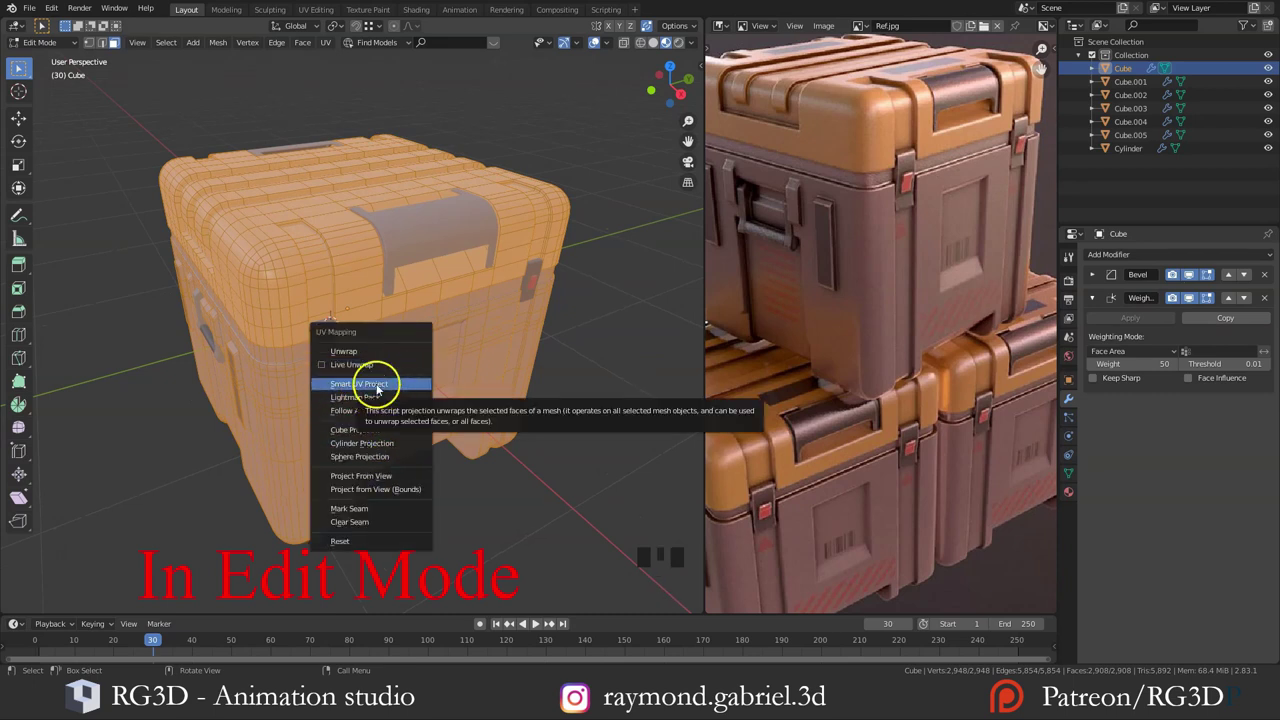
left_click_drag(721, 617, 892, 180)
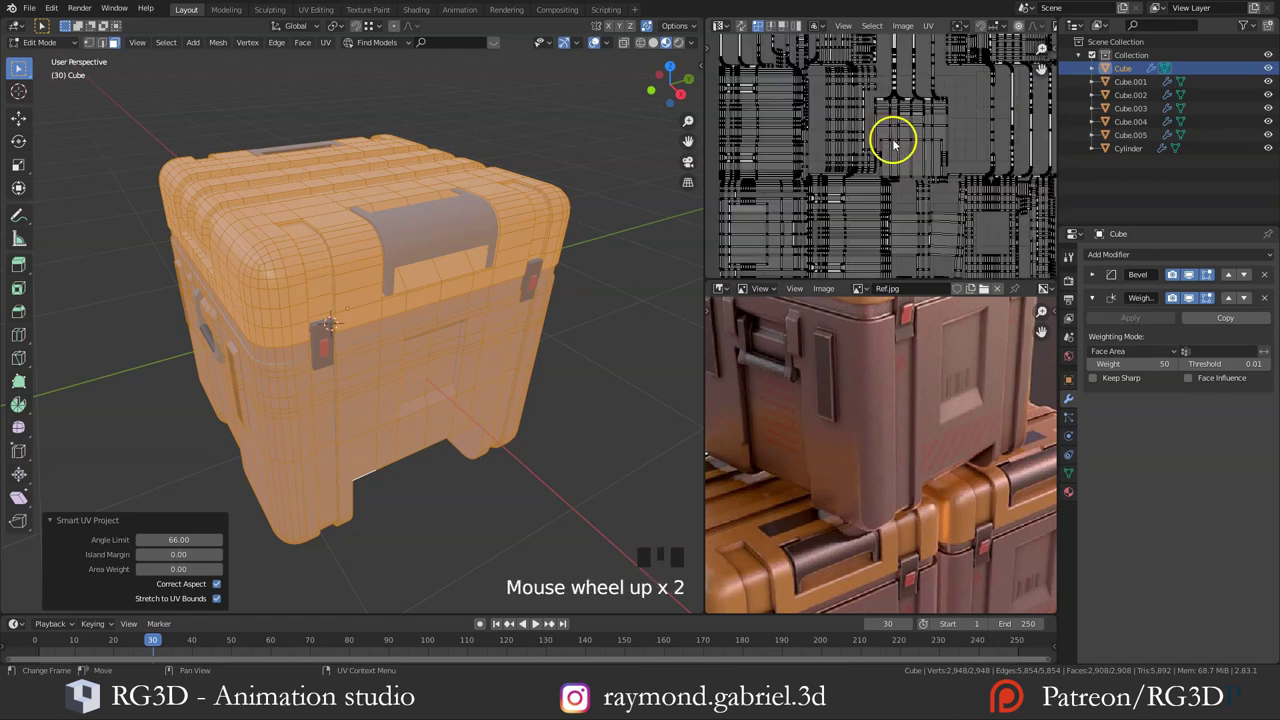
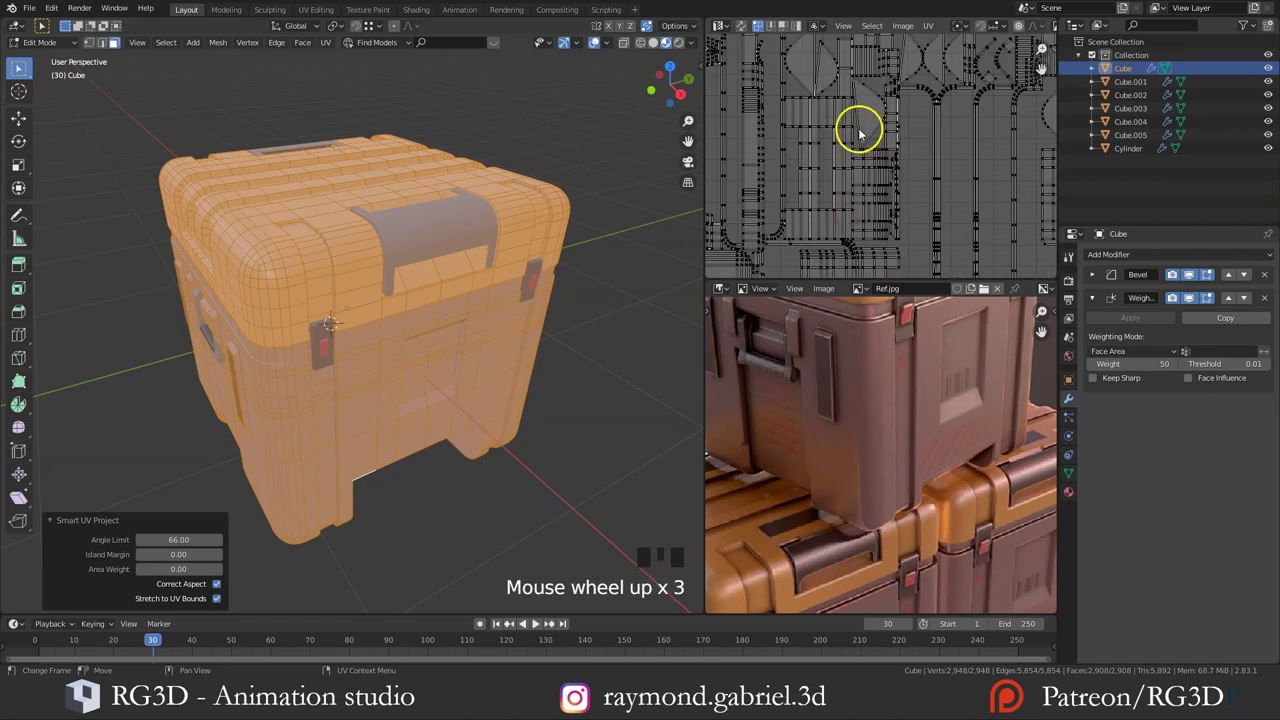
scroll("down", 3)
middle_click(888, 204)
scroll("up", 3)
left_click_drag(867, 149, 356, 311)
key("u")
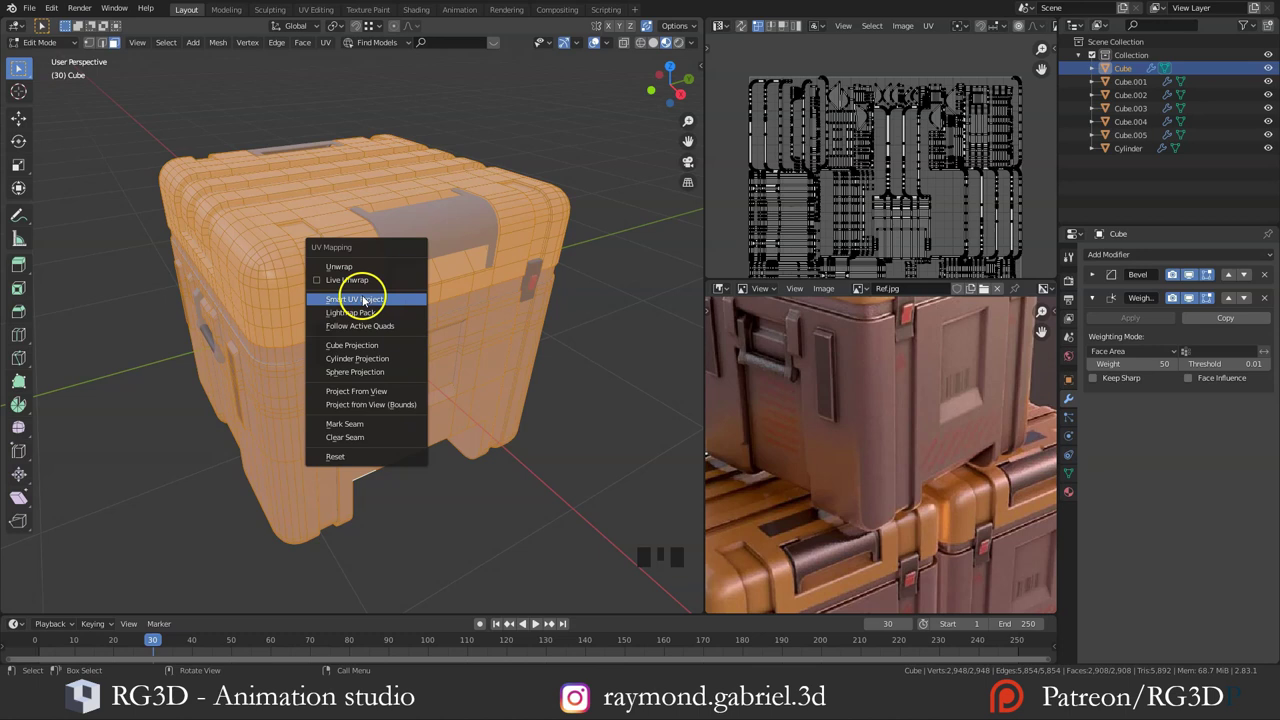
left_click_drag(368, 308, 430, 345)
key("Tab")
Step: Switch the lower-right editor to the Shader Editor showing the crate's Principled BSDF nodes
left_click_drag(732, 323, 810, 437)
left_click_drag(810, 437, 808, 444)
key("n")
scroll("up", 3)
left_click(817, 388)
left_click_drag(809, 365, 808, 396)
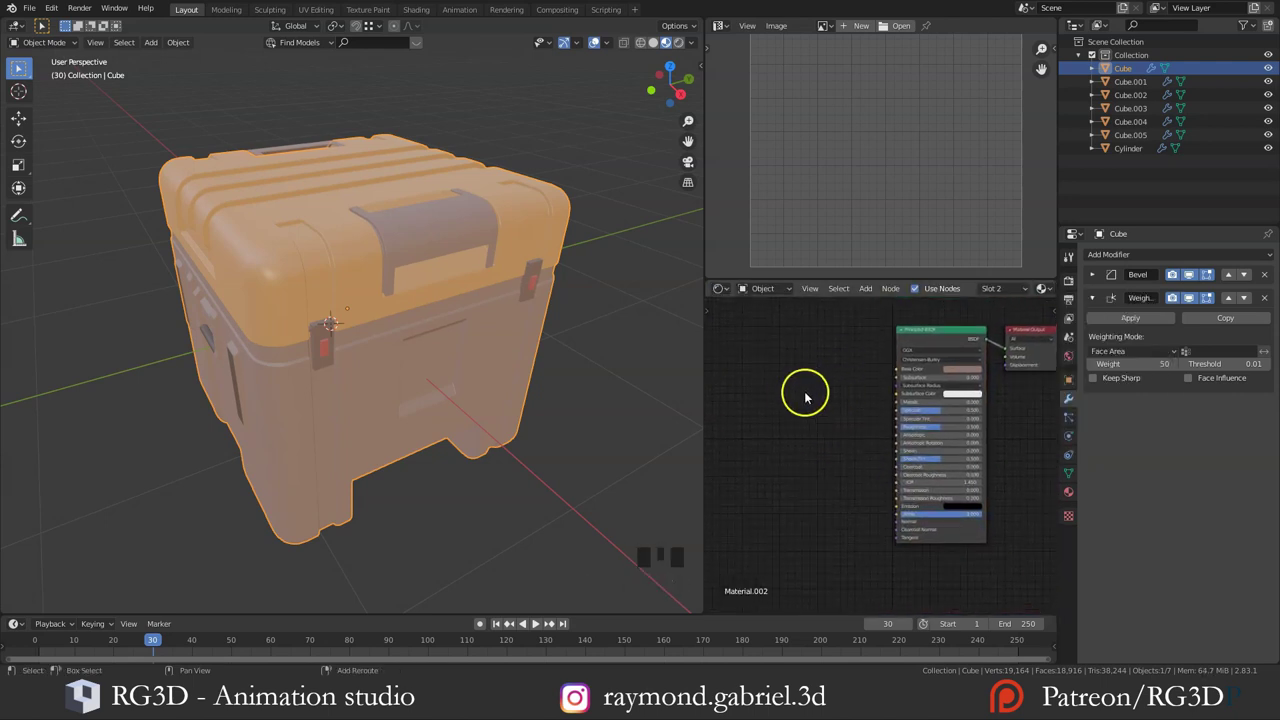
Step: Add an Image Texture node with a new 2048x2048 Crate-paint image linked to Base Color
middle_click(806, 402)
key("shift+a")
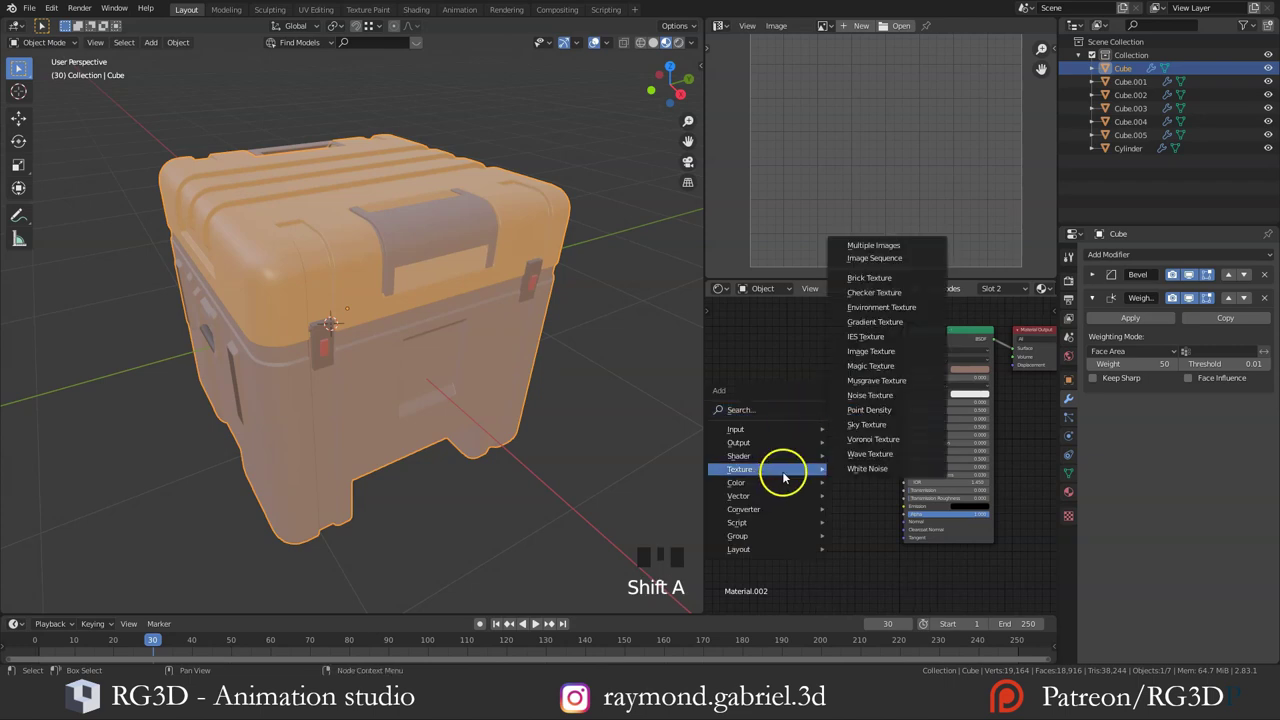
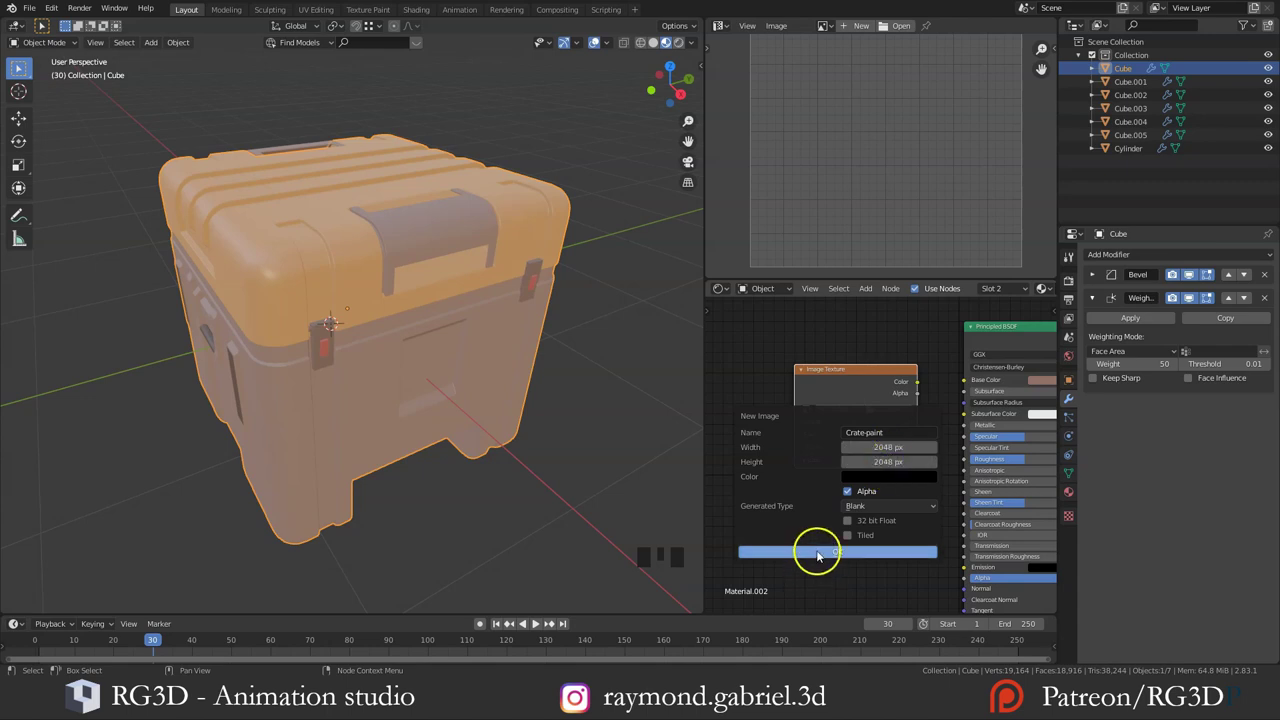
left_click(923, 388)
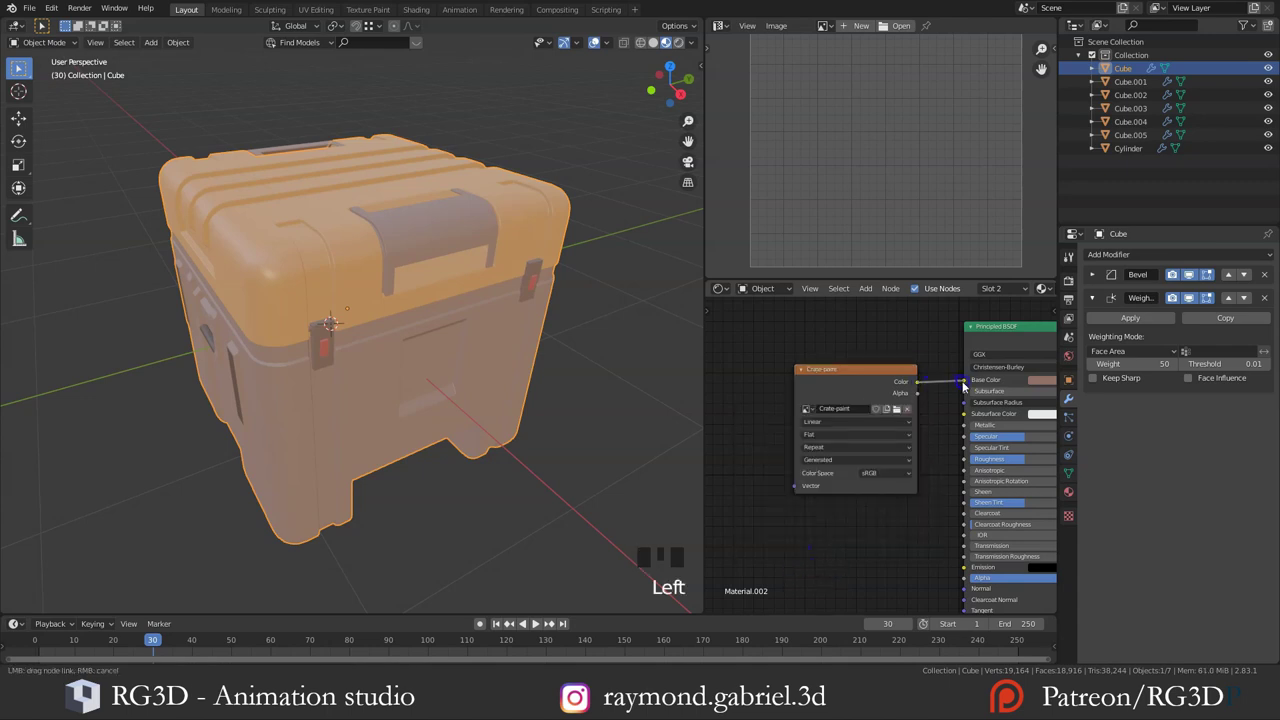
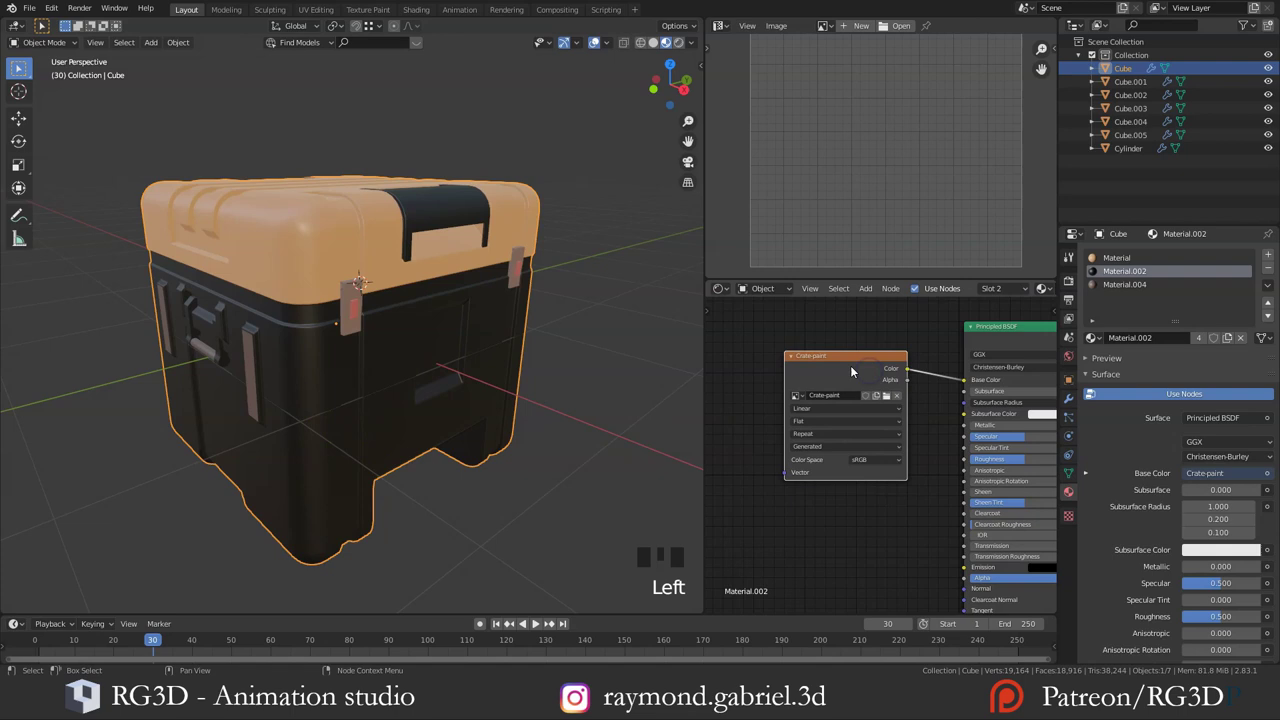
left_click_drag(373, 385, 413, 381)
Step: Enter Texture Paint mode and fill the crate body with a muted reddish-brown base colour
key("ctrl+Tab")
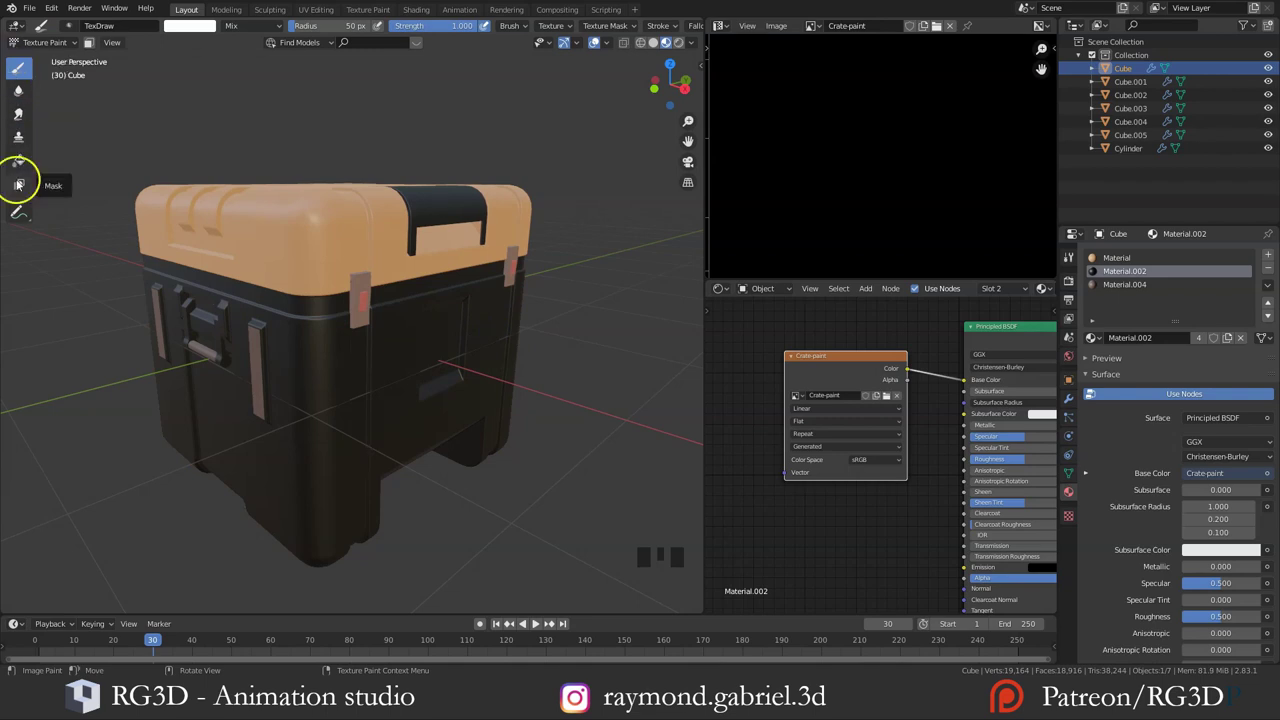
left_click_drag(23, 168, 821, 32)
scroll("down", 3)
scroll("up", 3)
key("e")
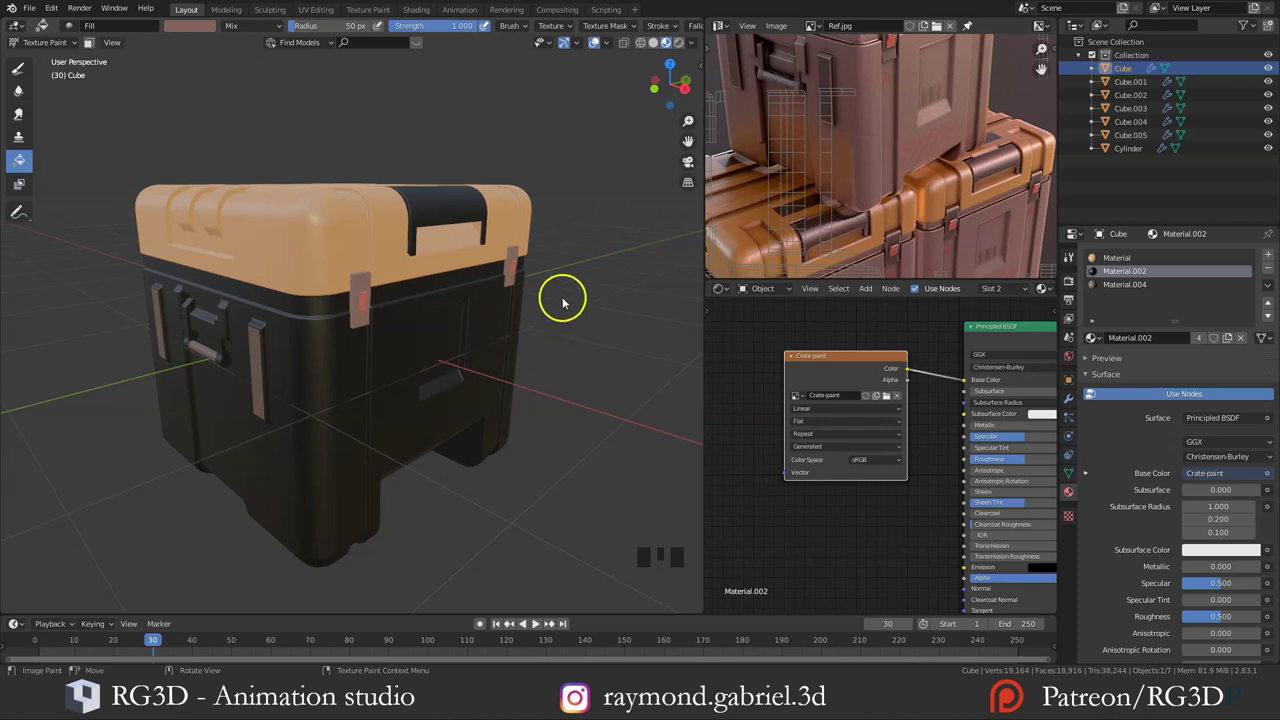
left_click(587, 296)
Step: View the crate from the side and return to the freehand Draw brush
left_click_drag(449, 353, 36, 72)
left_click(36, 72)
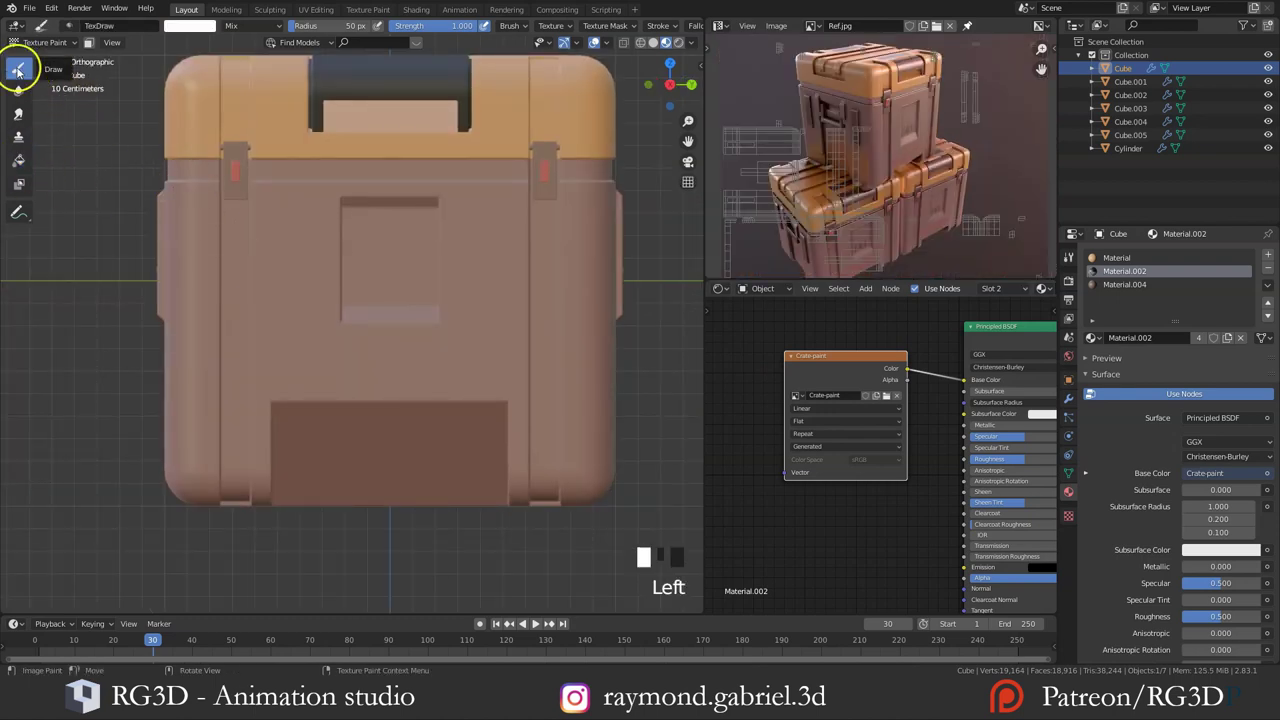
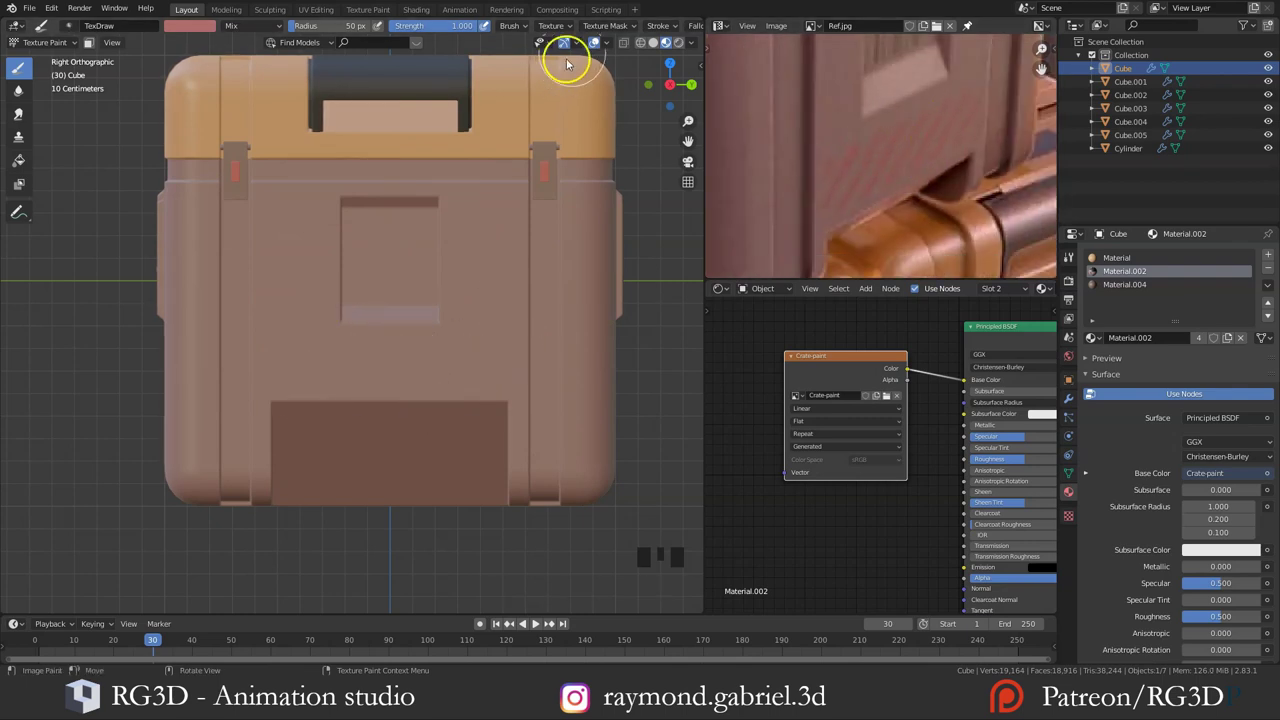
Step: Set the brush to Line strokes with Constant falloff and a radius of about 14 px
left_click_drag(308, 351, 359, 347)
key("ctrl+z")
key("ctrl+z")
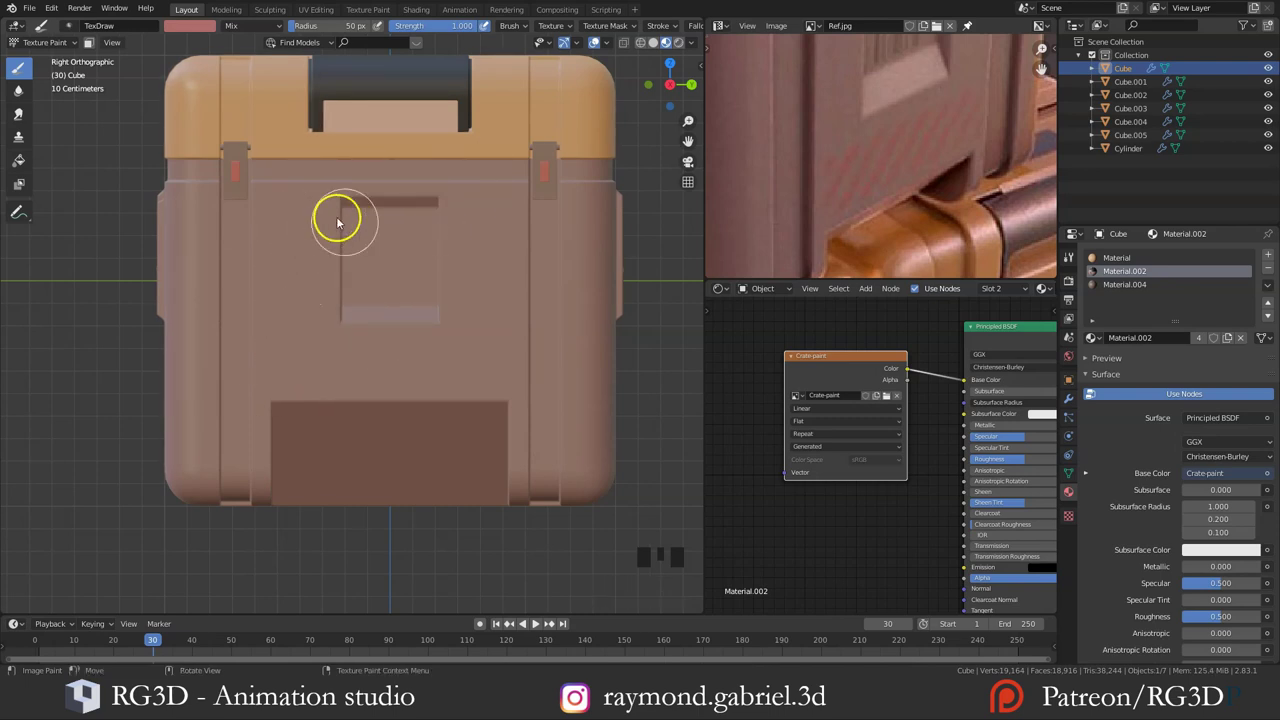
scroll("down", 3)
left_click_drag(594, 29, 606, 57)
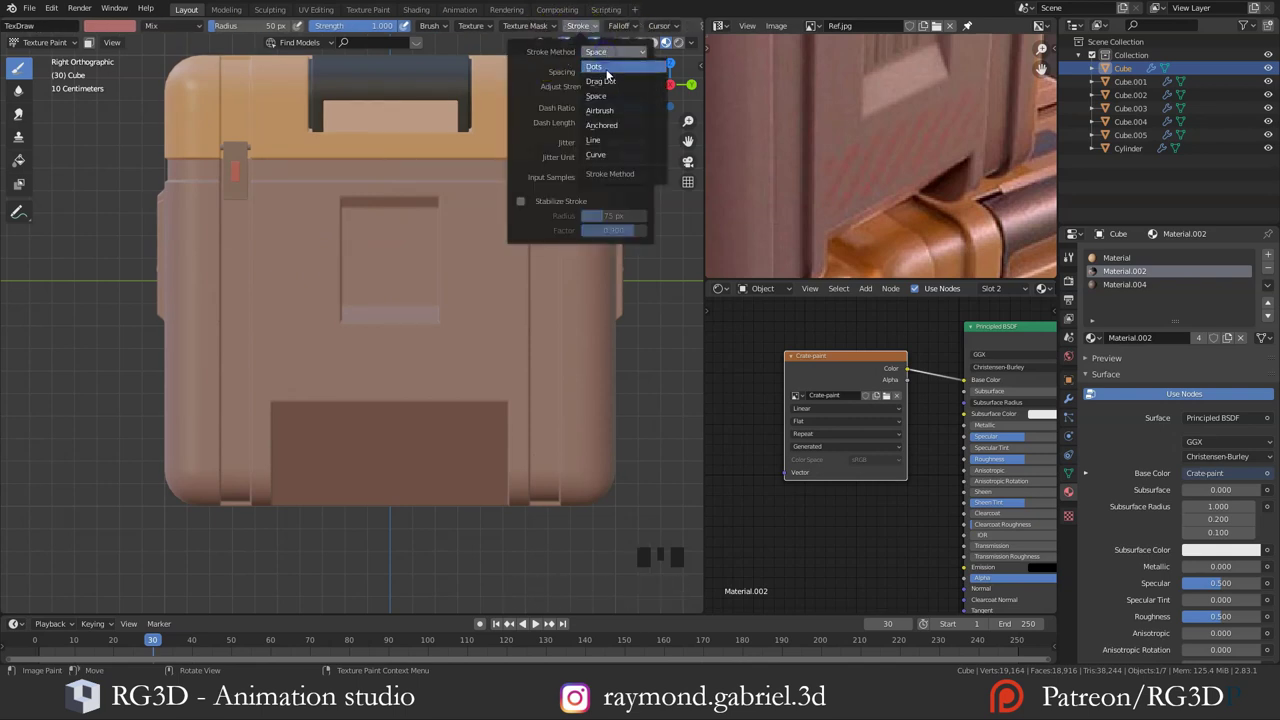
left_click_drag(317, 218, 337, 503)
key("ctrl+z")
key("f")
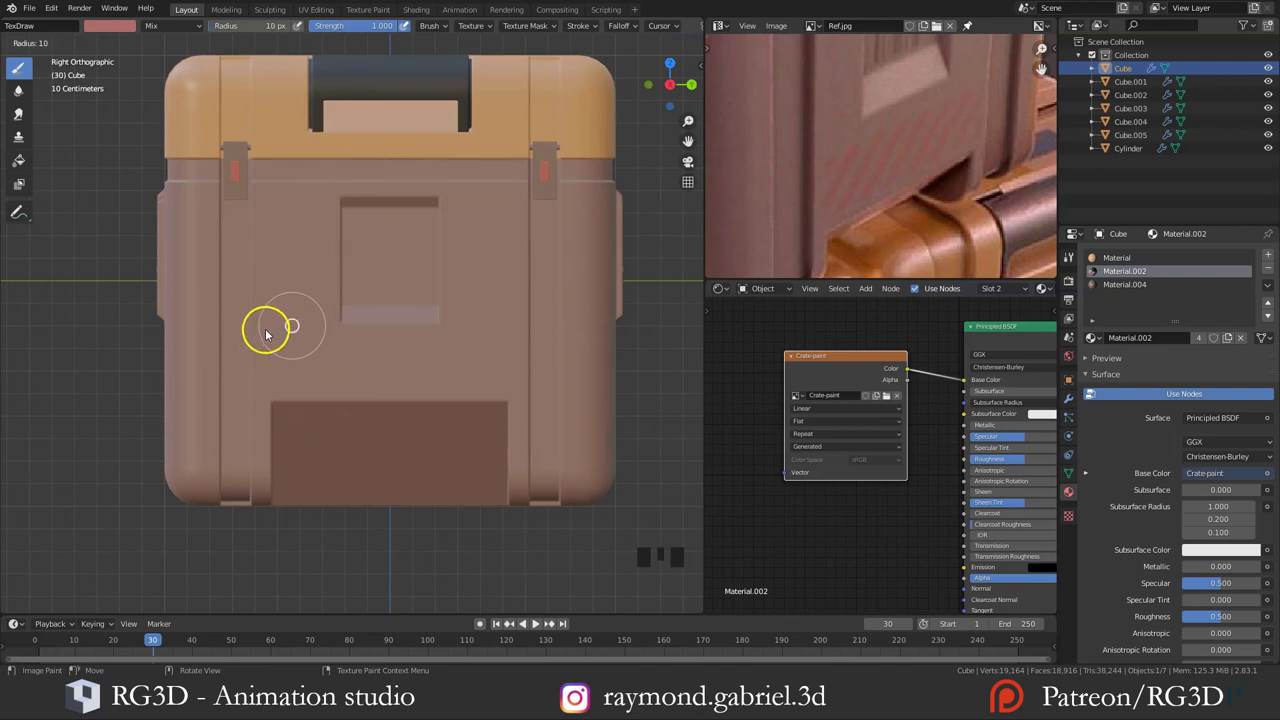
scroll("up", 3)
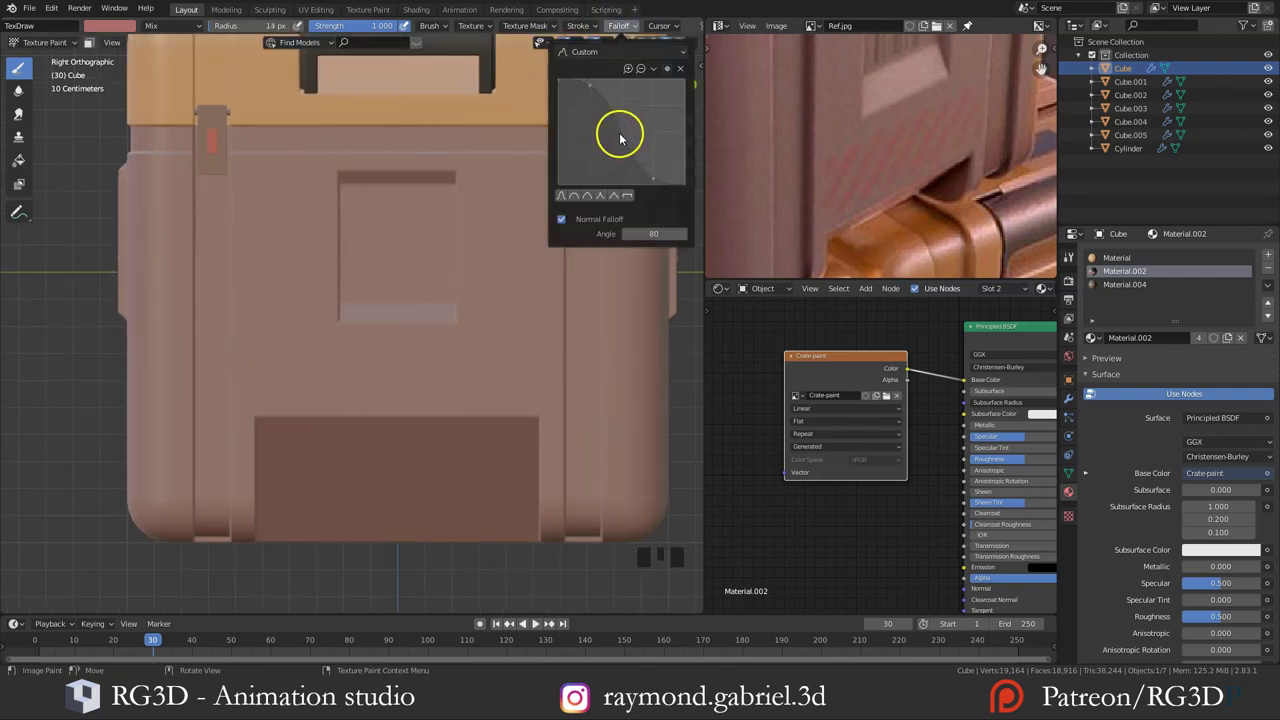
left_click(293, 223)
Step: Test a few diagonal strokes on the crate front and undo them
key("ctrl+z")
left_click_drag(514, 203, 463, 360)
key("ctrl+z")
left_click_drag(541, 206, 513, 273)
key("ctrl+z")
left_click_drag(626, 33, 304, 271)
scroll("up", 3)
Step: Paint diagonal pinkish-red hazard stripes below the crate's front panel
left_click_drag(295, 260, 251, 353)
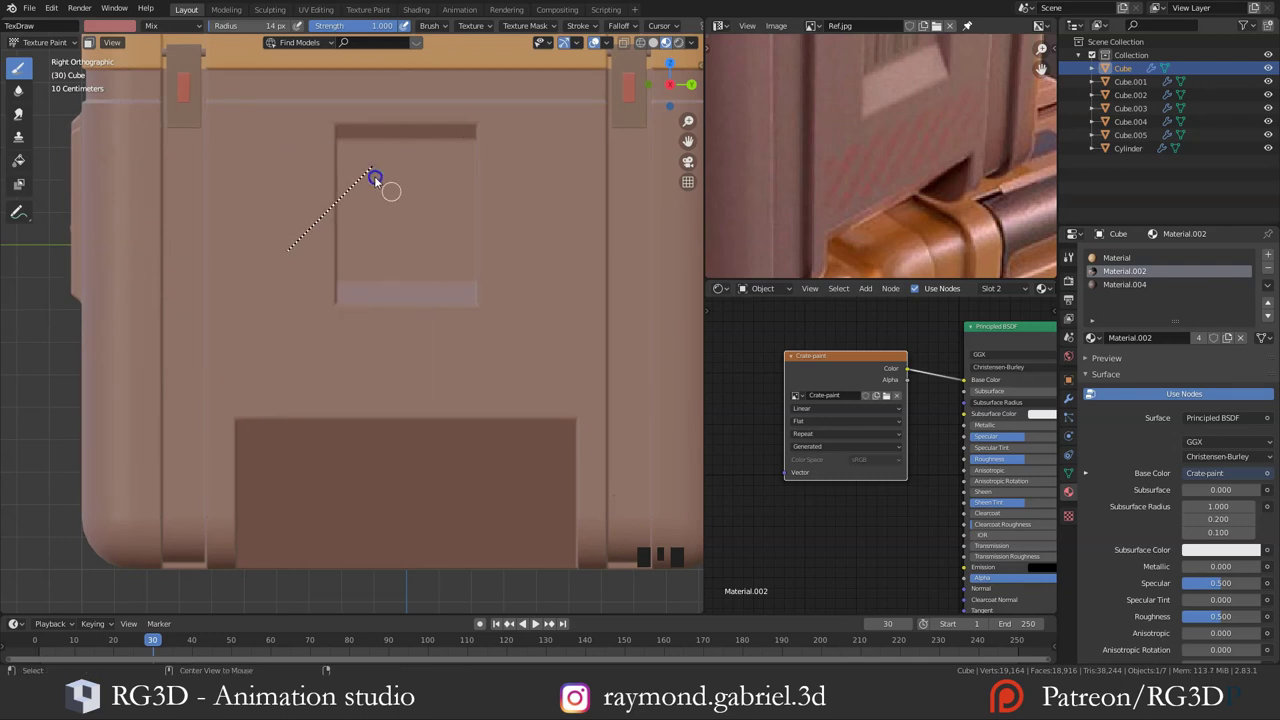
key("ctrl+z")
left_click_drag(379, 373, 877, 176)
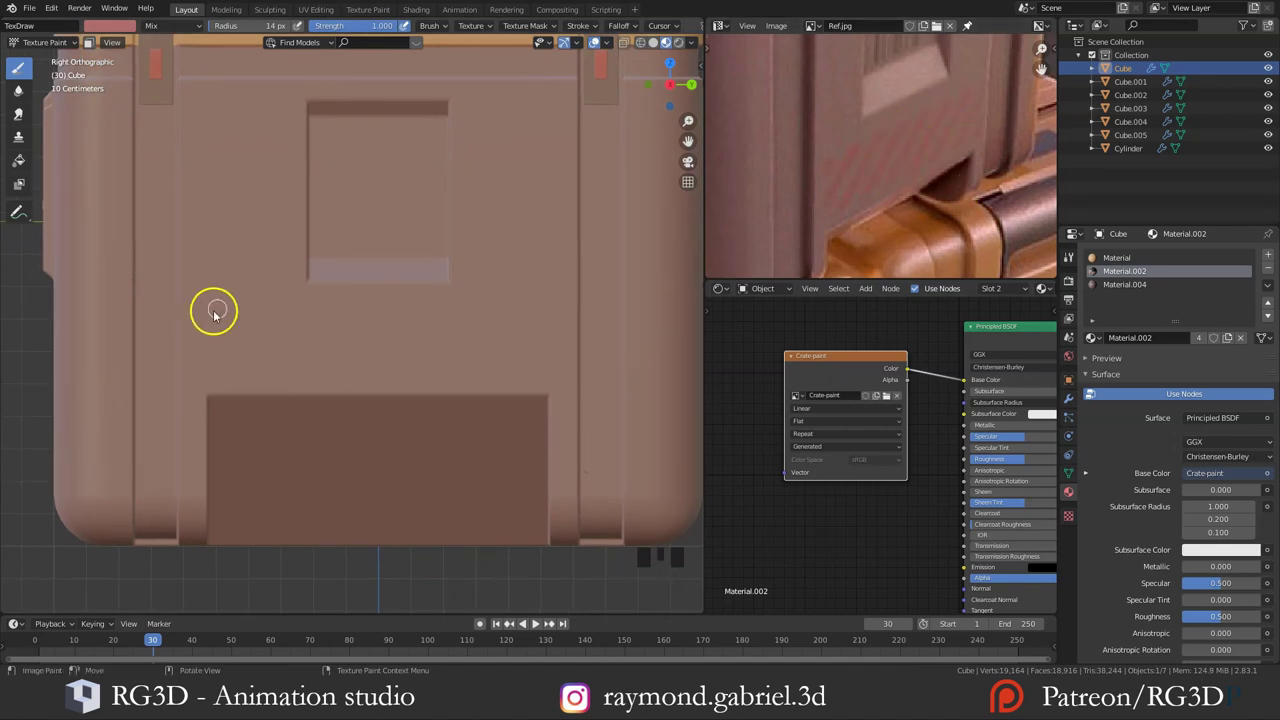
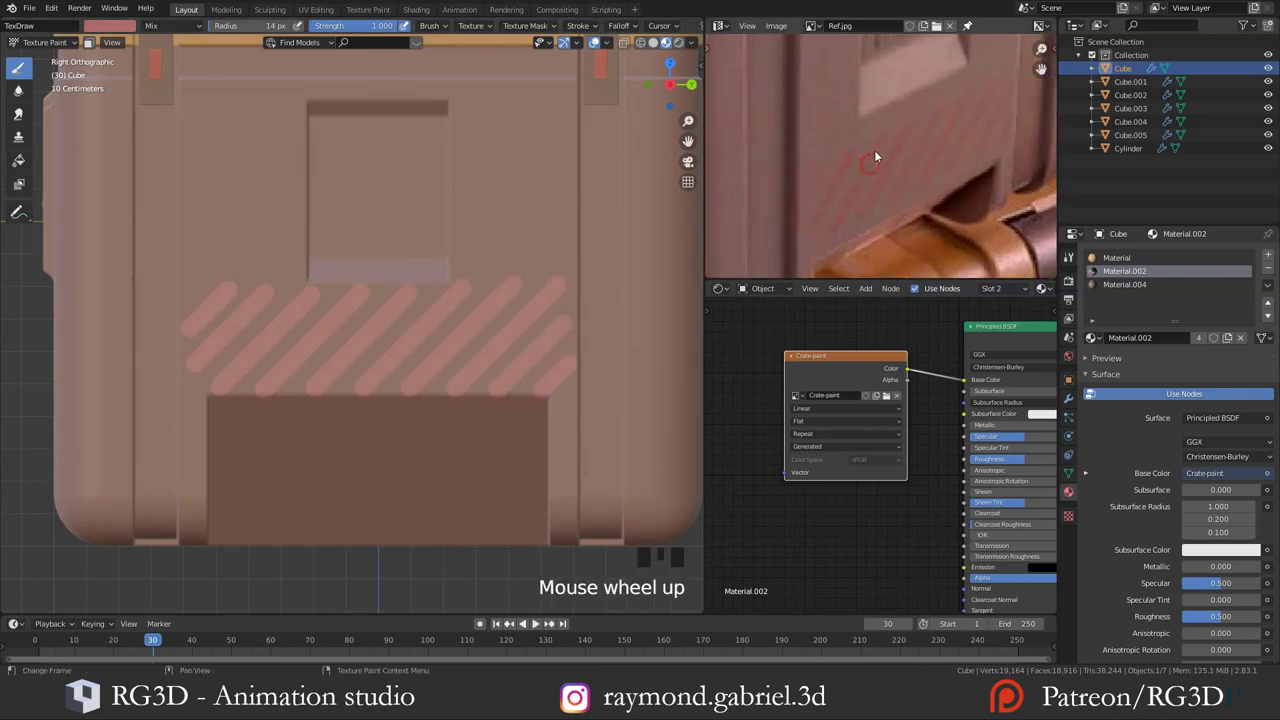
scroll("up", 3)
left_click_drag(811, 187, 951, 113)
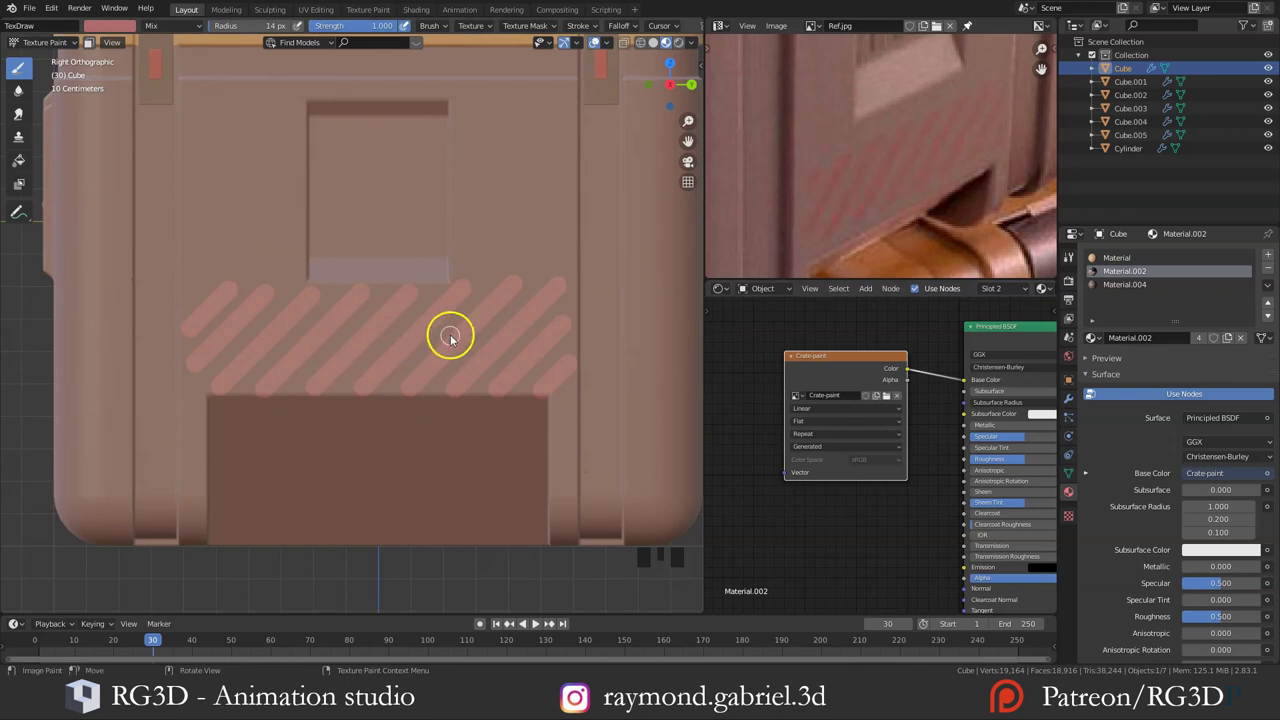
Step: Inspect the stripes around the crate and fit the Crate-paint texture in the image editor
scroll("down", 3)
middle_click(701, 296)
left_click_drag(721, 296, 837, 411)
scroll("down", 3)
scroll("up", 3)
left_click_drag(954, 374, 930, 417)
scroll("up", 3)
scroll("down", 3)
middle_click(985, 403)
scroll("up", 3)
scroll("down", 3)
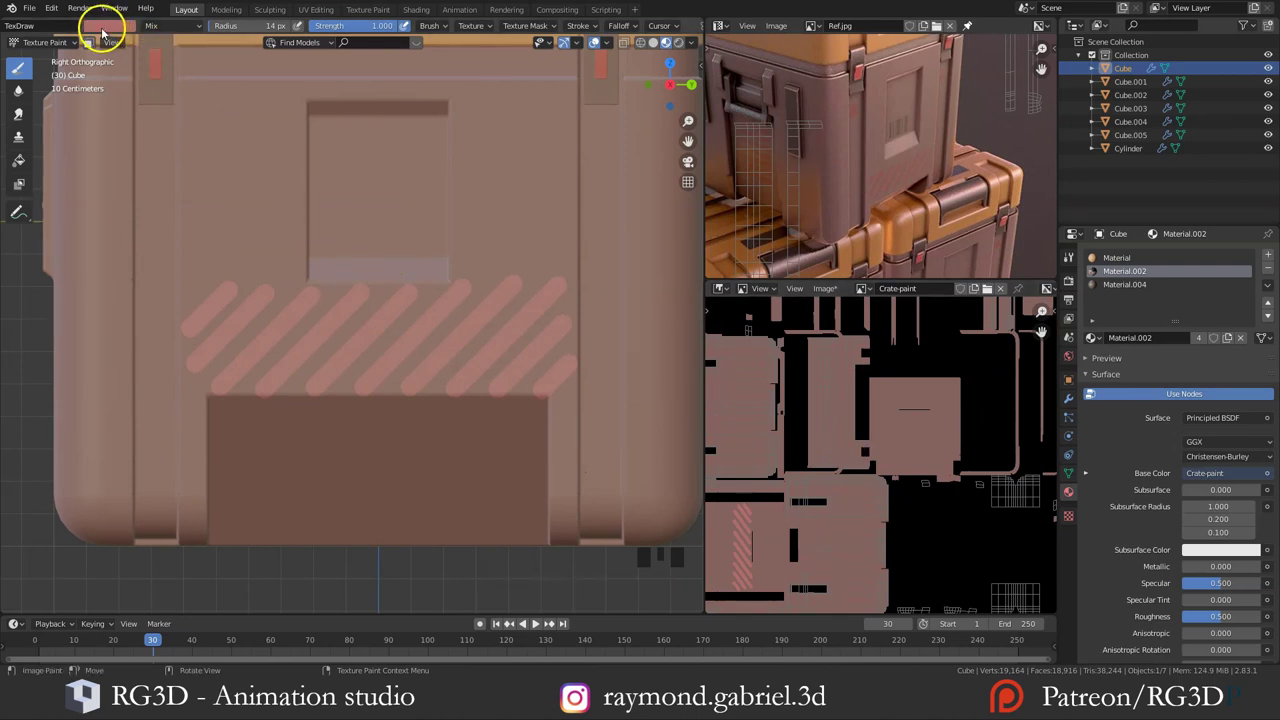
key("e")
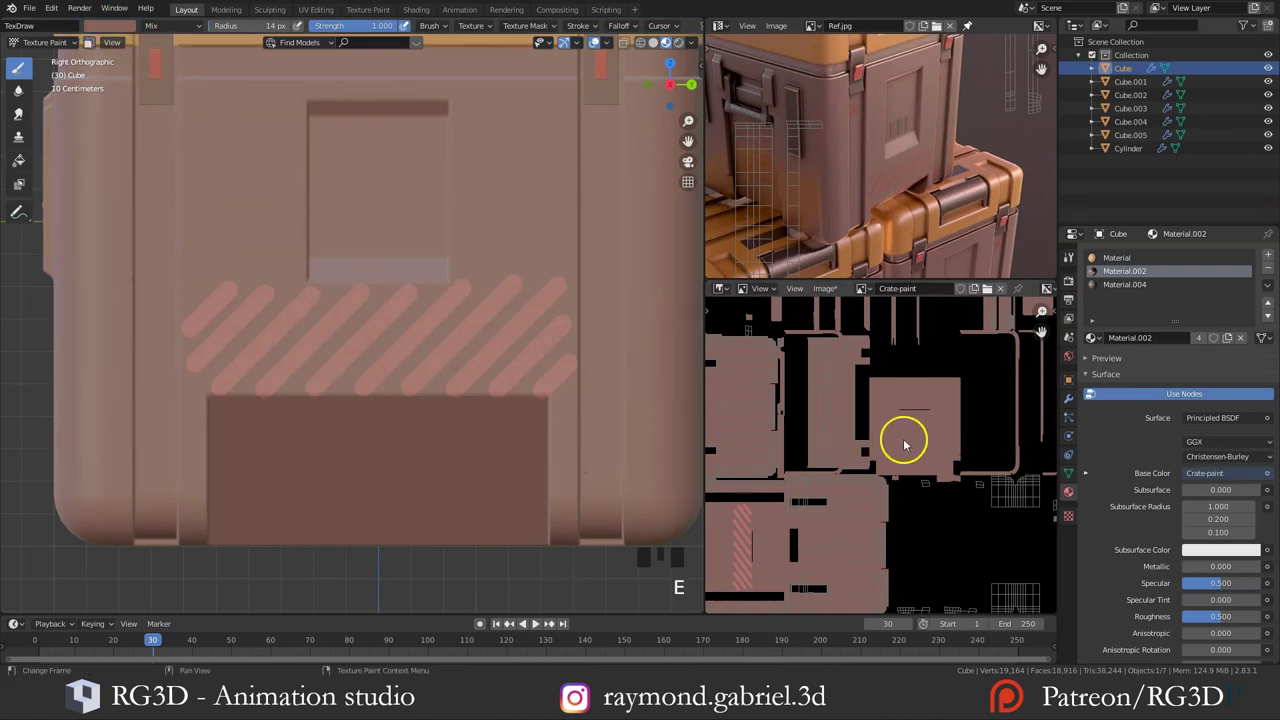
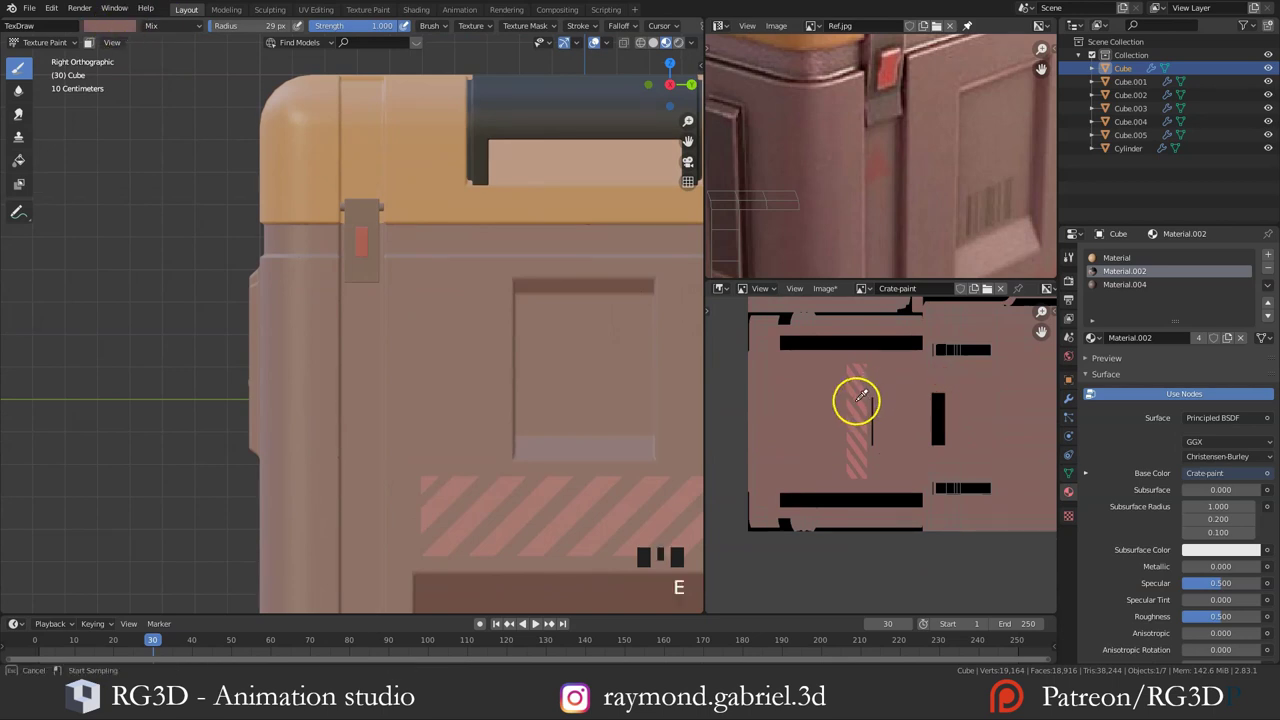
Step: Create a colour palette in Brush Settings storing the reddish colour and sample a colour from the texture
scroll("down", 3)
scroll("up", 3)
left_click(1075, 261)
scroll("down", 3)
left_click(1105, 503)
scroll("down", 3)
left_click_drag(1142, 501, 1112, 535)
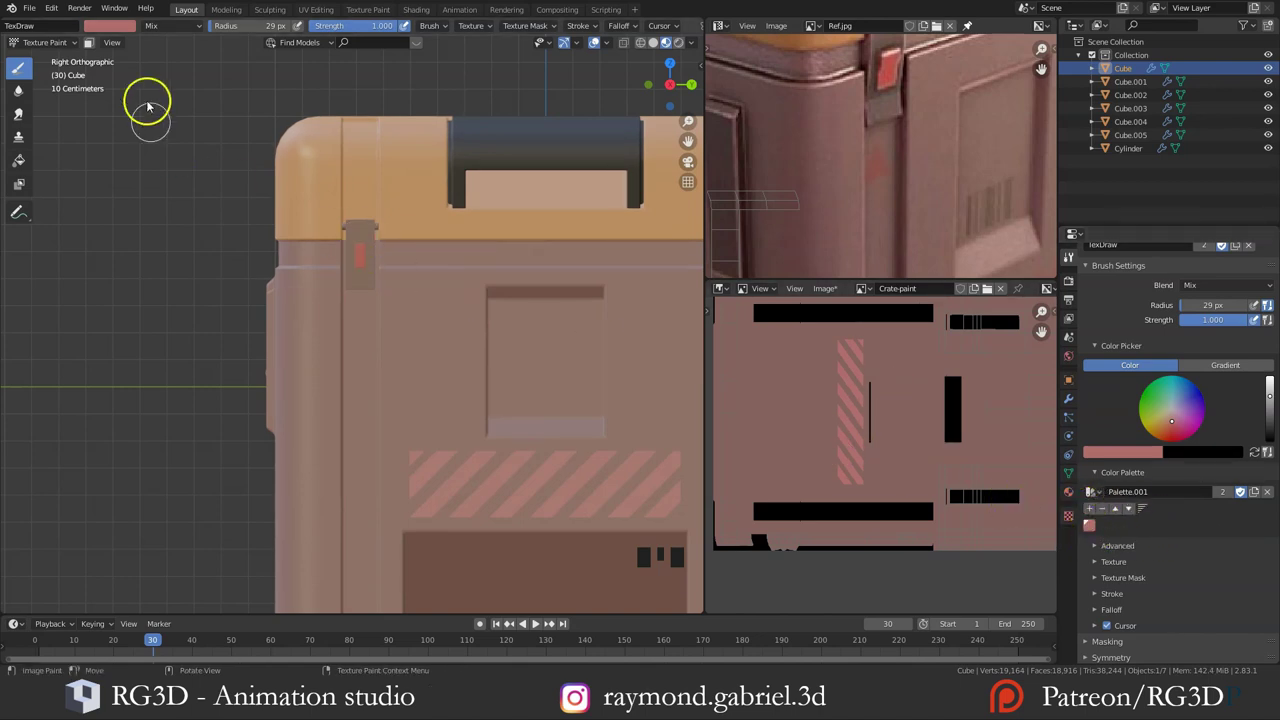
key("e")
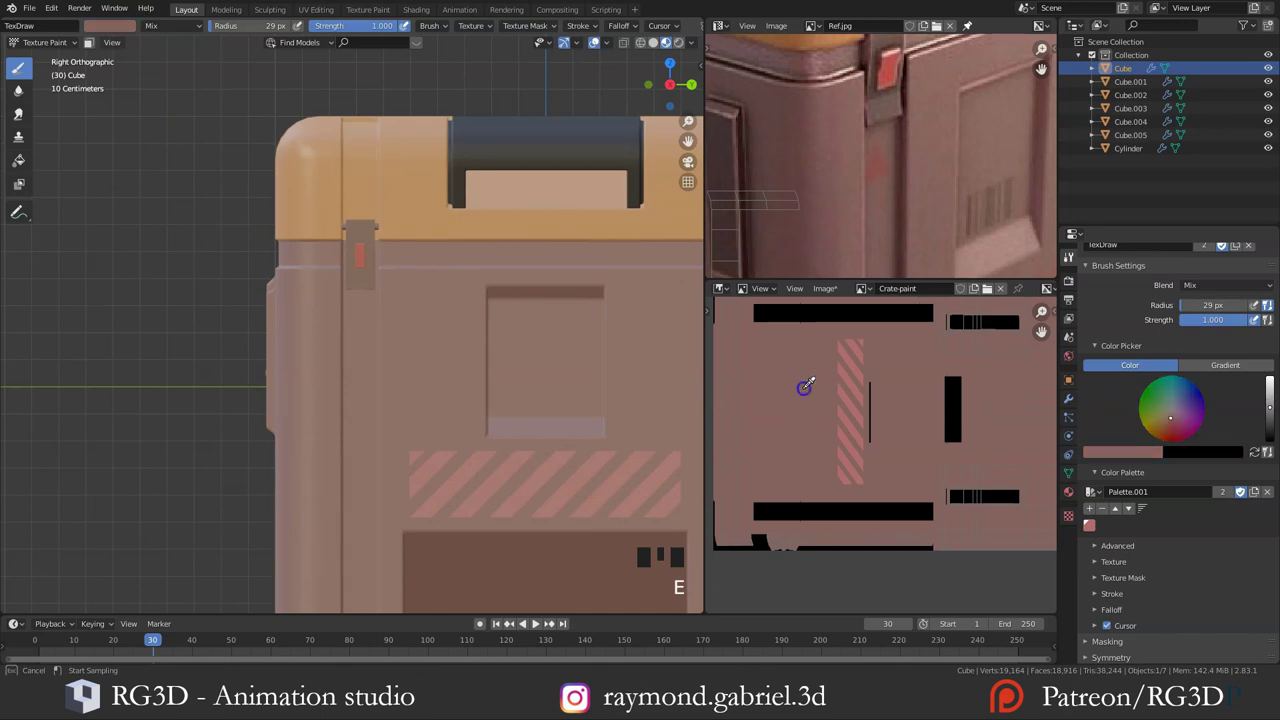
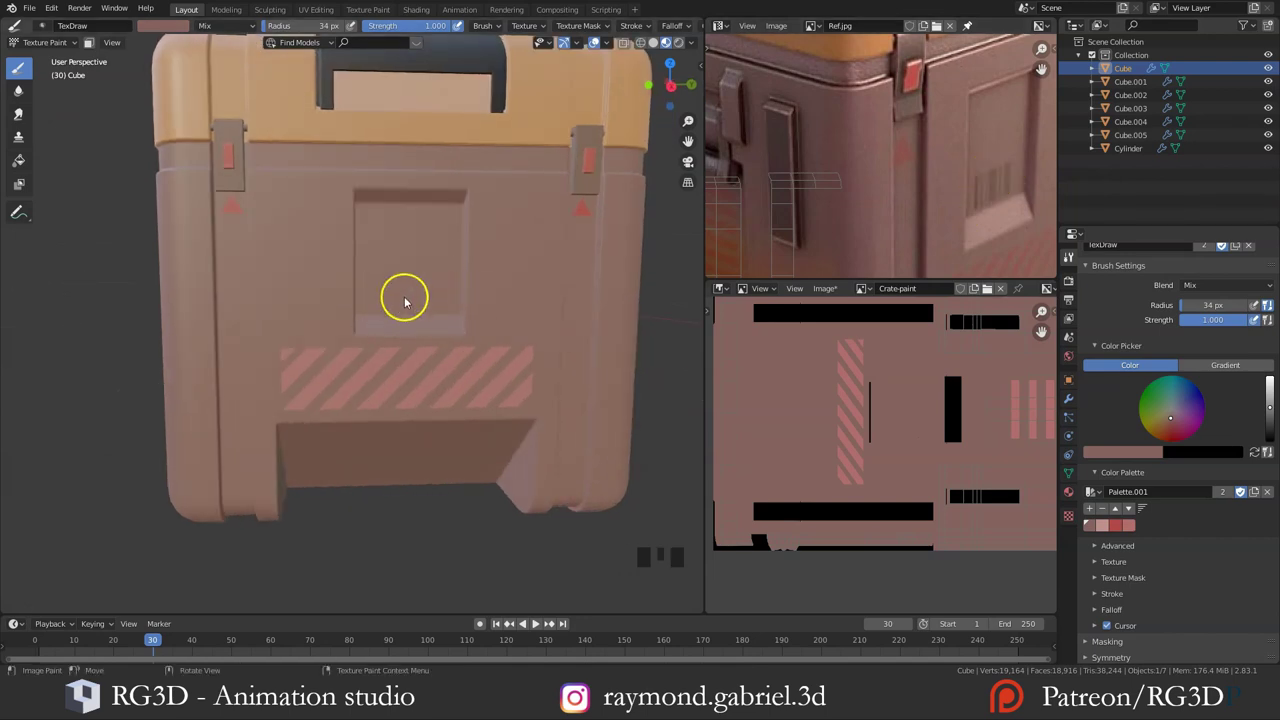
Step: Load Barcode.png as a stencil brush texture and size it to decal scale over the crate
scroll("down", 3)
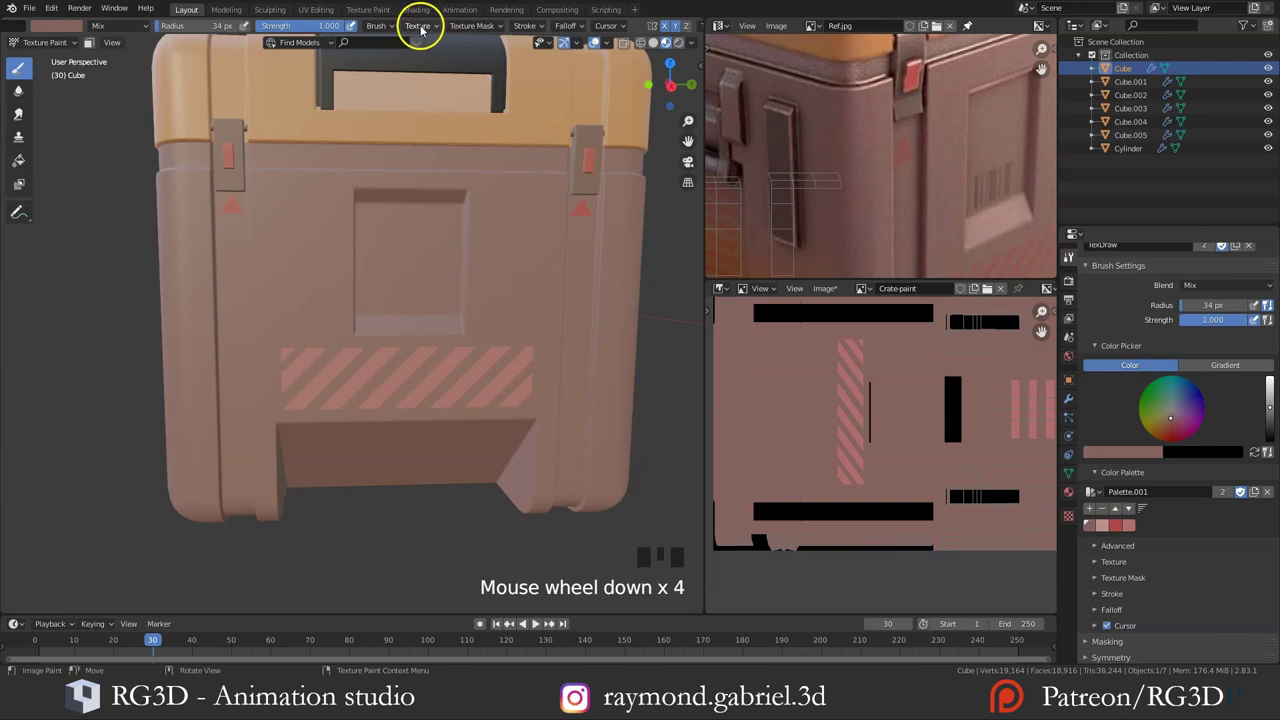
left_click_drag(424, 33, 449, 100)
left_click(1072, 523)
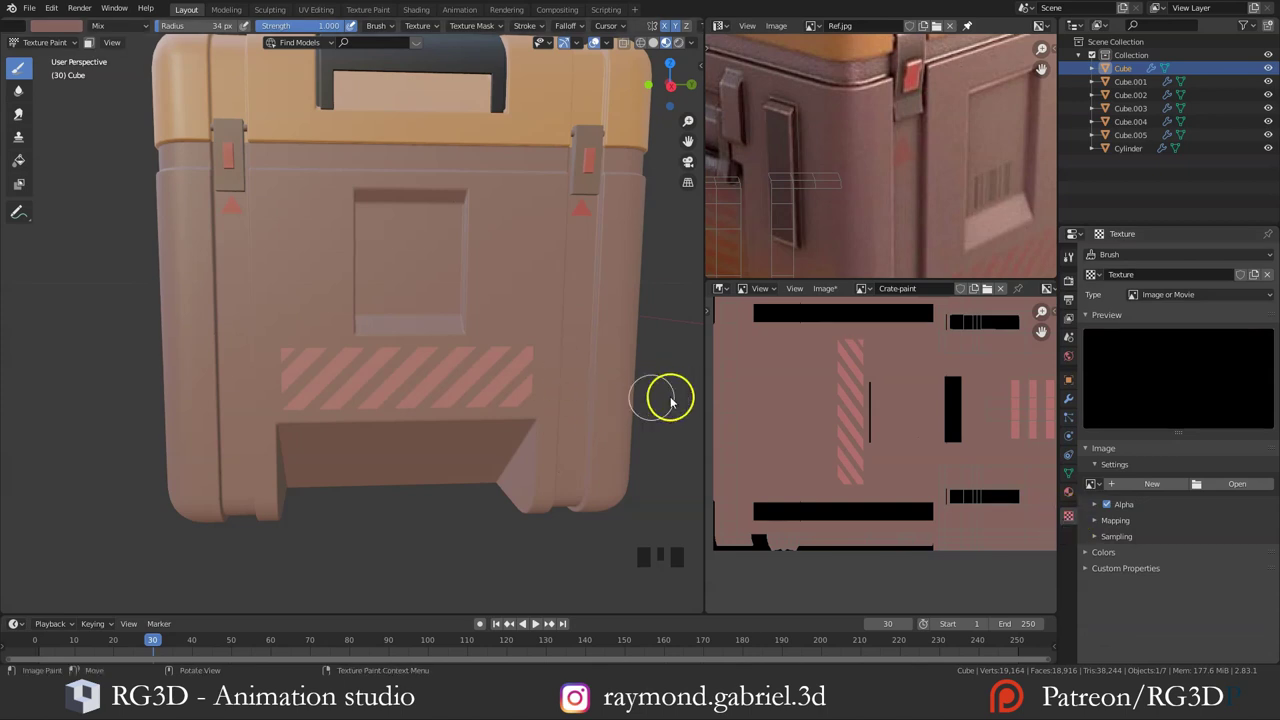
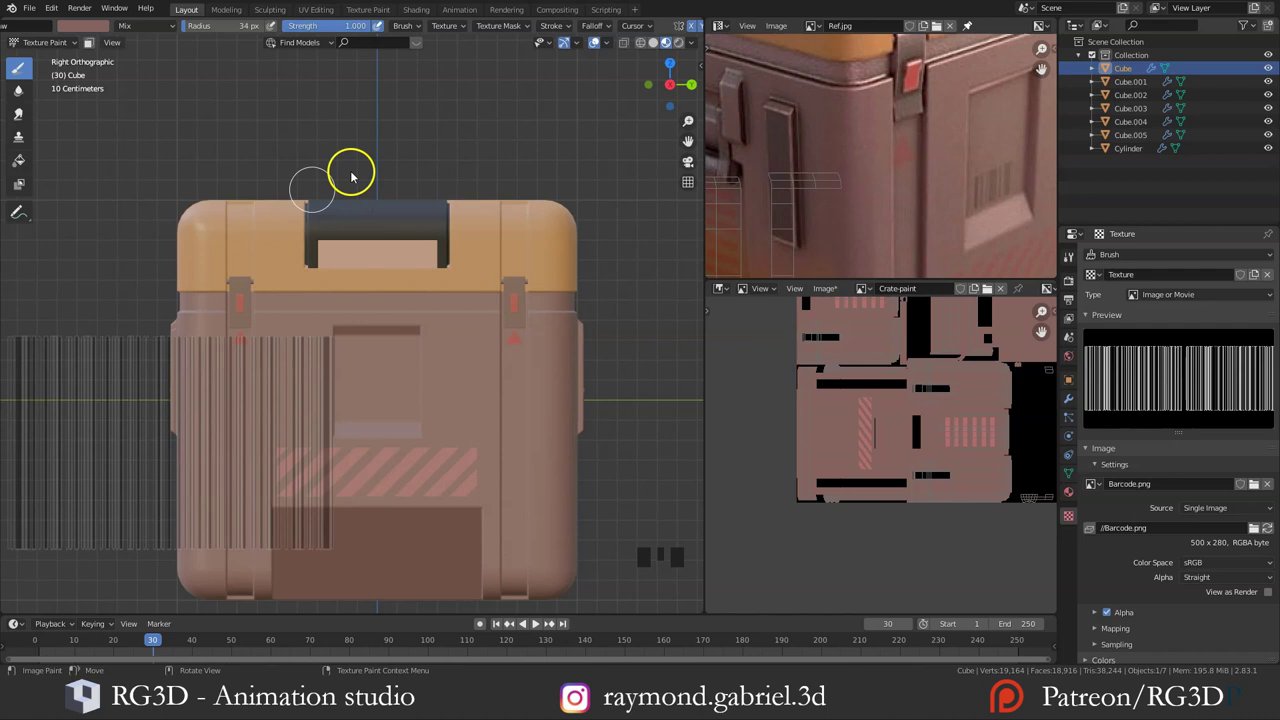
left_click_drag(158, 464, 384, 403)
scroll("up", 3)
left_click_drag(384, 403, 618, 32)
Step: Stamp two barcode decals onto the crate's front panel
scroll("down", 3)
left_click(642, 31)
left_click(648, 32)
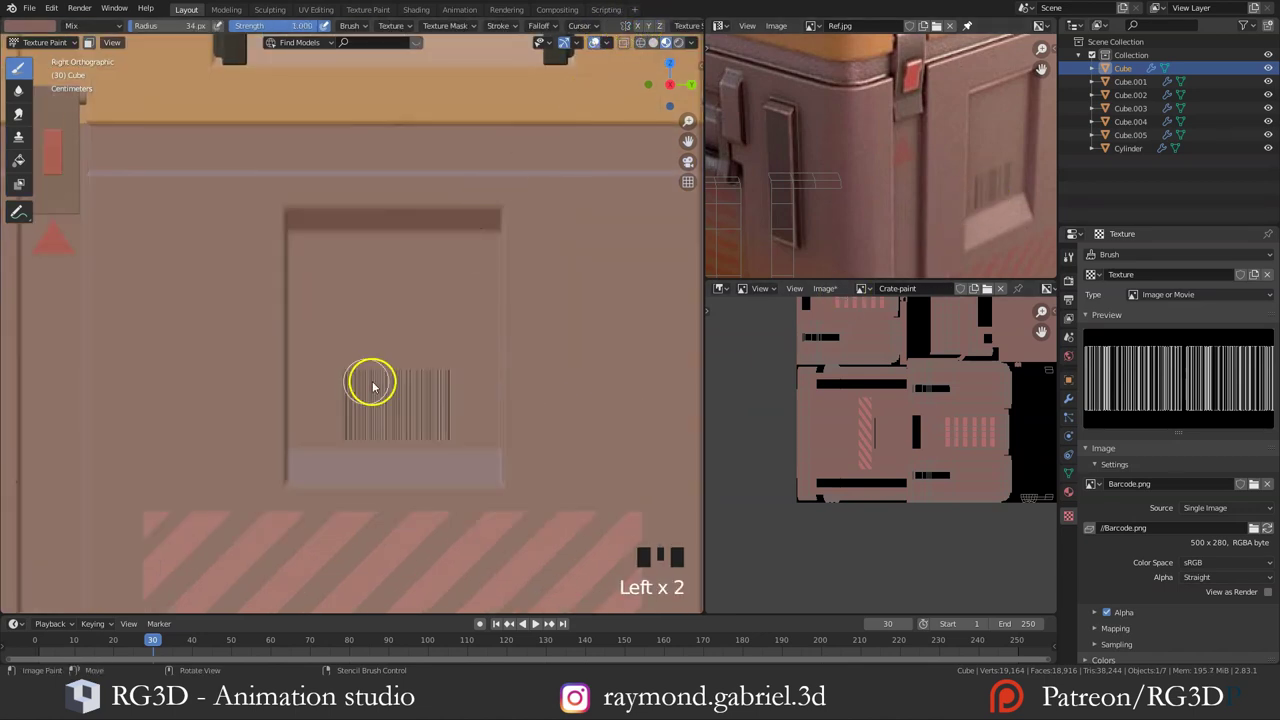
left_click_drag(360, 388, 378, 389)
scroll("down", 3)
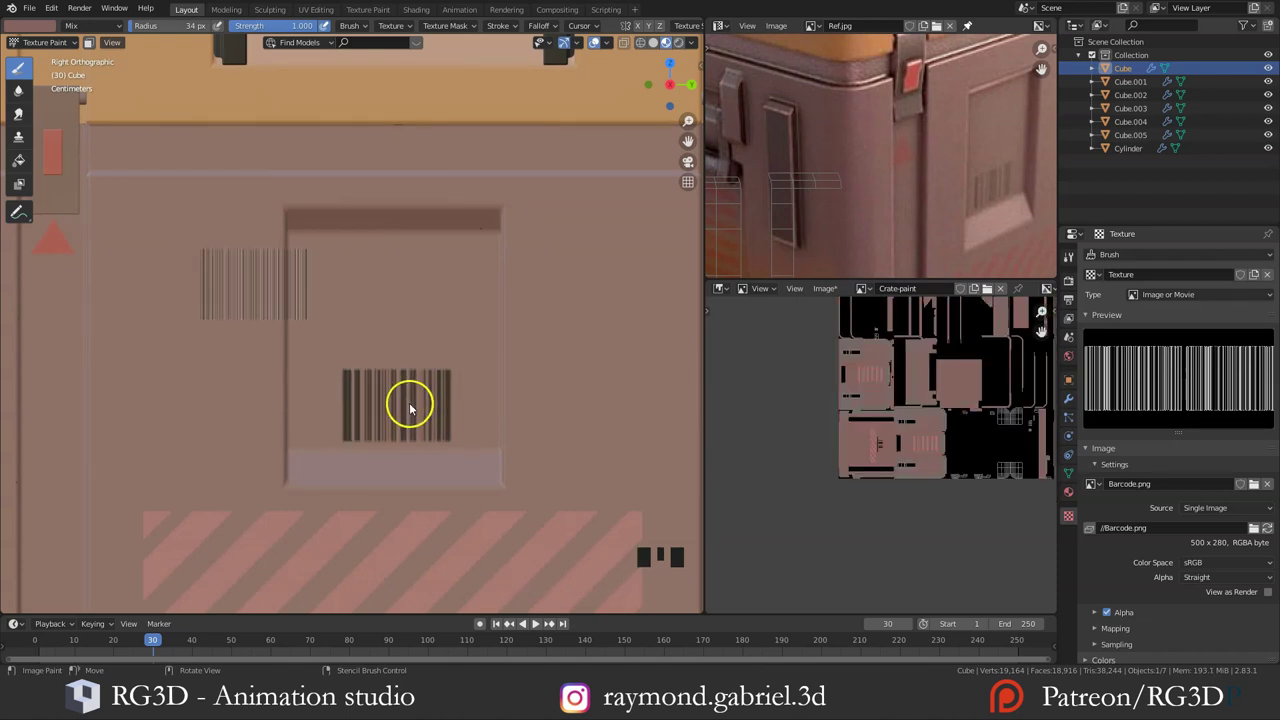
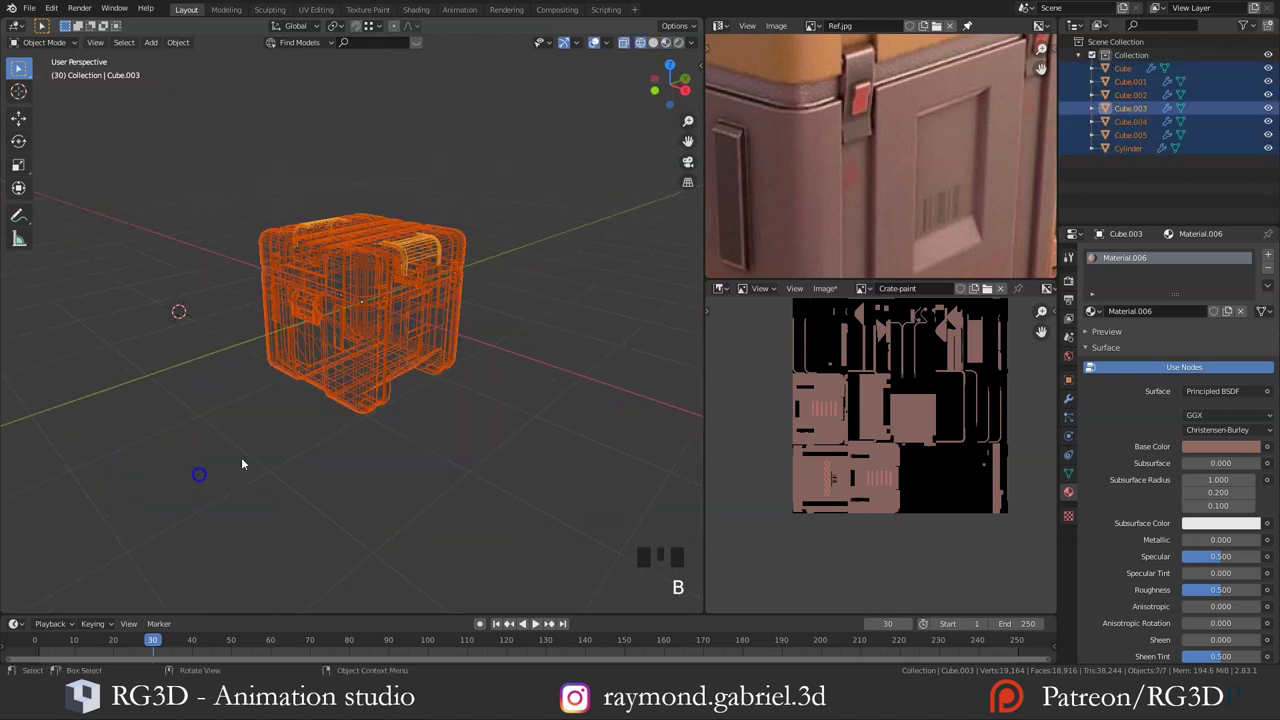
Step: Raise all crate pieces 1.016 m along Z in Right Ortho view to sit on the ground line
key("z")
left_click_drag(501, 371, 355, 354)
scroll("up", 3)
key("g")
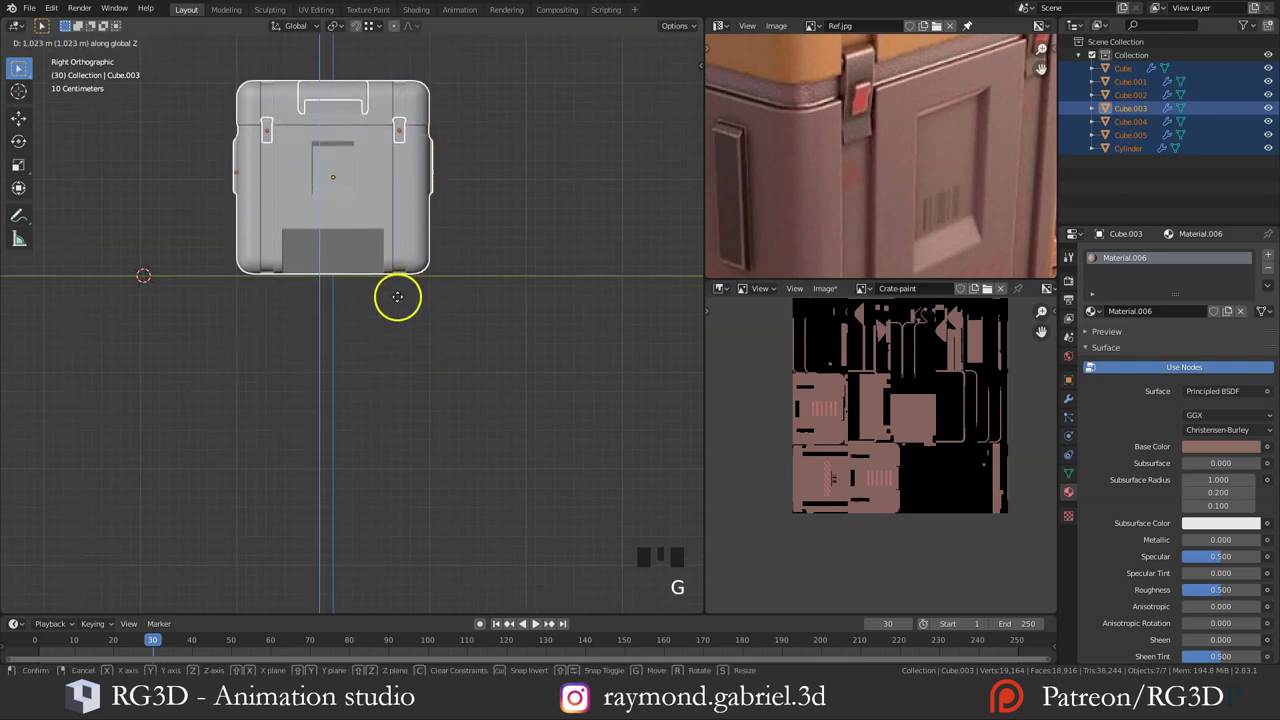
scroll("down", 3)
left_click_drag(401, 289, 445, 379)
Step: Return to perspective view and bring up the add-object menu for the backdrop plane
key("shift+c")
scroll("down", 3)
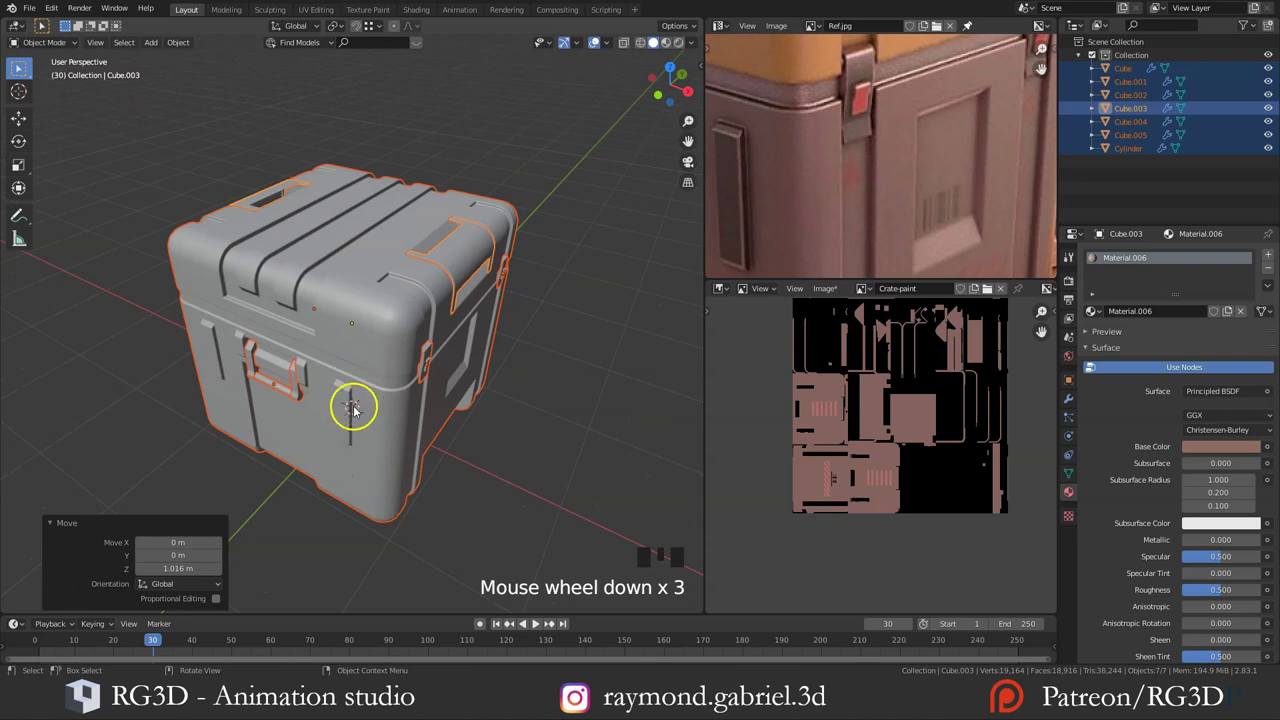
scroll("down", 3)
middle_click(360, 404)
key("shift+a")
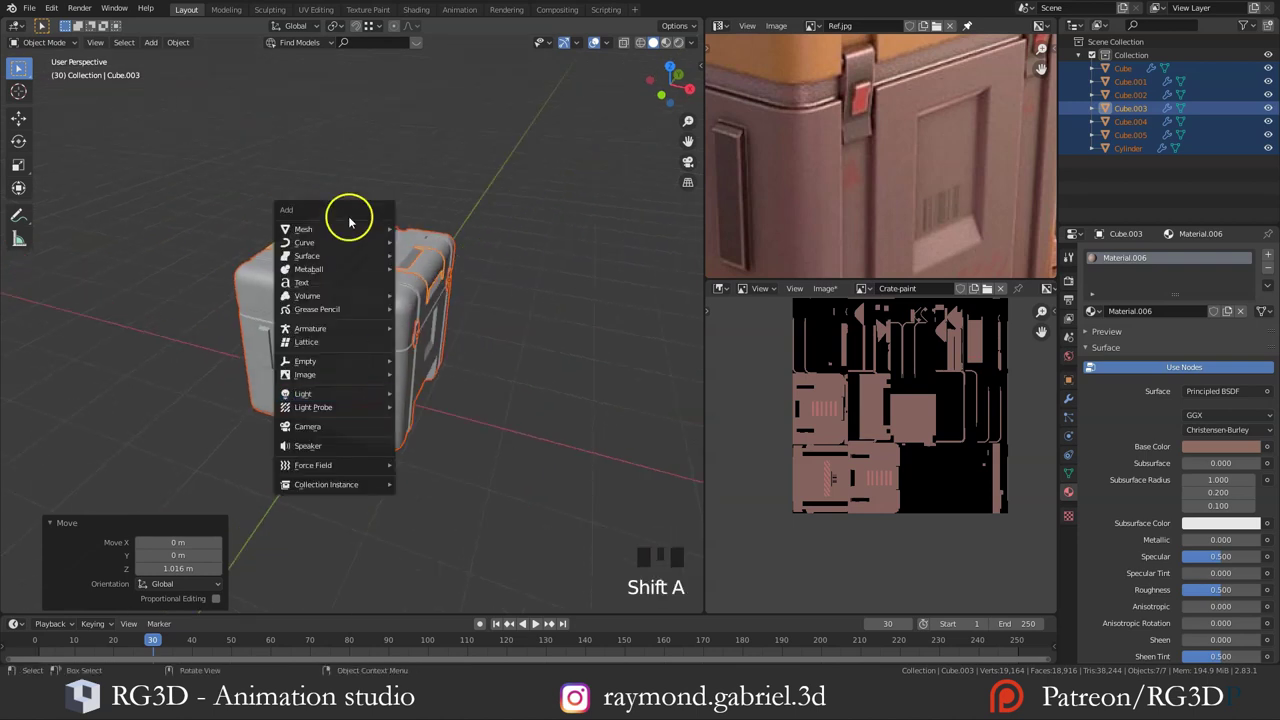
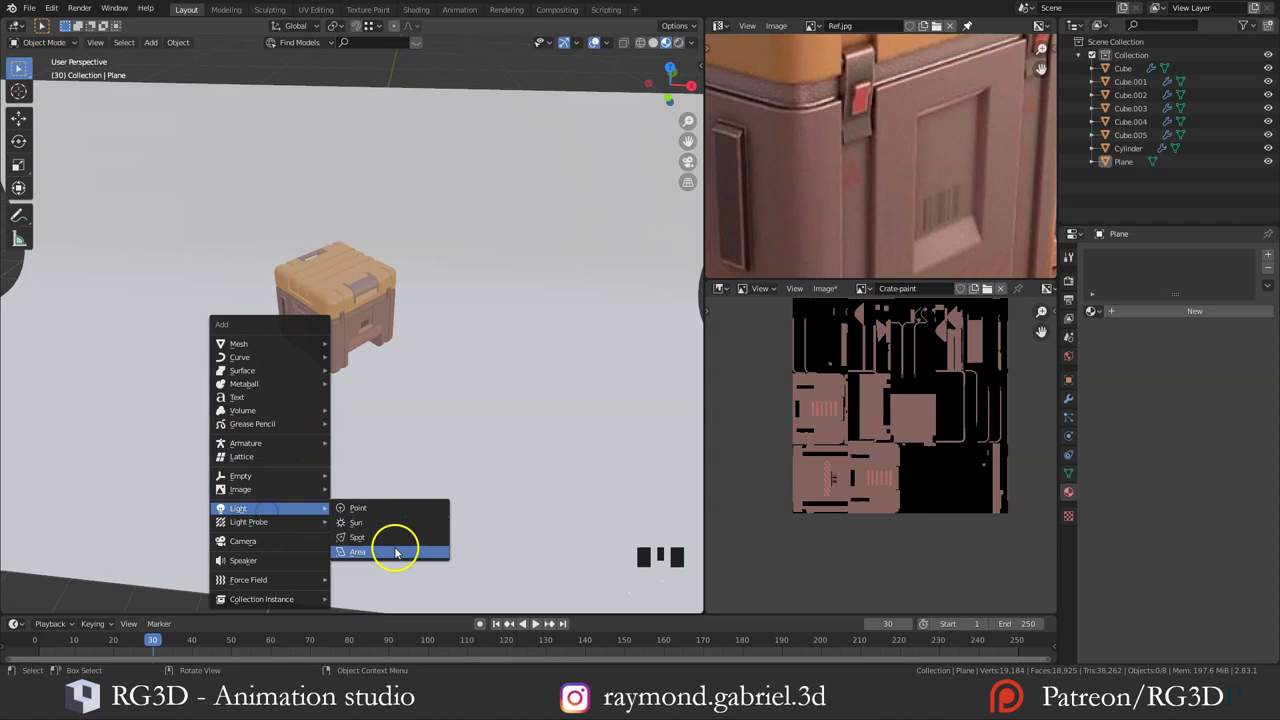
Step: Add a 500 W area light beside the crate and start tinting the second area light warm
left_click_drag(391, 441, 307, 390)
key("g")
left_click_drag(286, 302, 273, 307)
key("s")
middle_click(273, 307)
left_click(1060, 429)
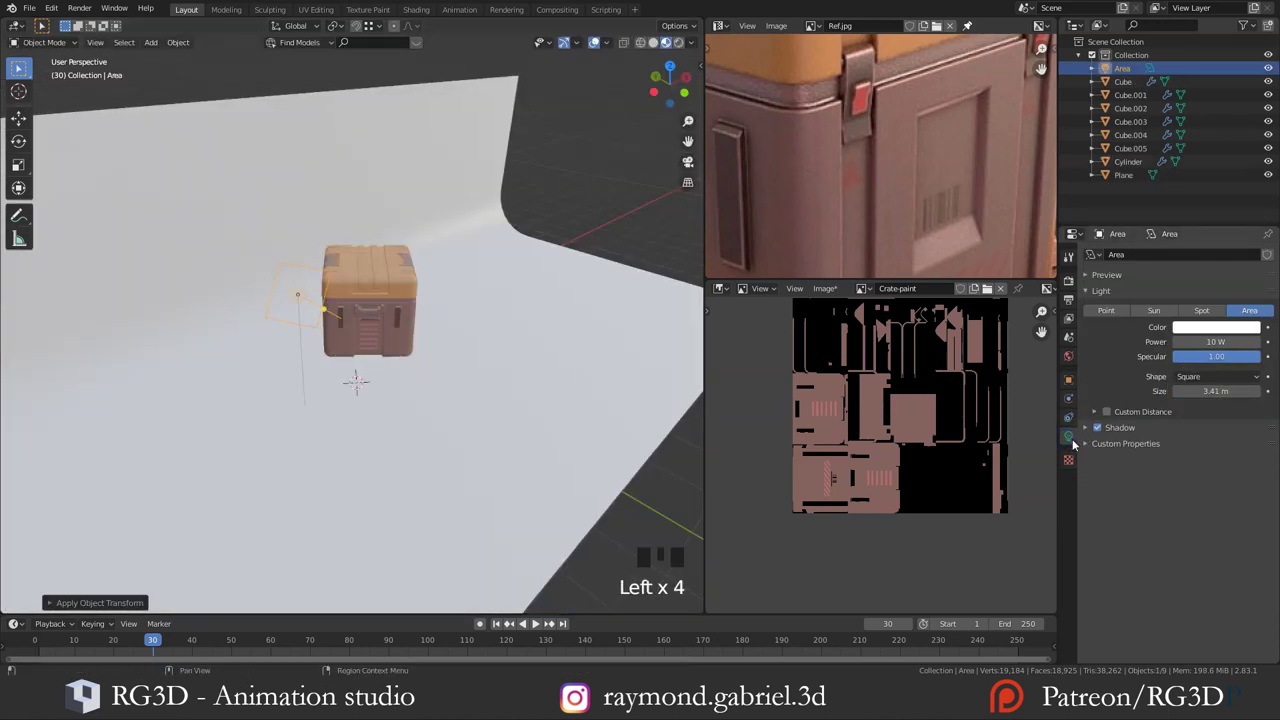
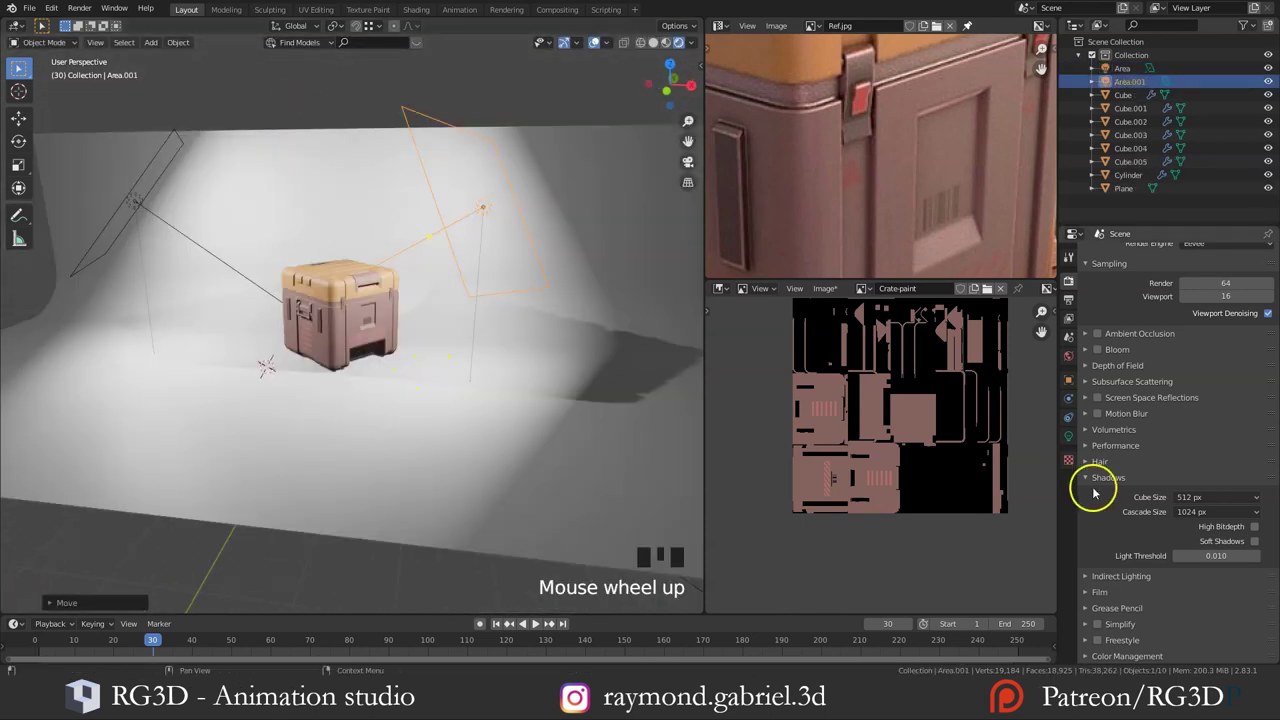
left_click(1075, 445)
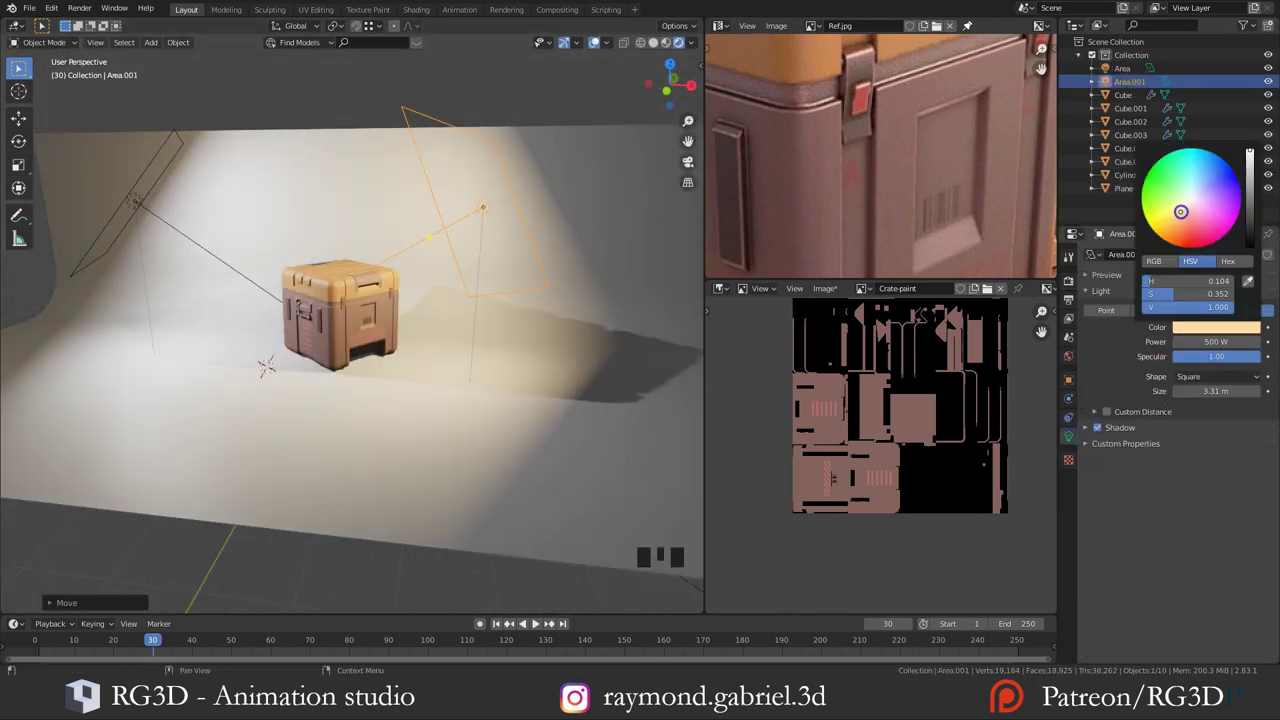
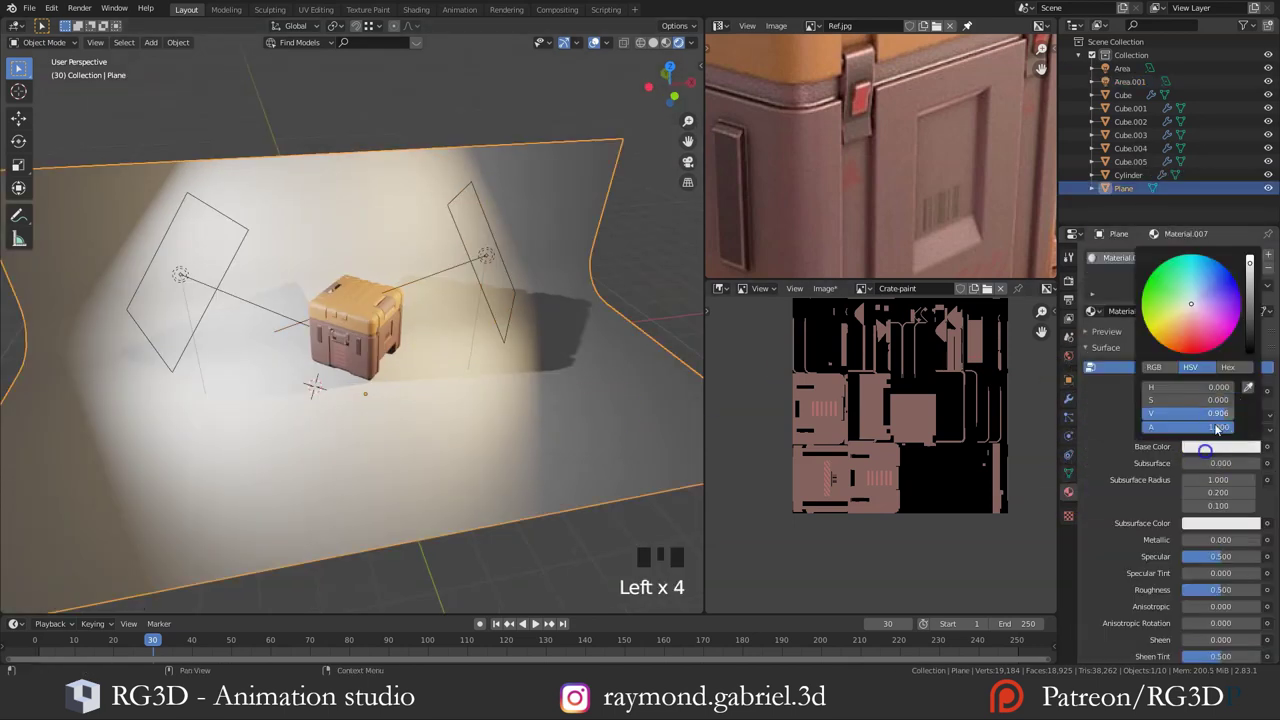
Step: Add a camera to the scene and look through it
middle_click(392, 374)
key("alt+a")
key("shift+a")
key("g")
key("KP_0")
scroll("down", 3)
key("n")
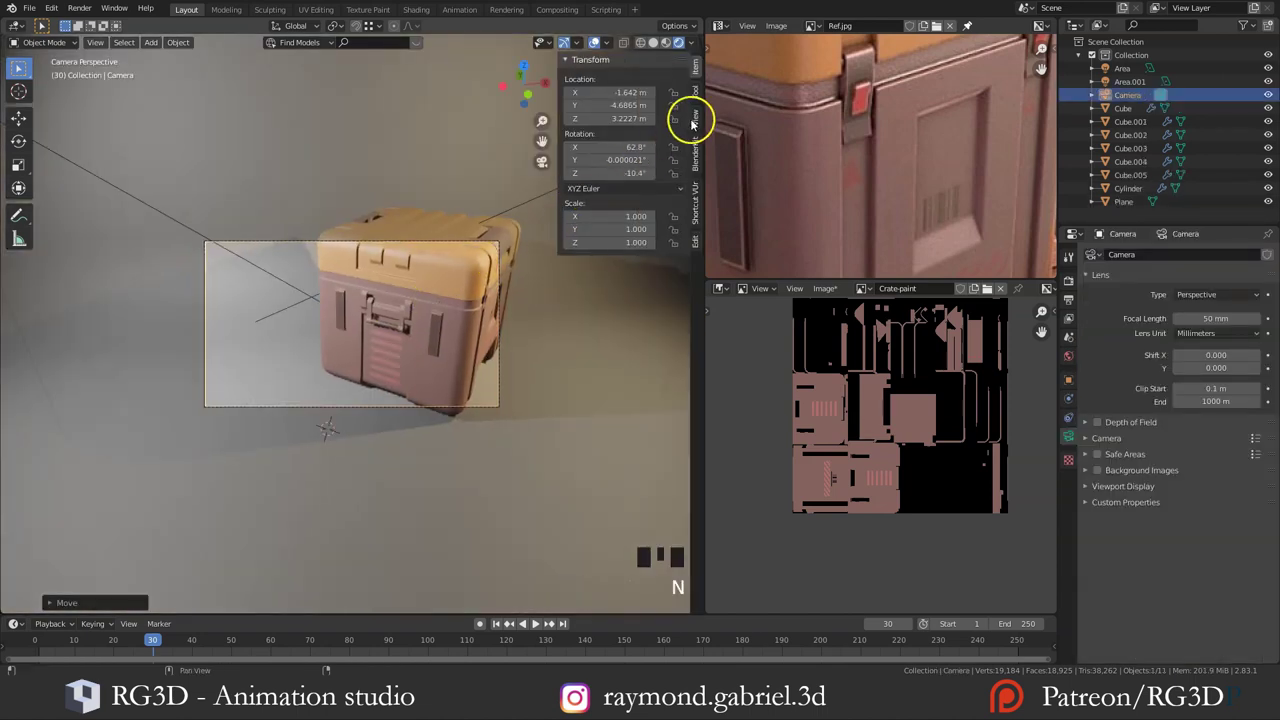
Step: Enable Lock Camera to View and frame the crate on the backdrop through the camera
left_click(705, 121)
key("n")
key("n")
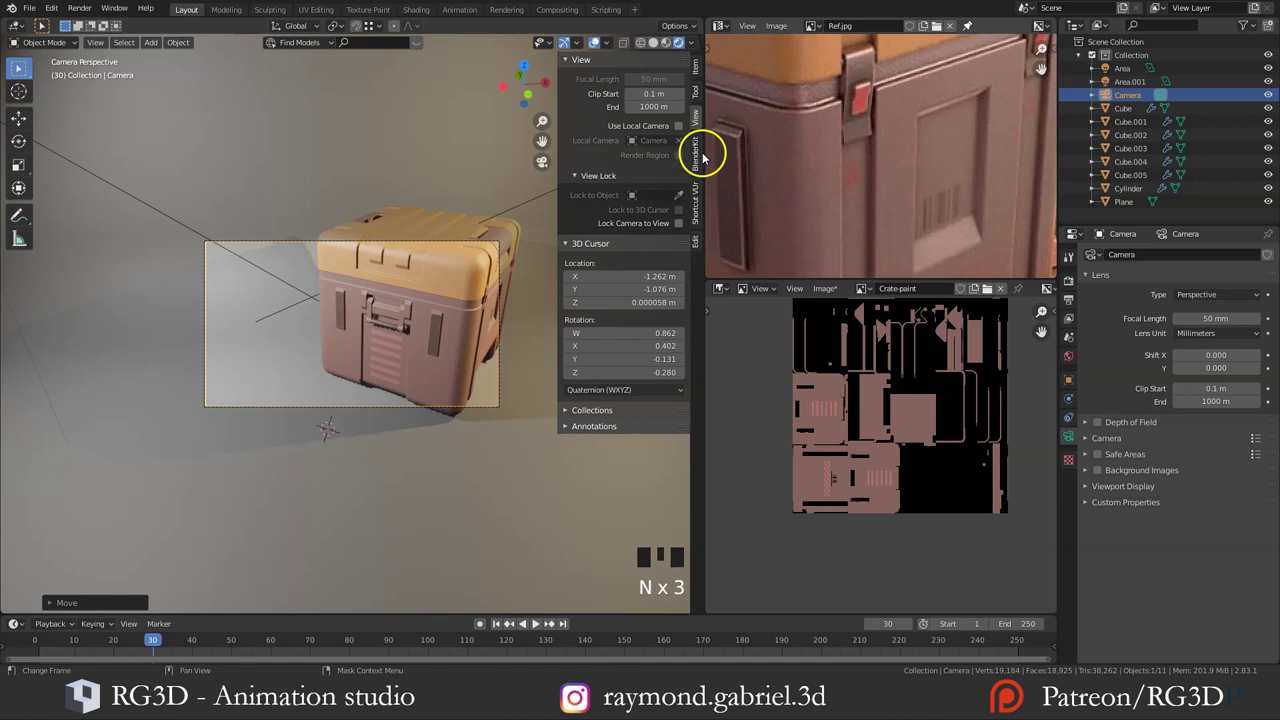
left_click(687, 230)
key("n")
left_click_drag(431, 313, 386, 313)
scroll("down", 3)
left_click_drag(392, 311, 360, 343)
Step: Switch the render engine to Cycles and preview the scene in Rendered shading
left_click(360, 343)
key("n")
double_click(682, 233)
key("n")
left_click(682, 232)
key("n")
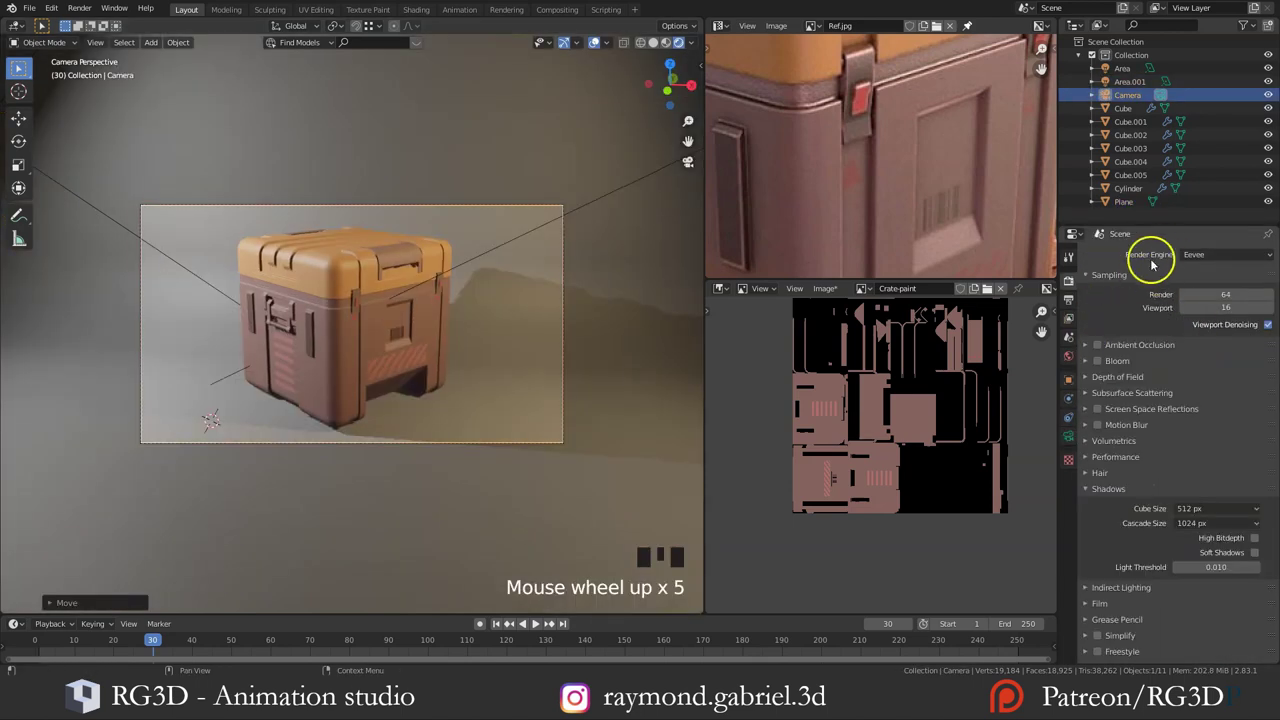
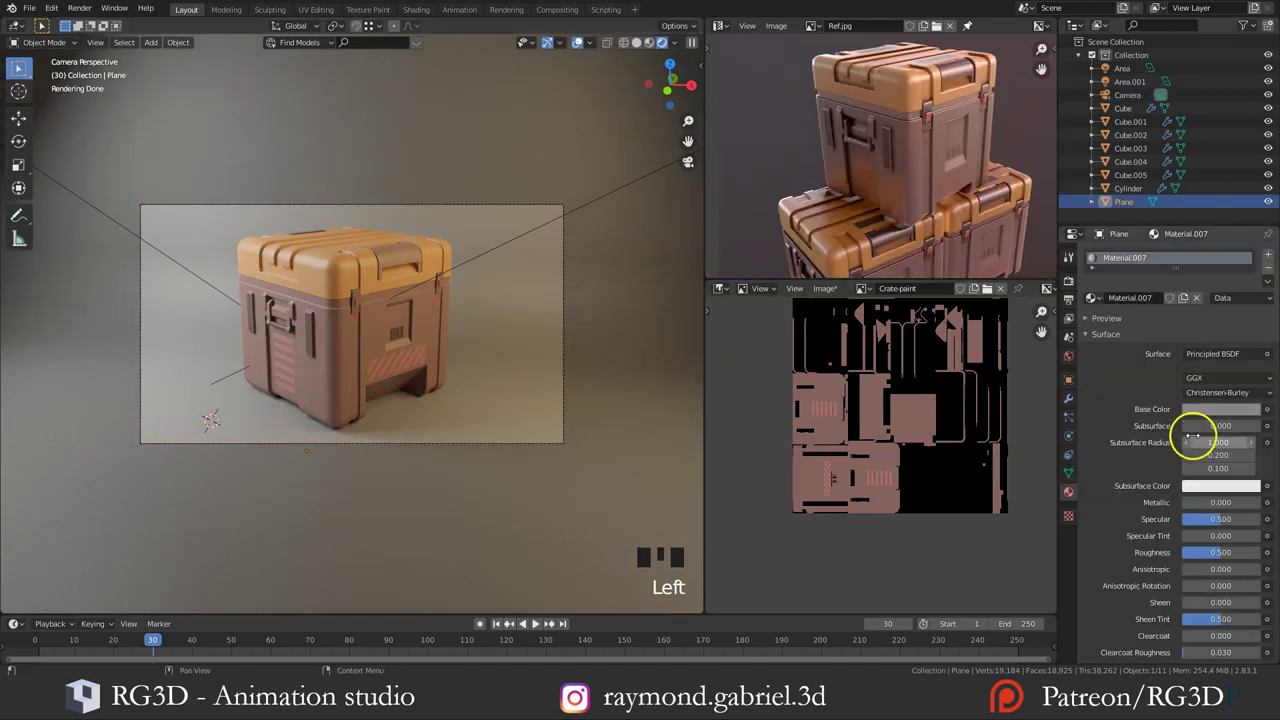
key("e")
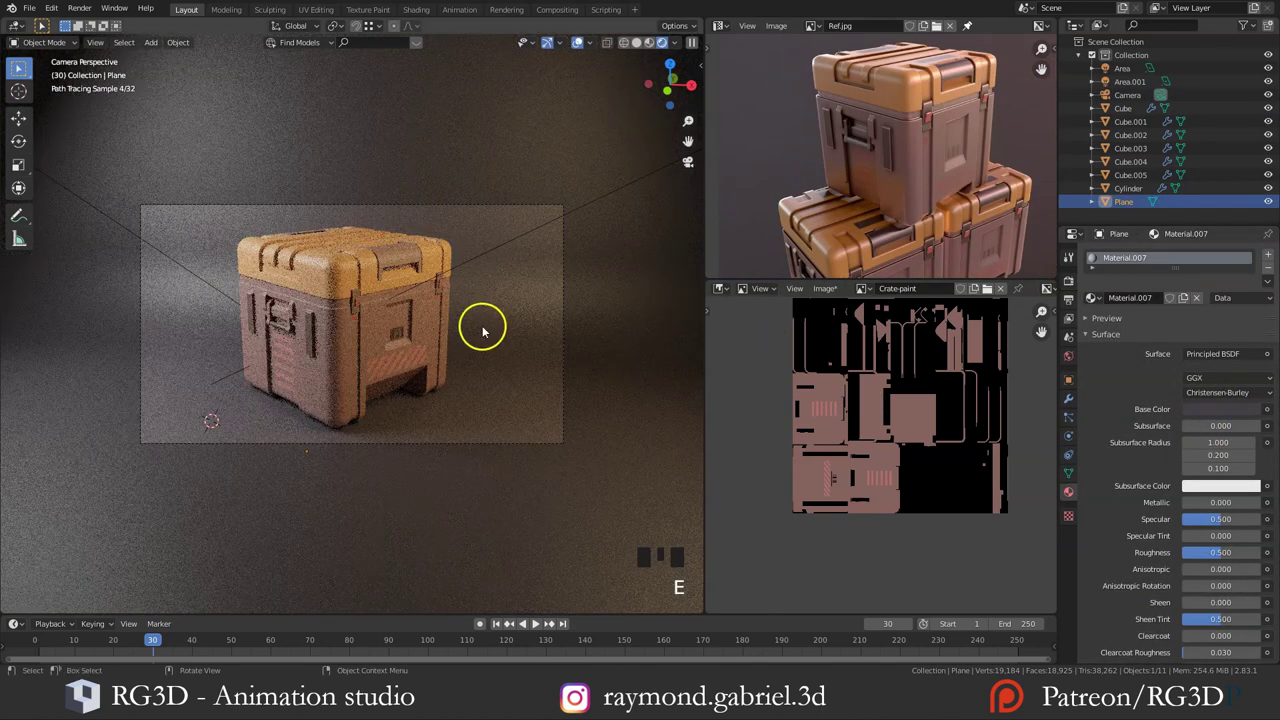
scroll("down", 3)
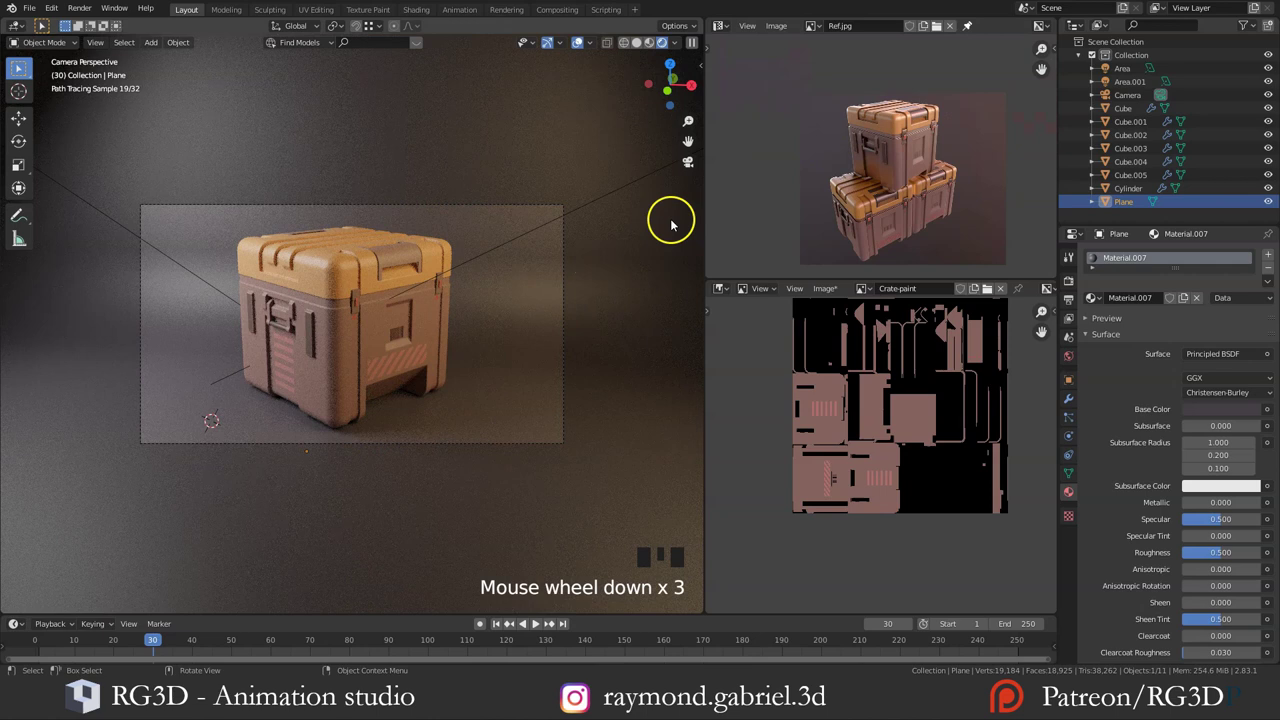
Step: Select the crate body and bring its material nodes into view
left_click(345, 377)
left_click_drag(722, 296, 850, 397)
left_click_drag(850, 397, 873, 384)
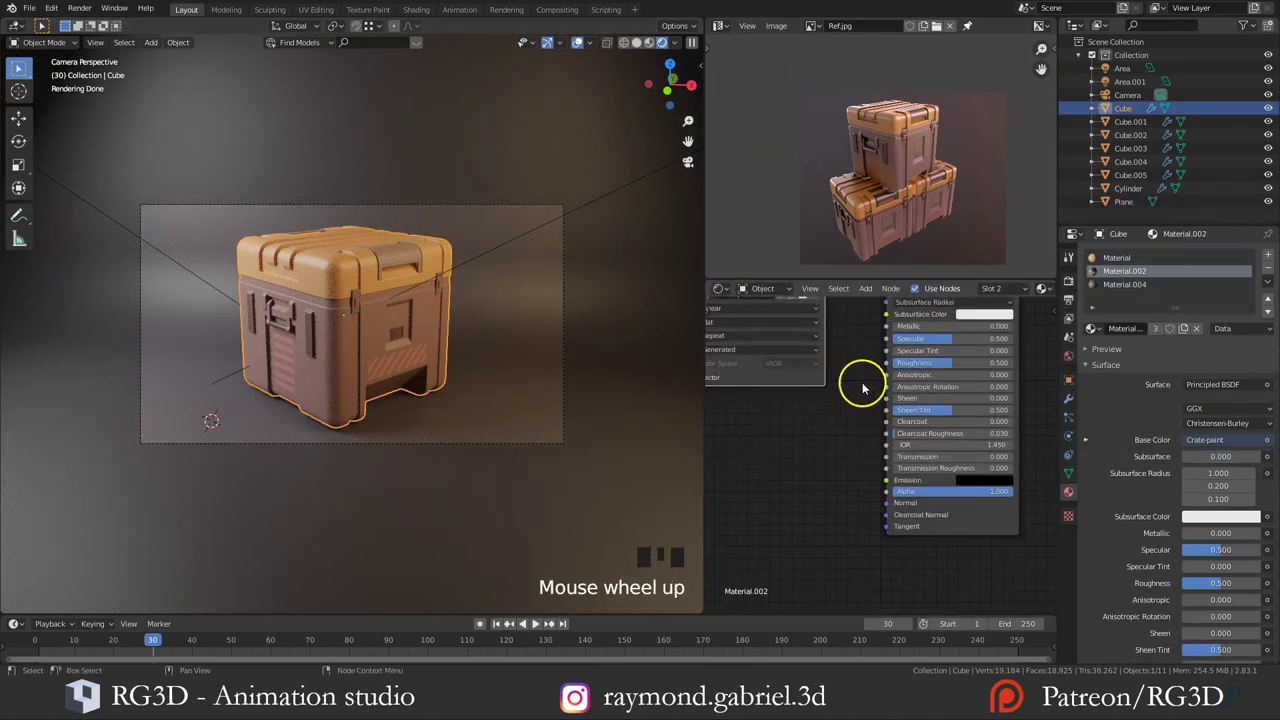
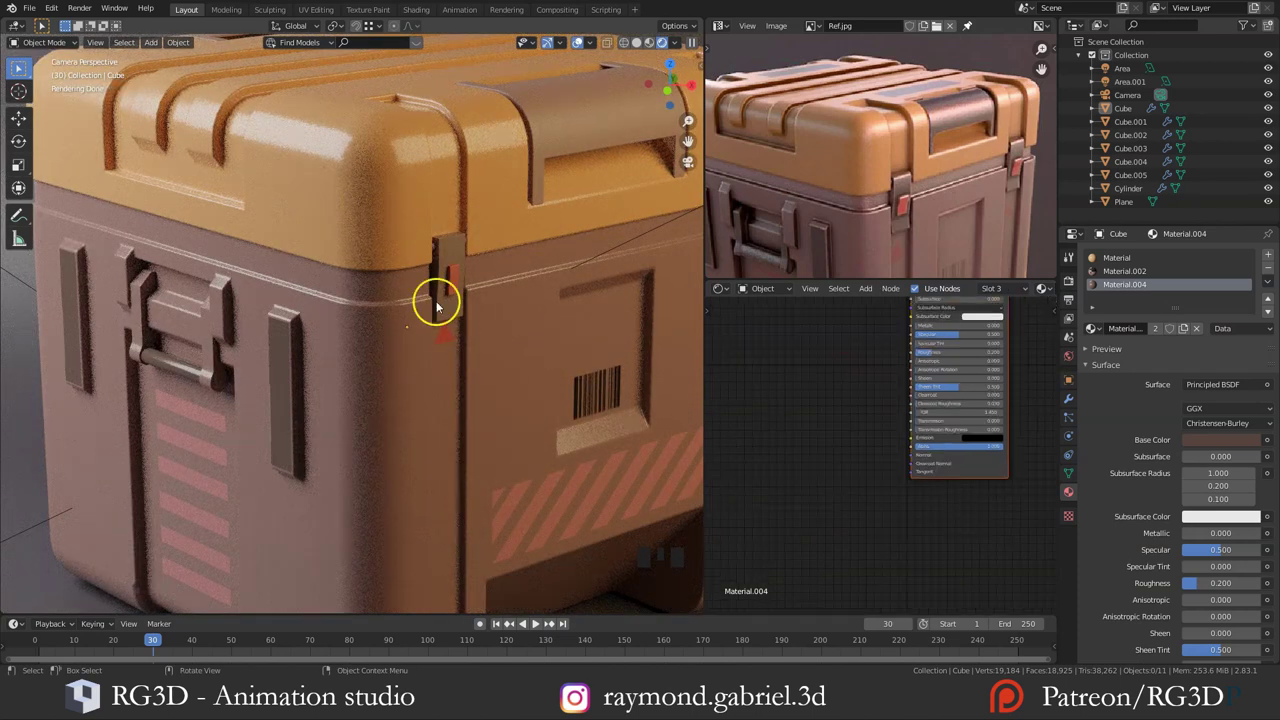
Step: Bring up the texture node list to add a Noise Texture to Material.004
scroll("up", 3)
left_click_drag(832, 438, 844, 425)
key("shift+a")
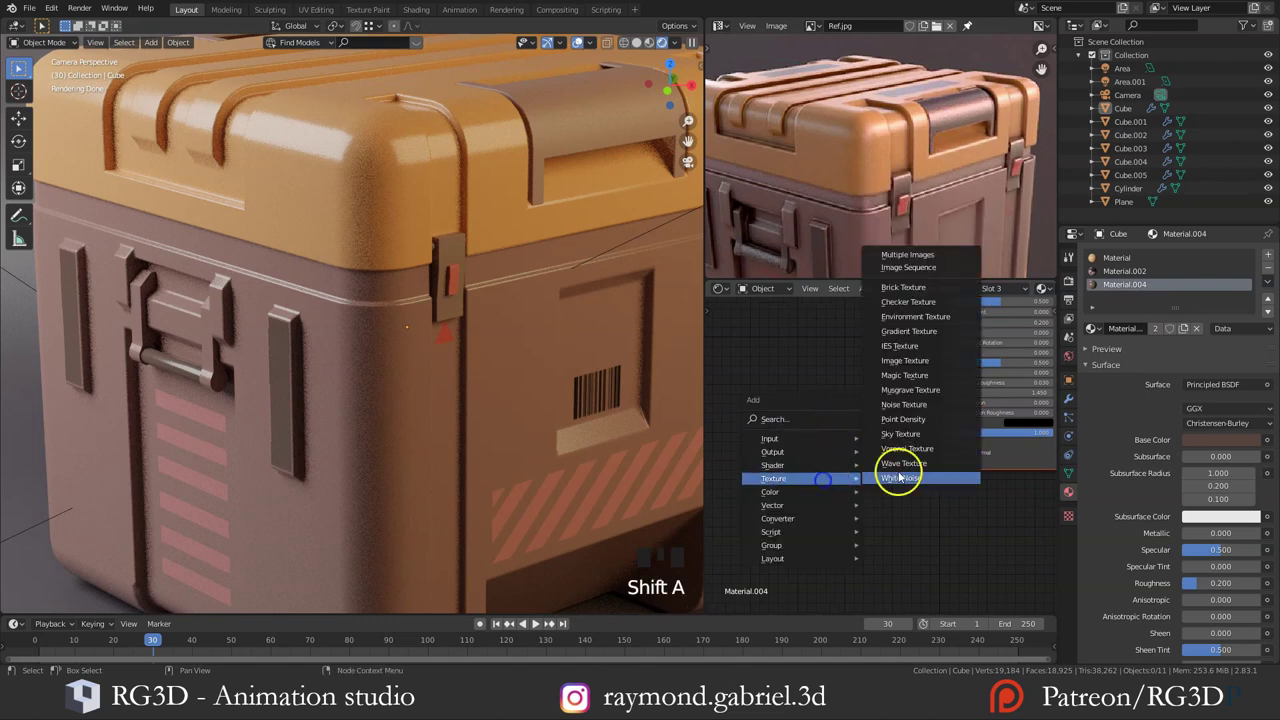